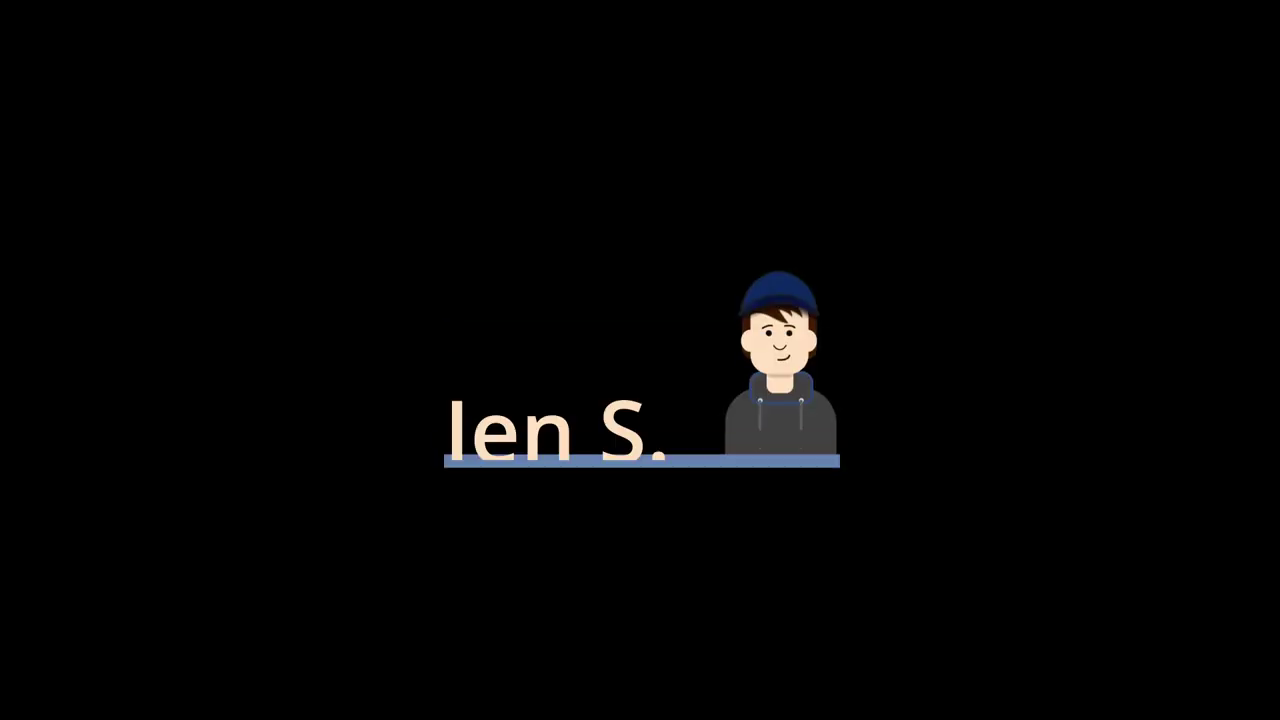
Step: From front view, raise the default cube 1 m along Z so it rests on the floor
left_click(505, 314)
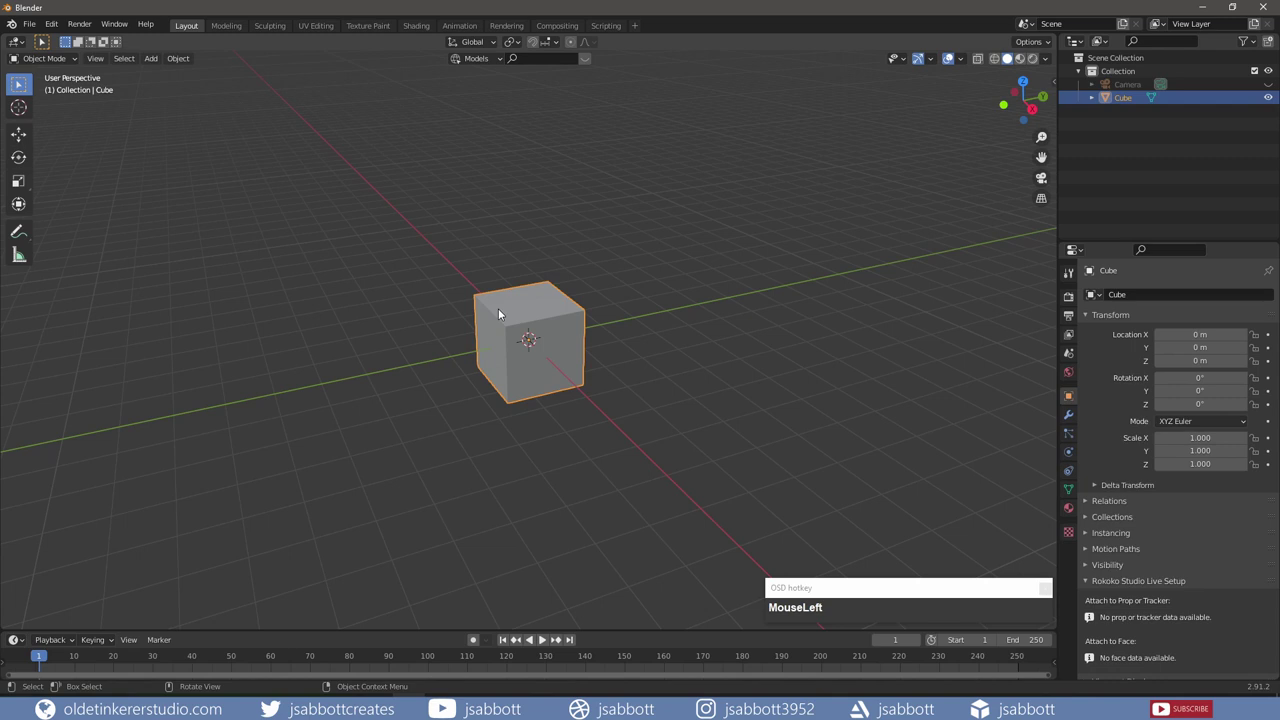
key("KP_1")
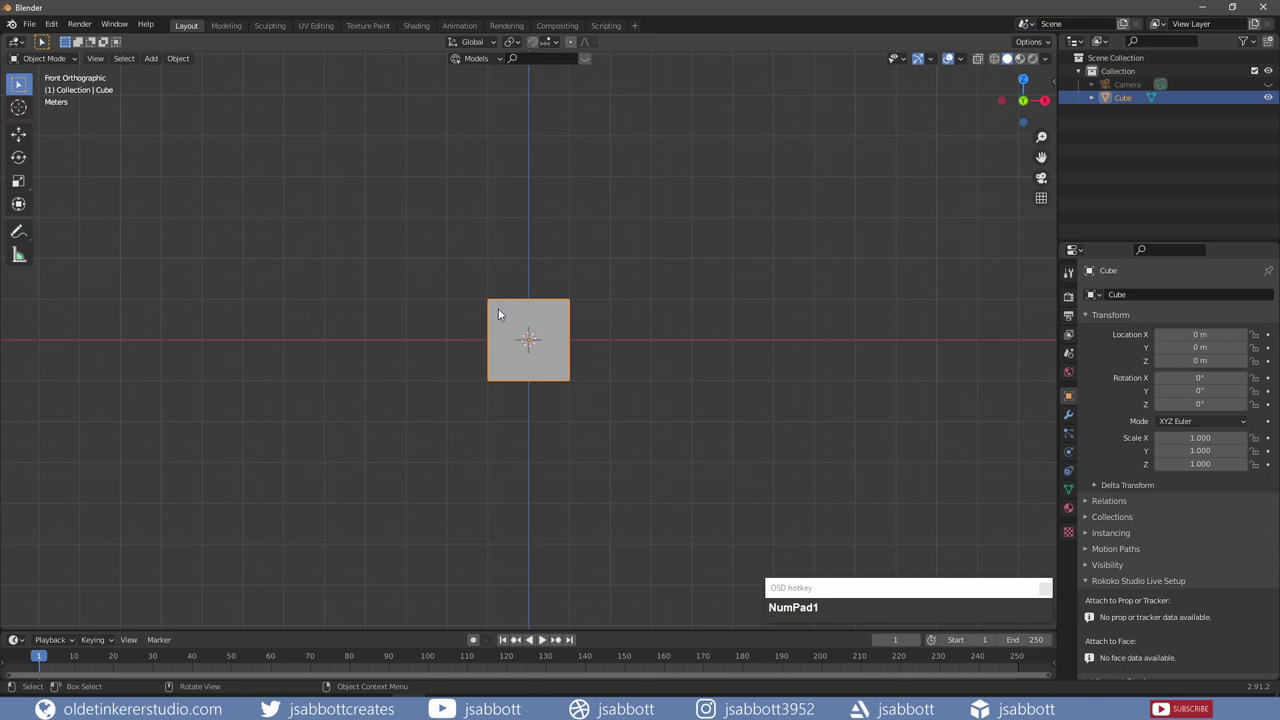
key("g")
key("z")
key("KP_1")
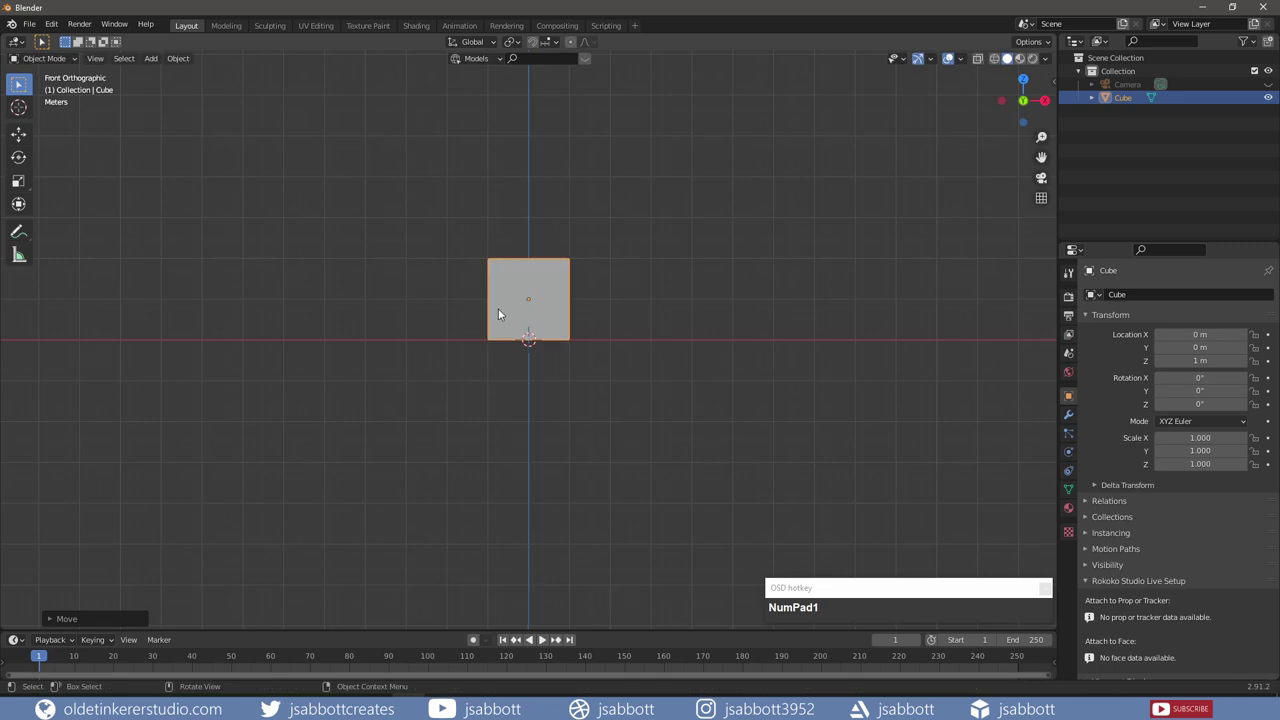
Step: In Edit Mode, scale all the cube's geometry by 2 along X to widen the box
key("Tab")
key("3")
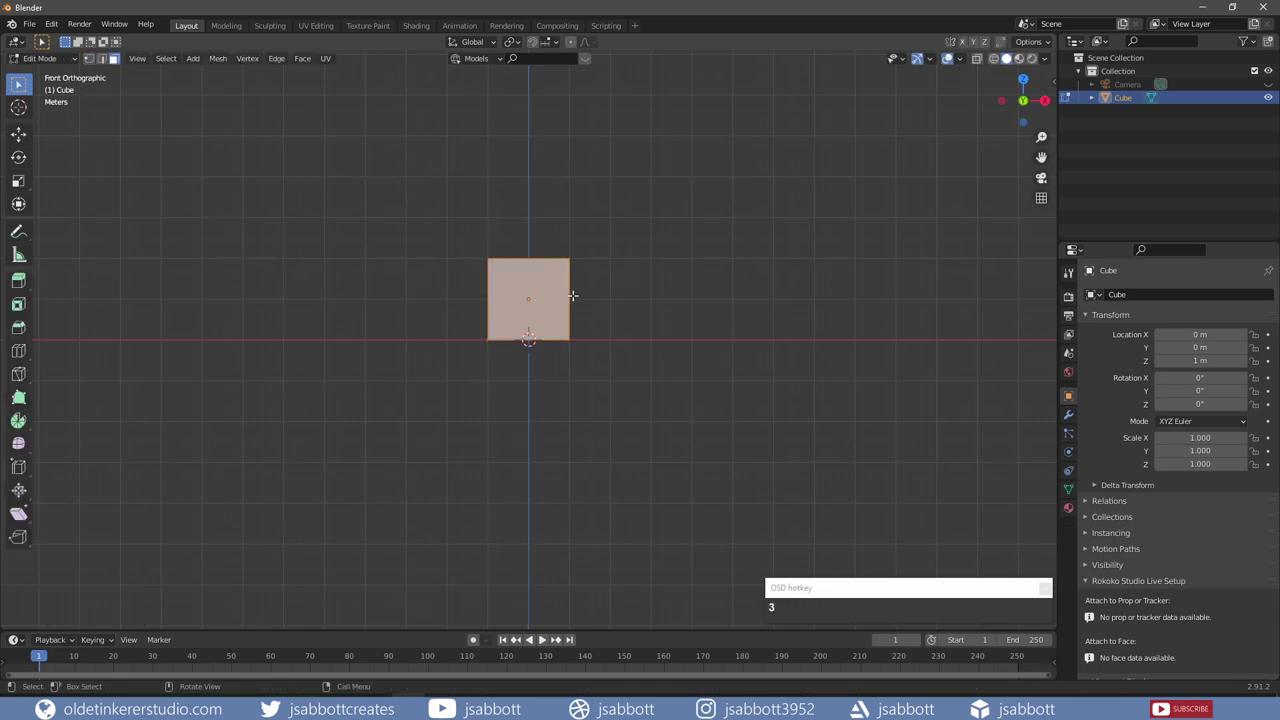
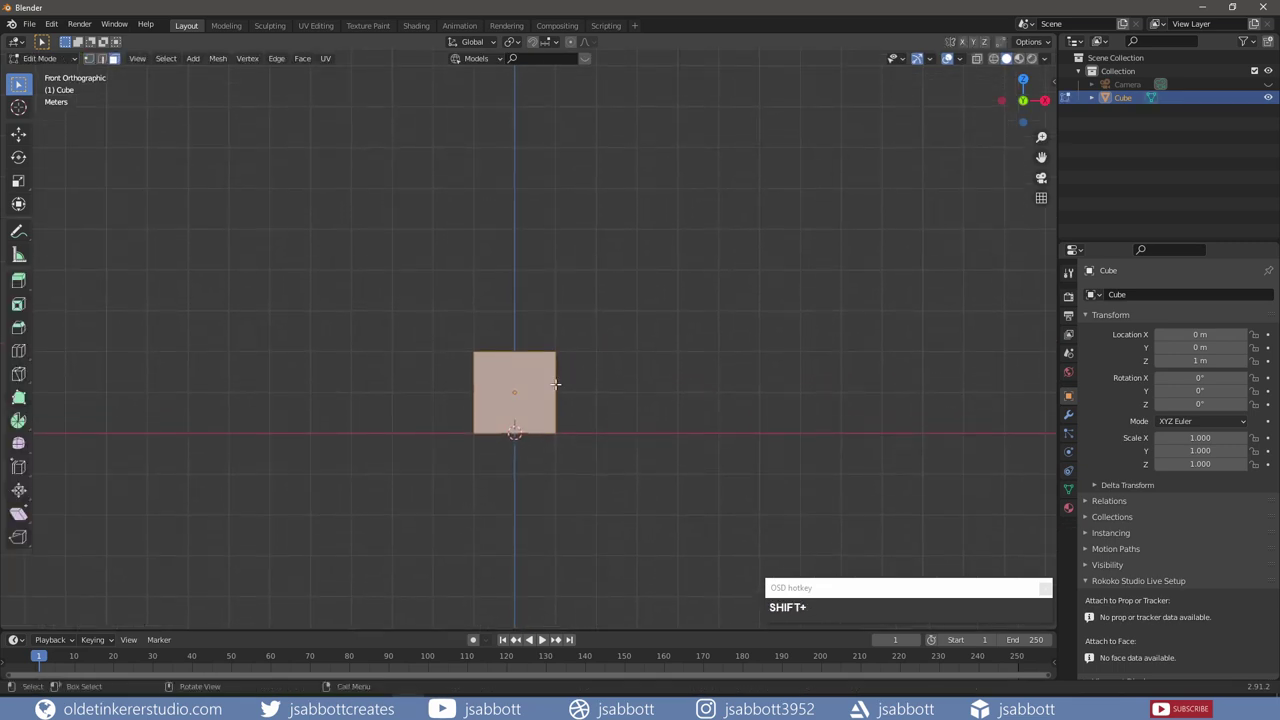
key("s")
key("x")
key("KP_2")
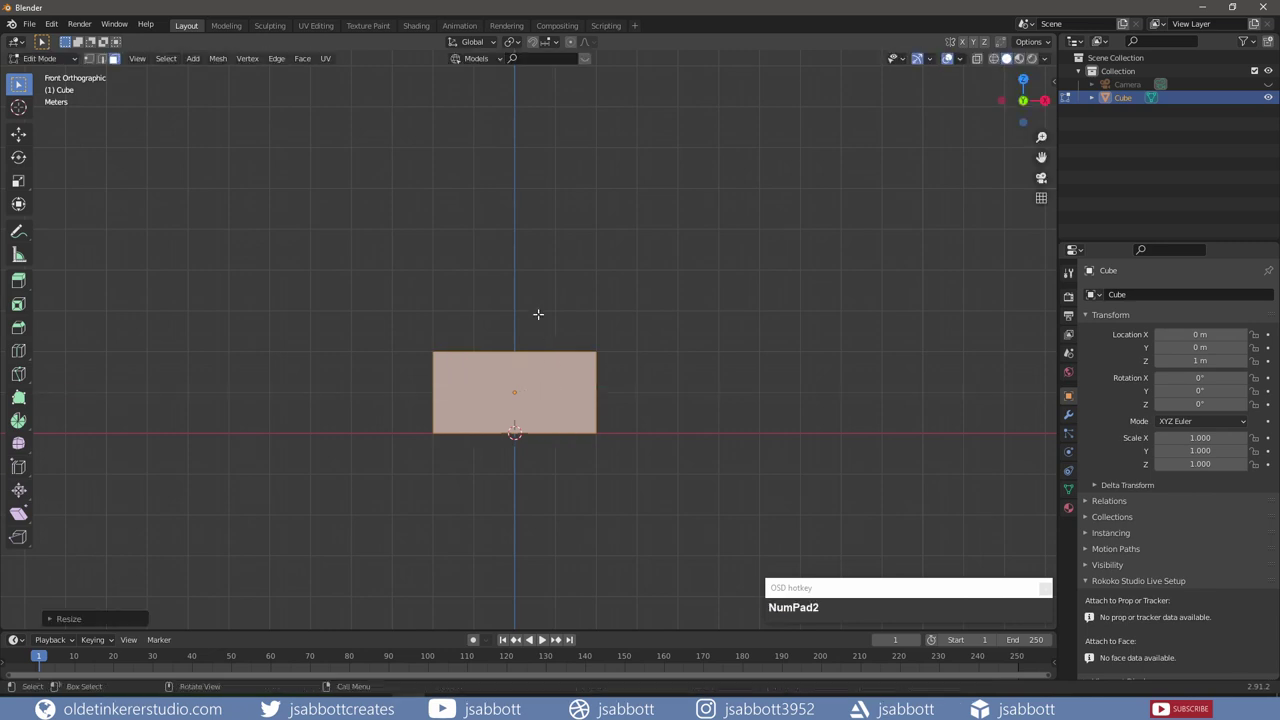
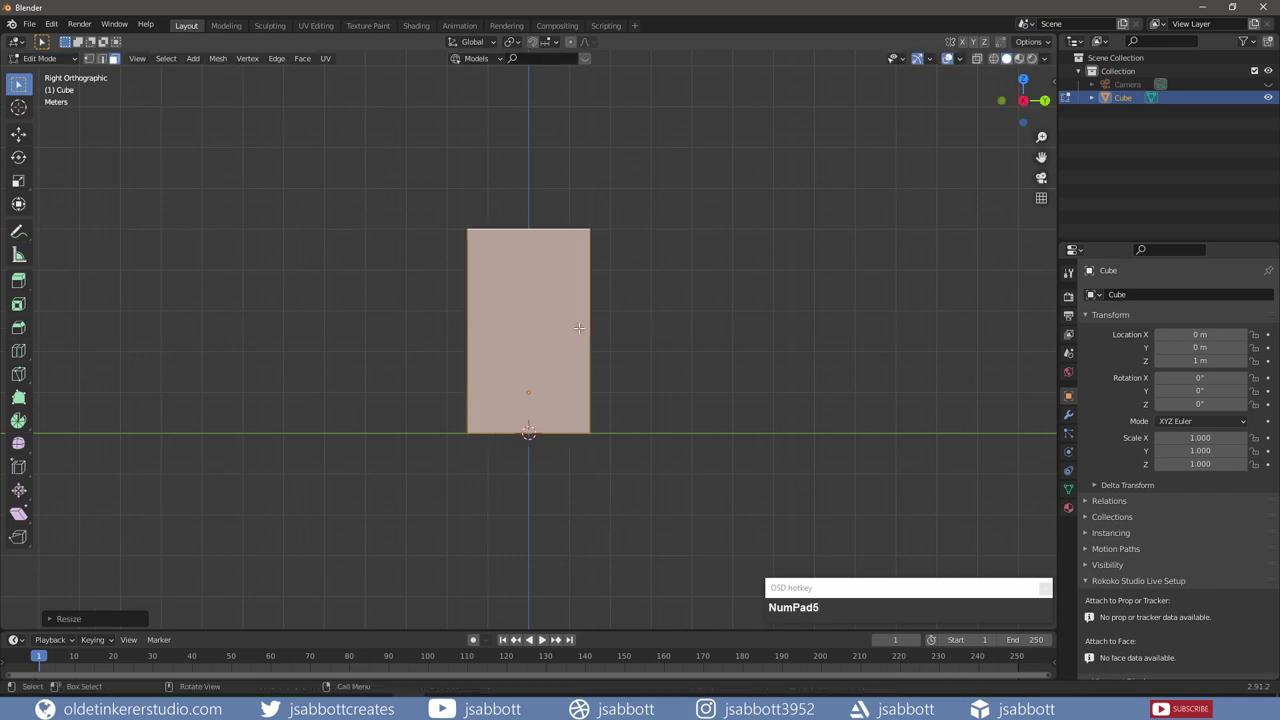
Step: Back in Object Mode, apply all transforms to the box with Ctrl+A
key("Tab")
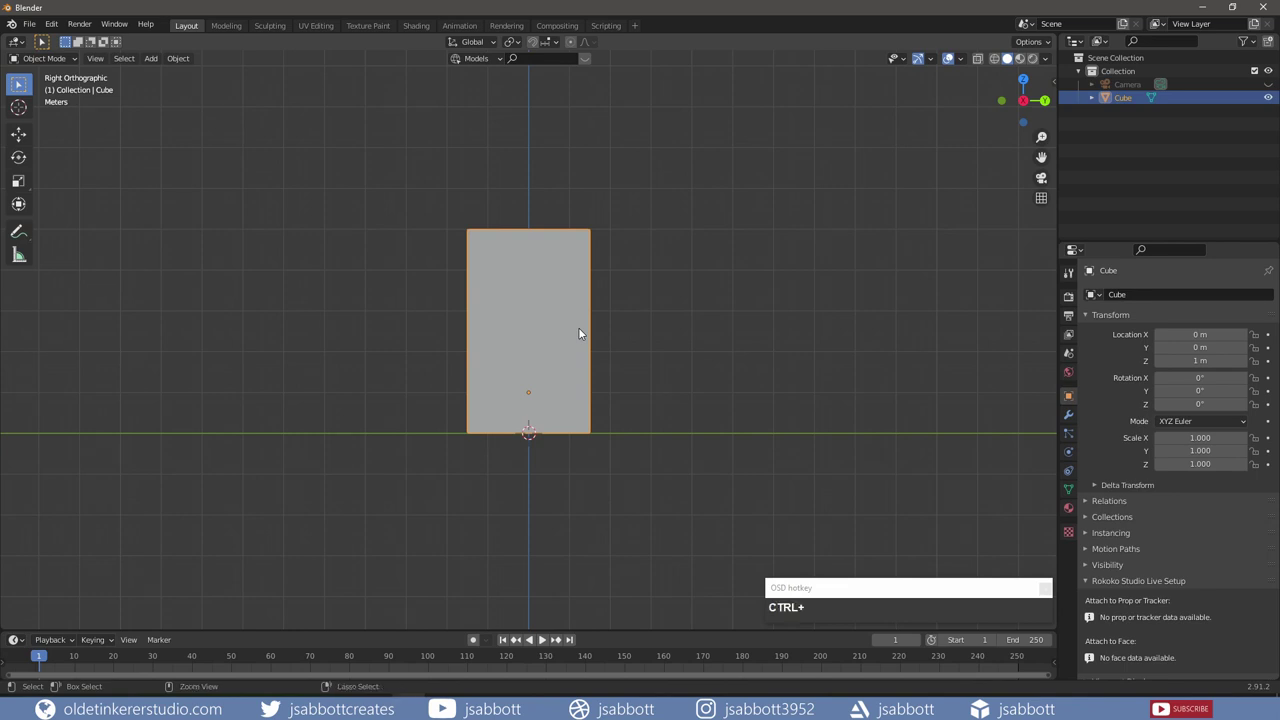
key("ctrl+a")
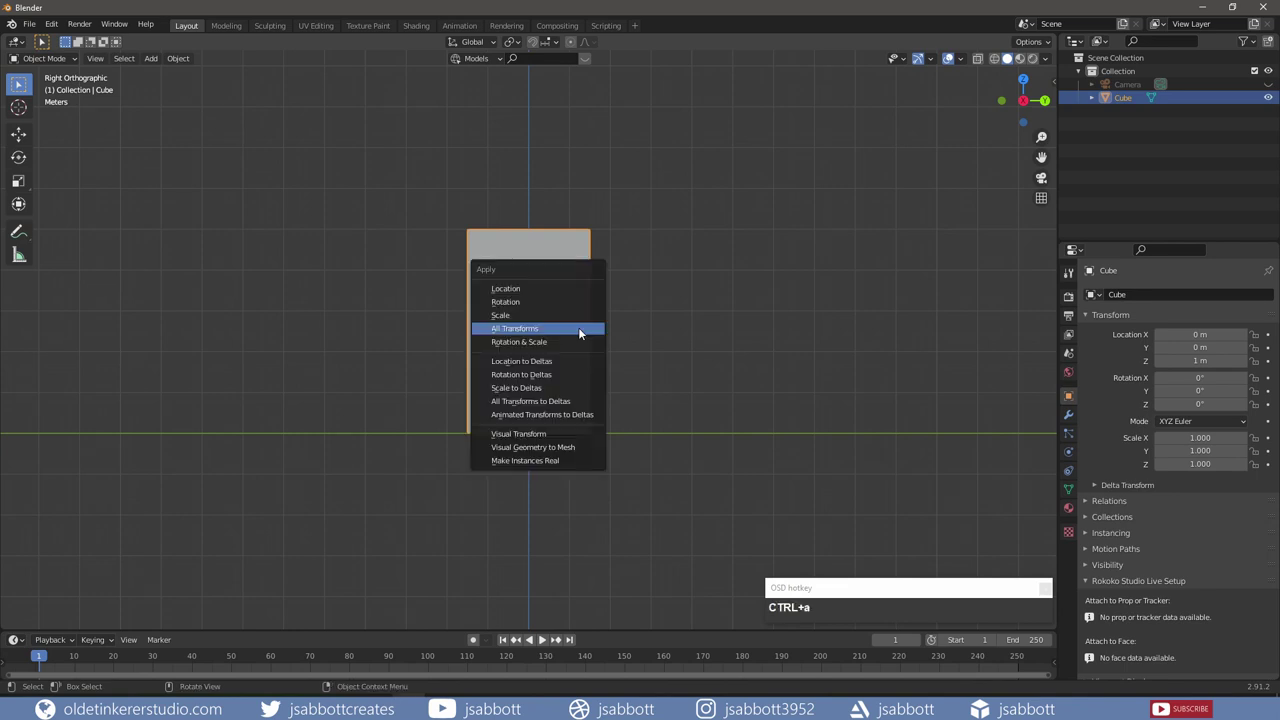
left_click(583, 332)
key("Tab")
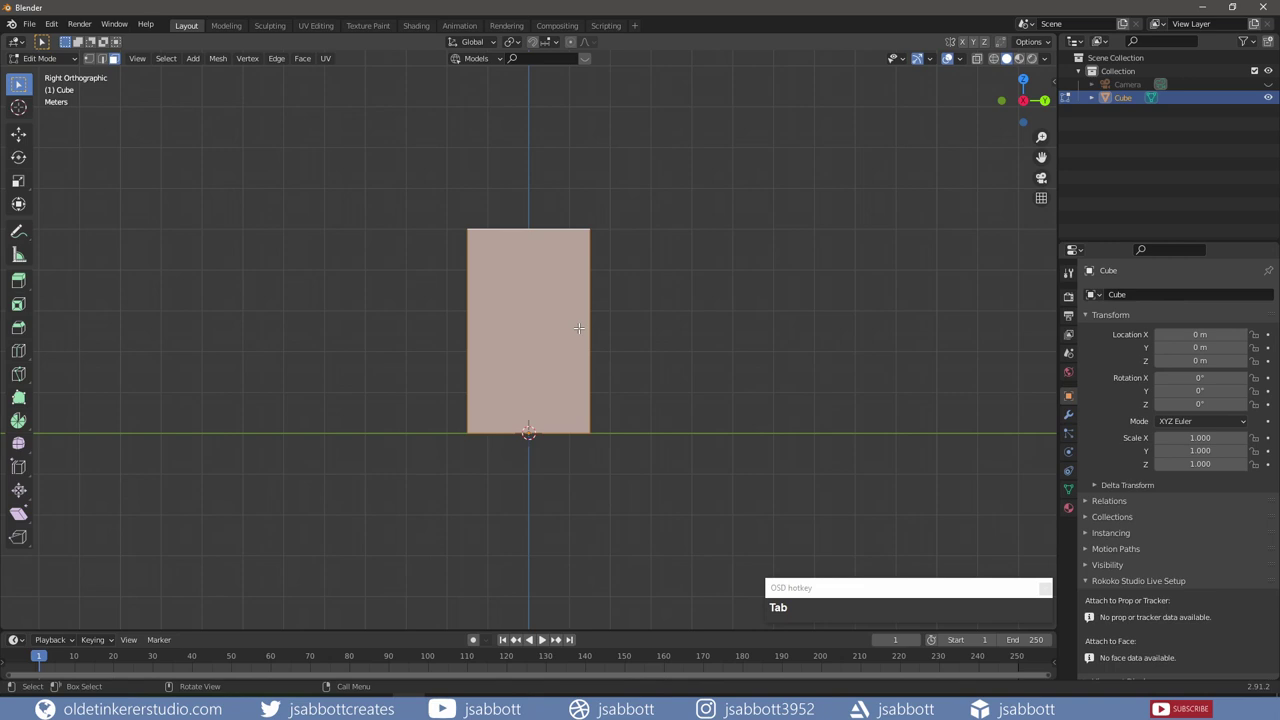
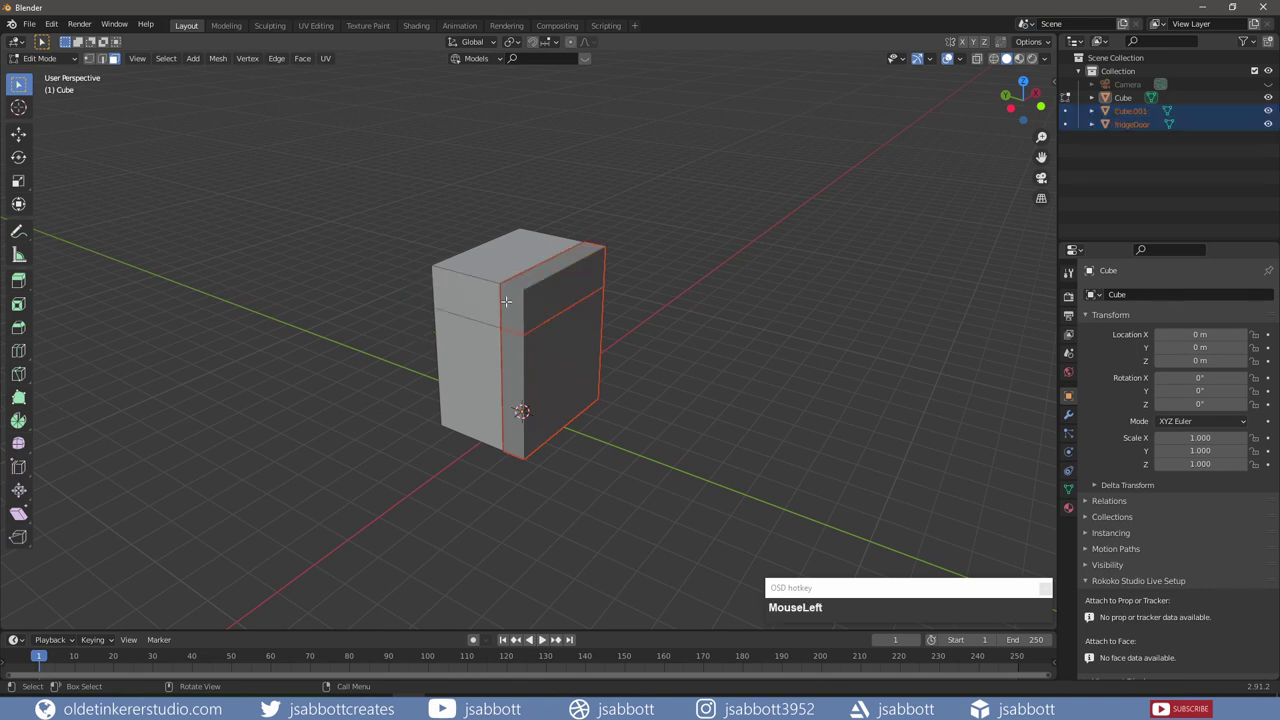
Step: Isolate the freezerDoor piece and bridge its open edge loops into a closed solid box
key("Tab")
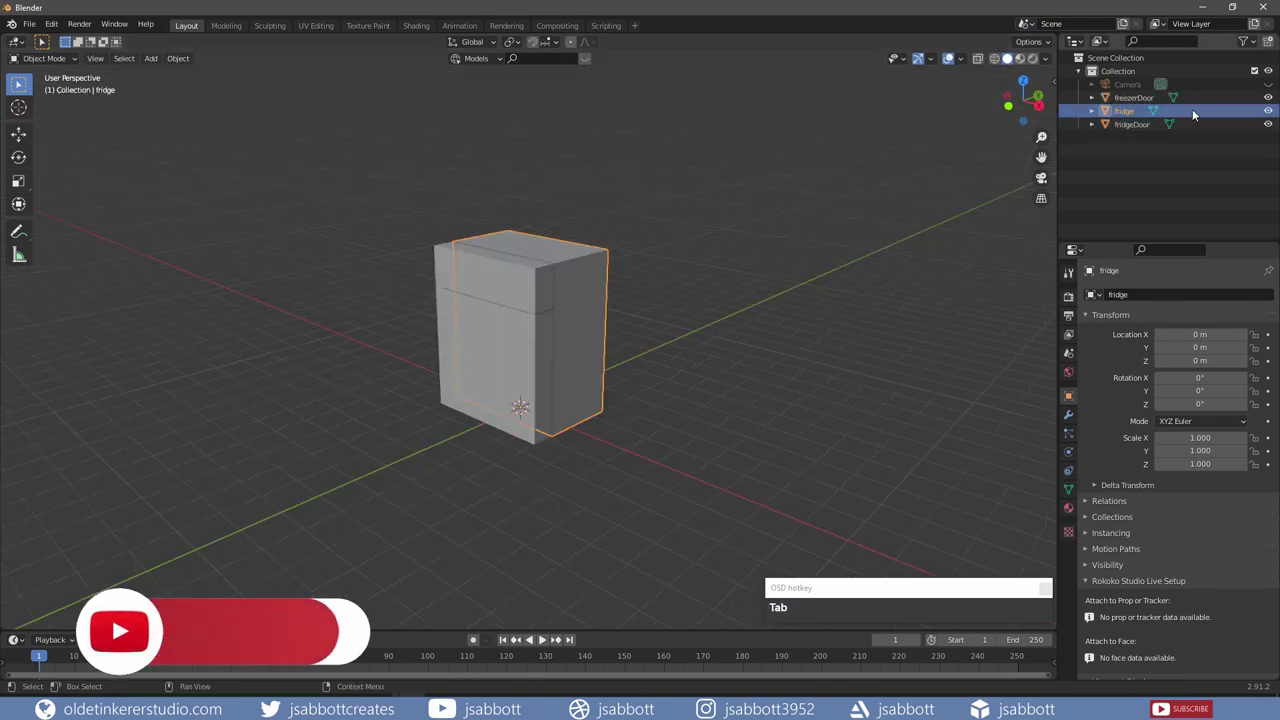
left_click(1271, 115)
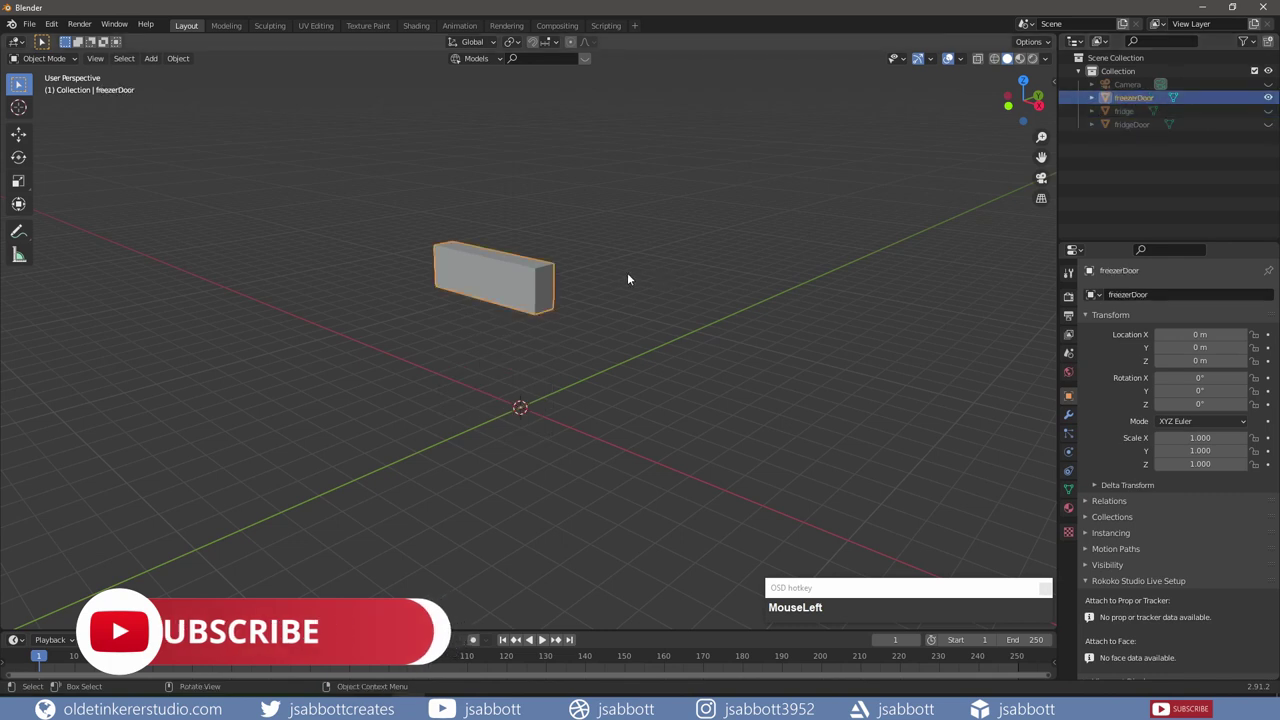
middle_click(635, 280)
scroll("up", 3)
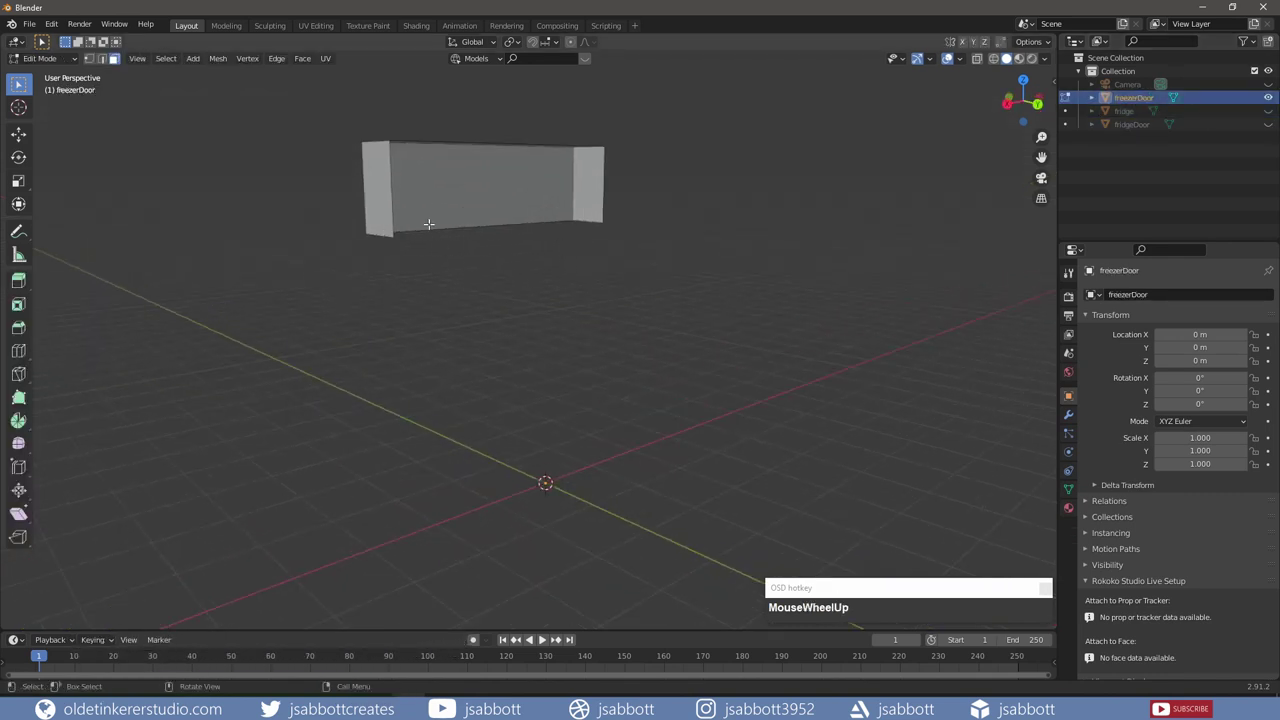
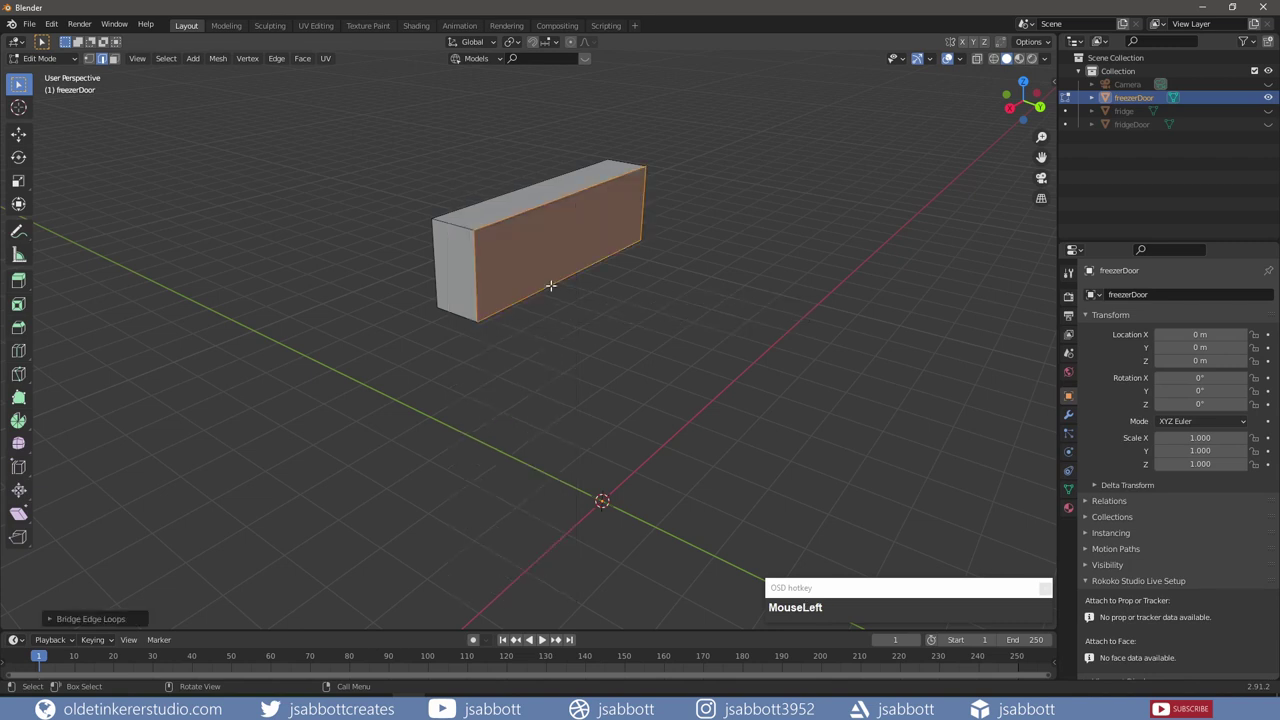
key("Tab")
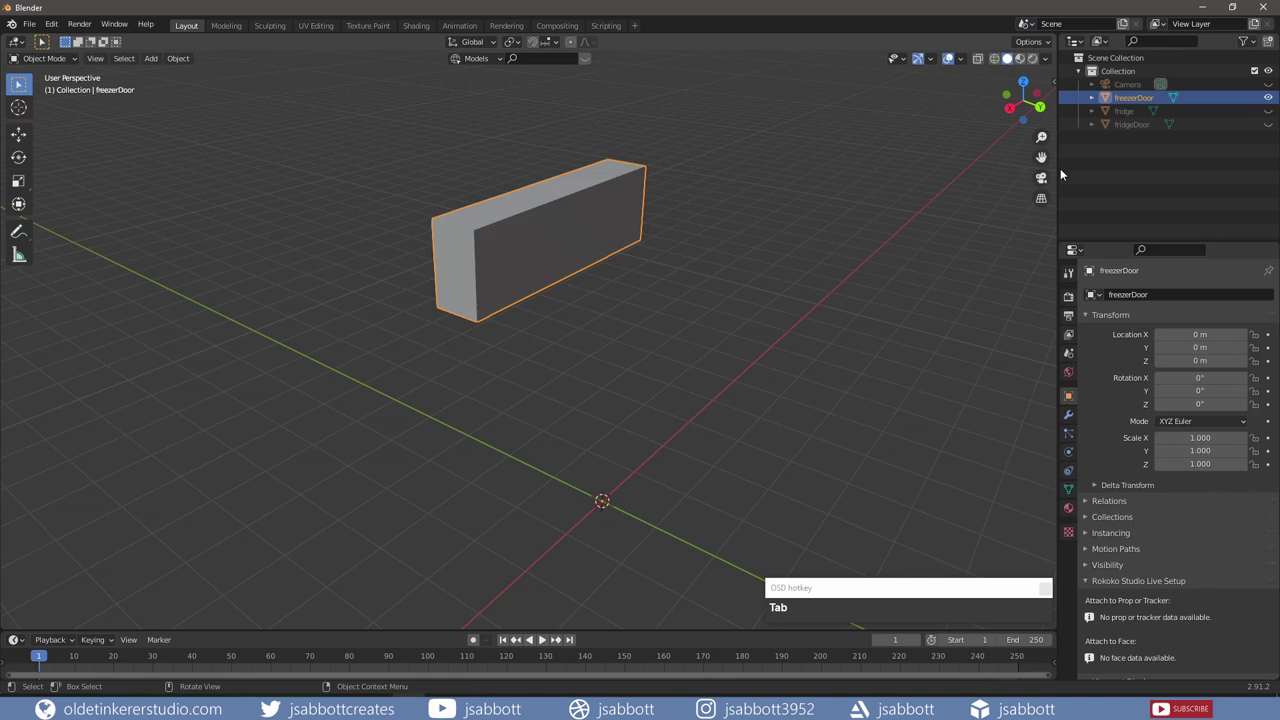
Step: Unhide fridgeDoor and enter Edit Mode with all faces of both doors selected
left_click(1275, 103)
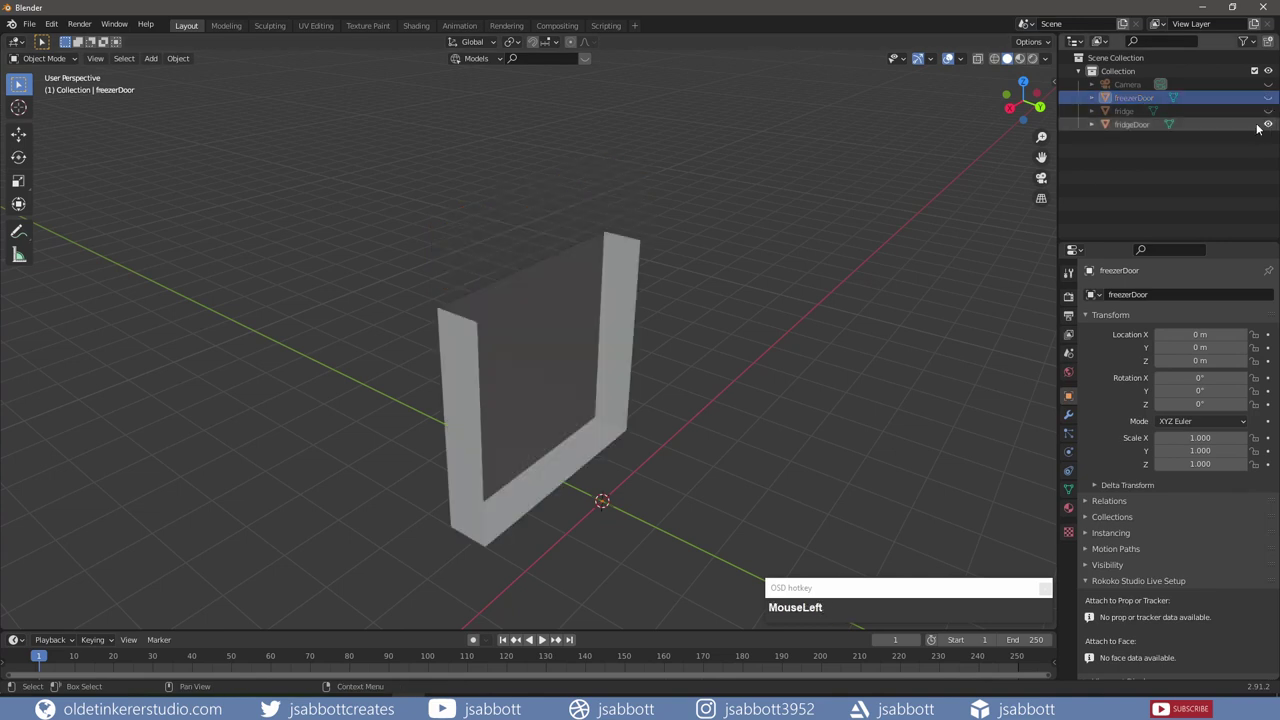
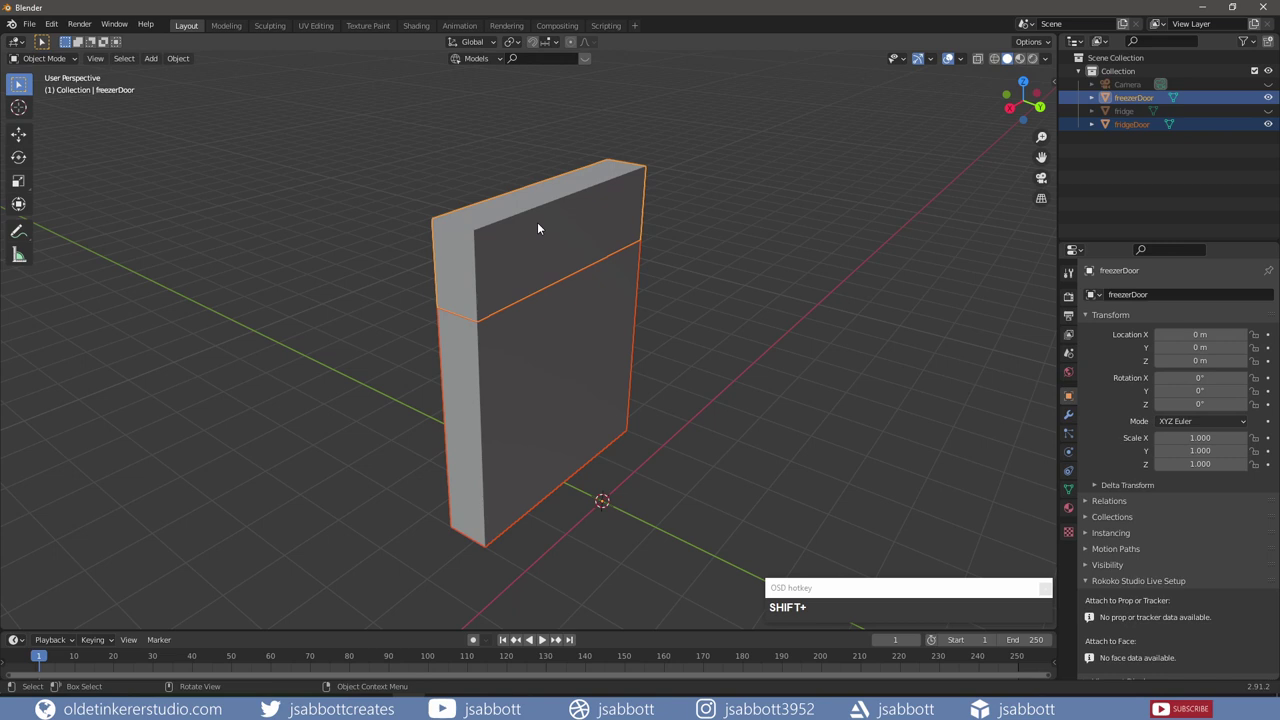
key("Tab")
key("KP_1")
key("3")
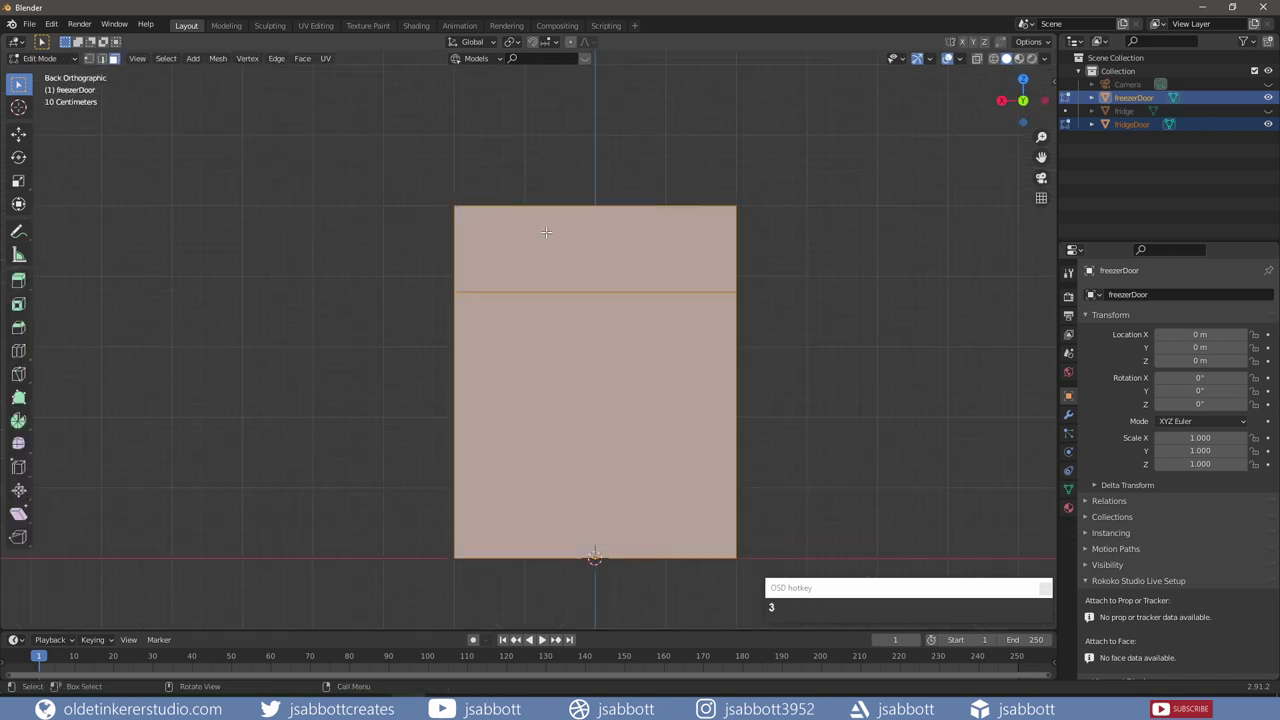
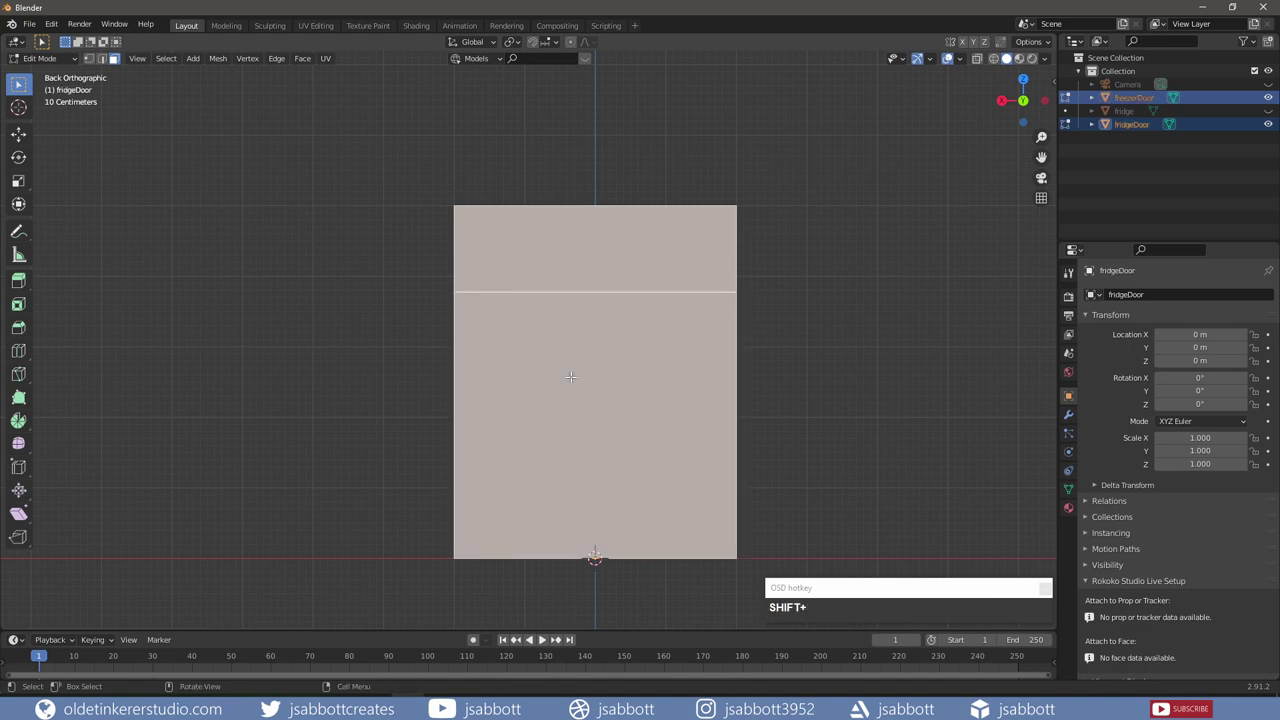
Step: Inset each door's front face individually with a 0.1 border thickness
key("i")
key("i")
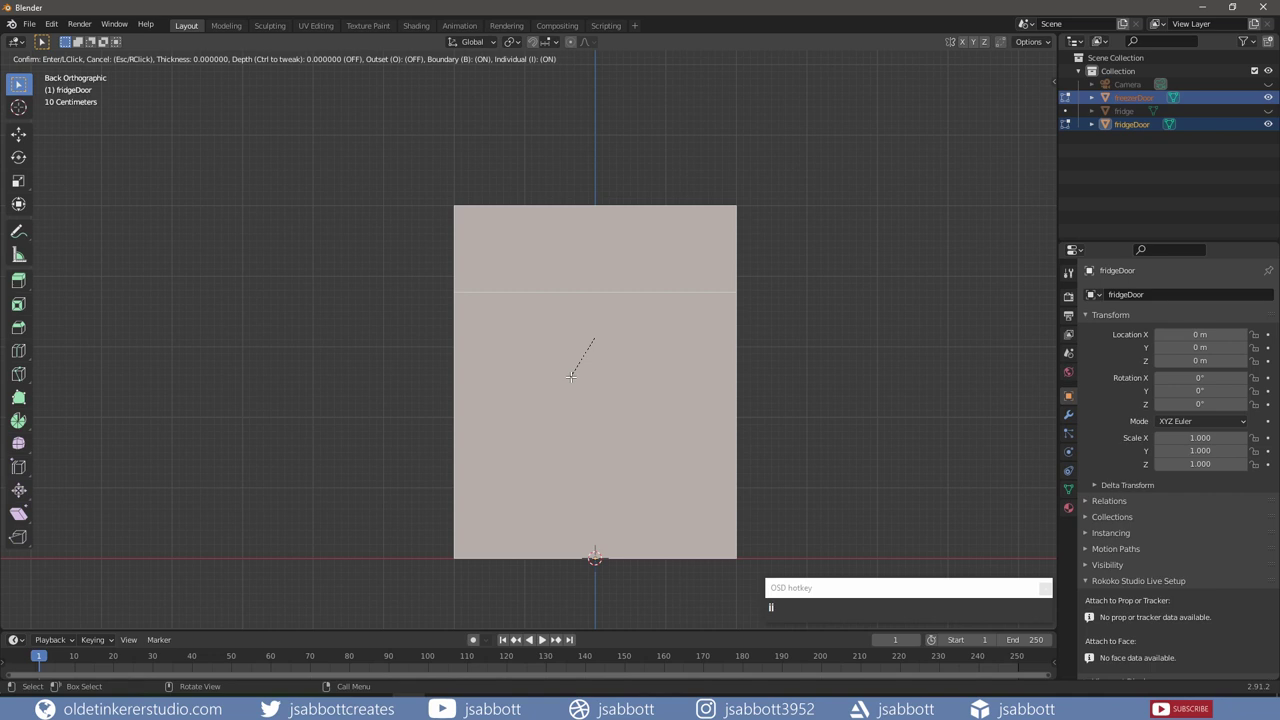
key("KP_Decimal")
key("KP_1")
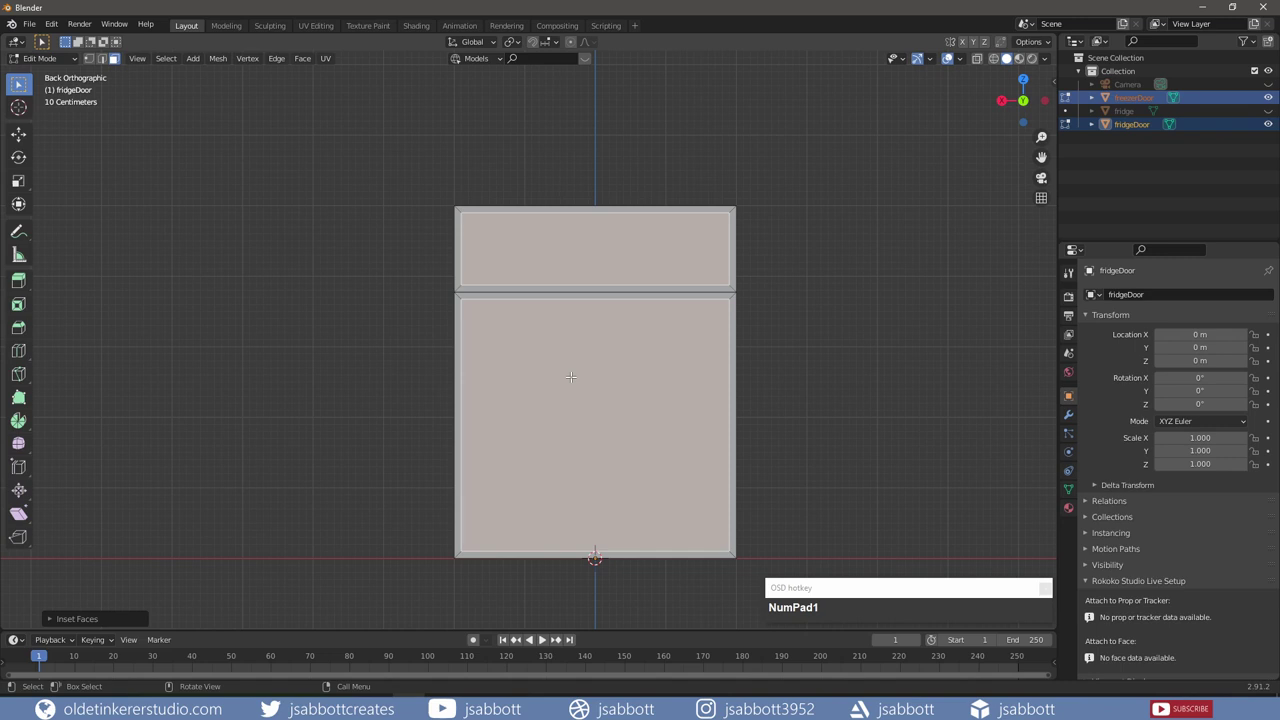
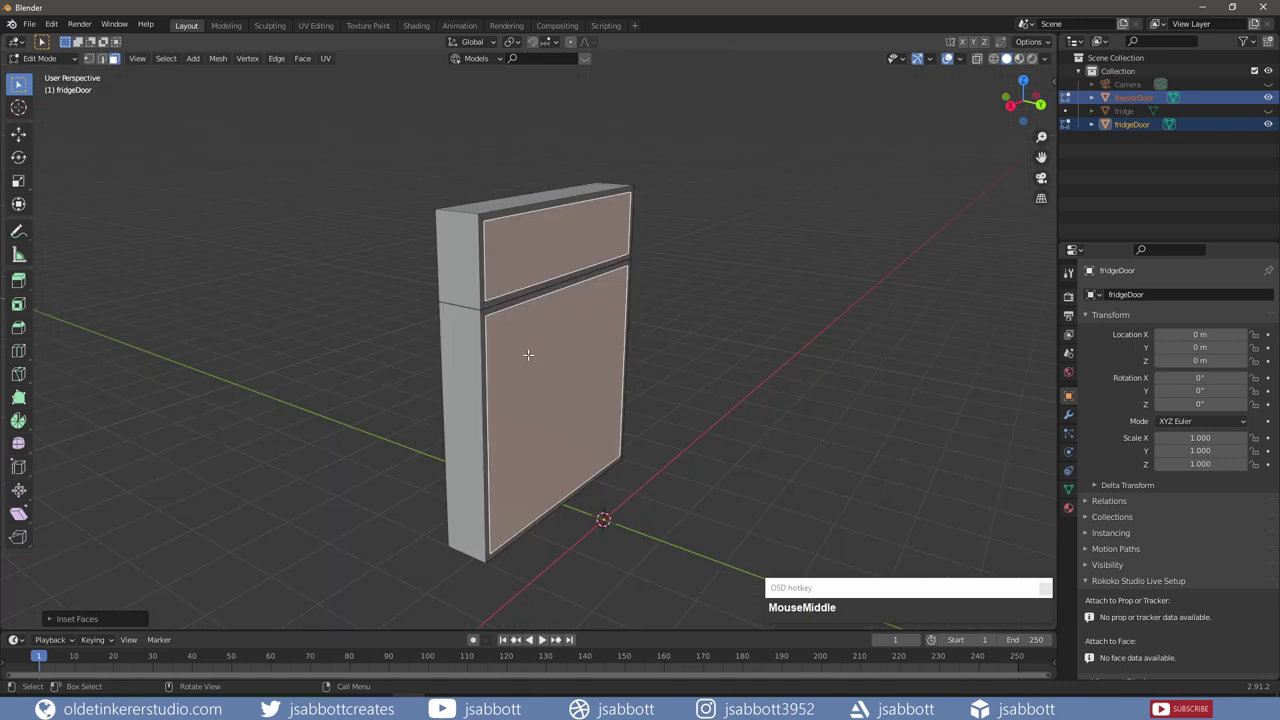
Step: Extrude the inset panels 0.4 along Y back into the doors to recess them
key("e")
key("y")
key("KP_Decimal")
key("KP_4")
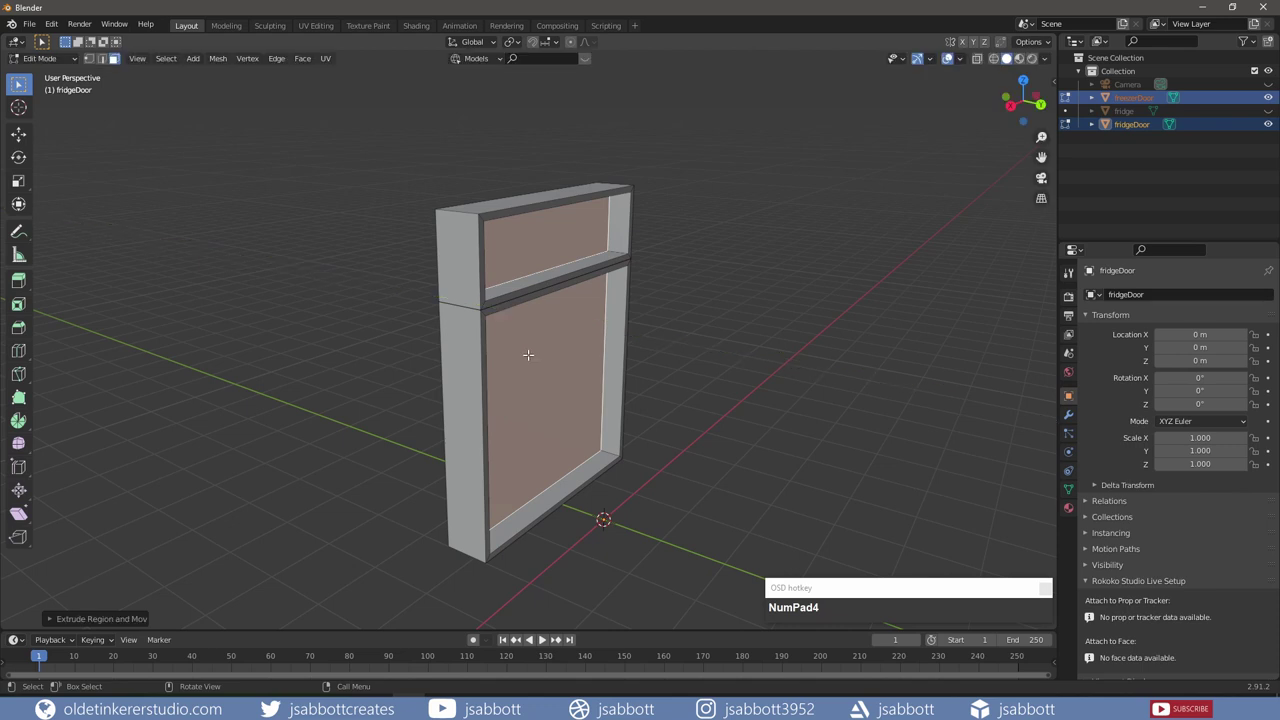
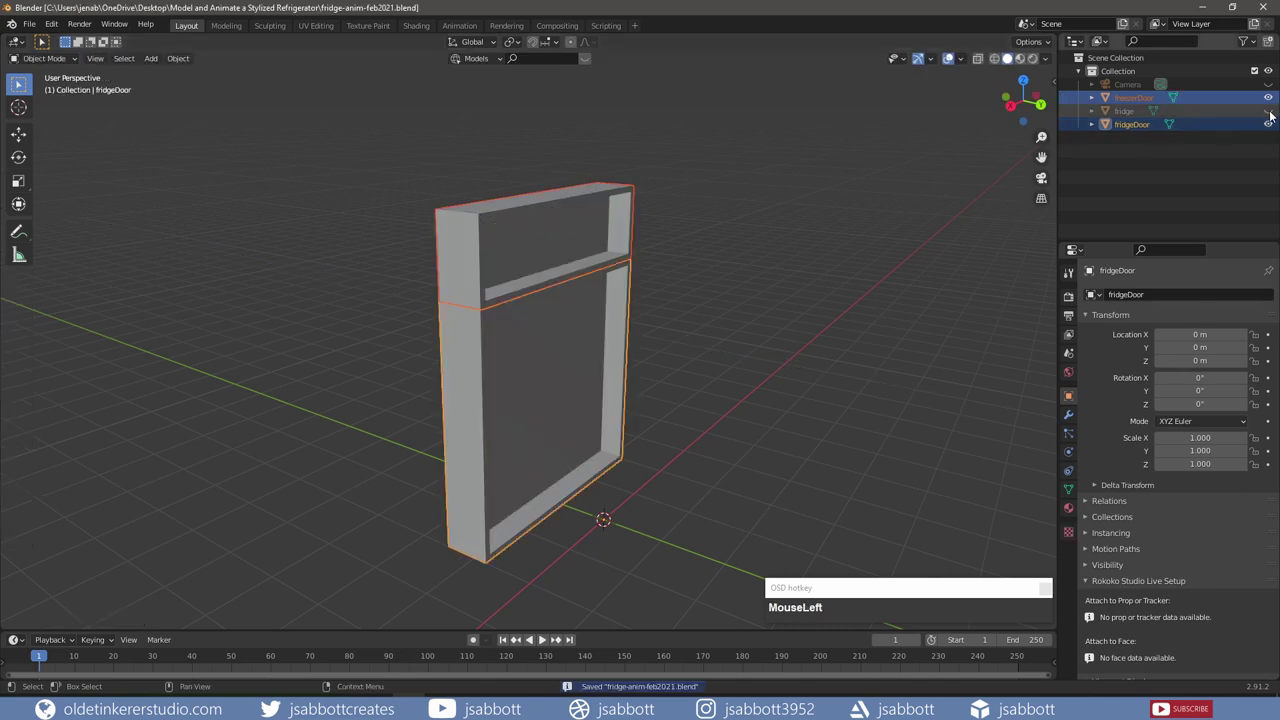
Step: Unhide the fridge body and bevel its outer edges with width 0.05 and 15 segments
left_click(1134, 115)
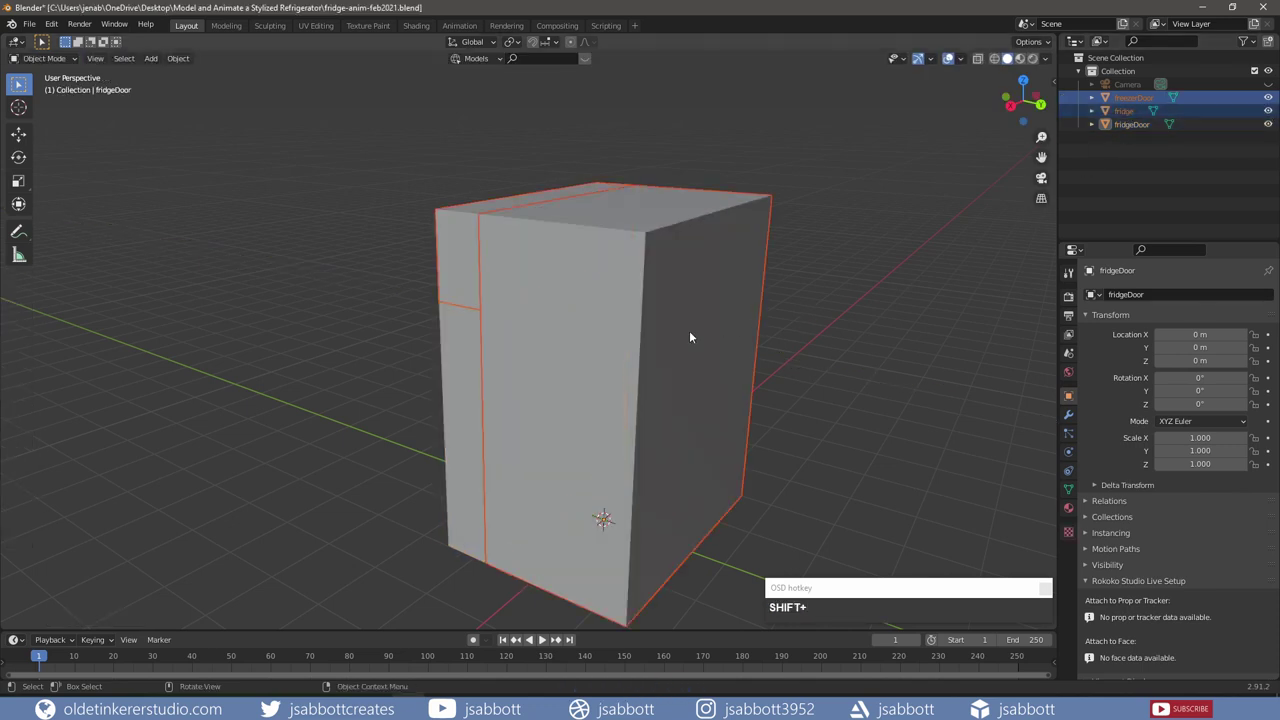
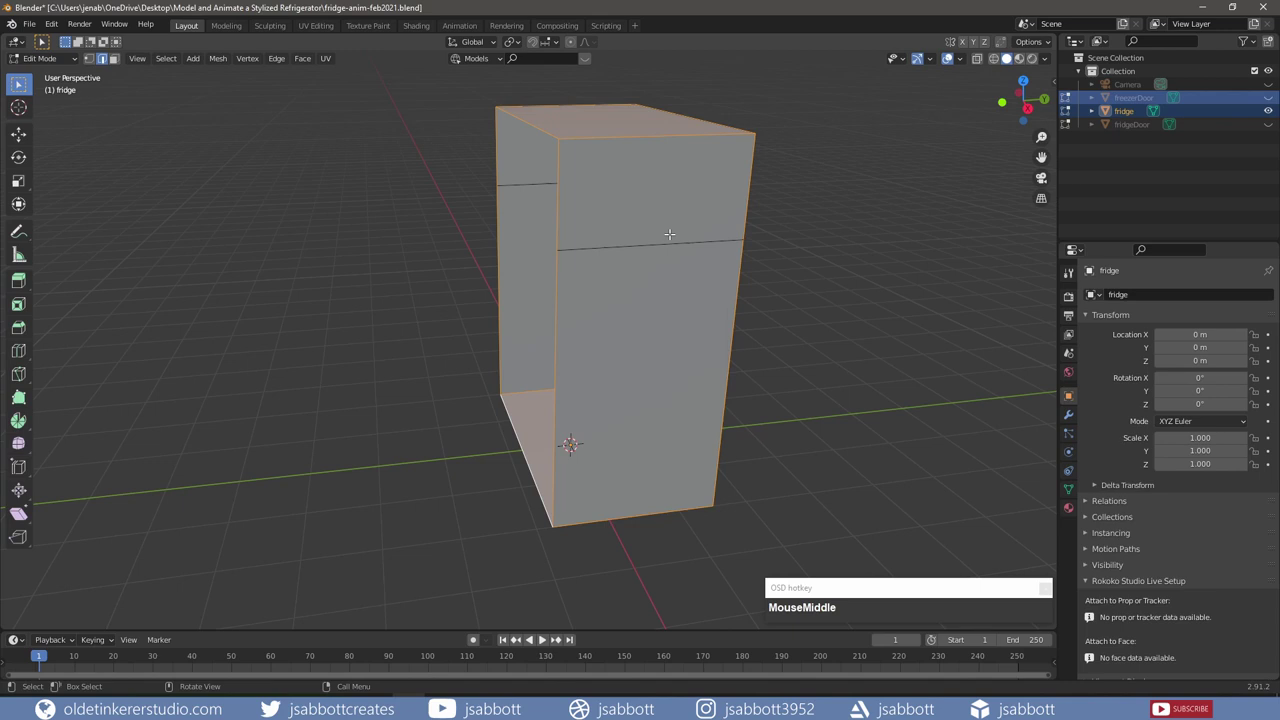
key("ctrl+b")
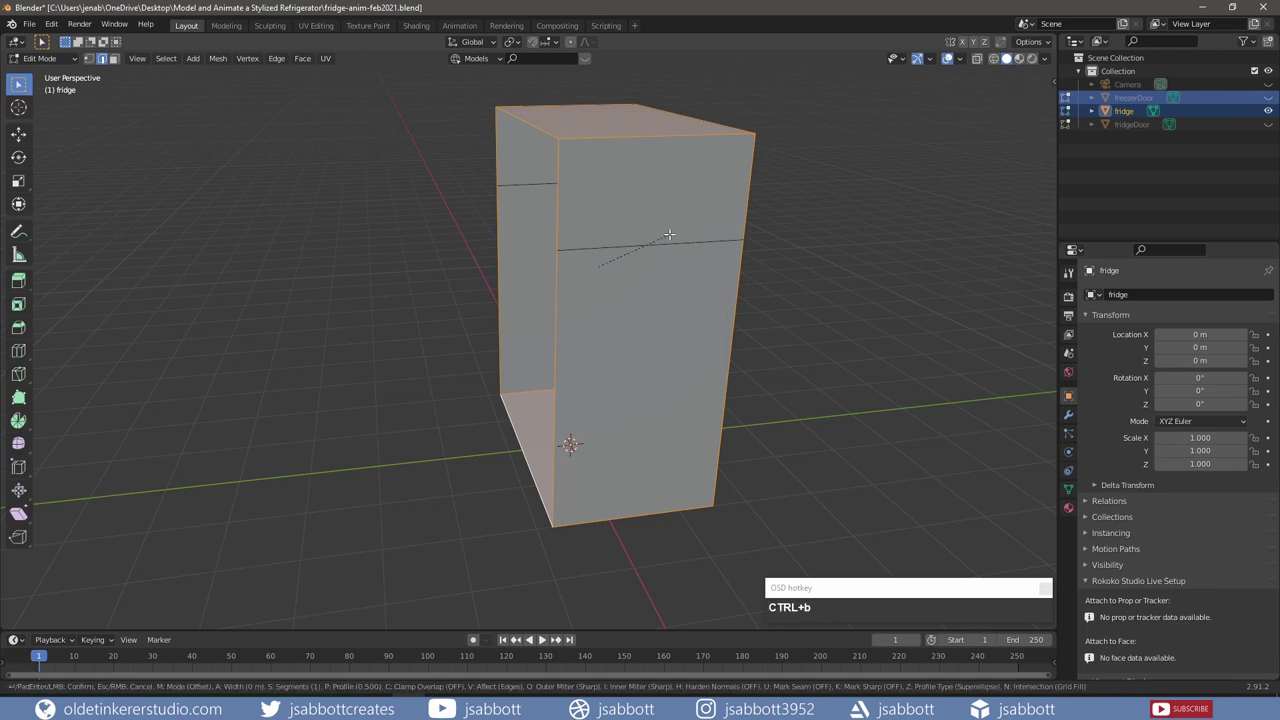
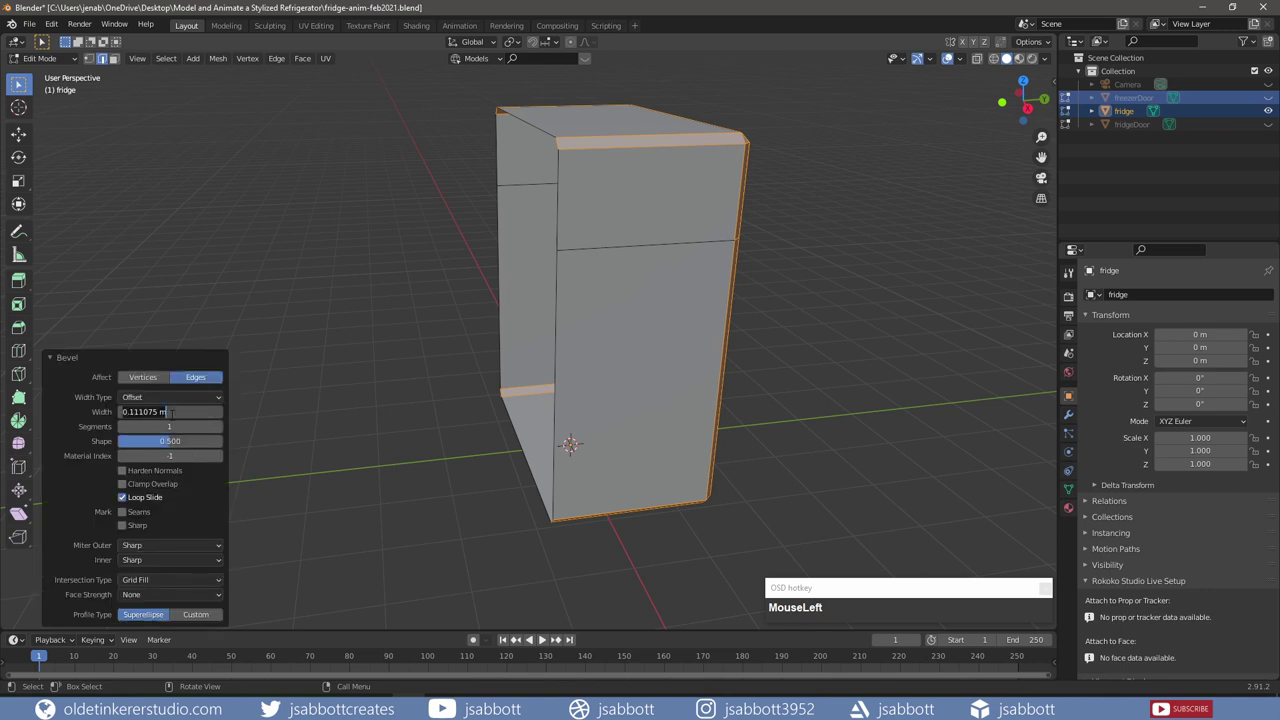
key("KP_Decimal")
key("KP_0")
key("KP_5")
key("Tab")
key("KP_1")
key("KP_5")
key("Tab")
key("KP_Decimal")
key("KP_5")
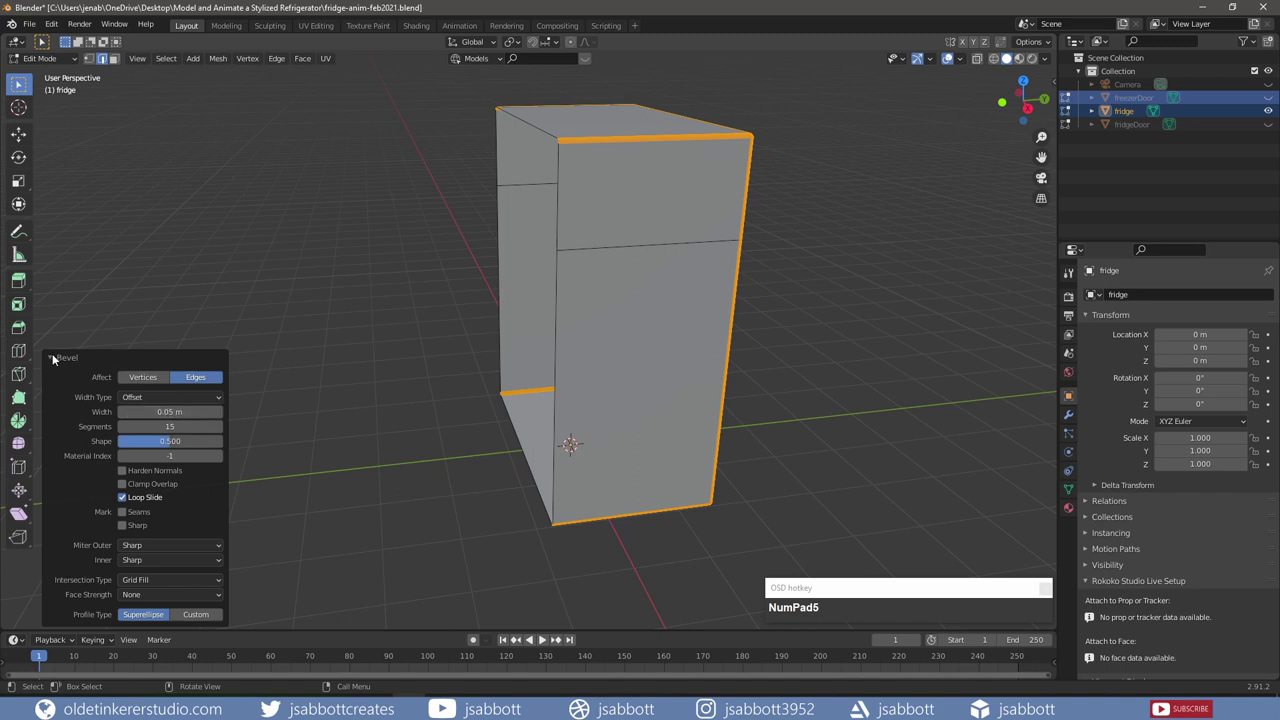
left_click(59, 360)
key("Tab")
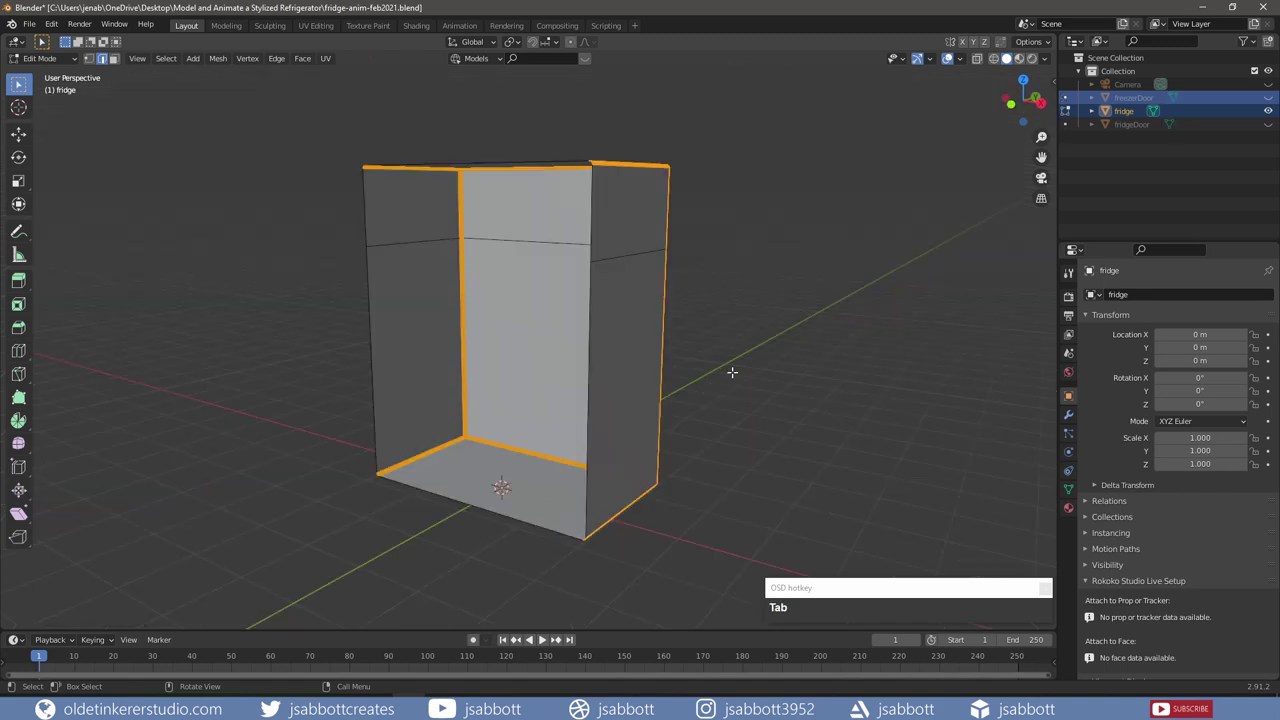
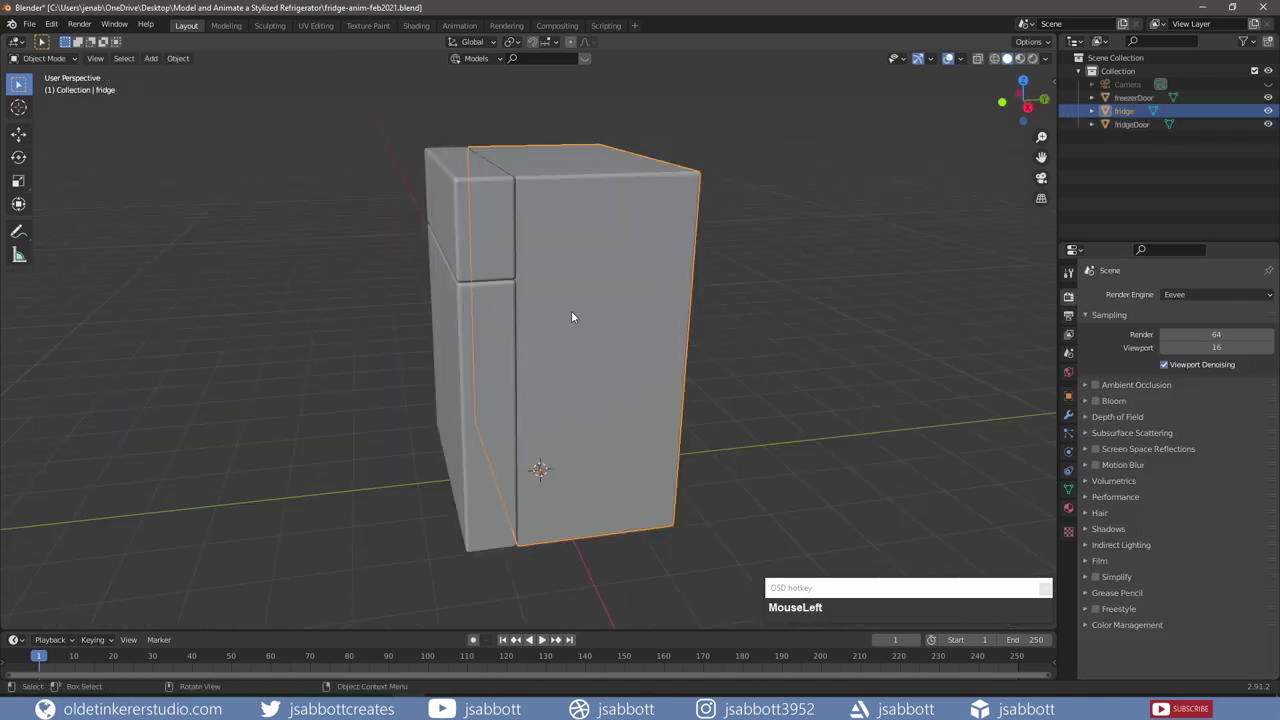
Step: Apply Shade Smooth to the fridge body, the freezer door and the fridge door
right_click(579, 318)
left_click(579, 318)
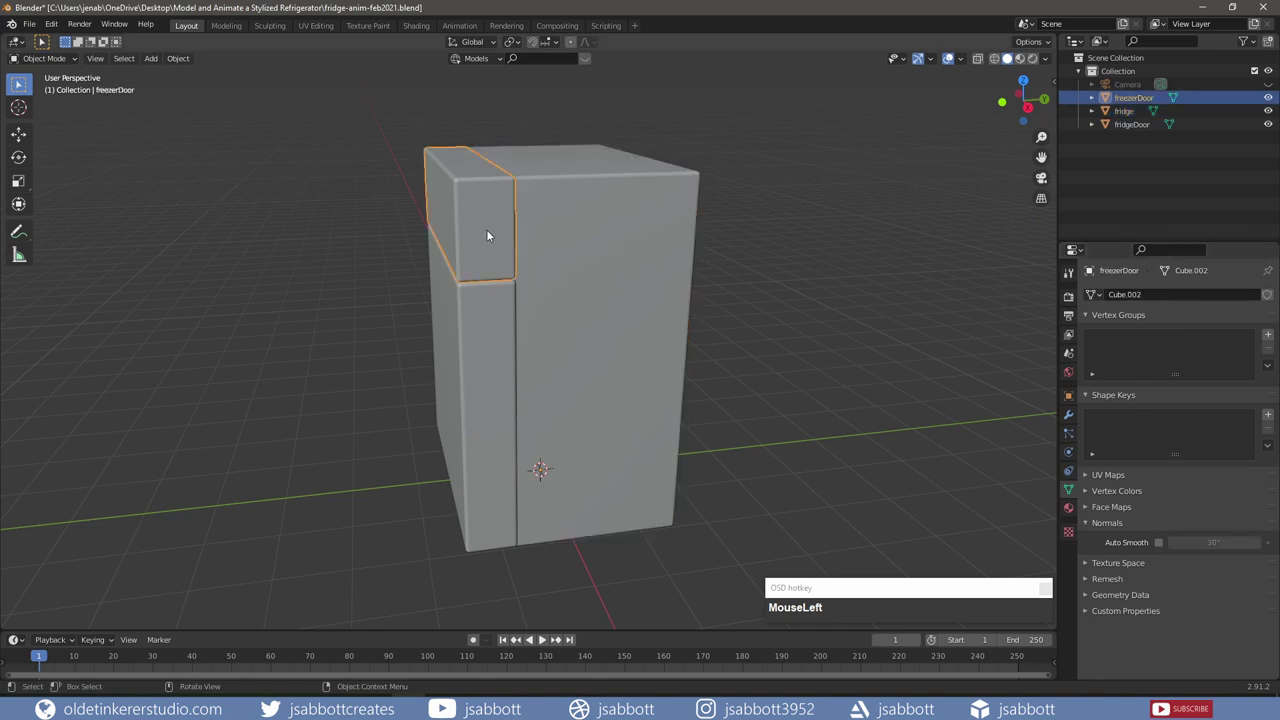
right_click(491, 234)
left_click_drag(491, 234, 477, 392)
right_click(477, 392)
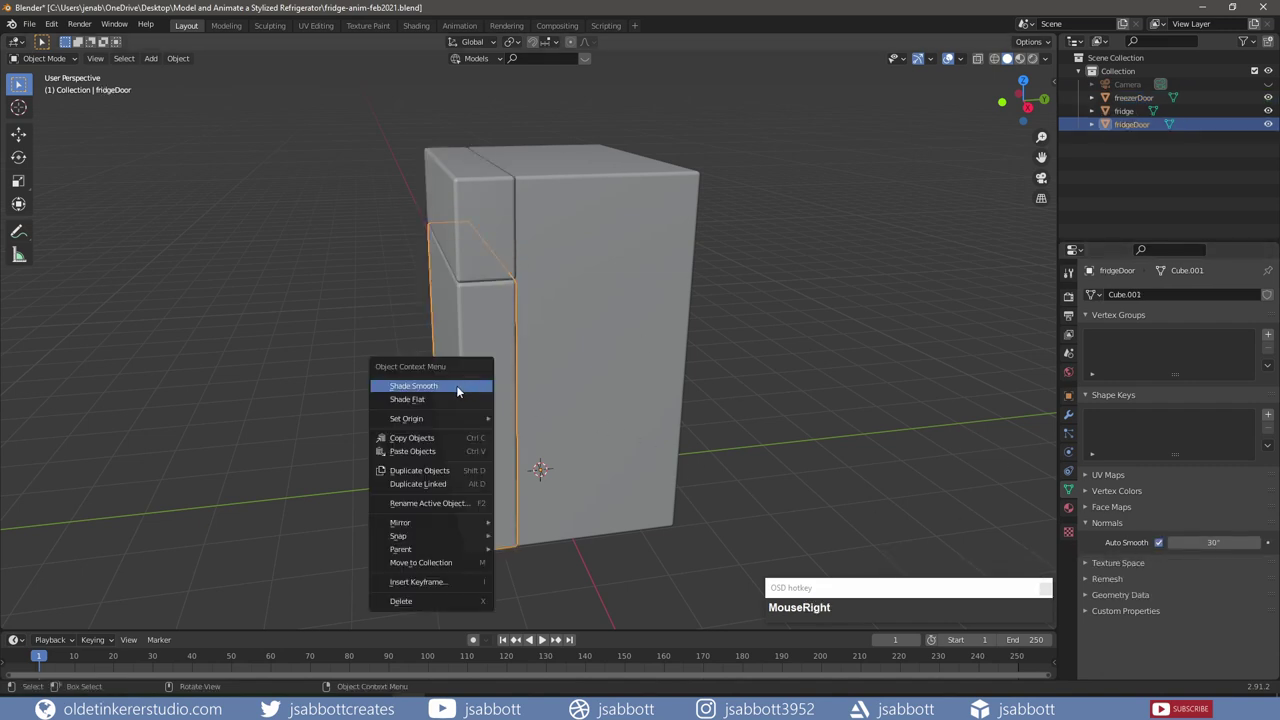
left_click(448, 391)
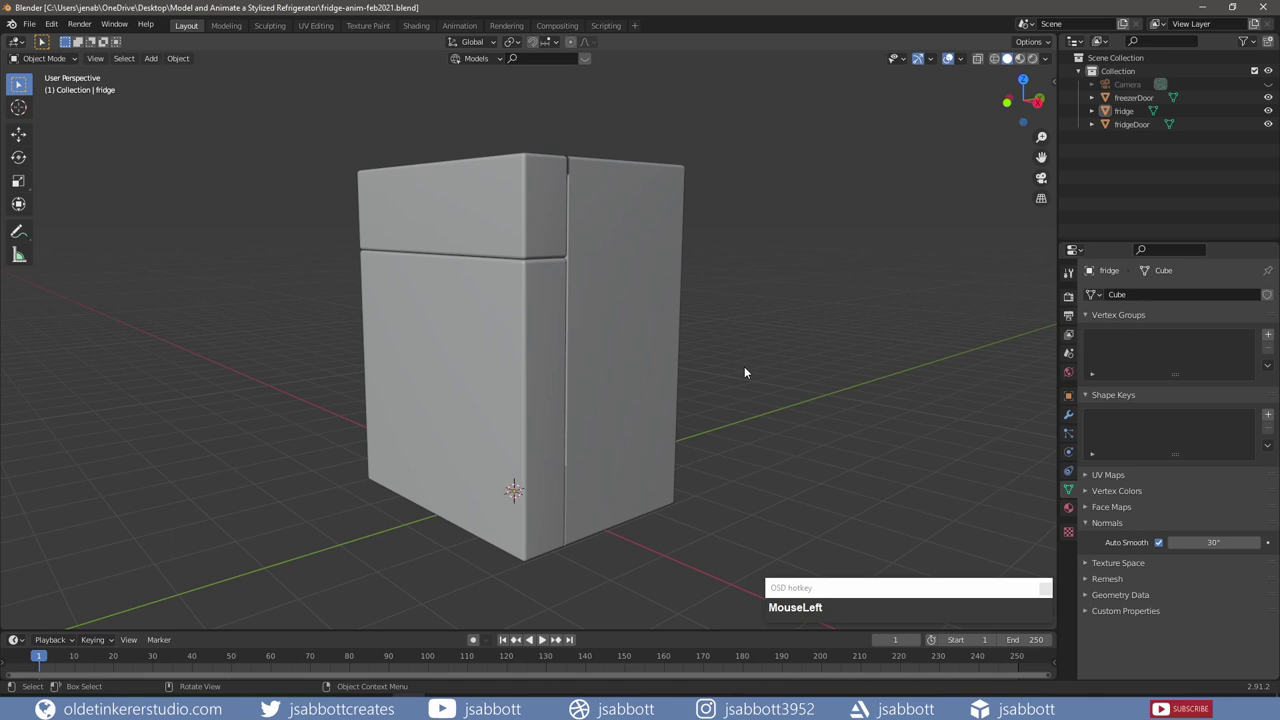
Step: In Right Orthographic view, add a Bezier curve and move it along Y beside the fridge
key("KP_1")
key("KP_3")
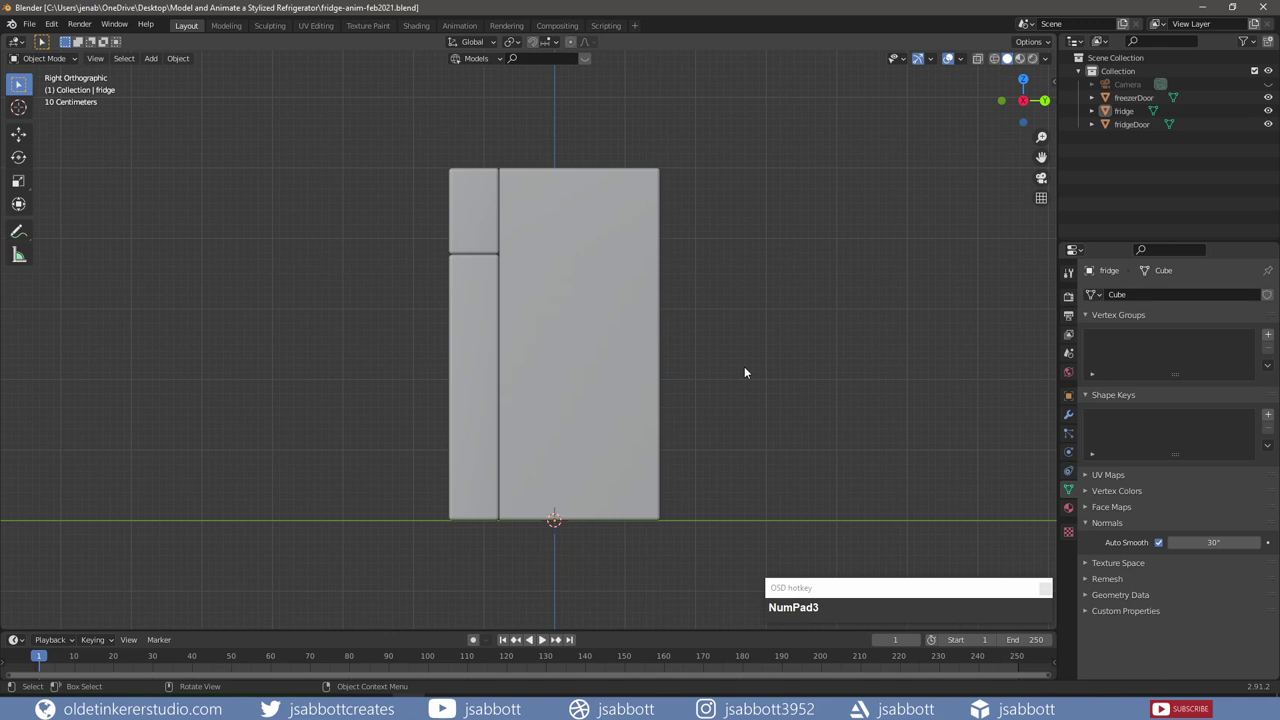
key("shift+a")
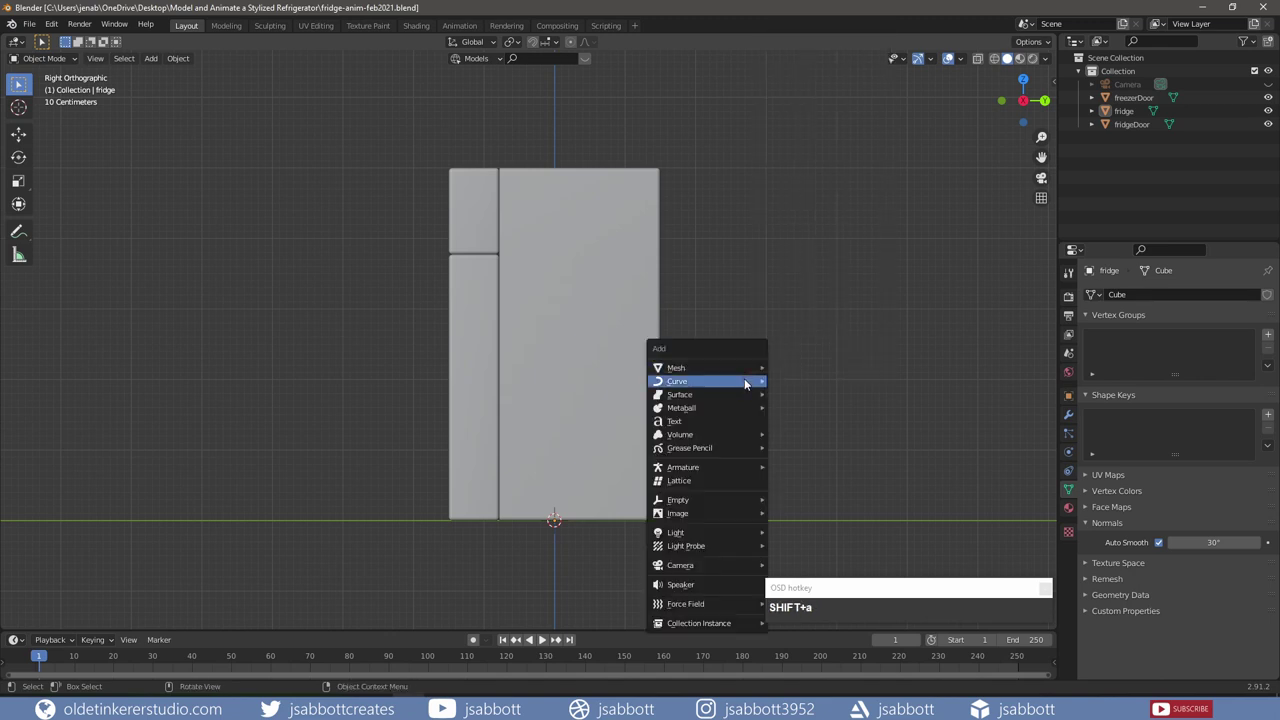
left_click(816, 42)
key("g")
key("y")
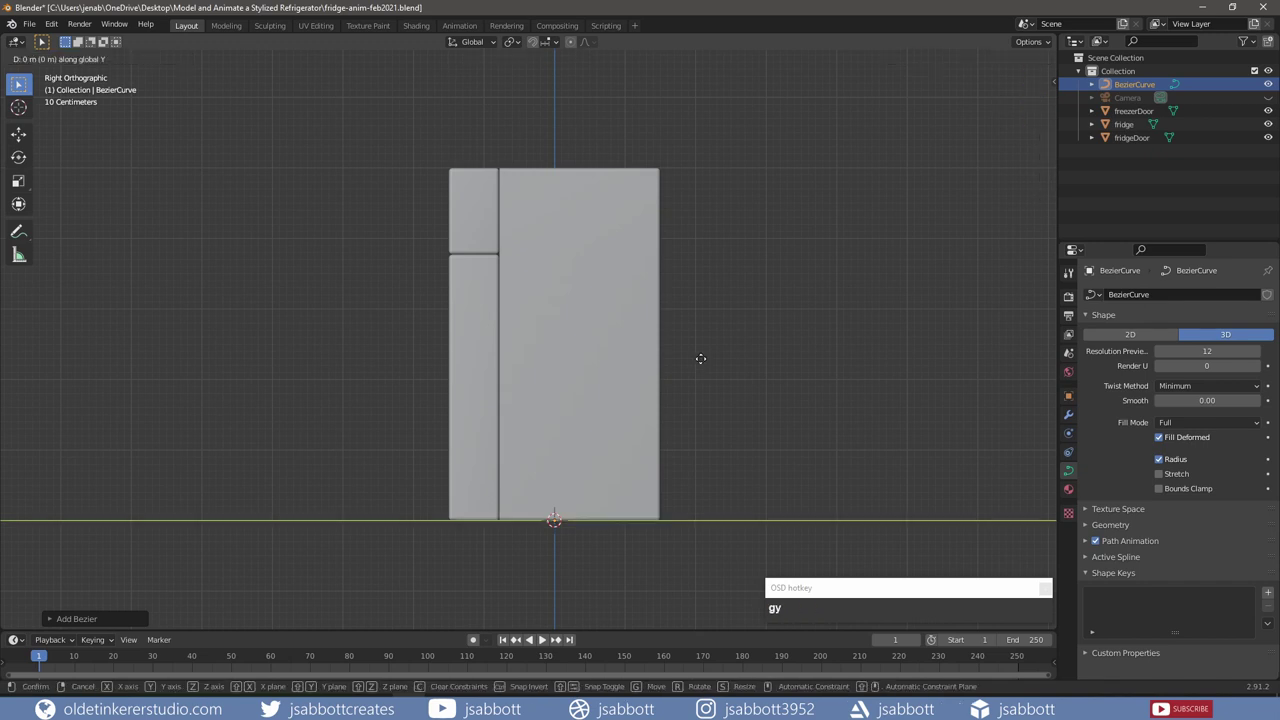
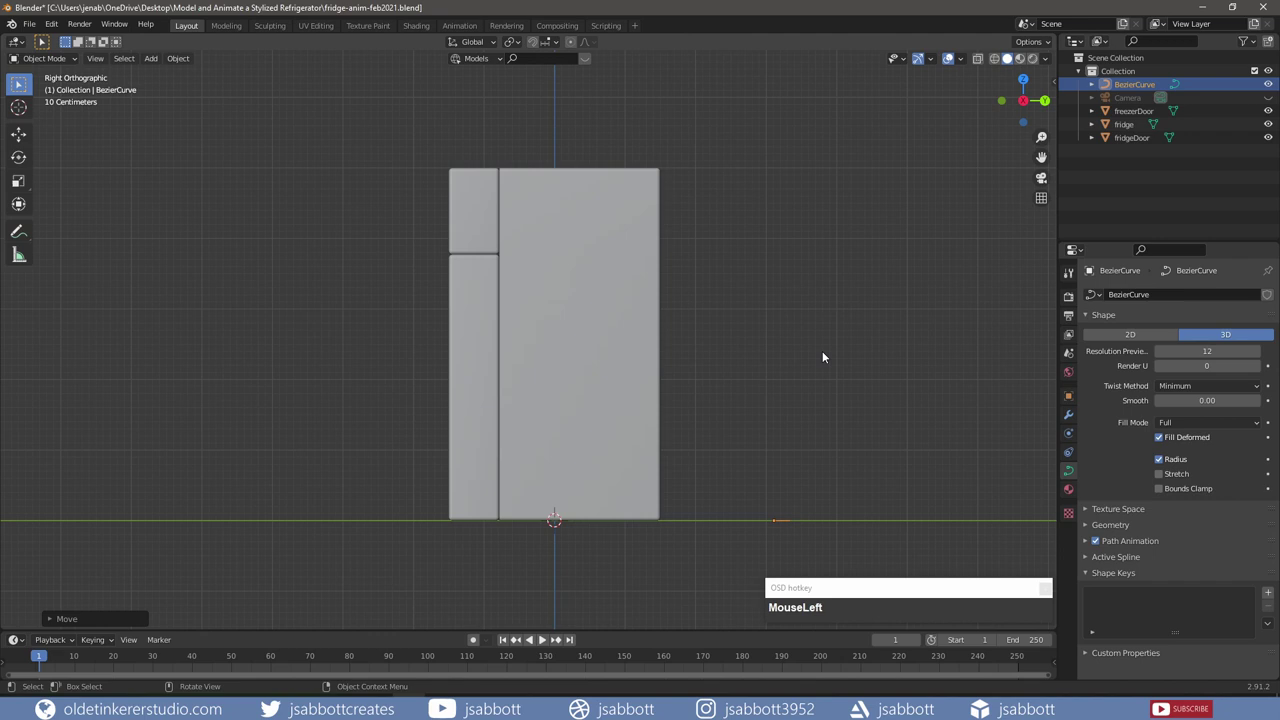
Step: Add a Bezier circle, shrink it to a tiny size and rotate the curve 90 degrees on X
key("shift+a")
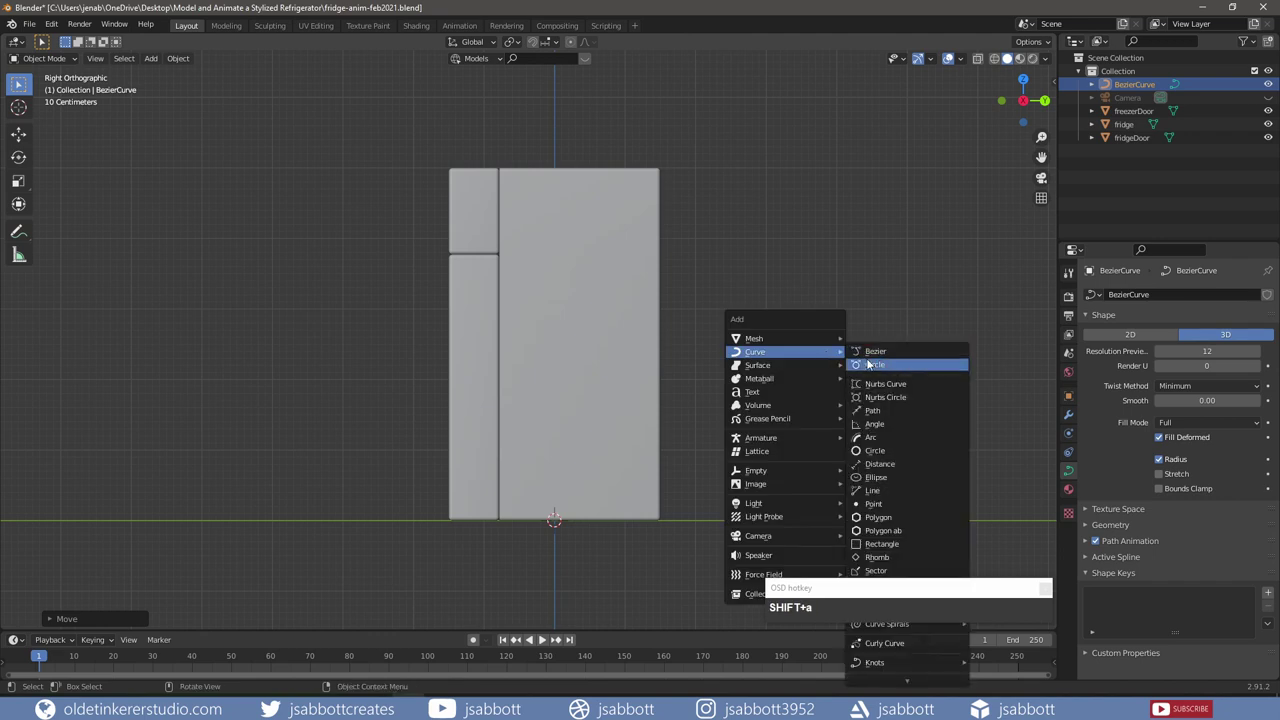
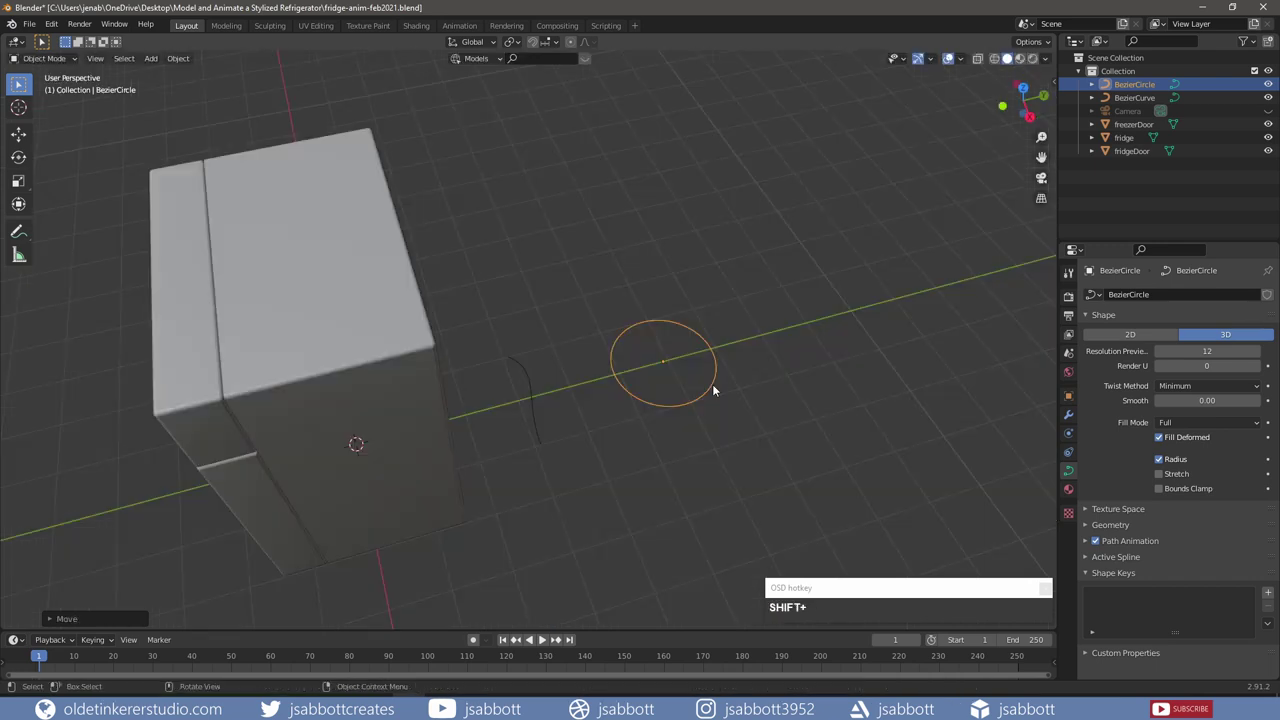
key("s")
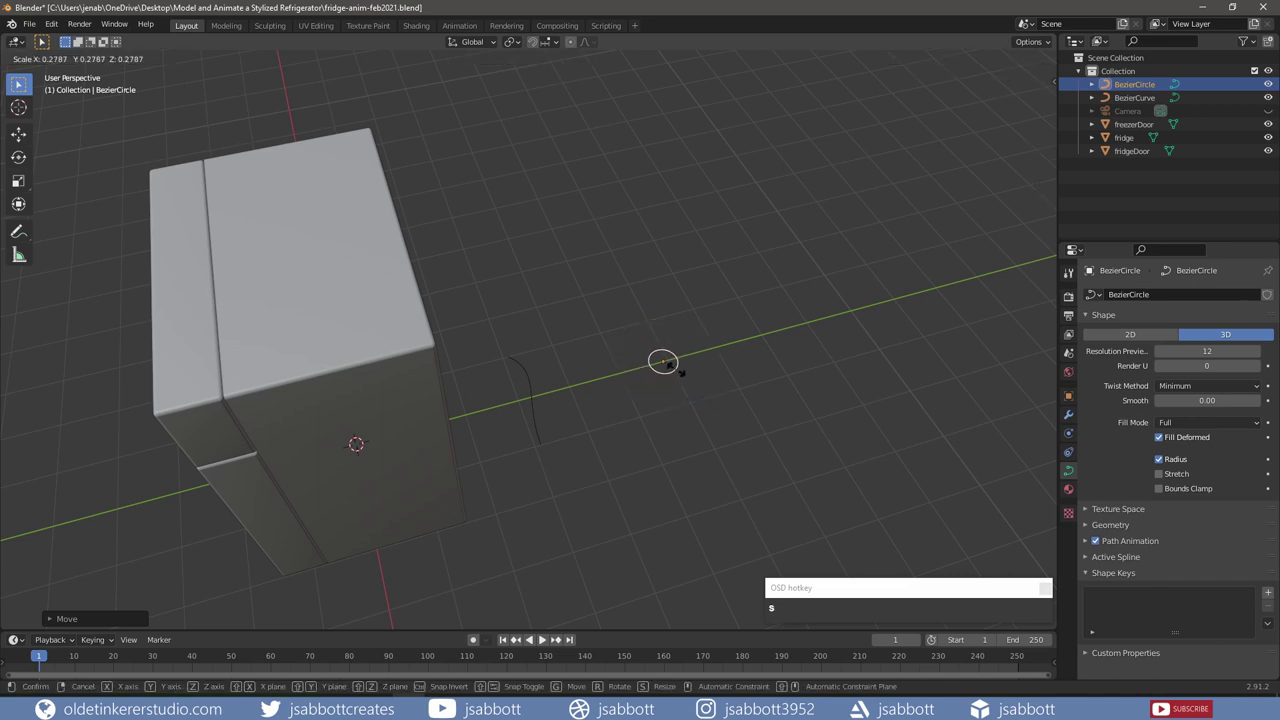
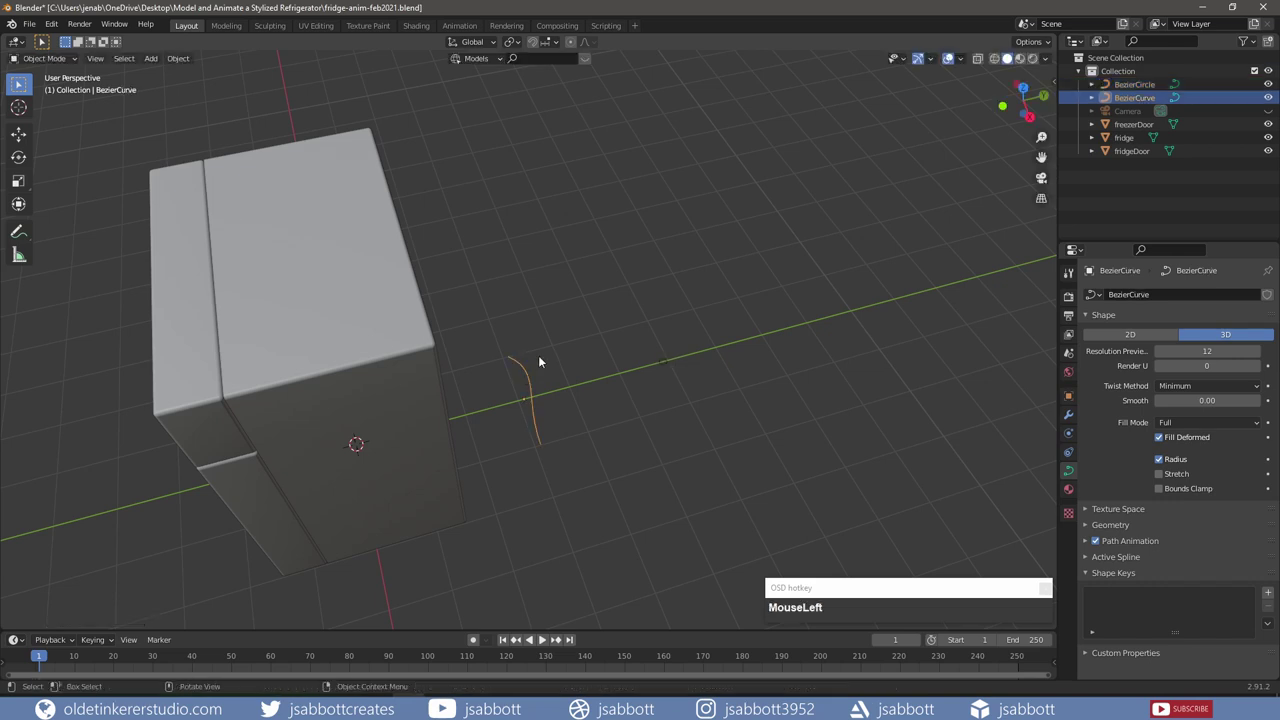
key("r")
key("x")
key("KP_9")
key("KP_0")
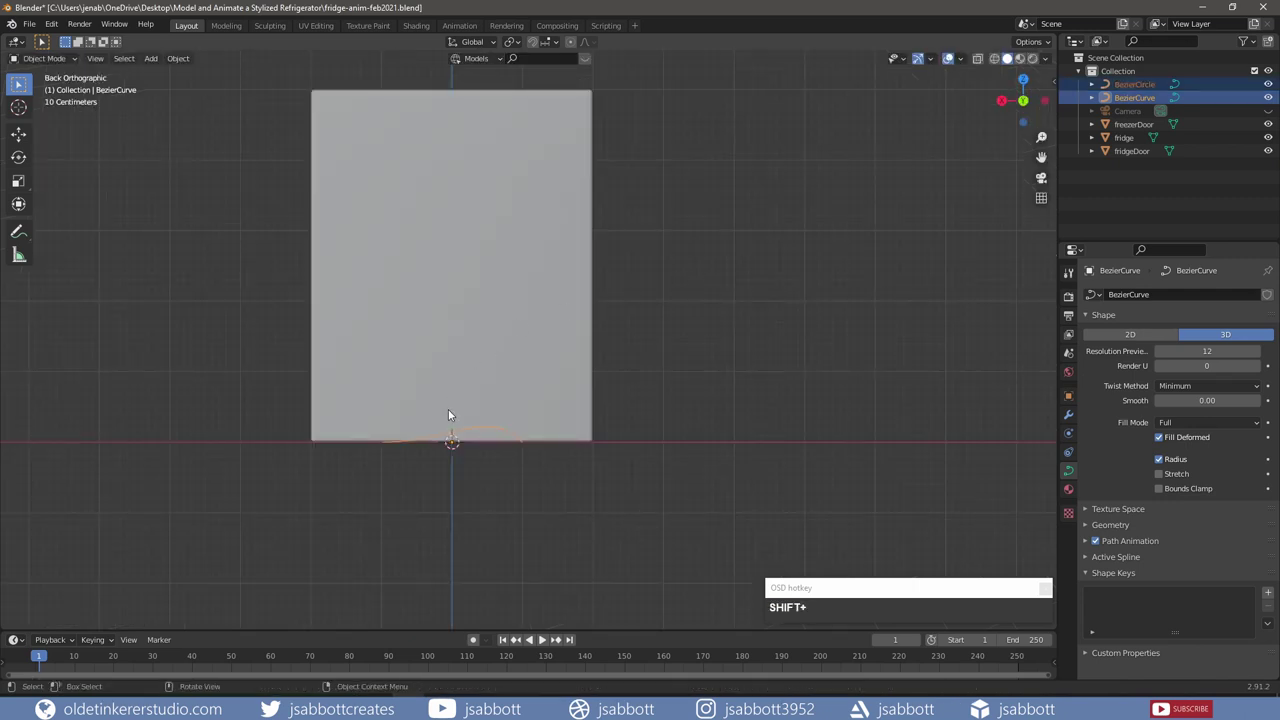
Step: Give all the Bezier curve's points Vector handles and raise the curve along Z
key("Tab")
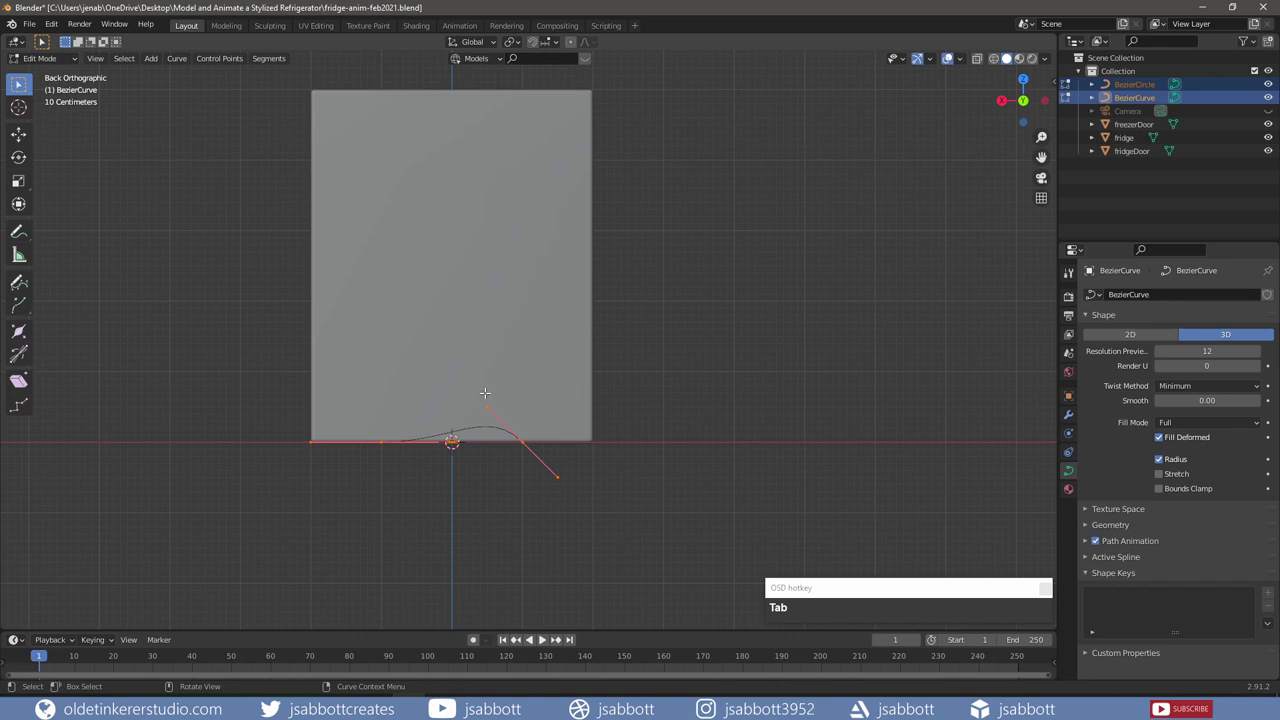
key("alt+a")
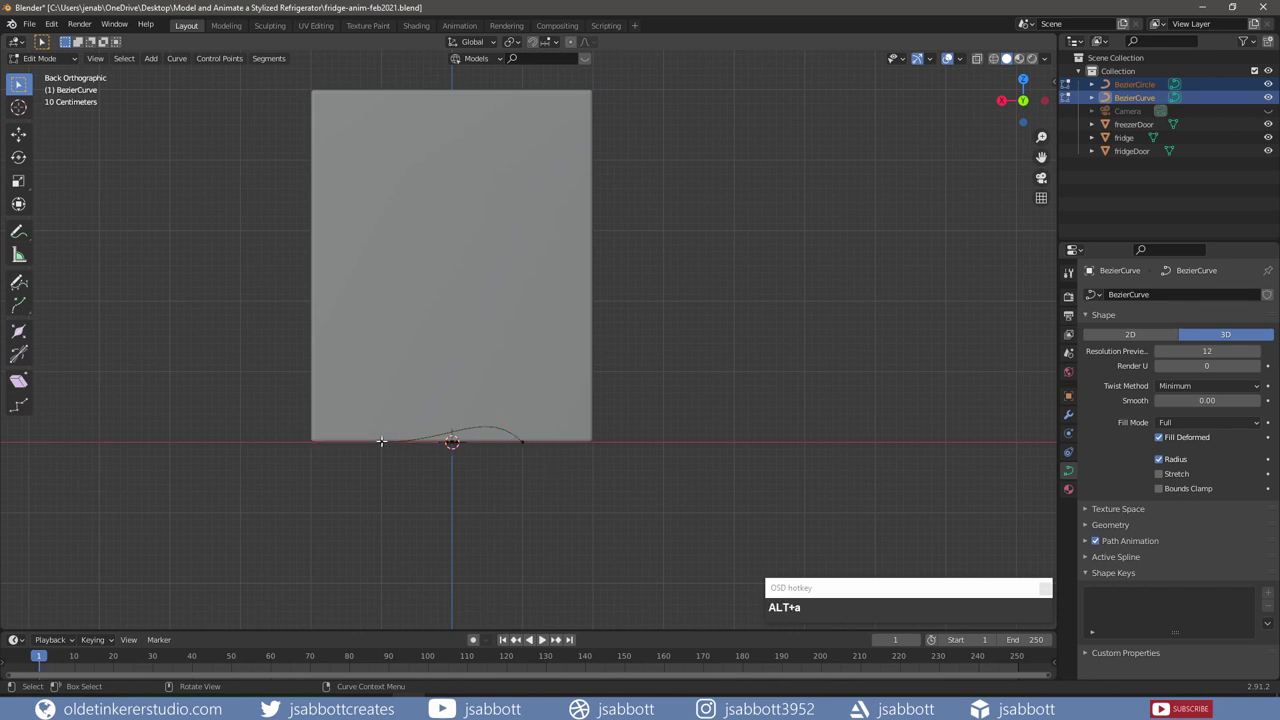
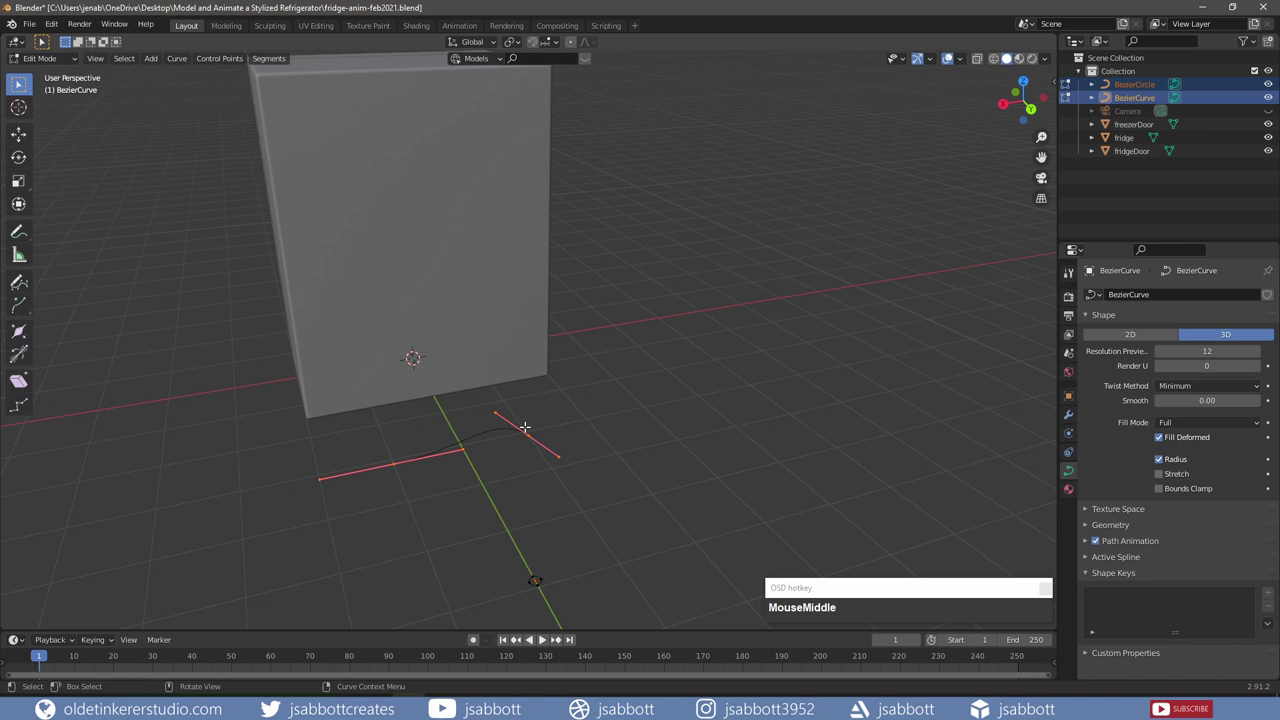
key("v")
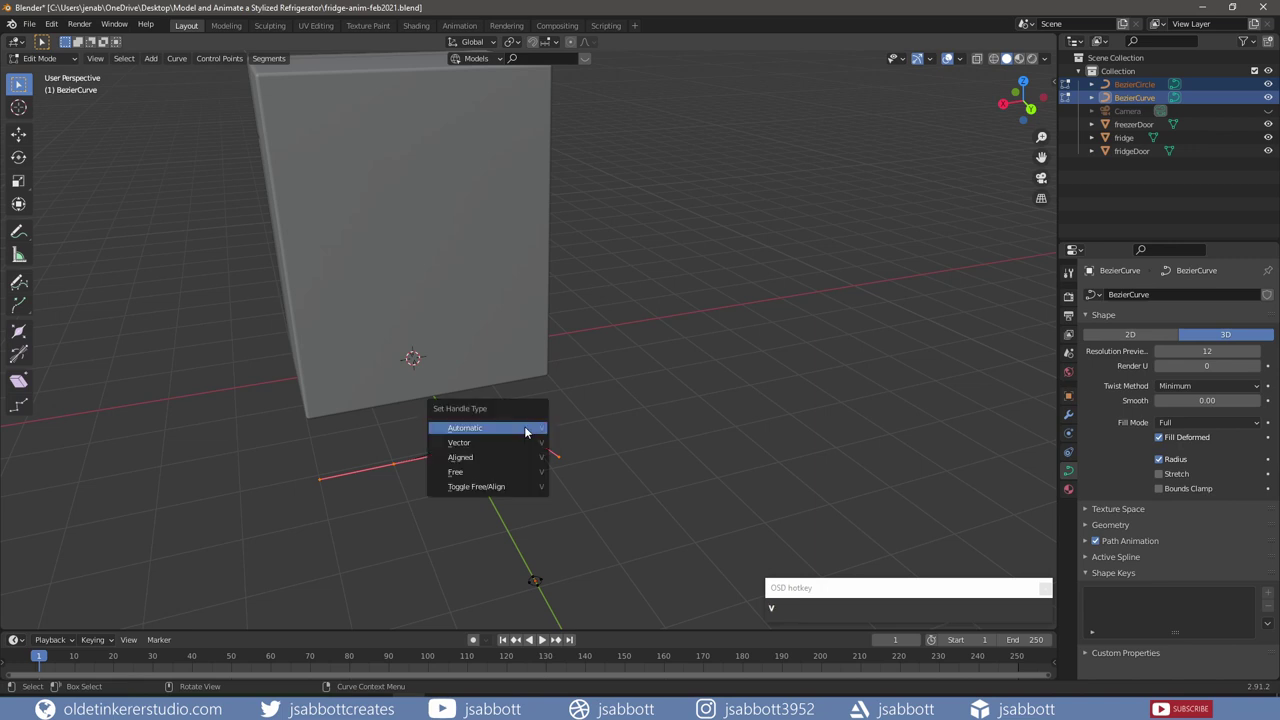
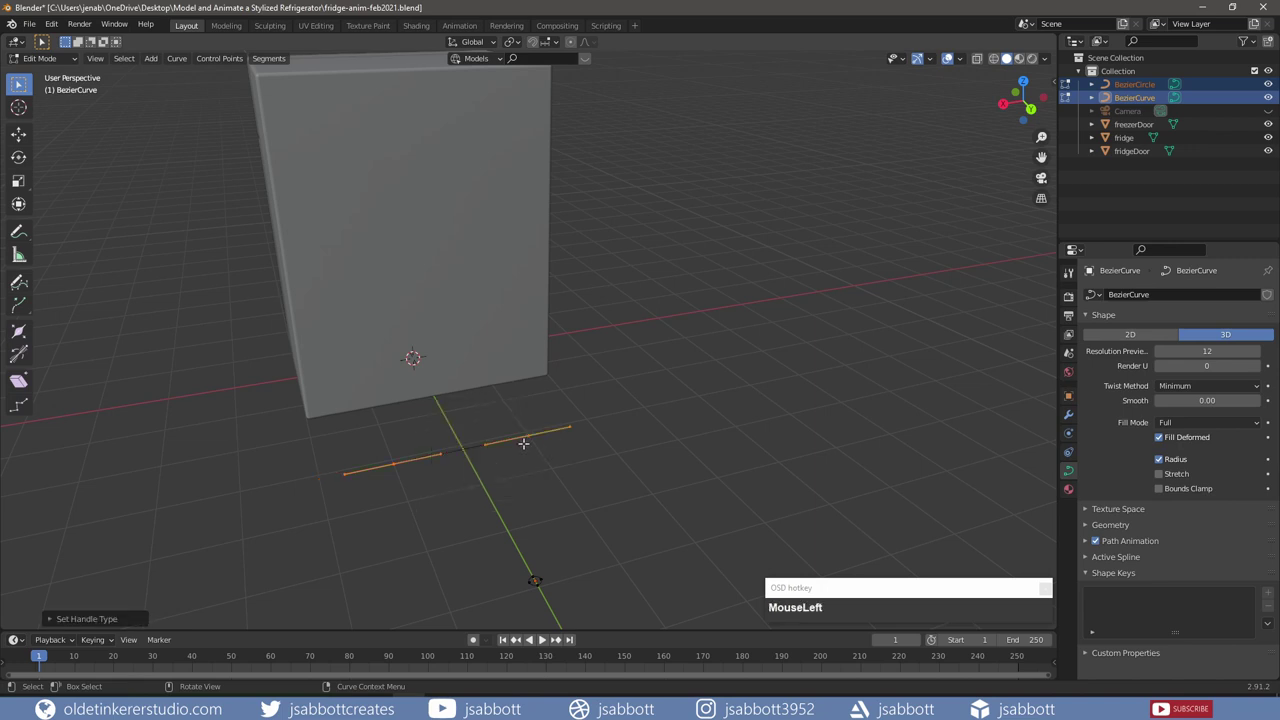
key("KP_1")
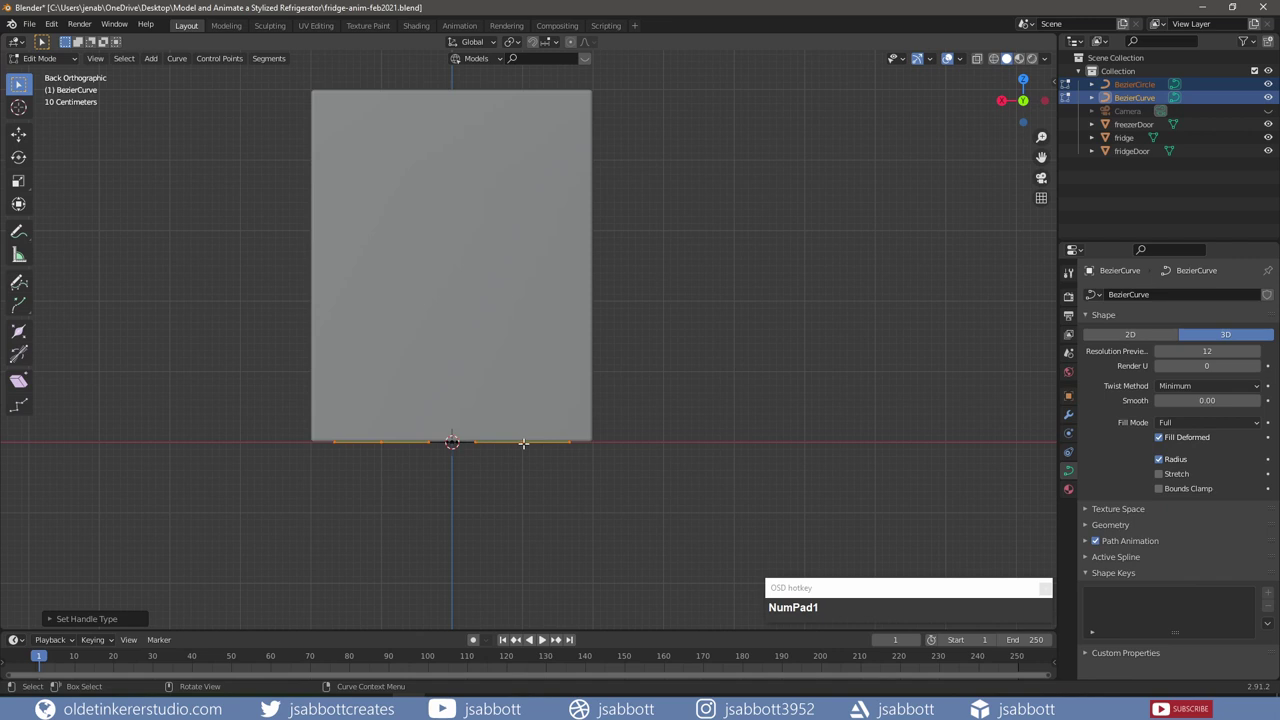
key("g")
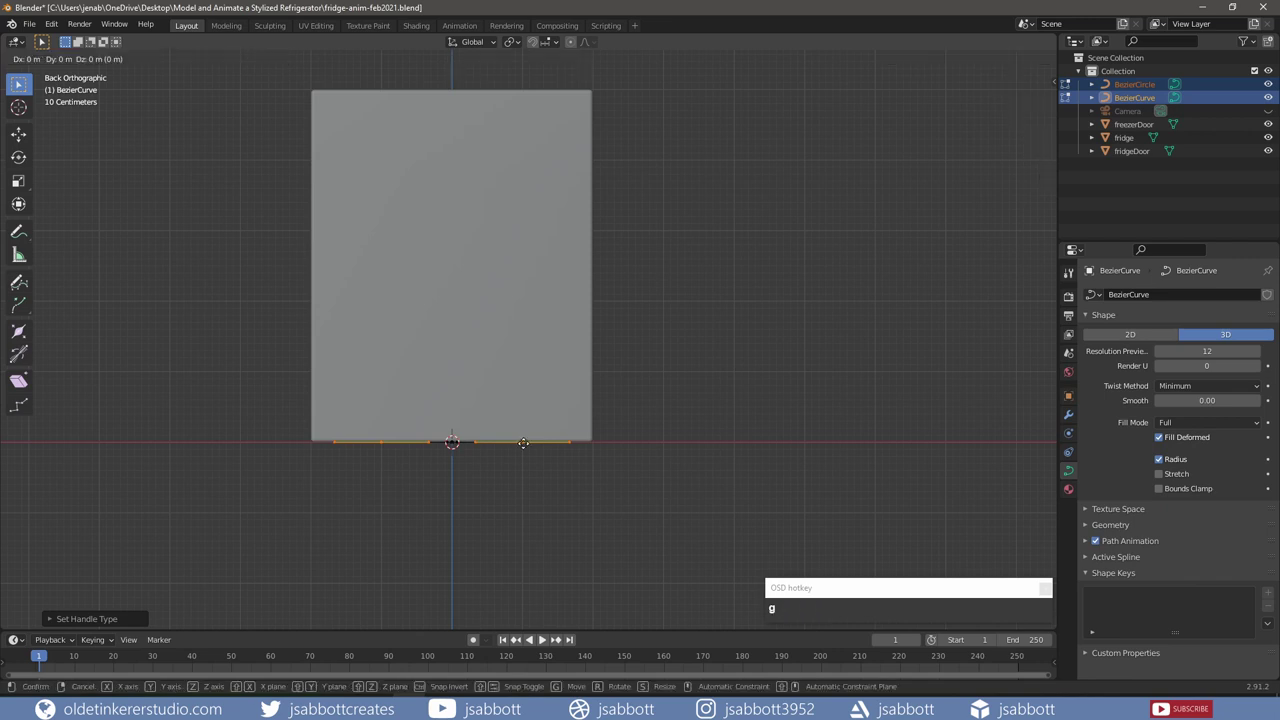
key("z")
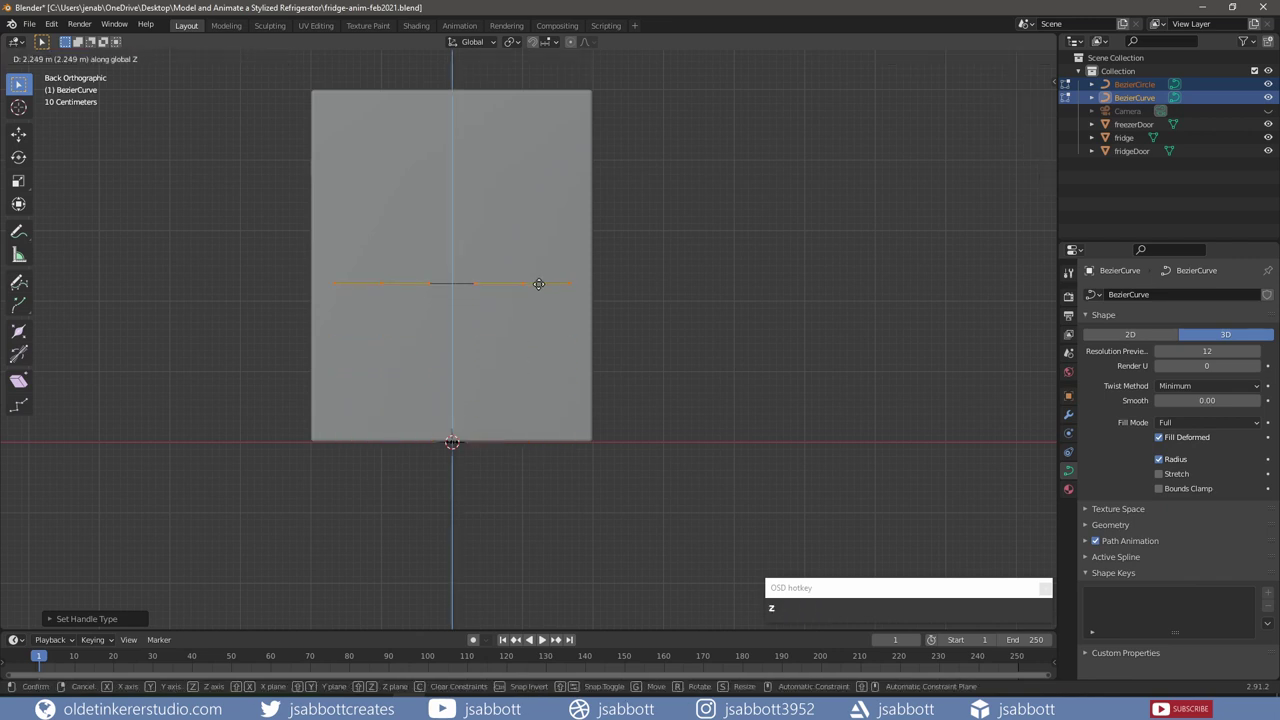
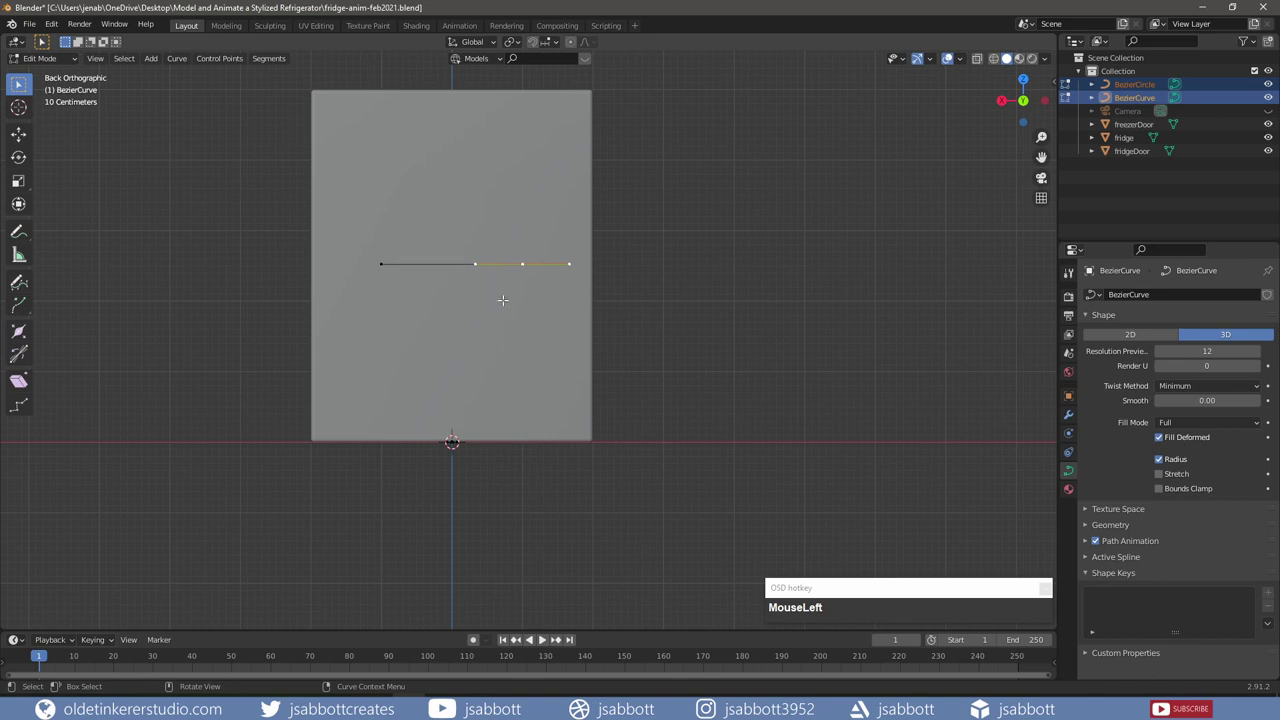
Step: Extrude a new point 0.3 down along Z, then another point 2 units sideways along X
key("e")
key("z")
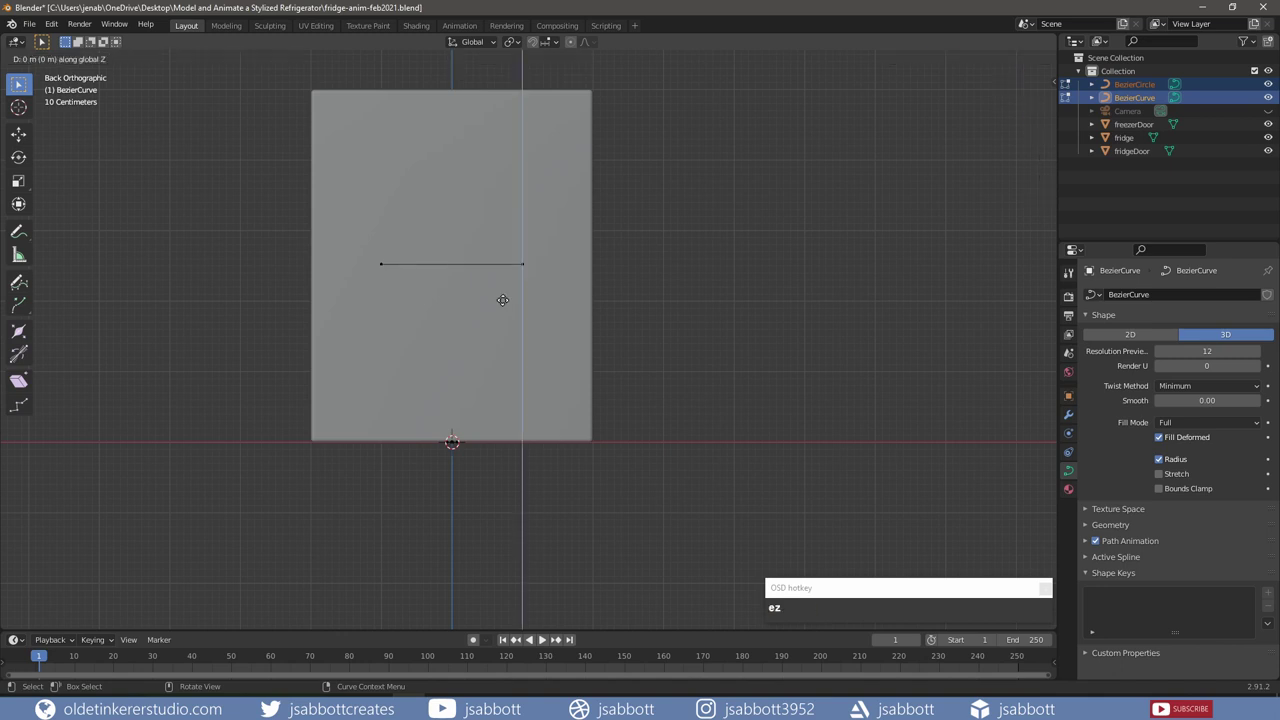
key("KP_Decimal")
key("KP_3")
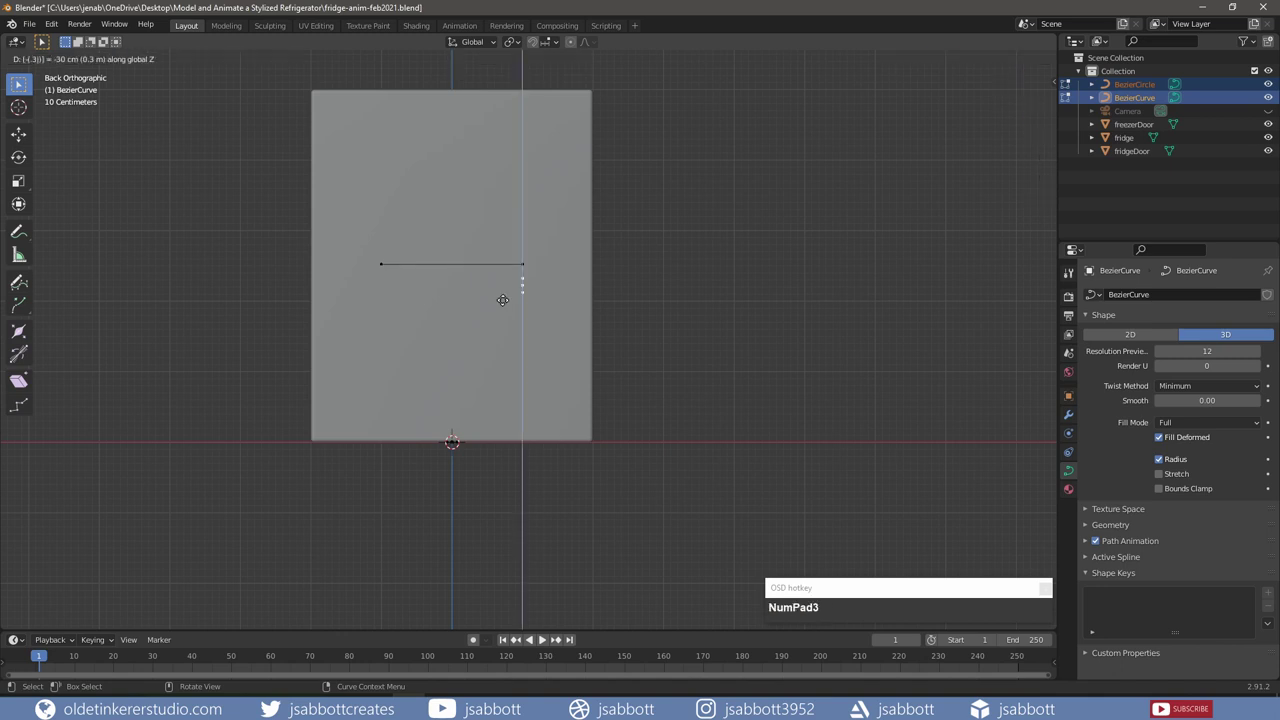
key("e")
key("x")
key("KP_2")
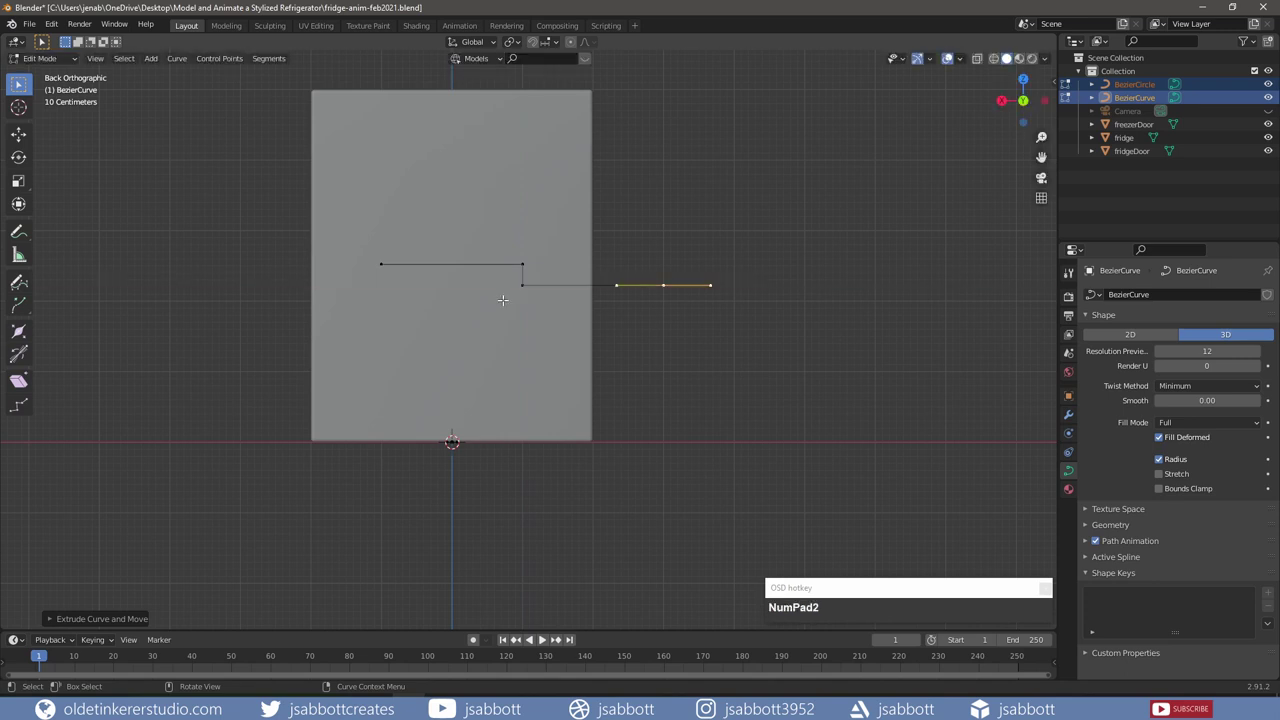
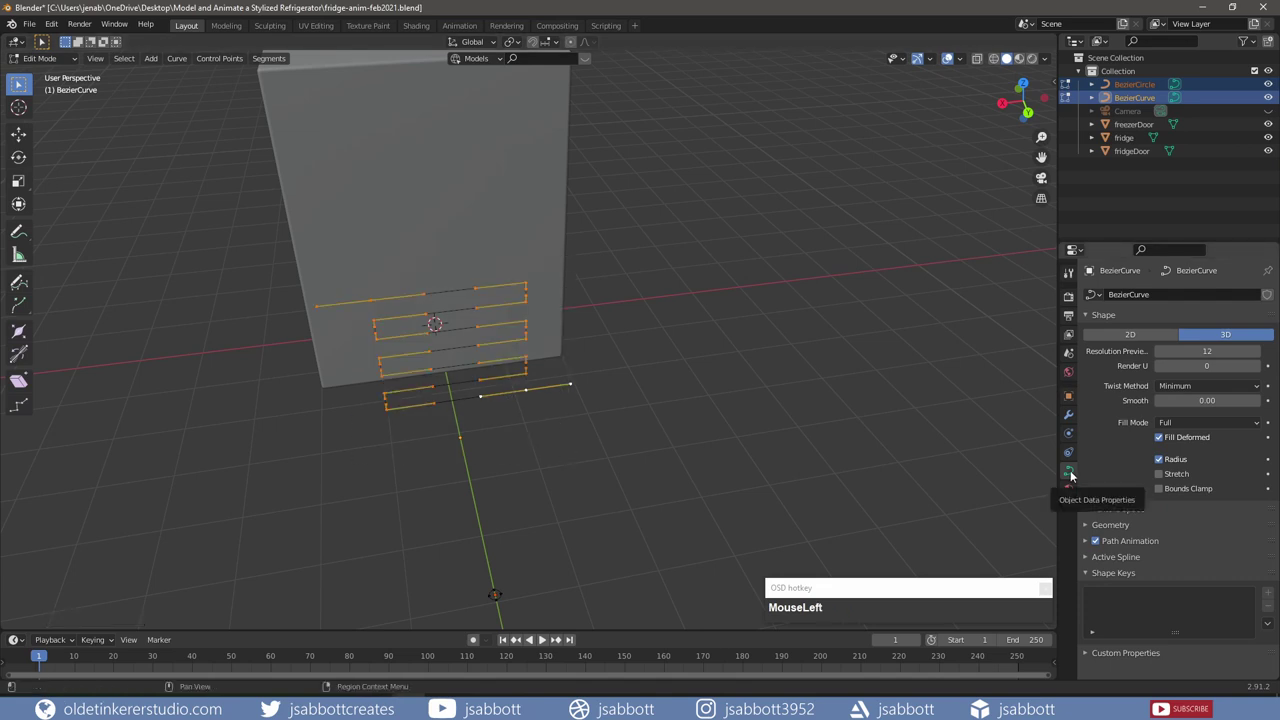
Step: Set the curve's Bevel to Object using BezierCircle with Fill Caps enabled
scroll("down", 3)
left_click(1088, 530)
scroll("down", 3)
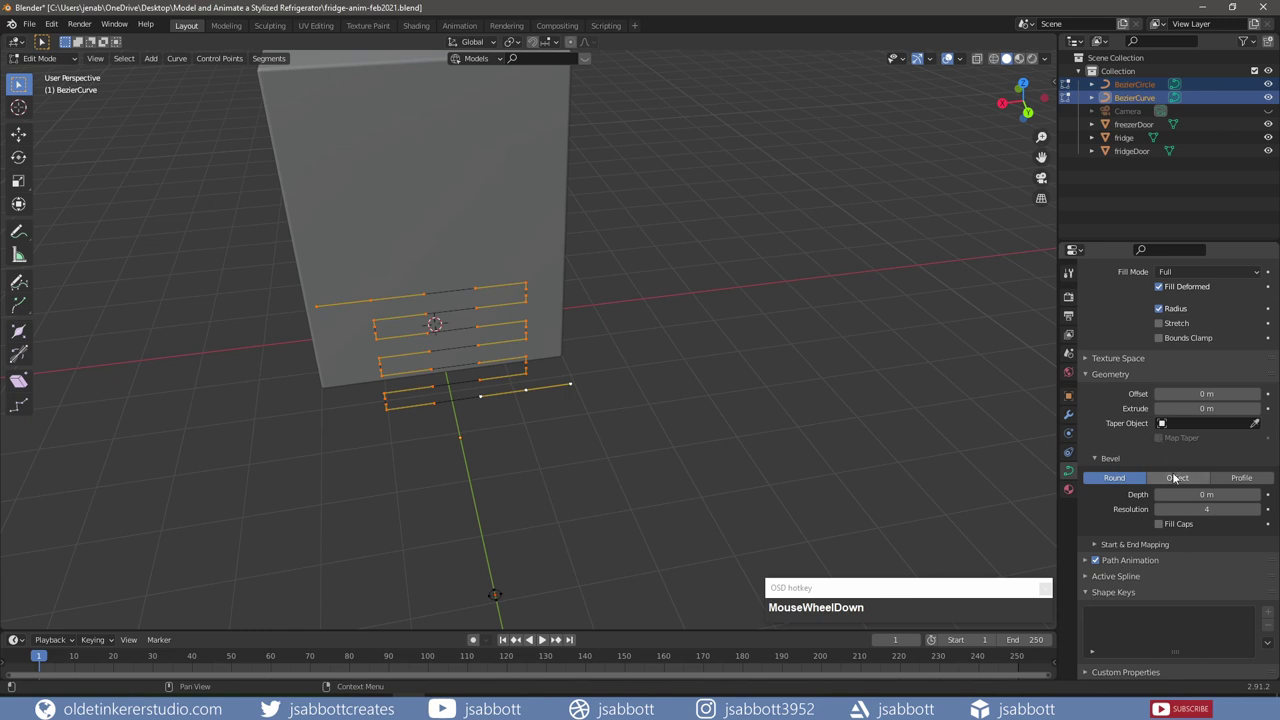
left_click(1182, 483)
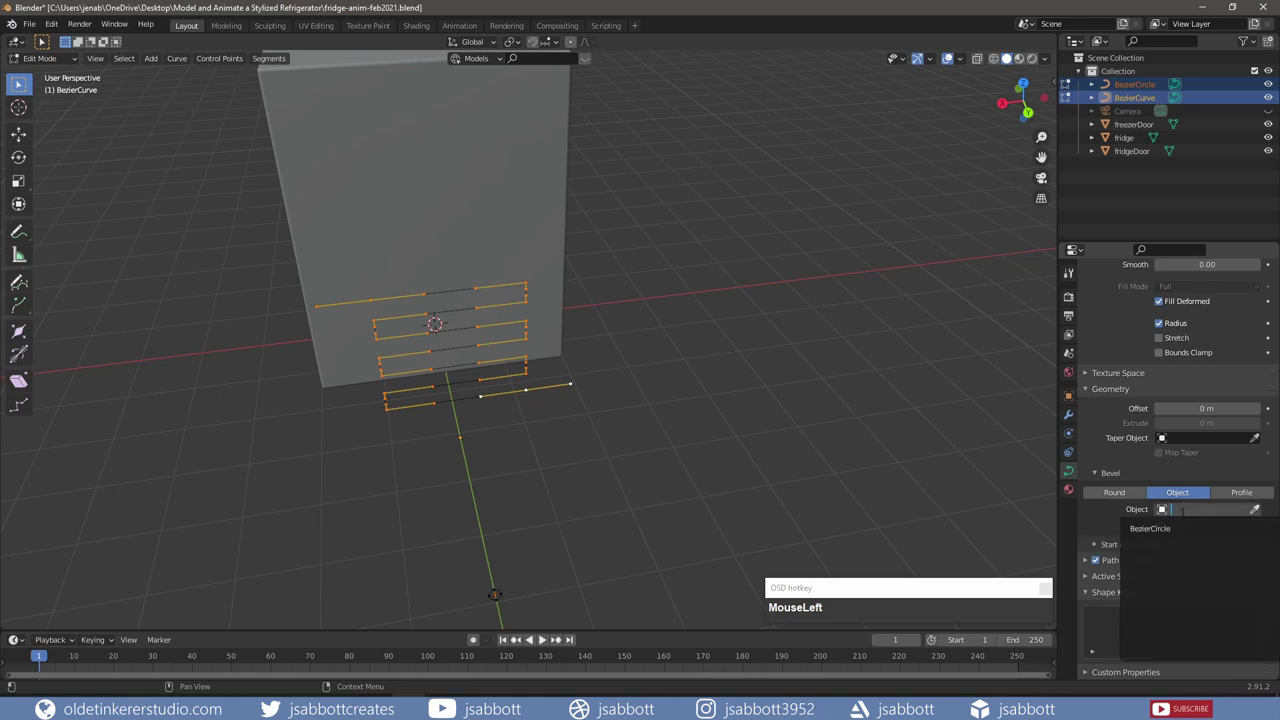
key("Tab")
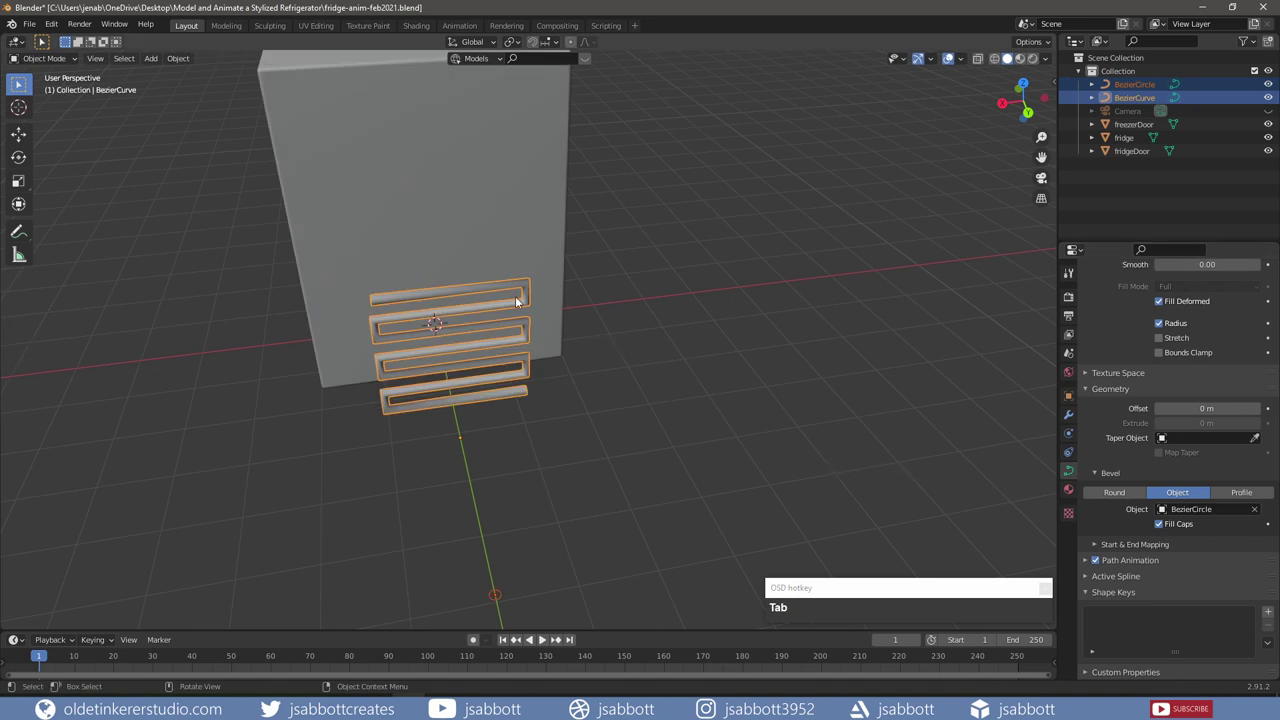
Step: Convert the tube curve to a mesh, shade it smooth with Auto Smooth, and delete BezierCircle
right_click(509, 288)
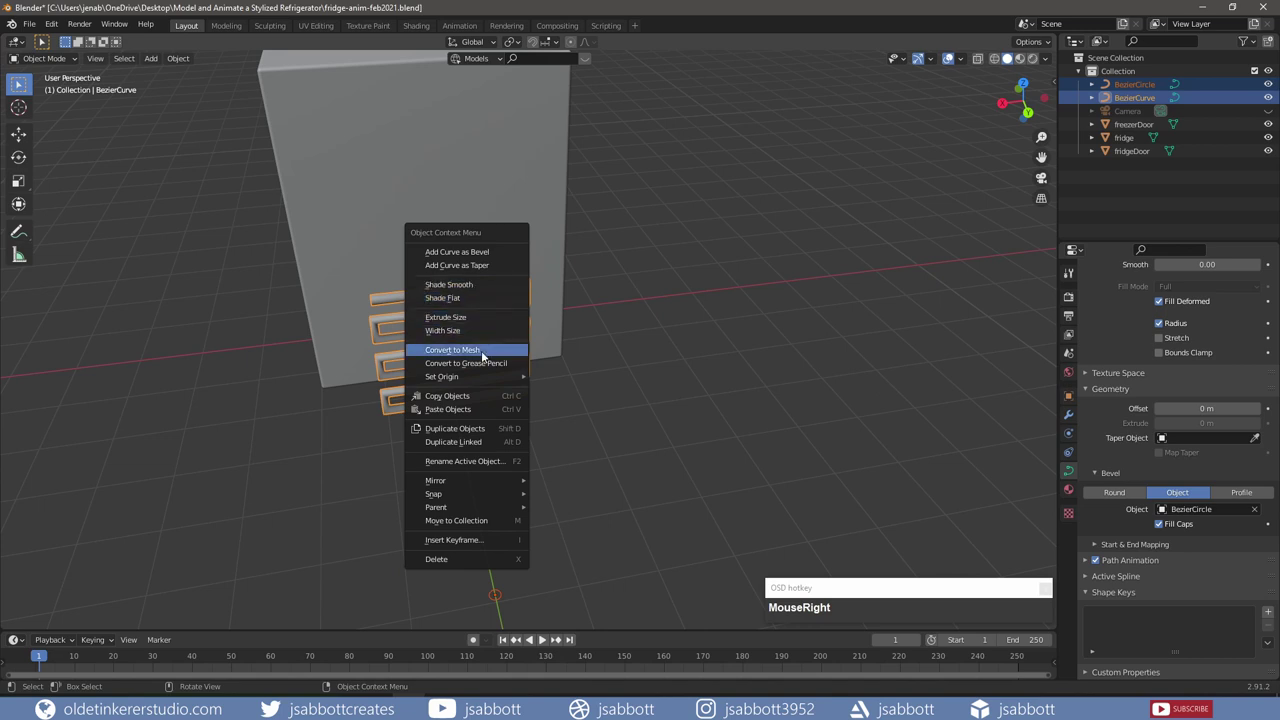
left_click(486, 355)
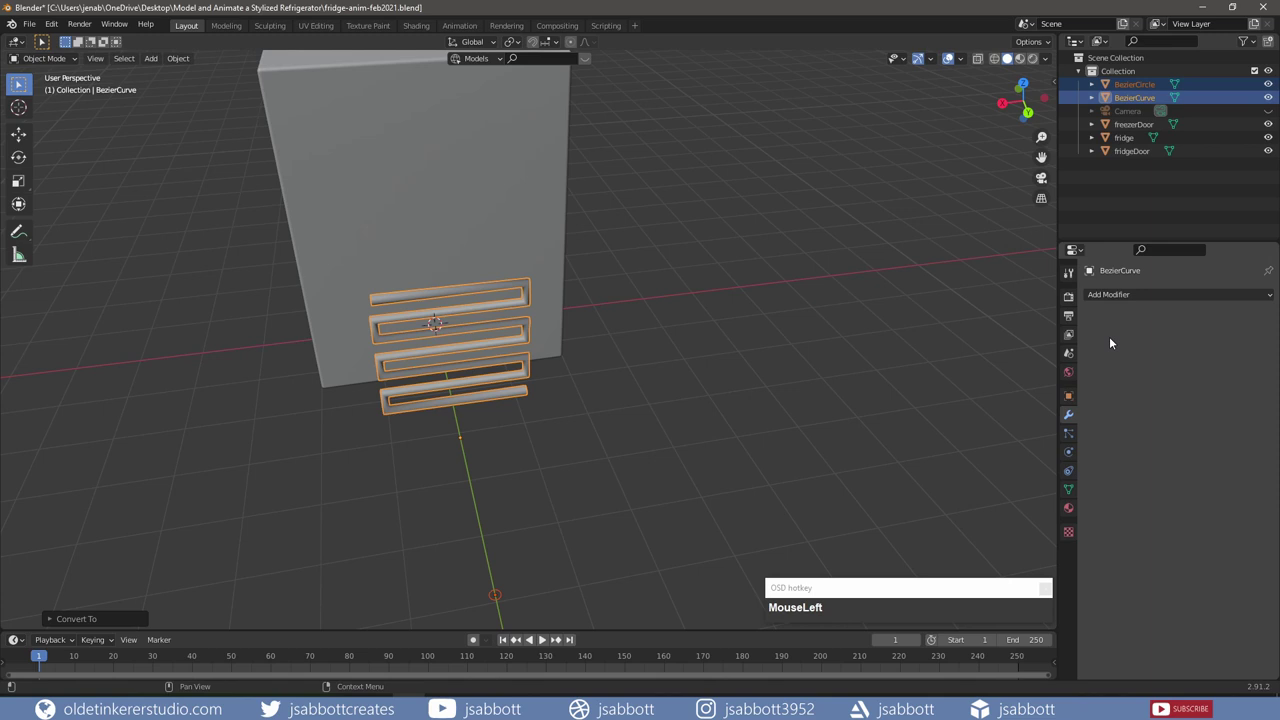
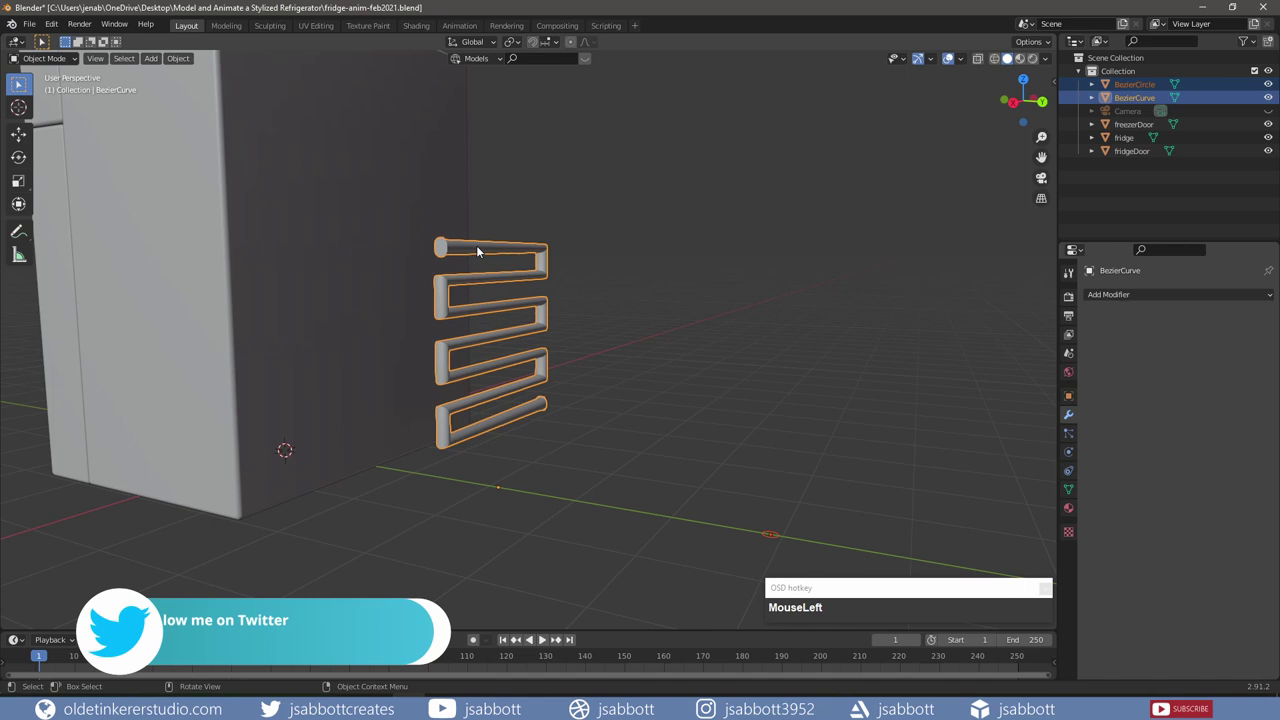
right_click(481, 250)
left_click(481, 250)
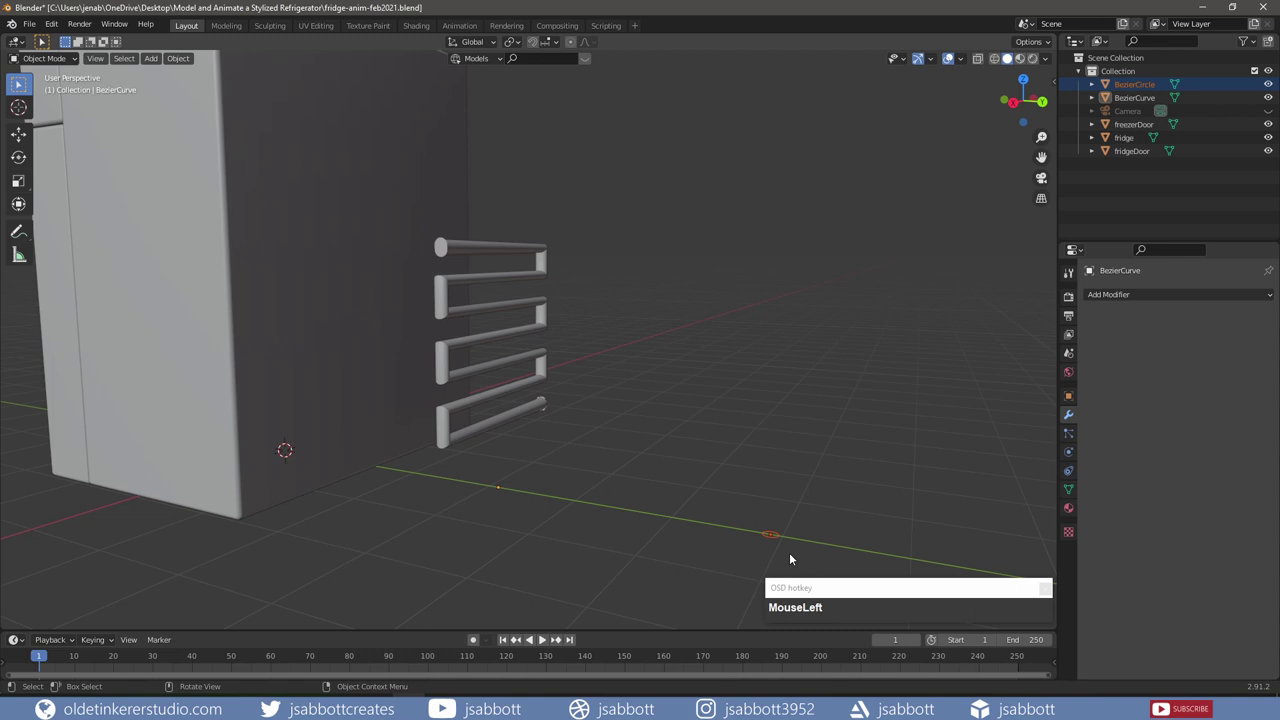
key("Delete")
left_click(940, 354)
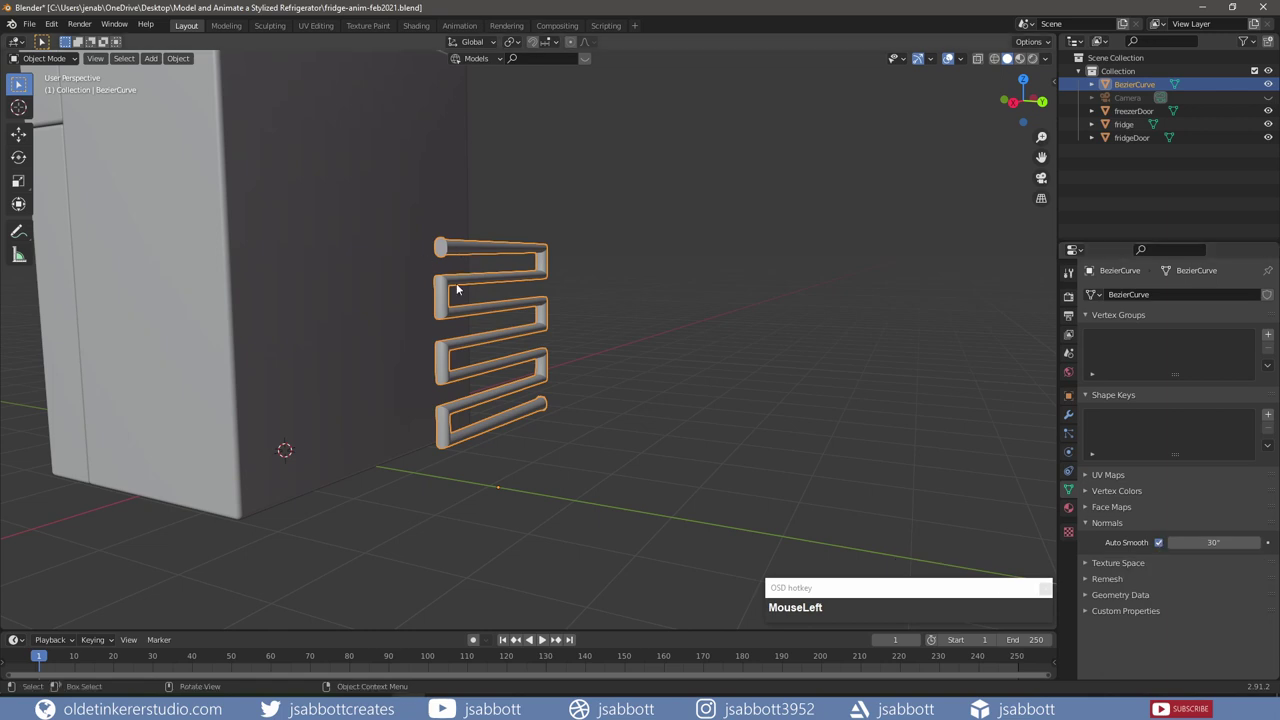
Step: In Right Orthographic view, move the tube mesh along Y flush against the fridge's front edge
key("KP_3")
key("g")
key("y")
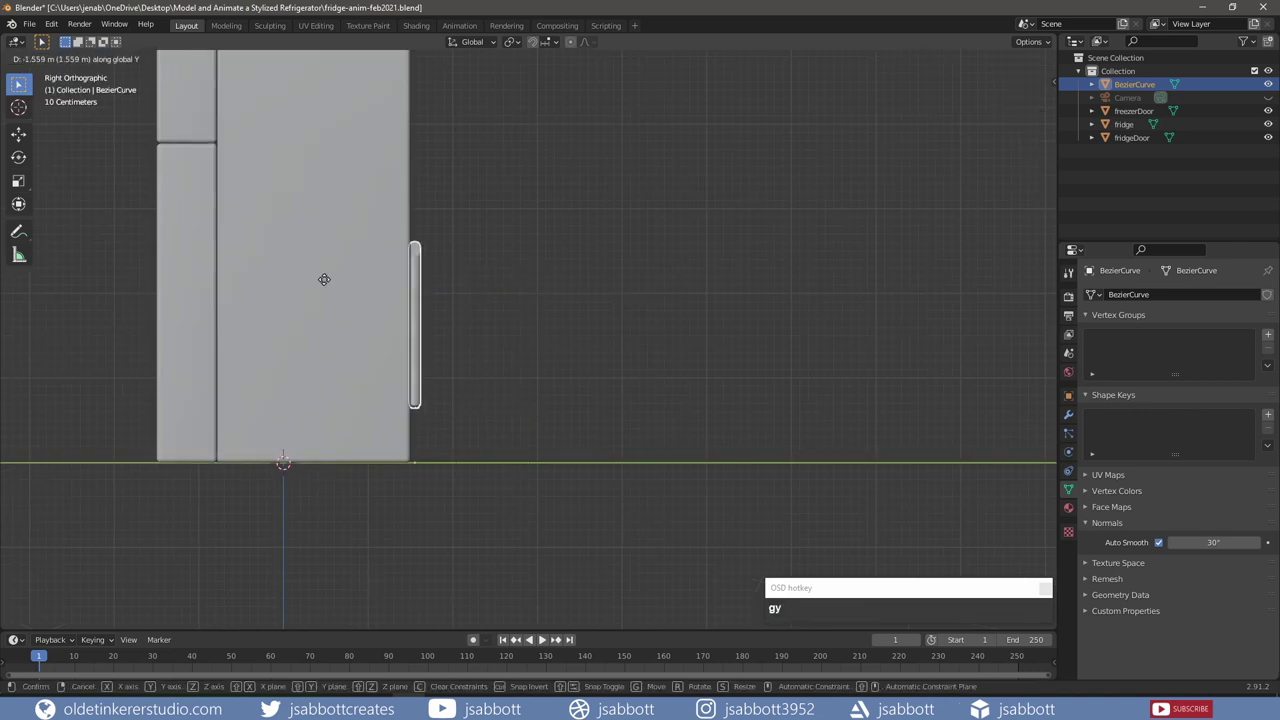
left_click(328, 283)
key("KP_3")
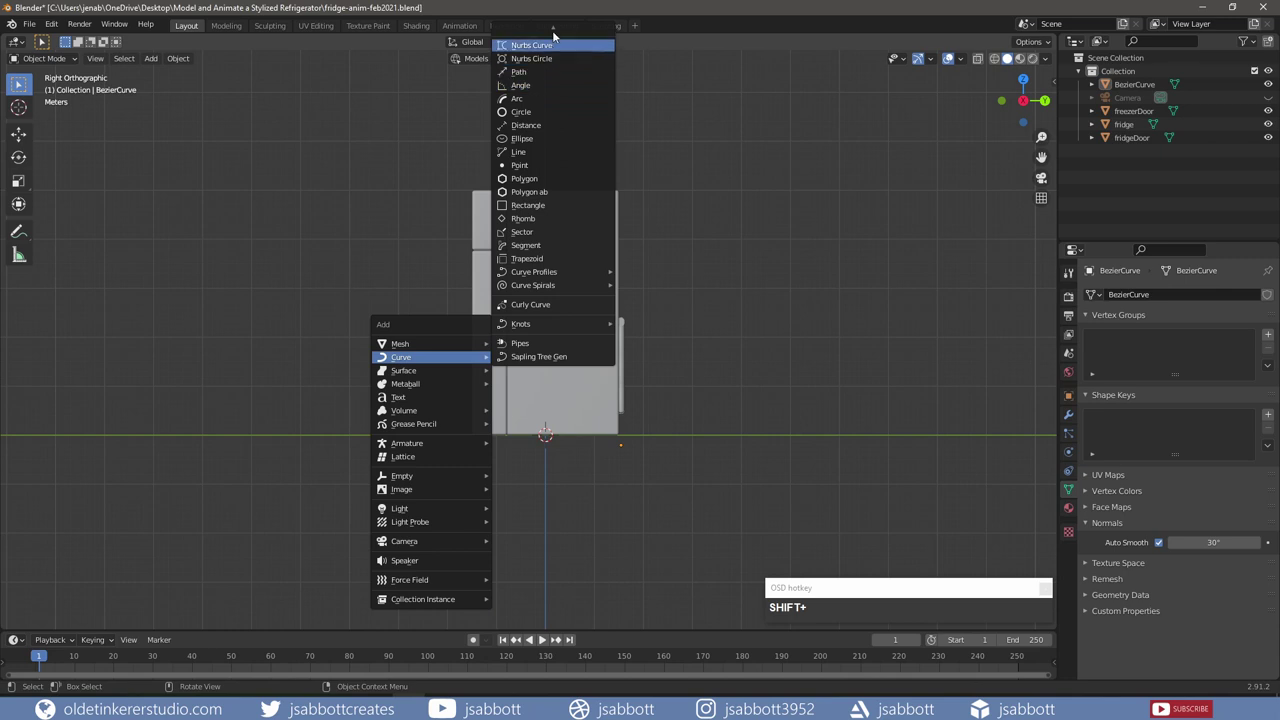
Step: Add a new Bezier curve and rotate it 90 degrees around X to stand upright
left_click(552, 37)
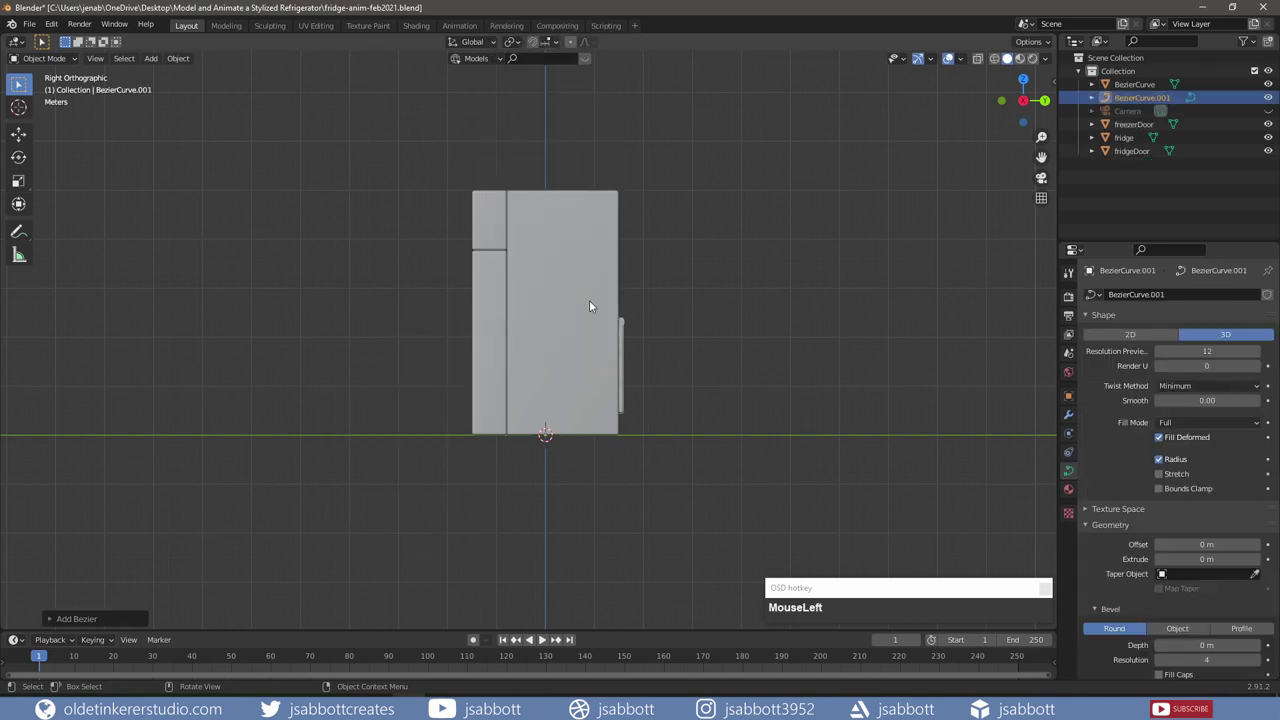
key("r")
key("x")
key("KP_9")
key("KP_0")
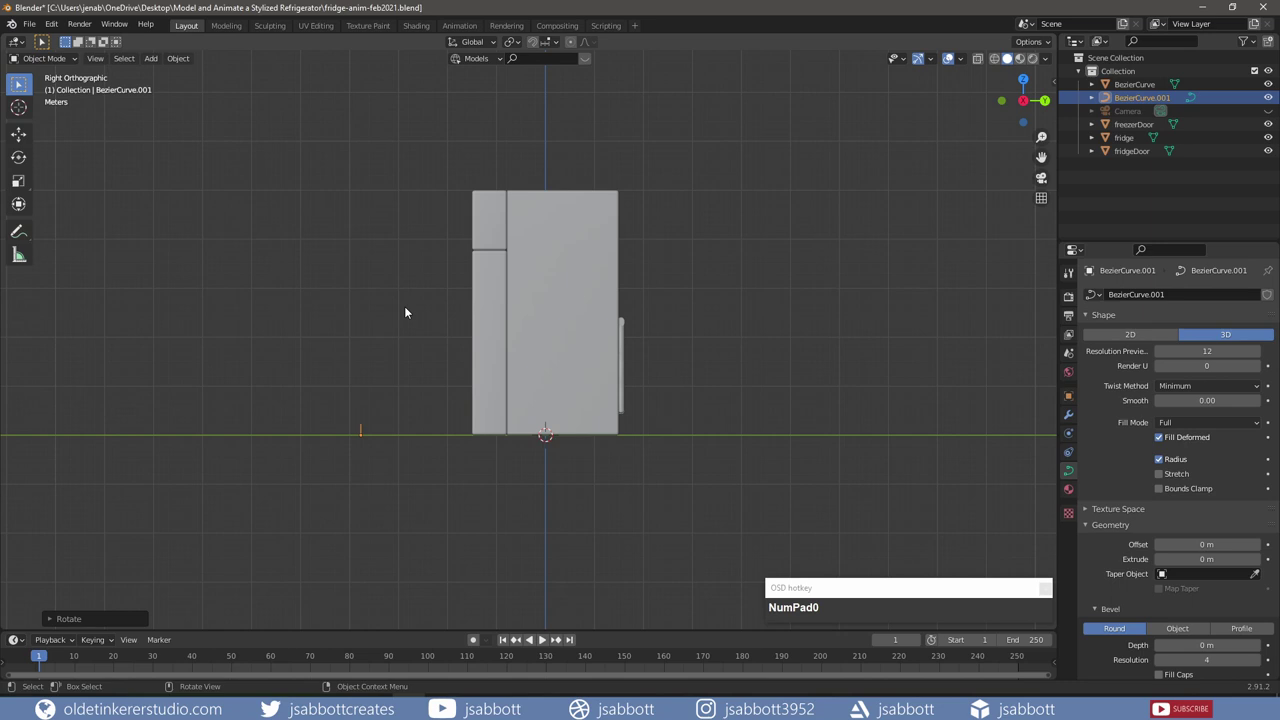
left_click(389, 378)
Step: Edit the curve from front view and set its handles to Vector so it becomes a flat line
key("Tab")
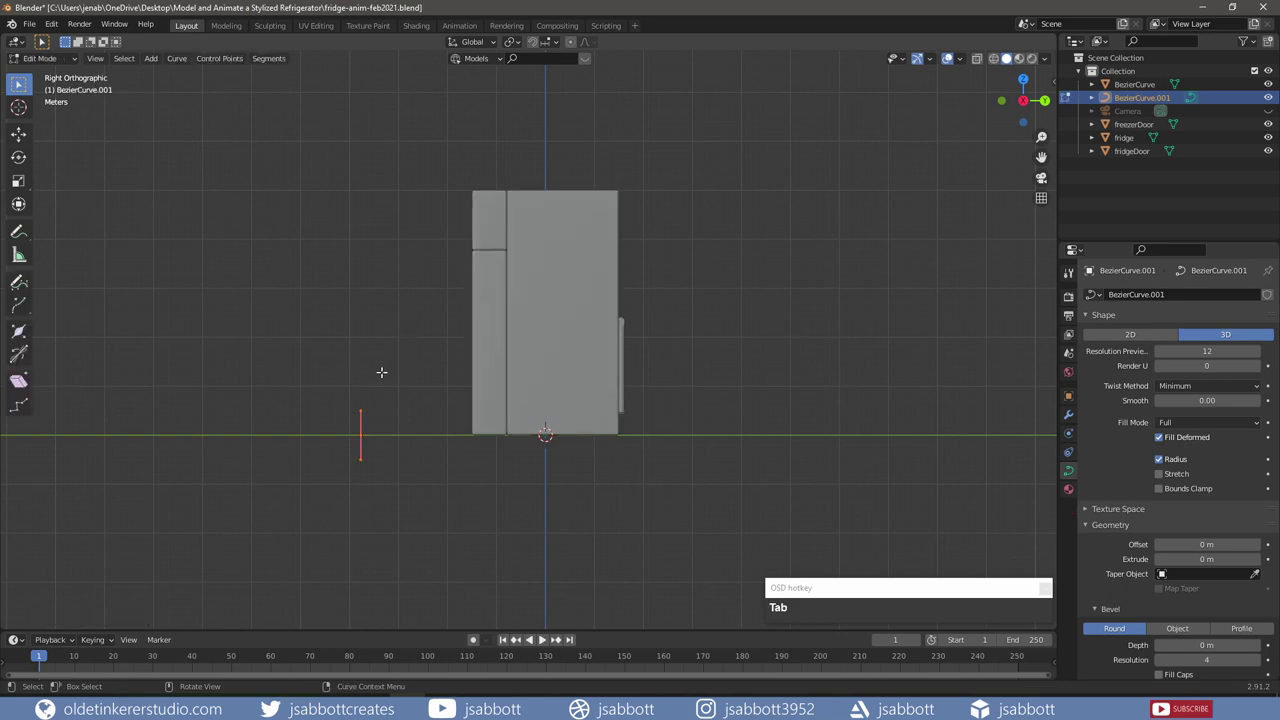
key("KP_1")
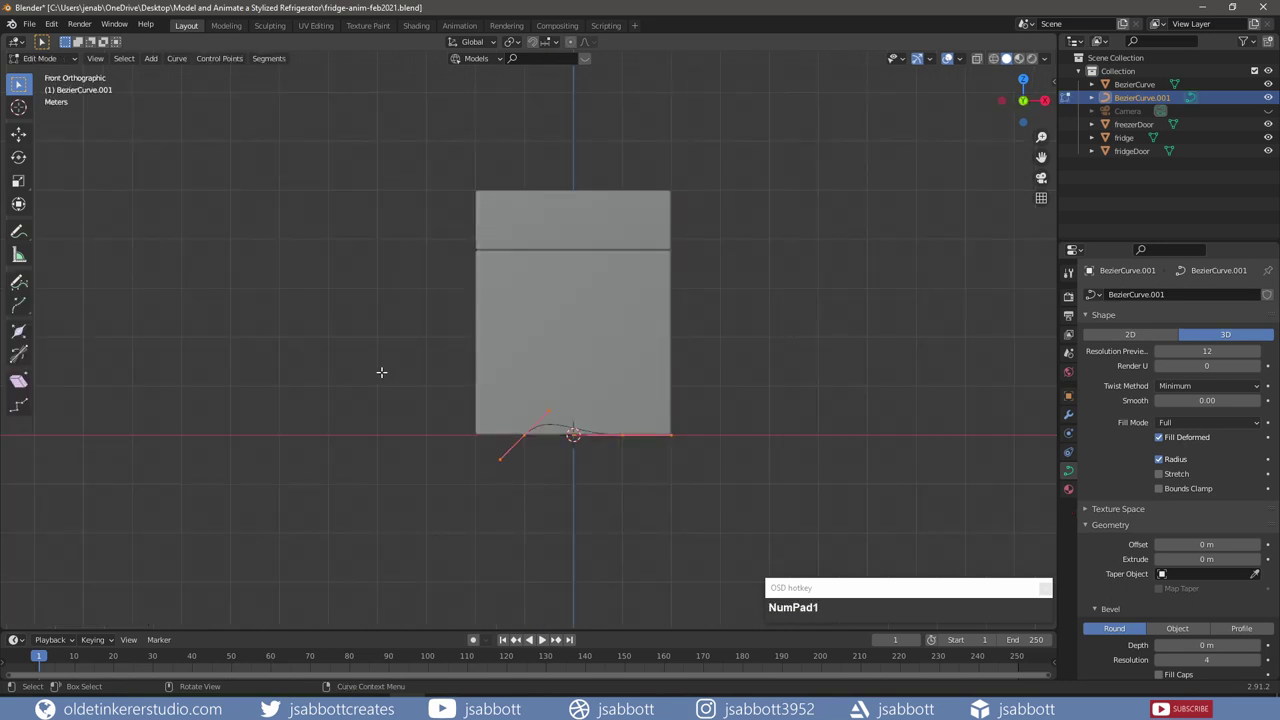
key("v")
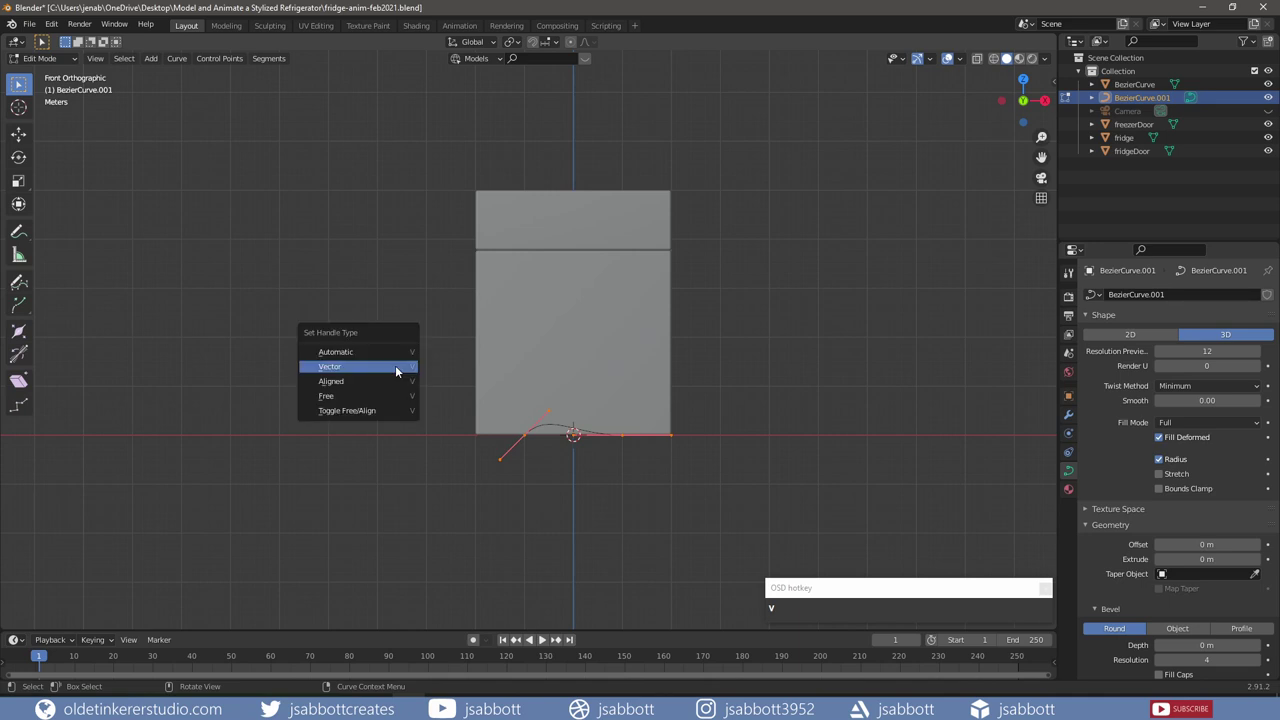
left_click(403, 372)
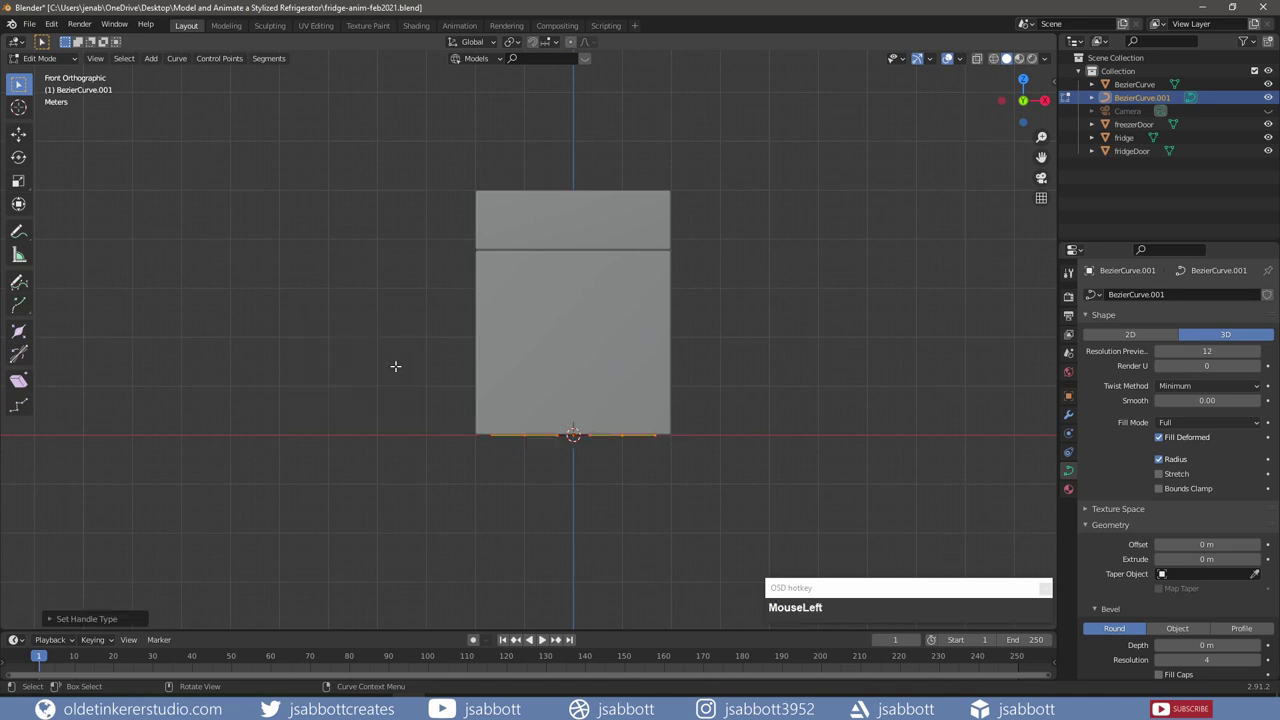
key("KP_1")
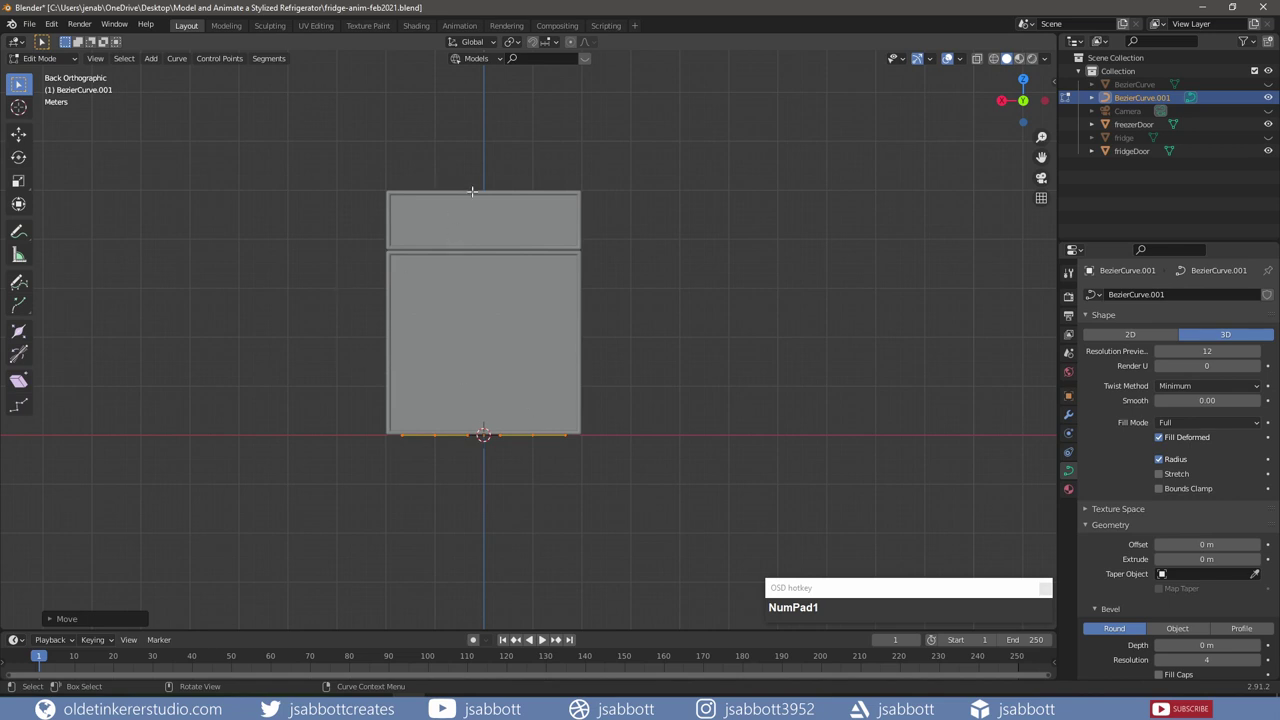
Step: Raise the line along Z to the freezer door top and extrude its end horizontally along X
key("g")
key("z")
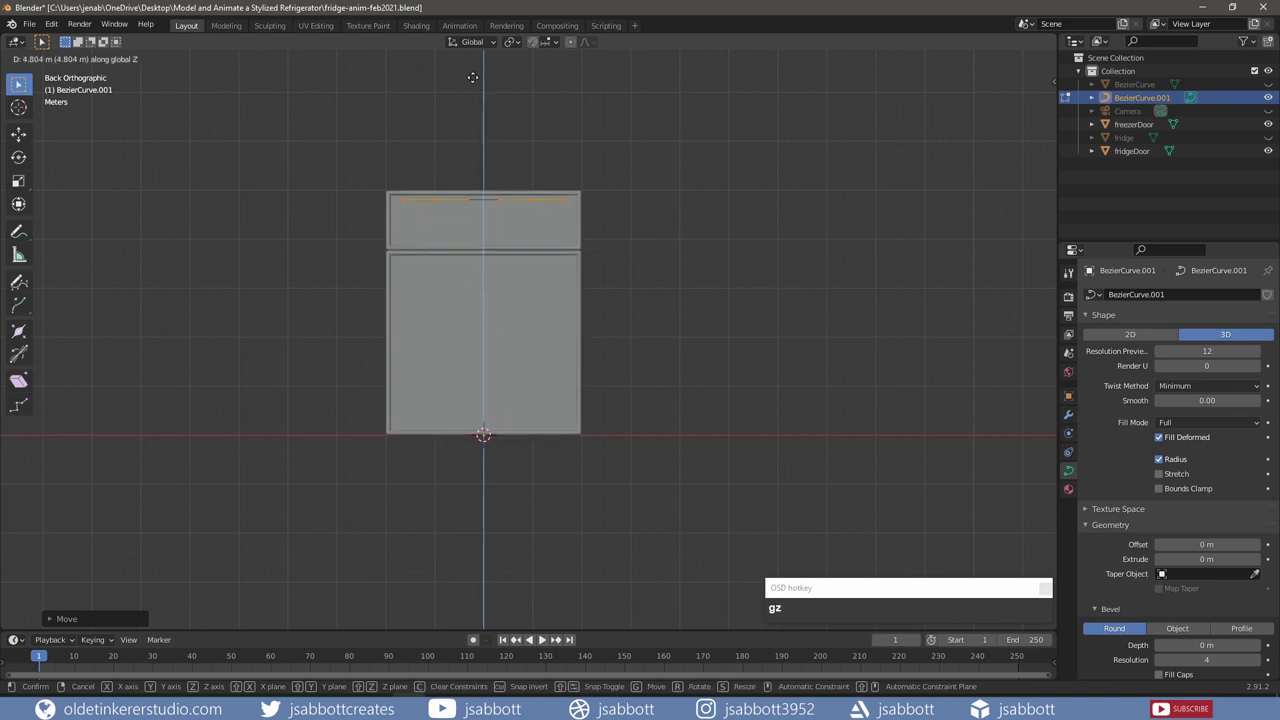
scroll("up", 3)
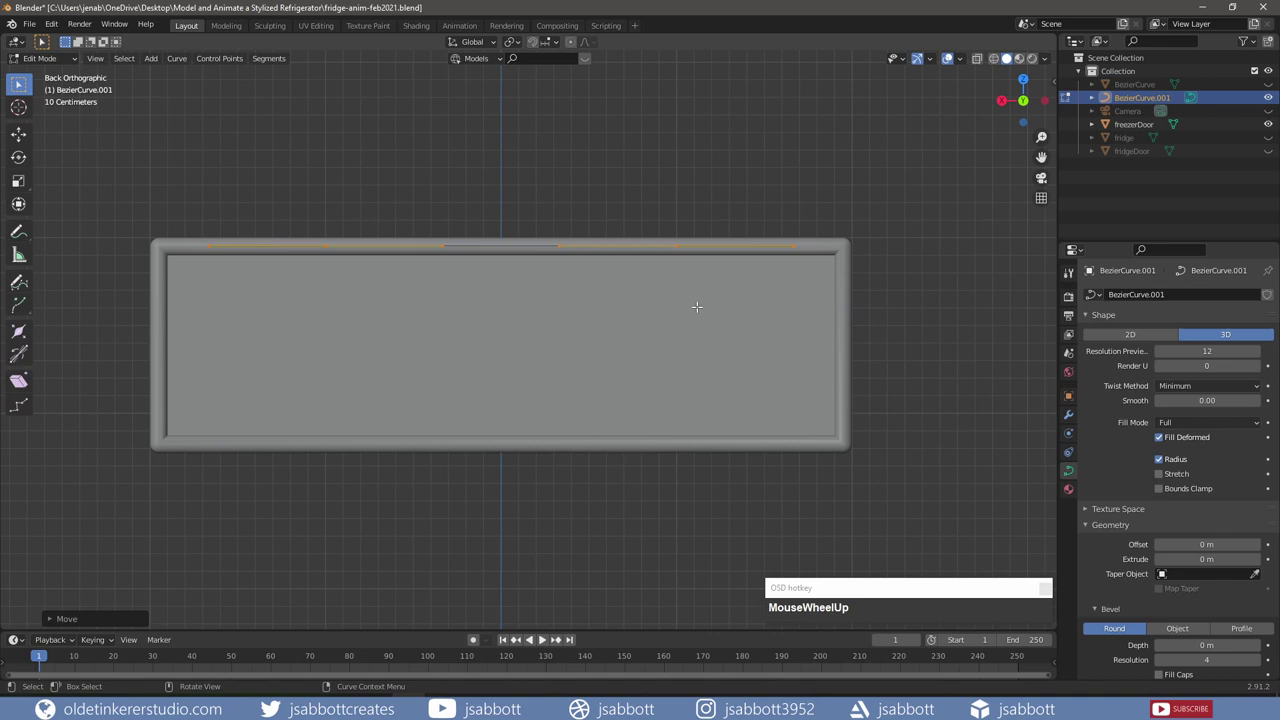
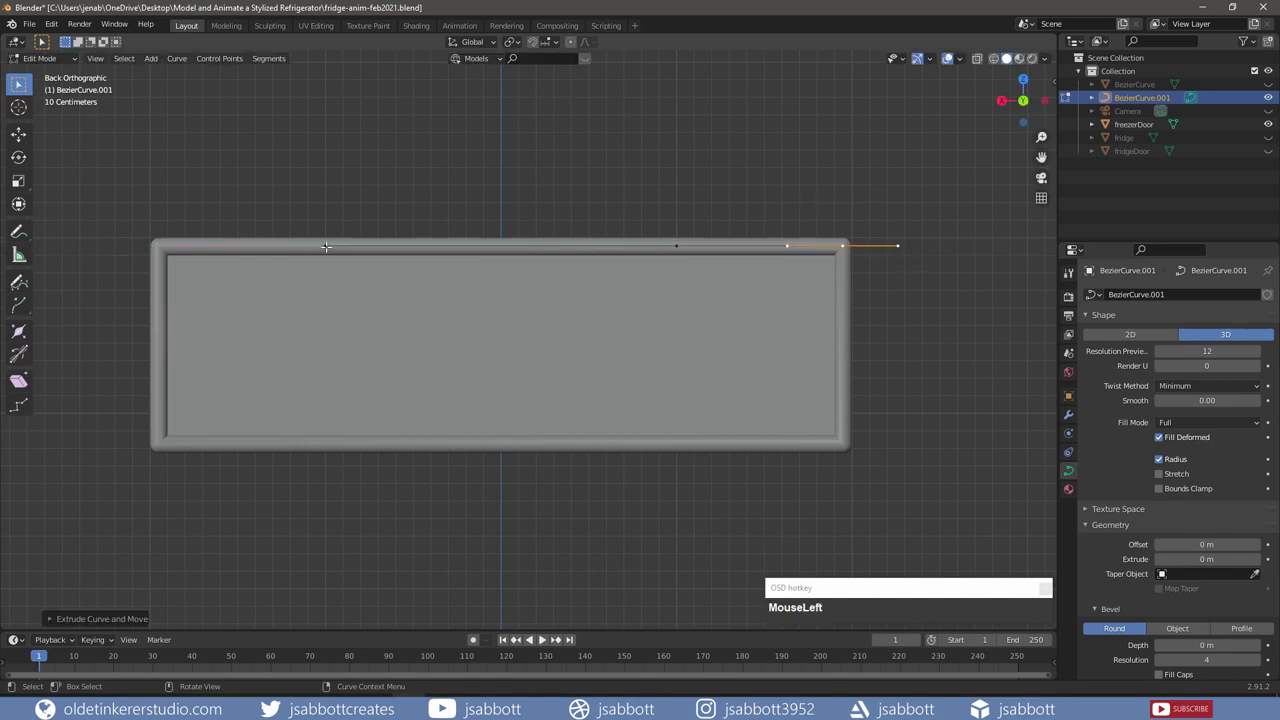
key("e")
key("x")
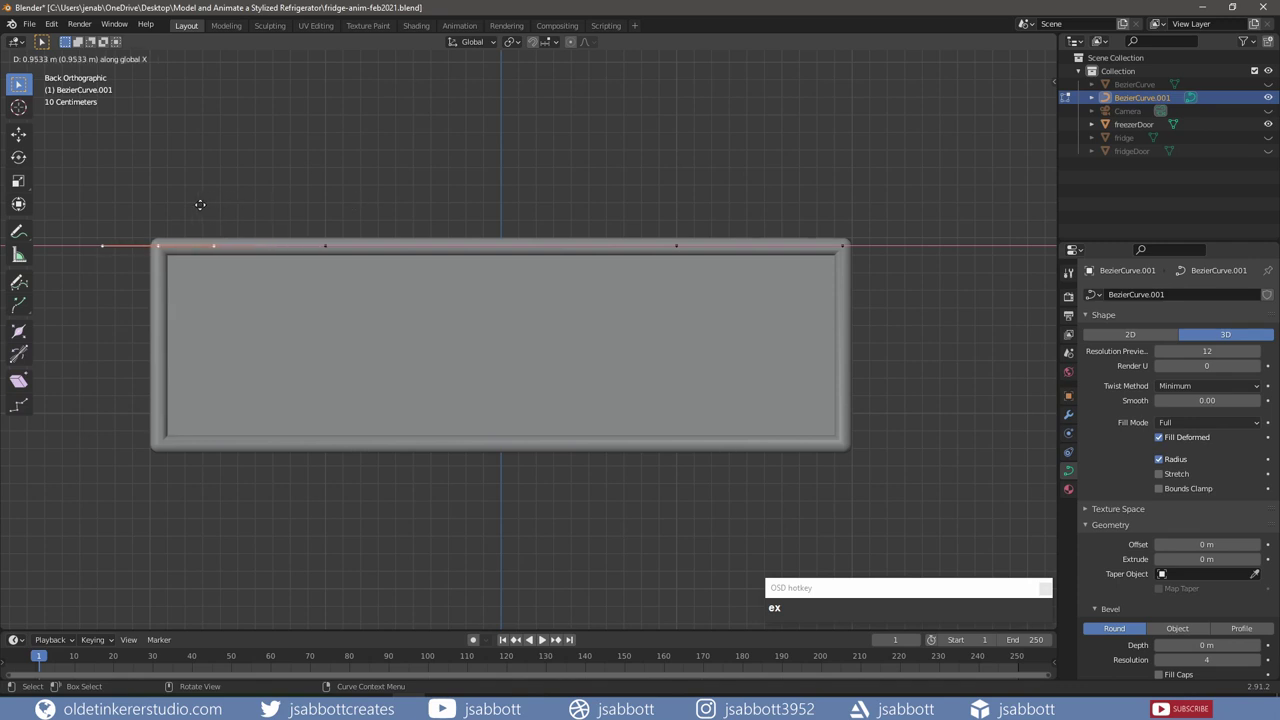
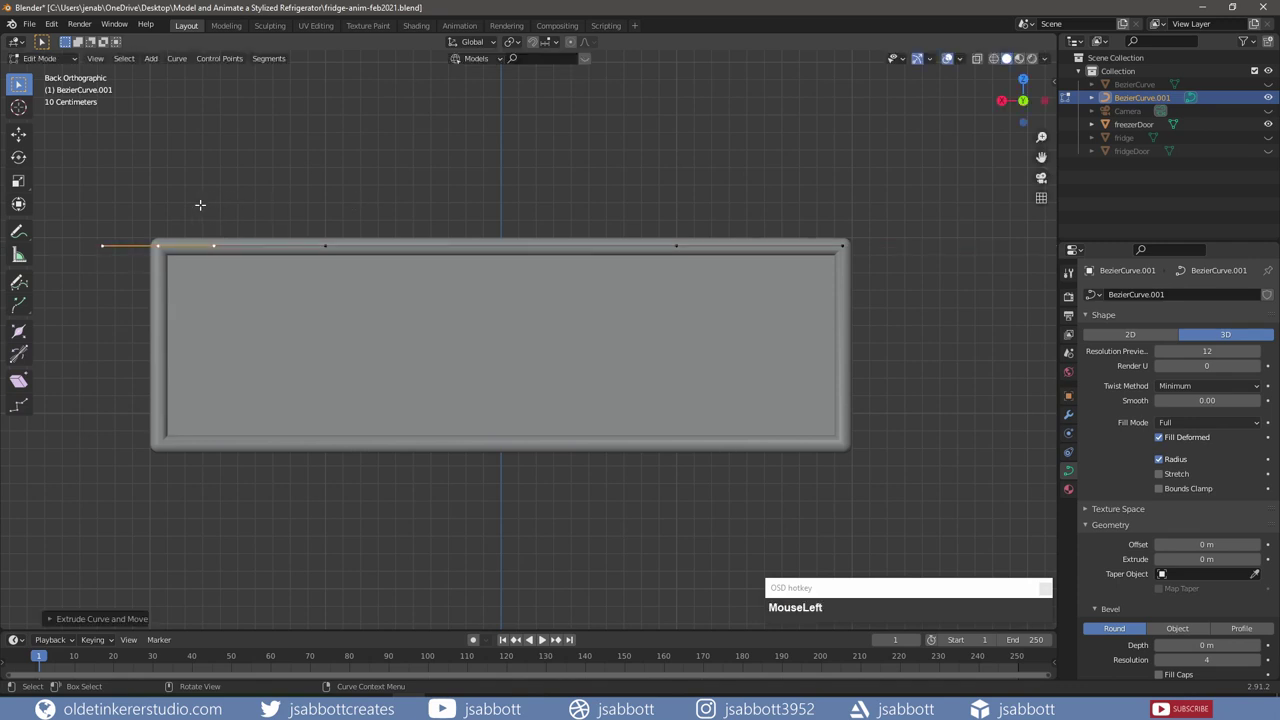
Step: Extrude both curve ends down along Z to trace the door's left and right sides
key("e")
key("z")
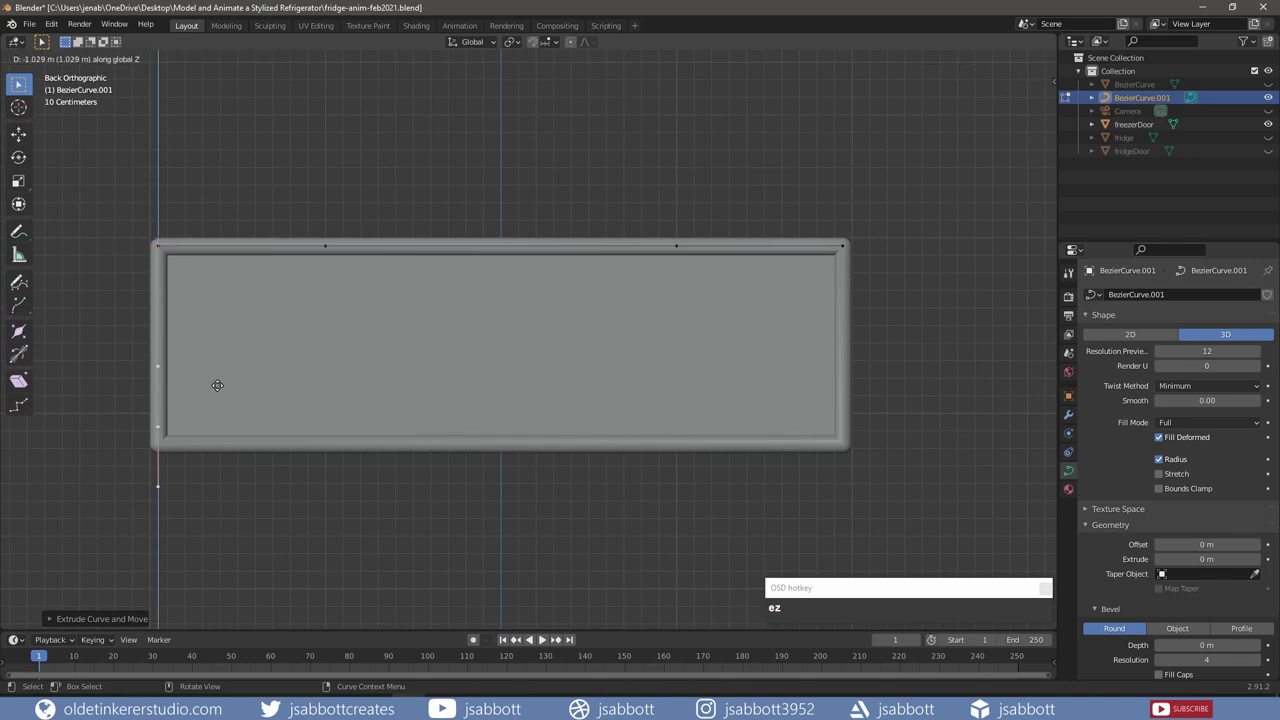
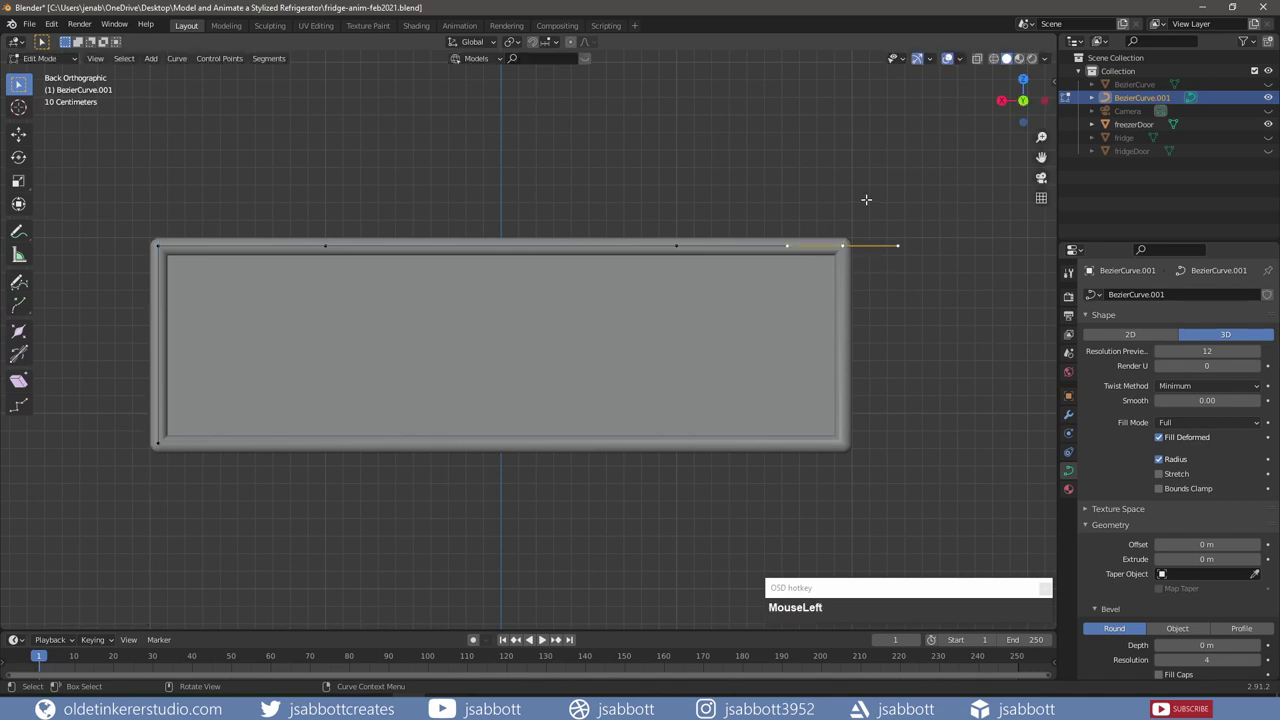
key("e")
key("z")
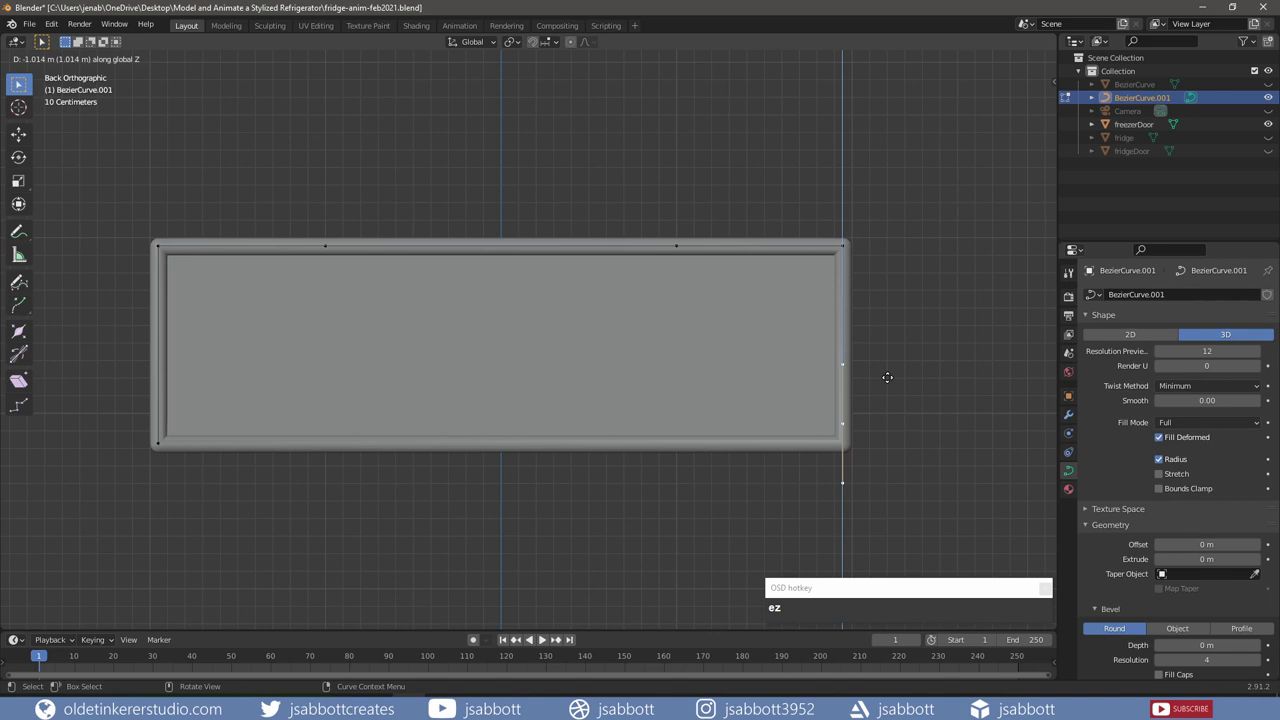
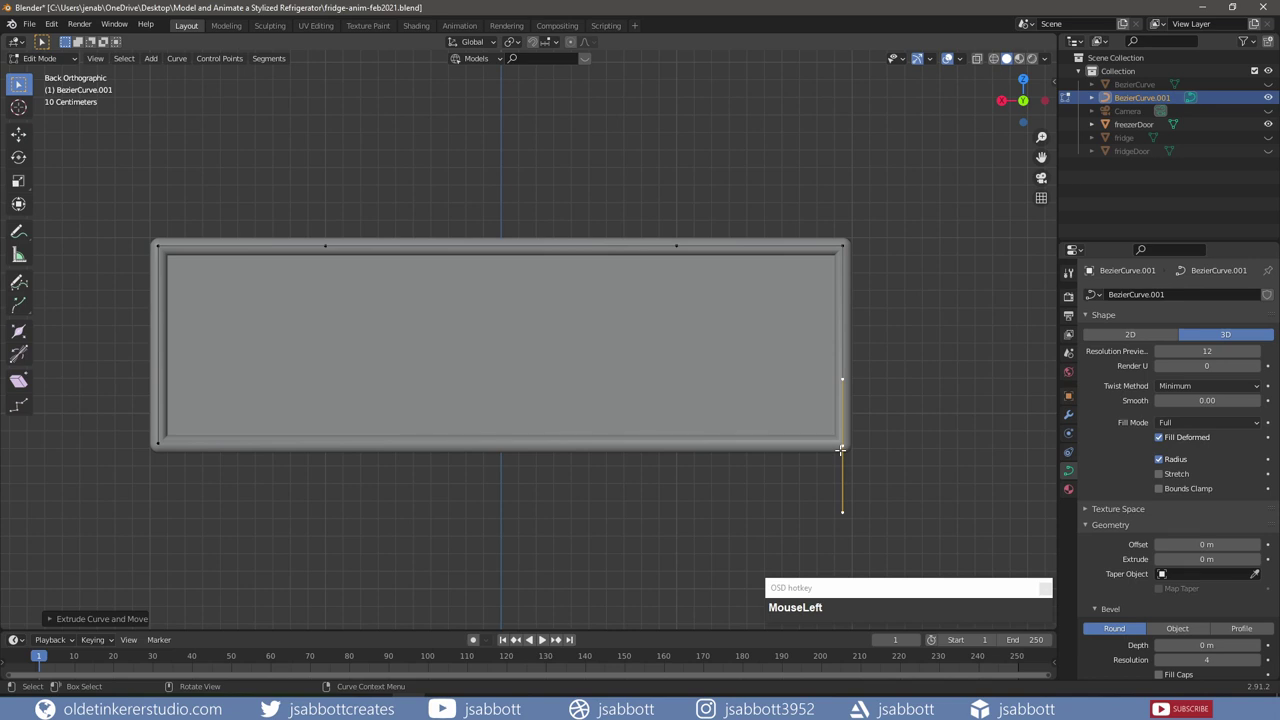
Step: Extrude the two bottom corners along X toward each other to close the door rim outline
key("e")
key("x")
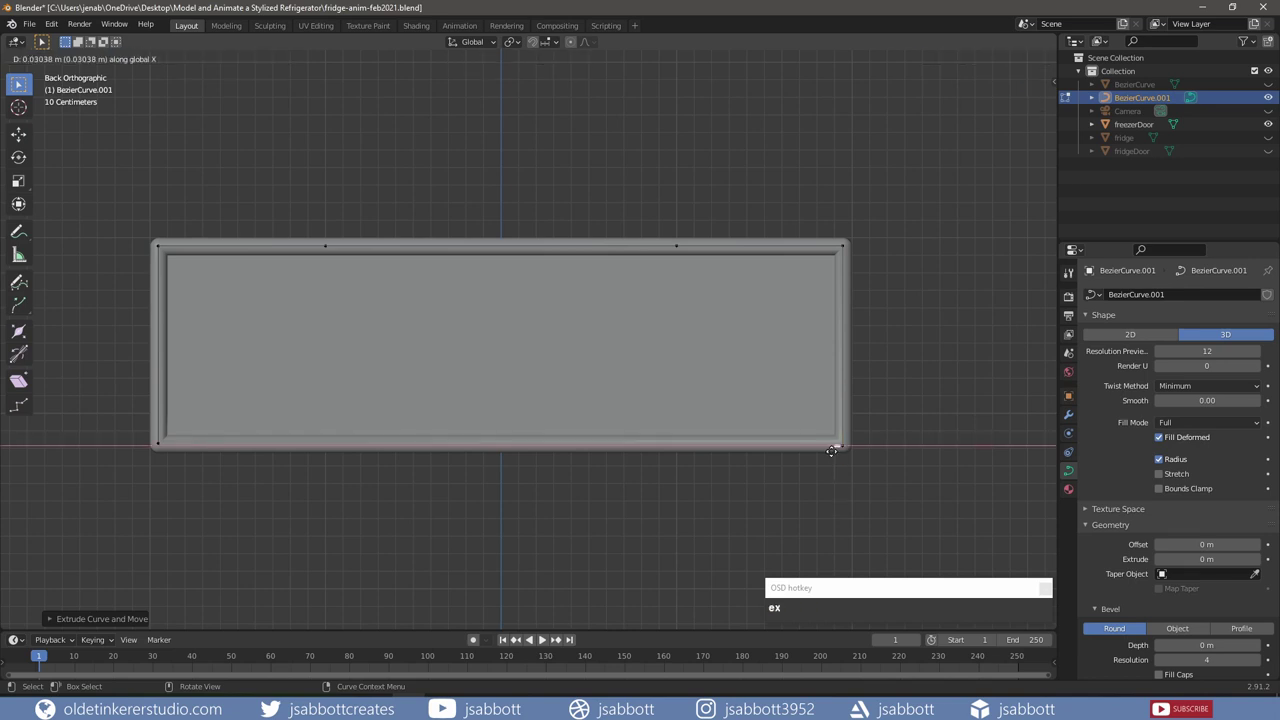
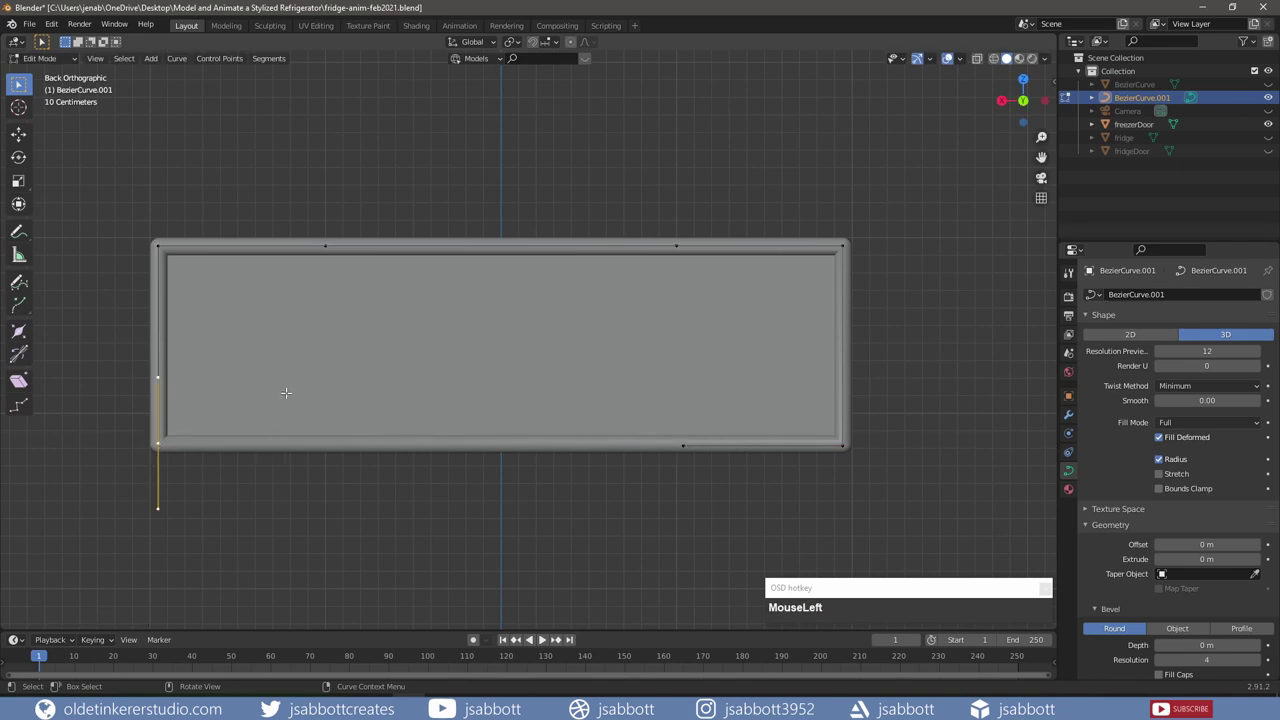
key("e")
key("x")
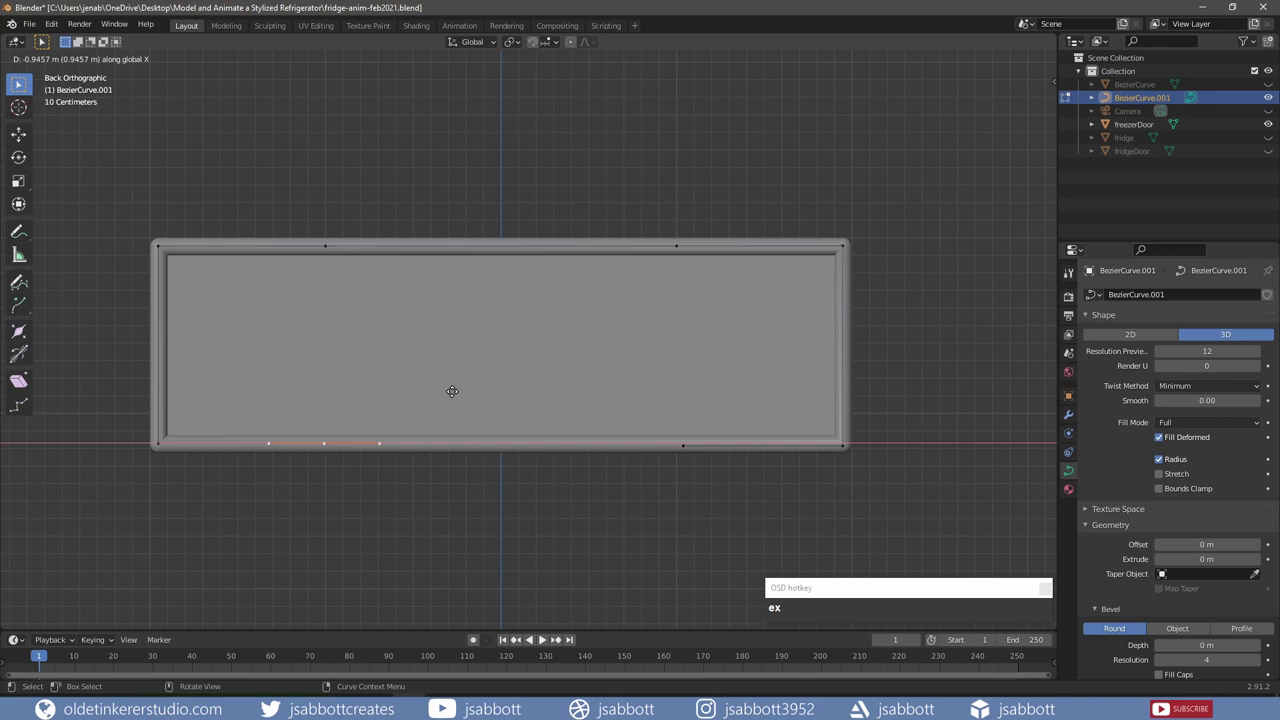
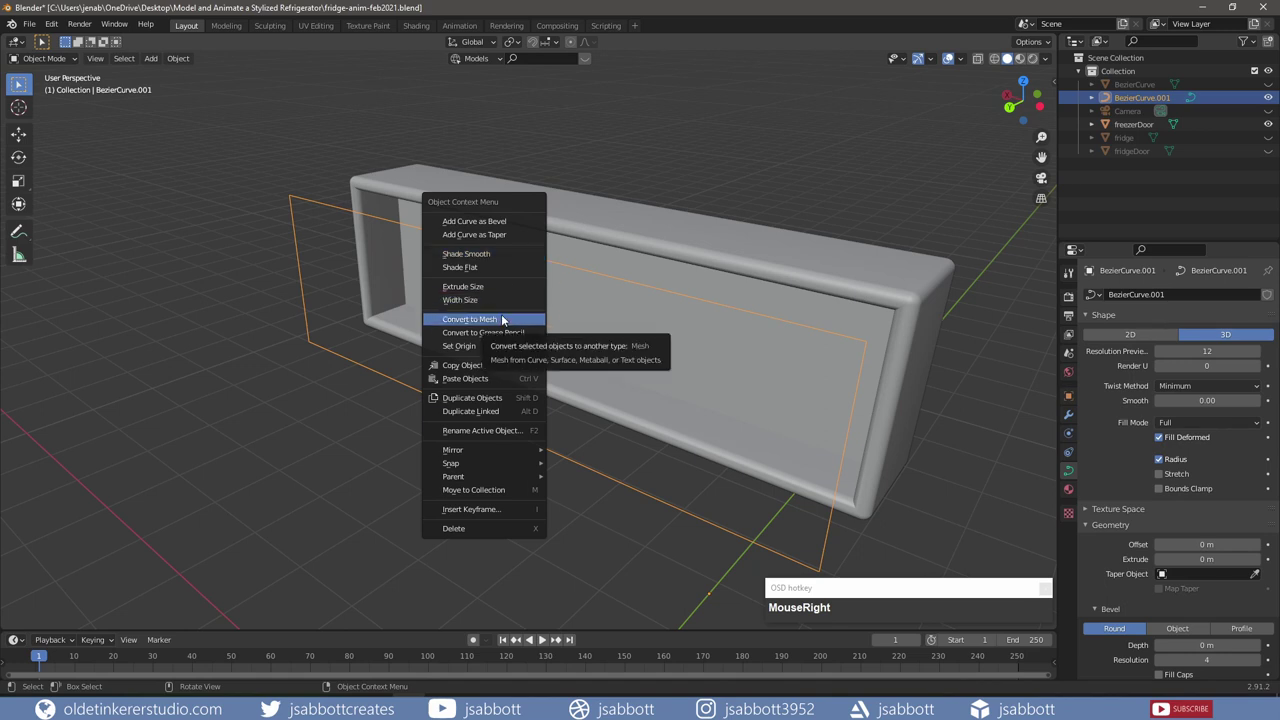
Step: Convert the outline to a mesh and extrude all its geometry 0.05 m along Y for frame depth
left_click(509, 321)
key("Tab")
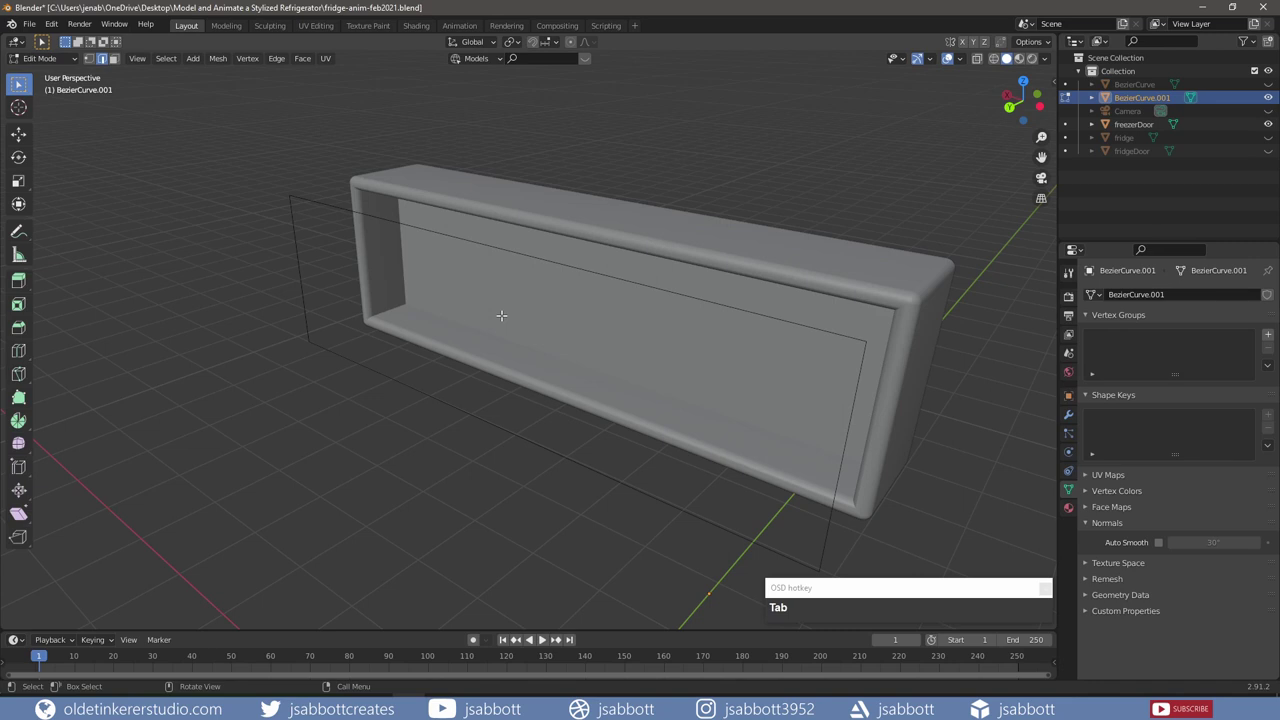
key("a")
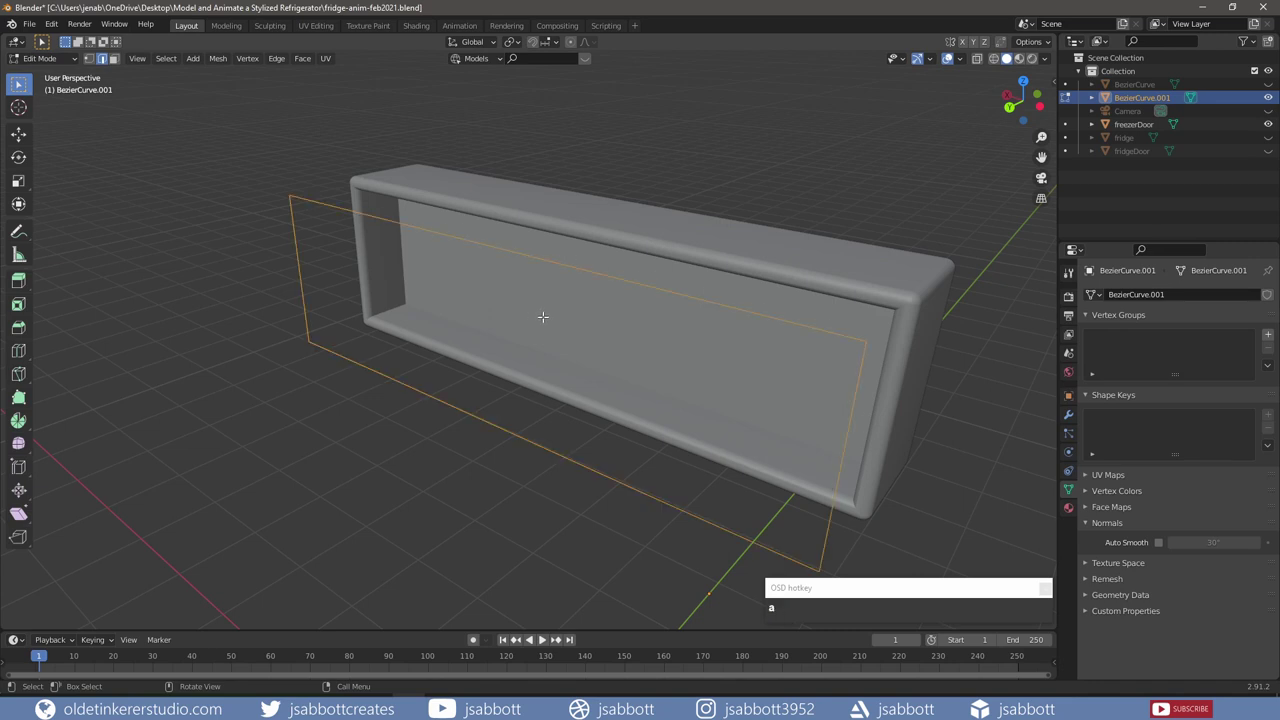
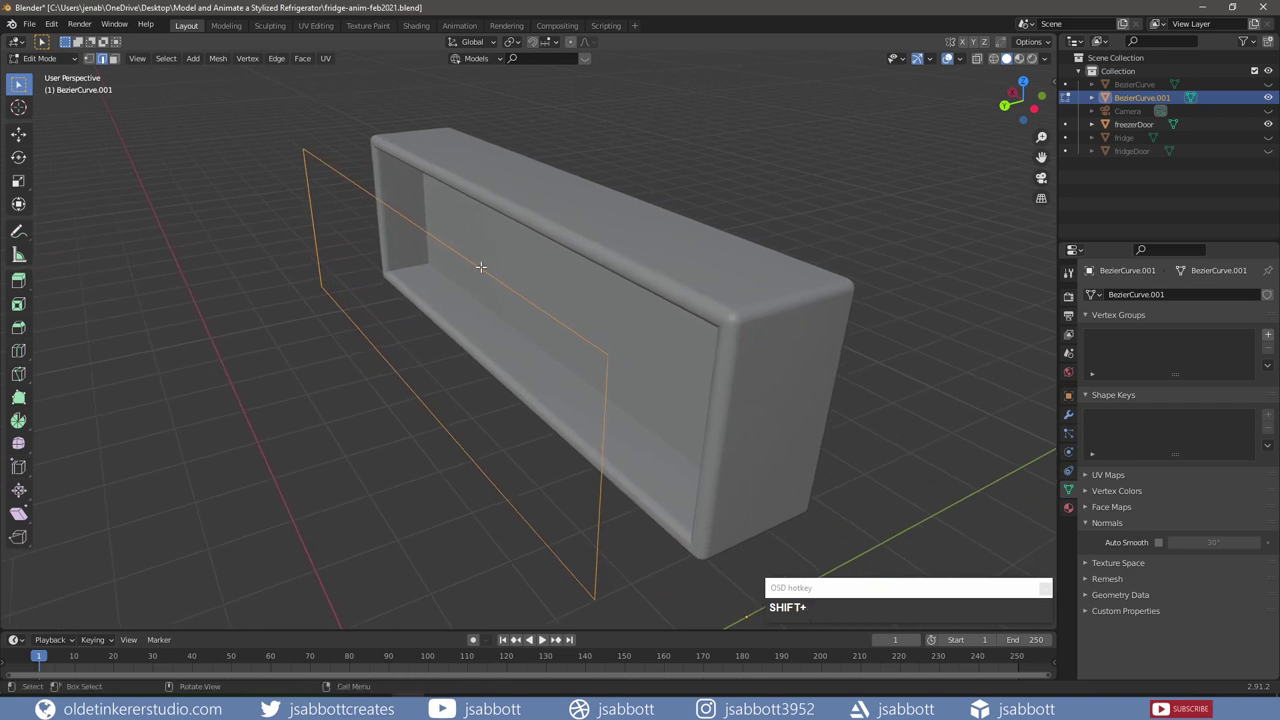
key("e")
key("y")
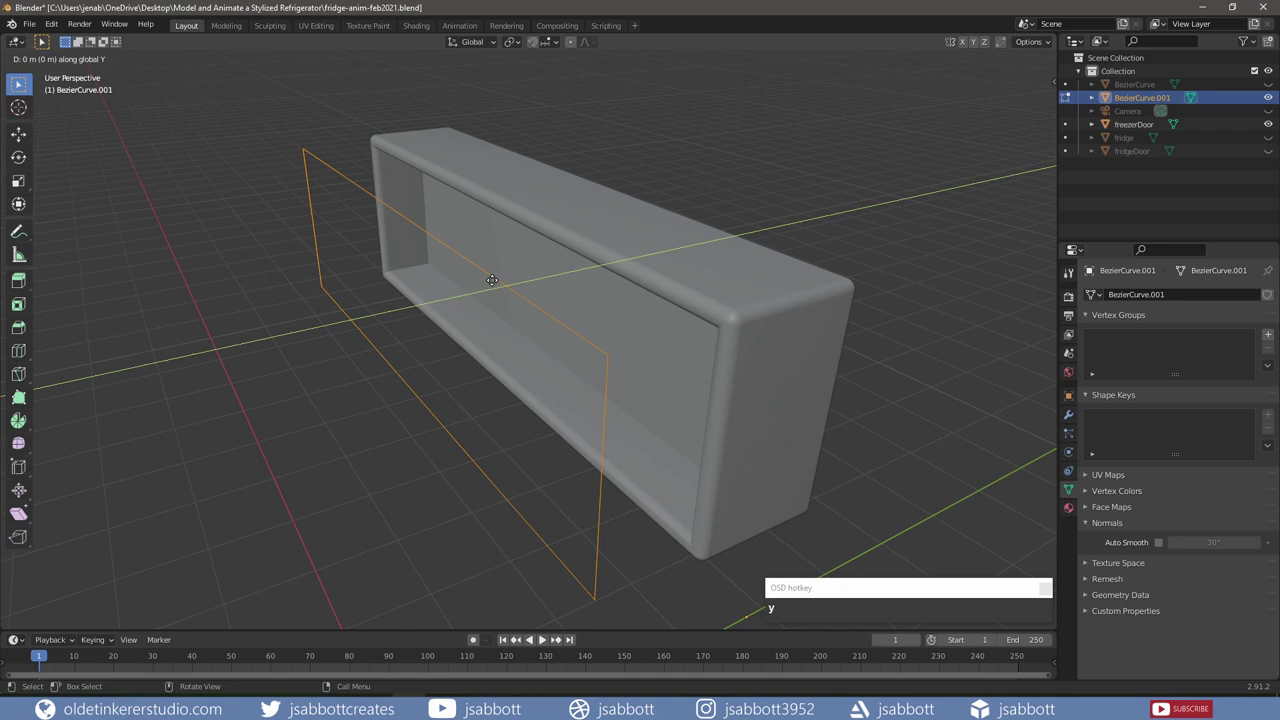
key("KP_Decimal")
key("KP_0")
key("KP_5")
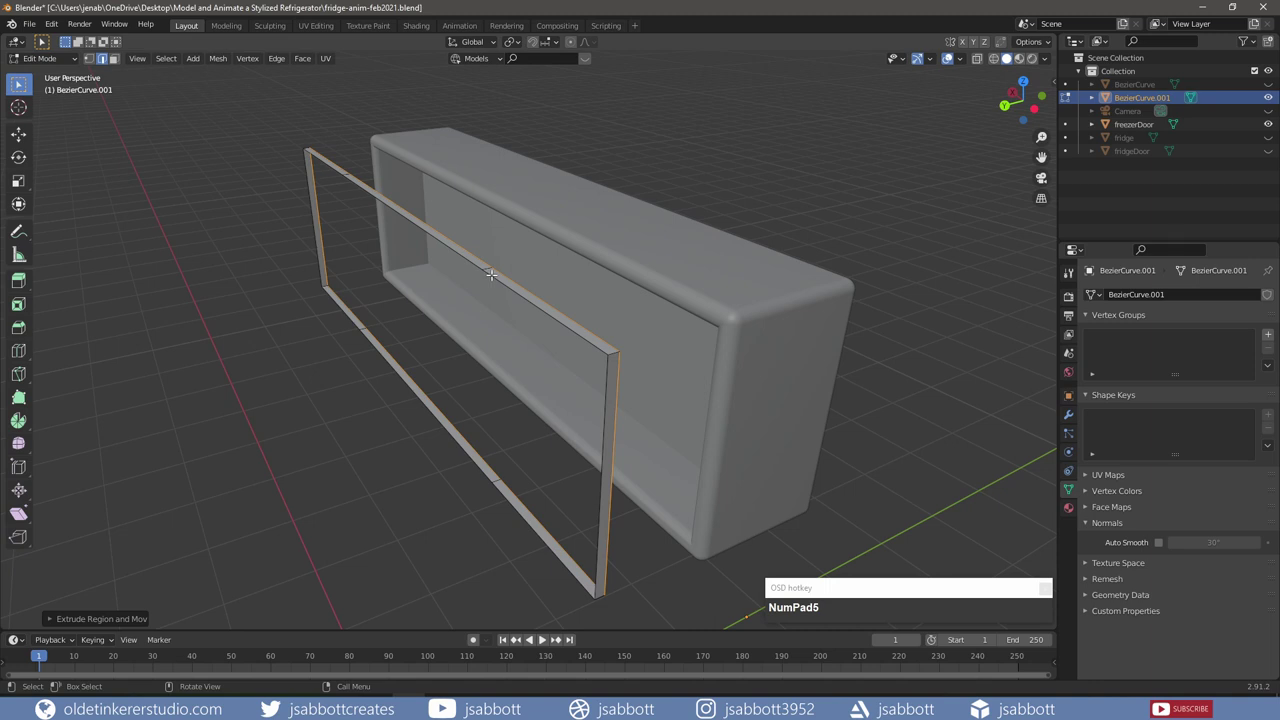
Step: From side view, move the frame along Y flush against the fridge's open front
key("a")
key("KP_3")
key("g")
key("y")
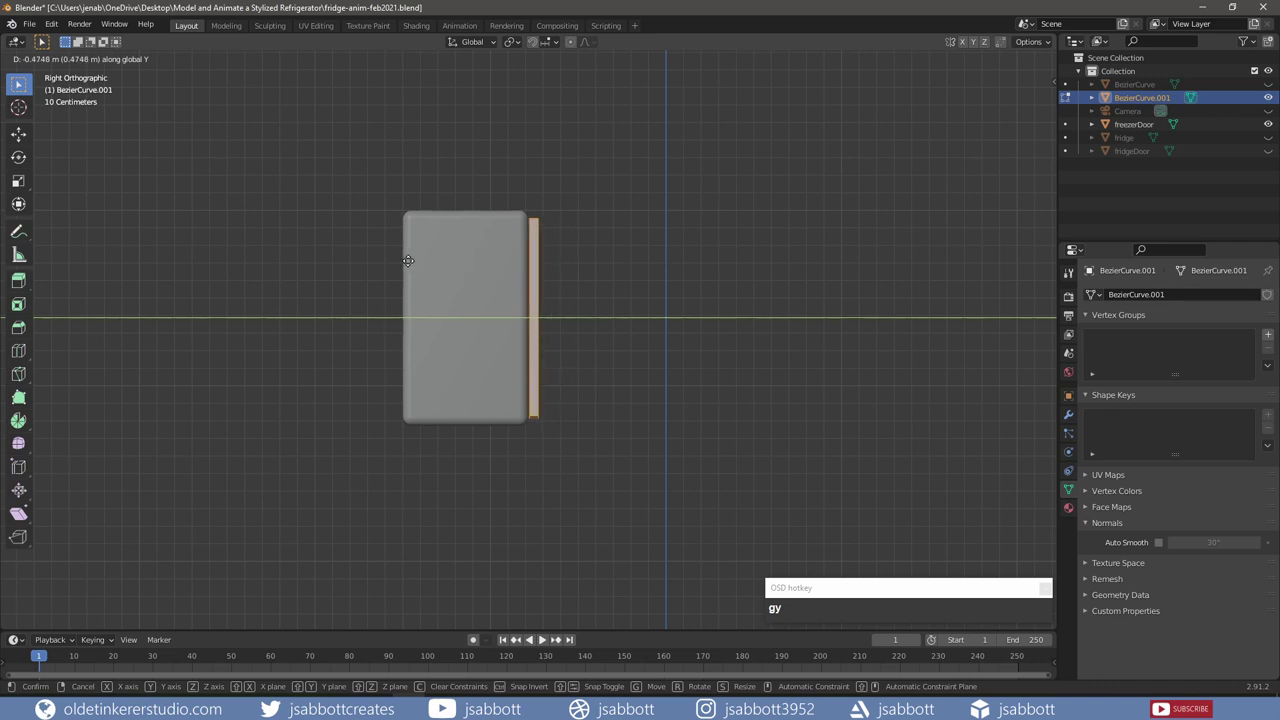
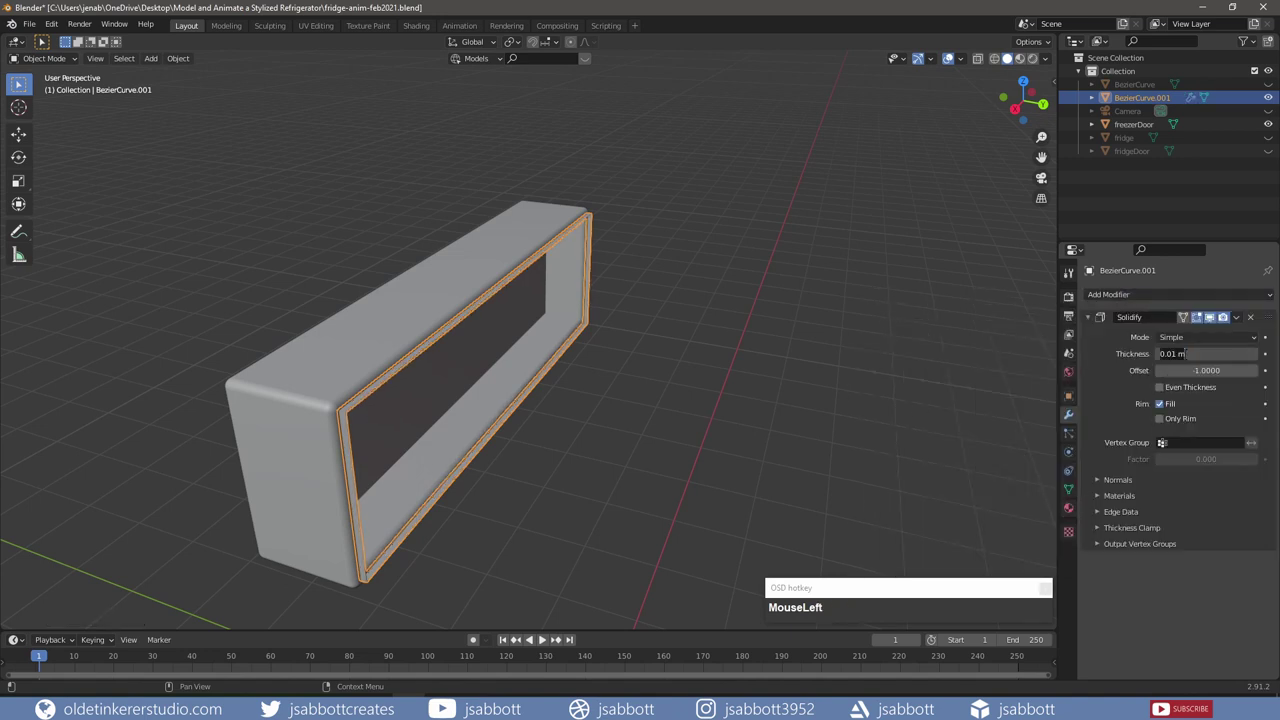
Step: Set the Solidify thickness to 0.05 m and apply the modifier into the mesh
key("KP_Decimal")
key("KP_0")
key("KP_5")
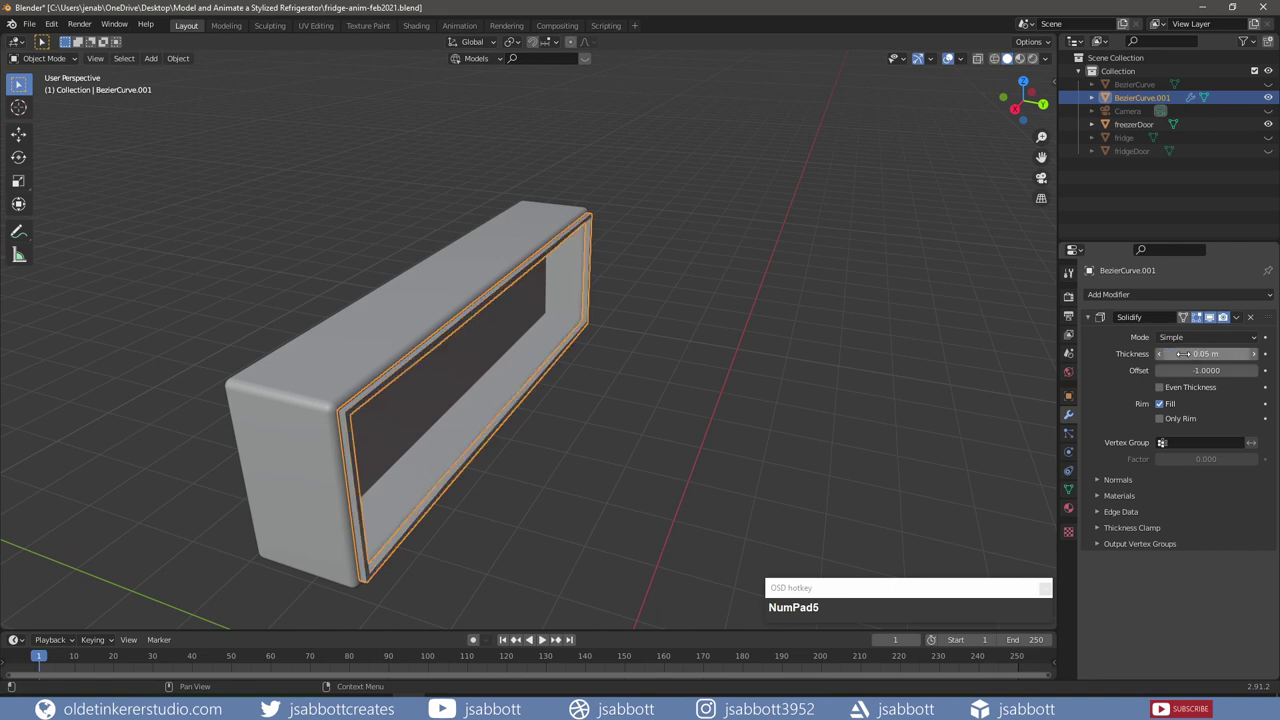
left_click(1245, 322)
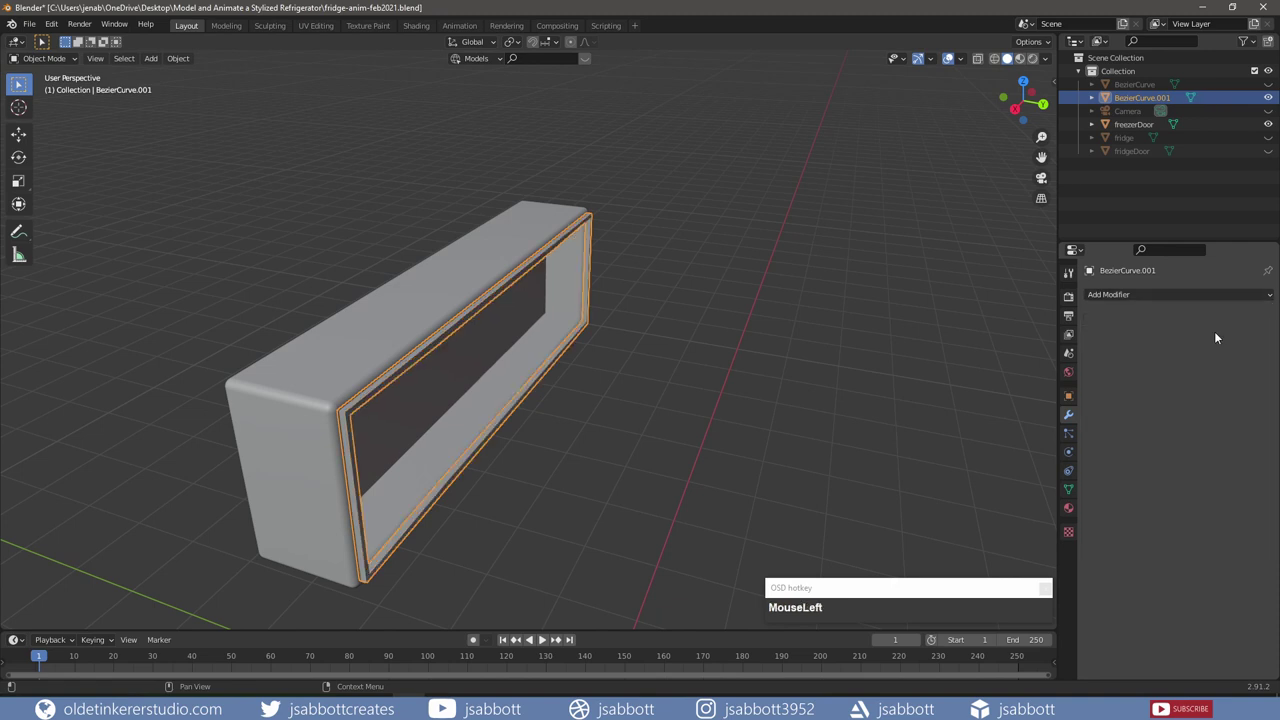
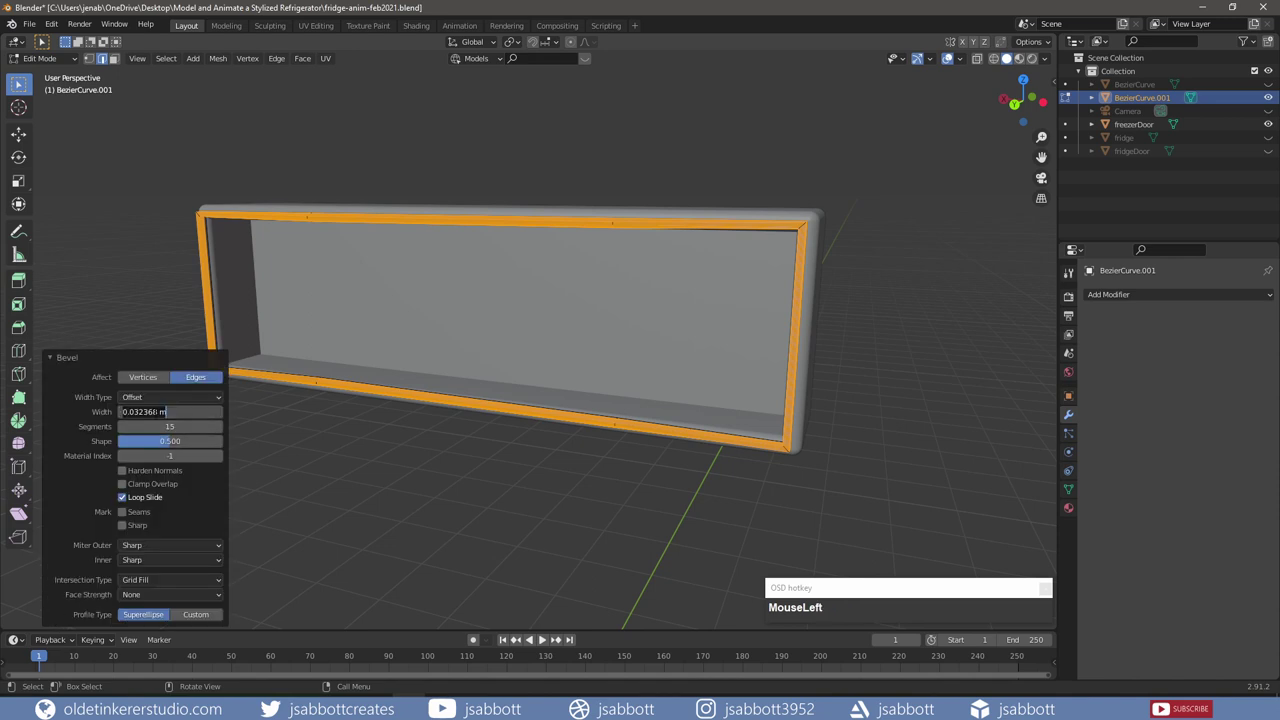
Step: Set the bevel width on the seal's rim edges to 0.03
key("KP_Decimal")
key("KP_0")
key("KP_3")
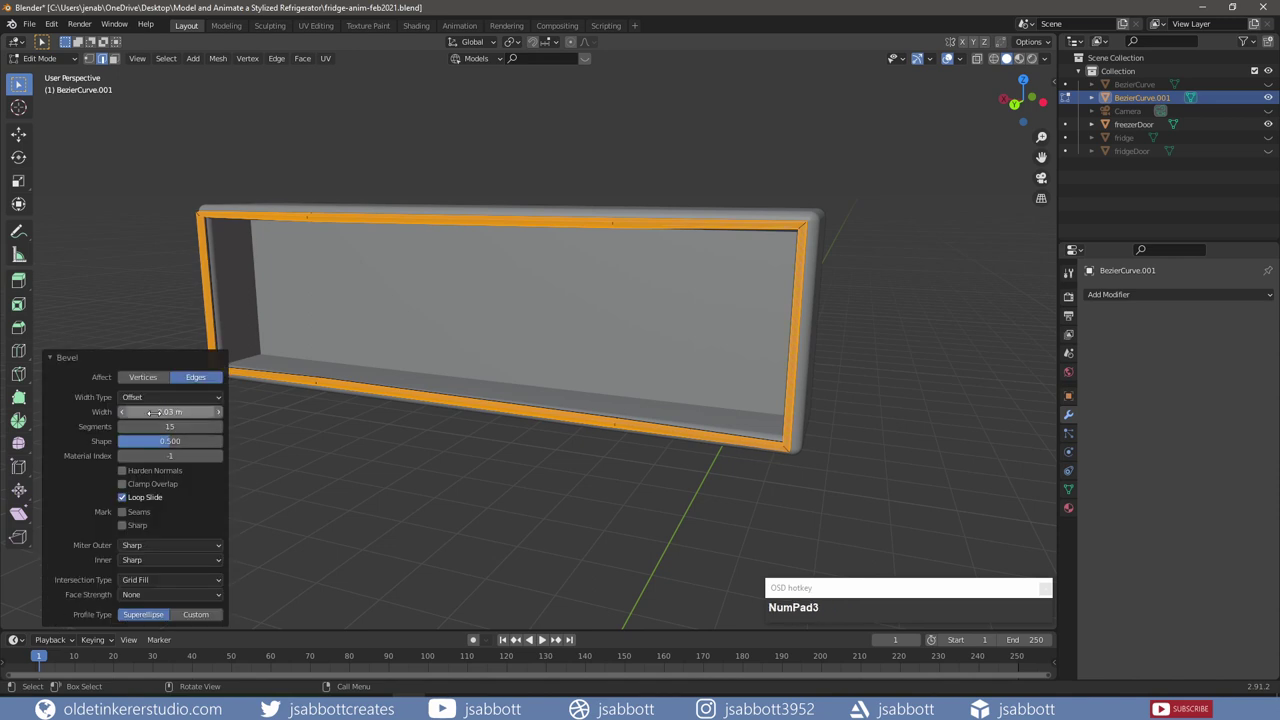
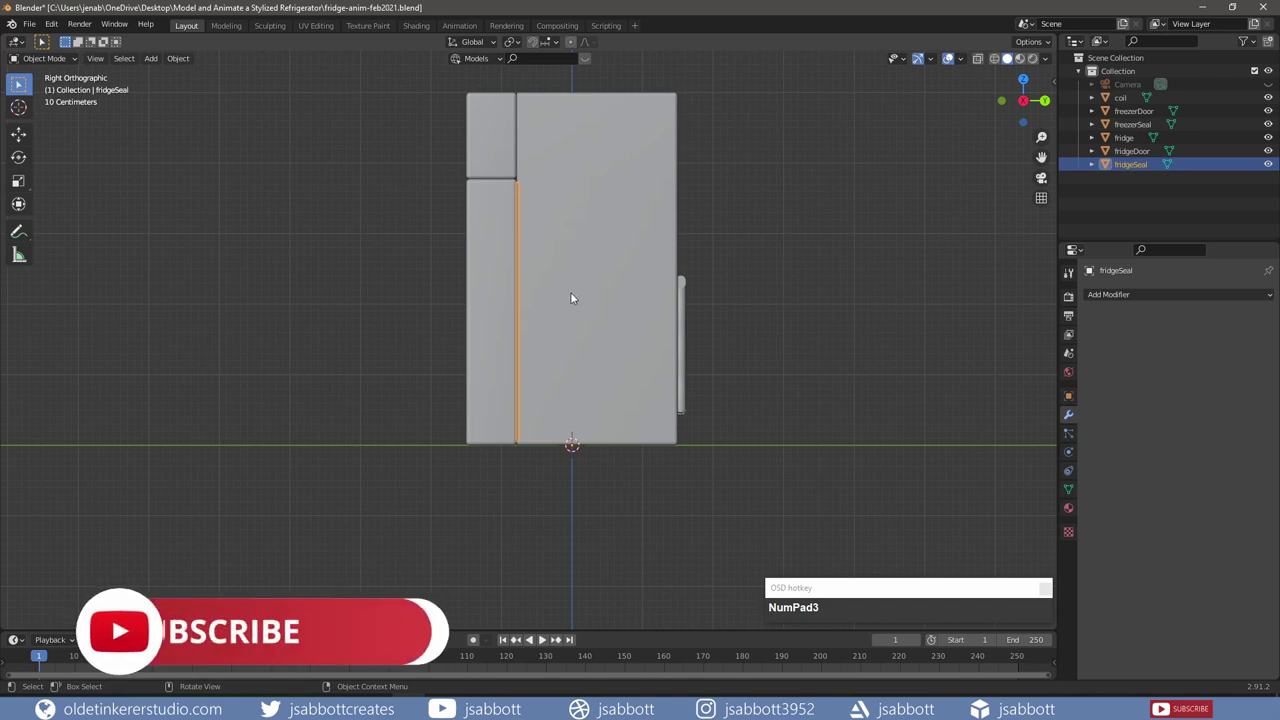
Step: Select both doors with their seals in the Outliner and move them together along Y
scroll("up", 3)
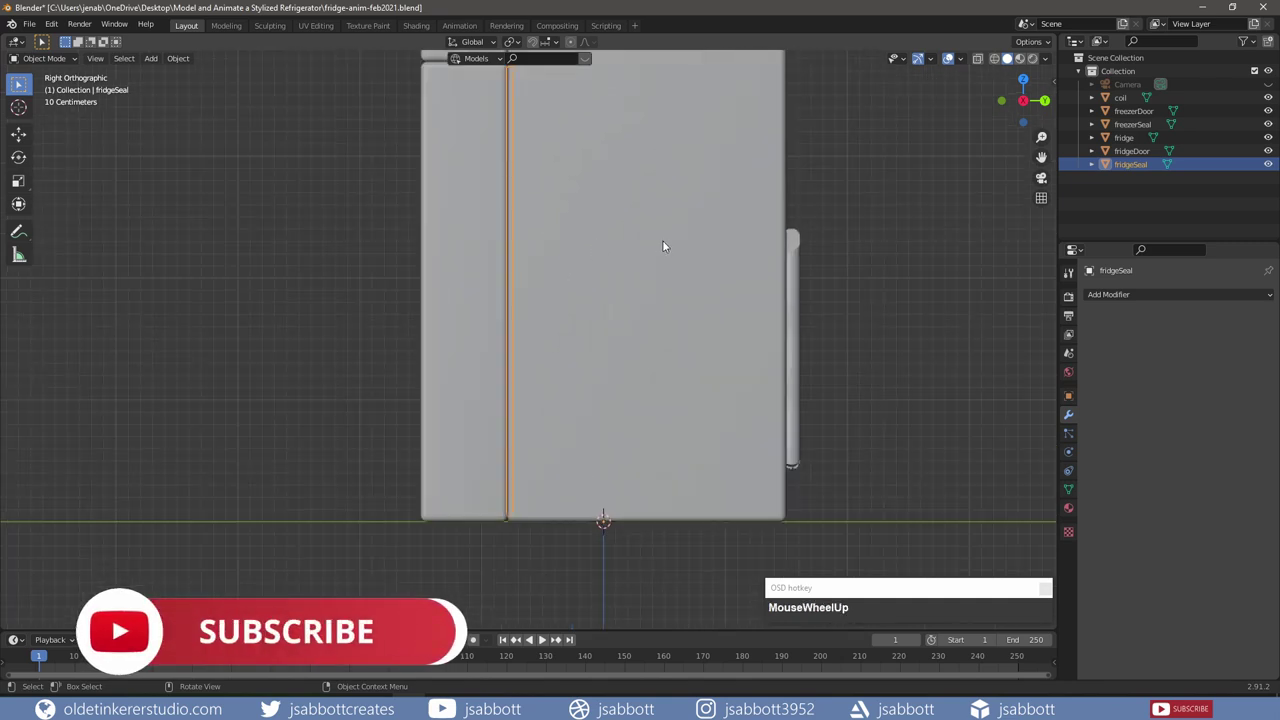
middle_click(595, 203)
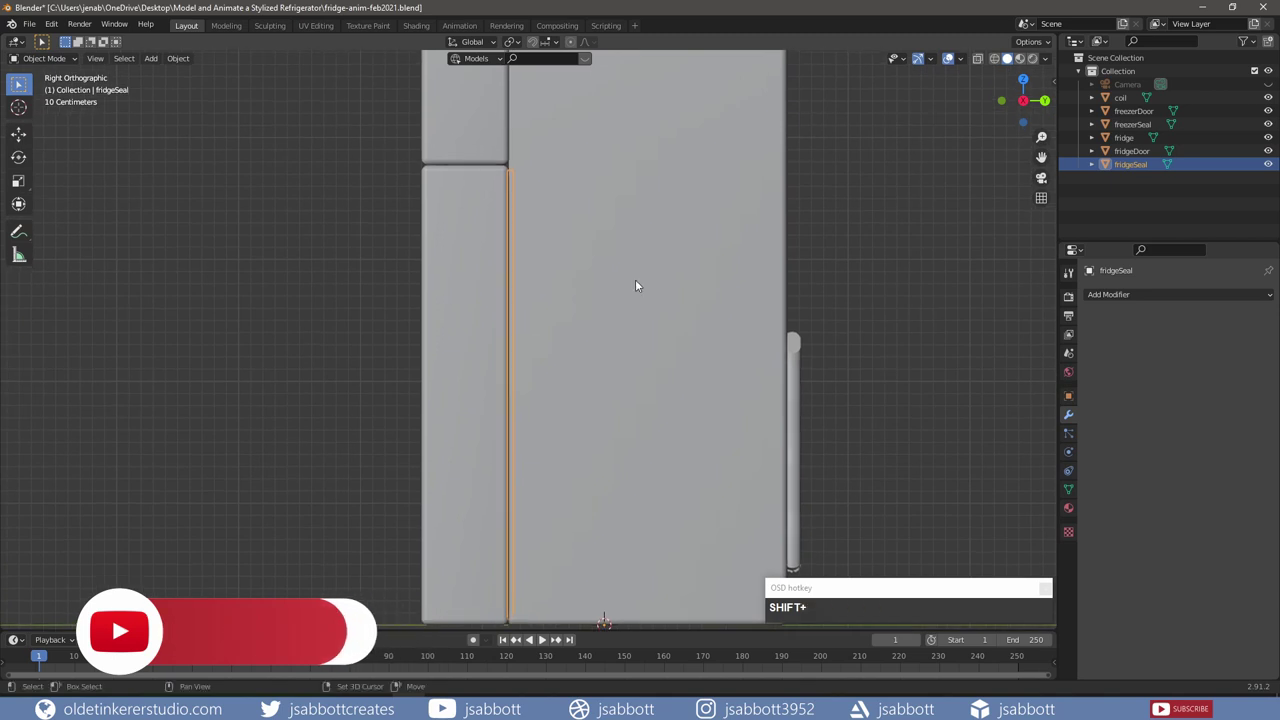
left_click(1139, 153)
left_click(1148, 132)
left_click(1146, 115)
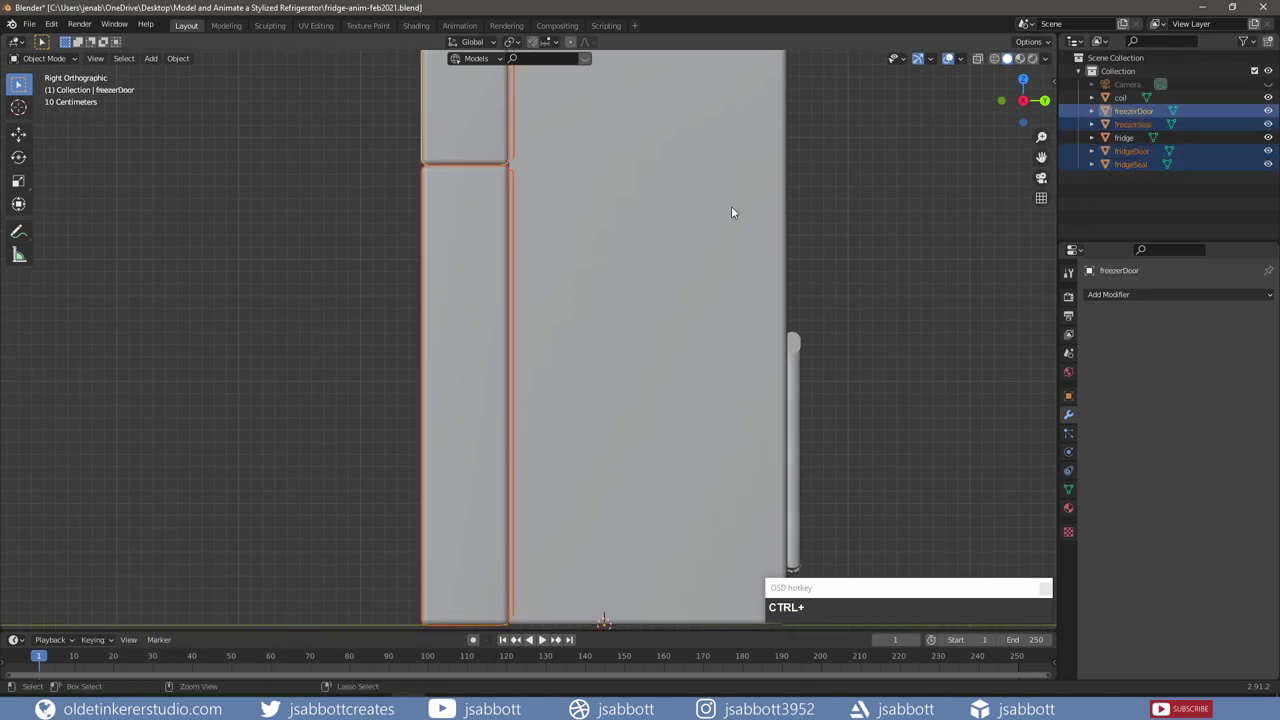
key("ctrl+g")
key("y")
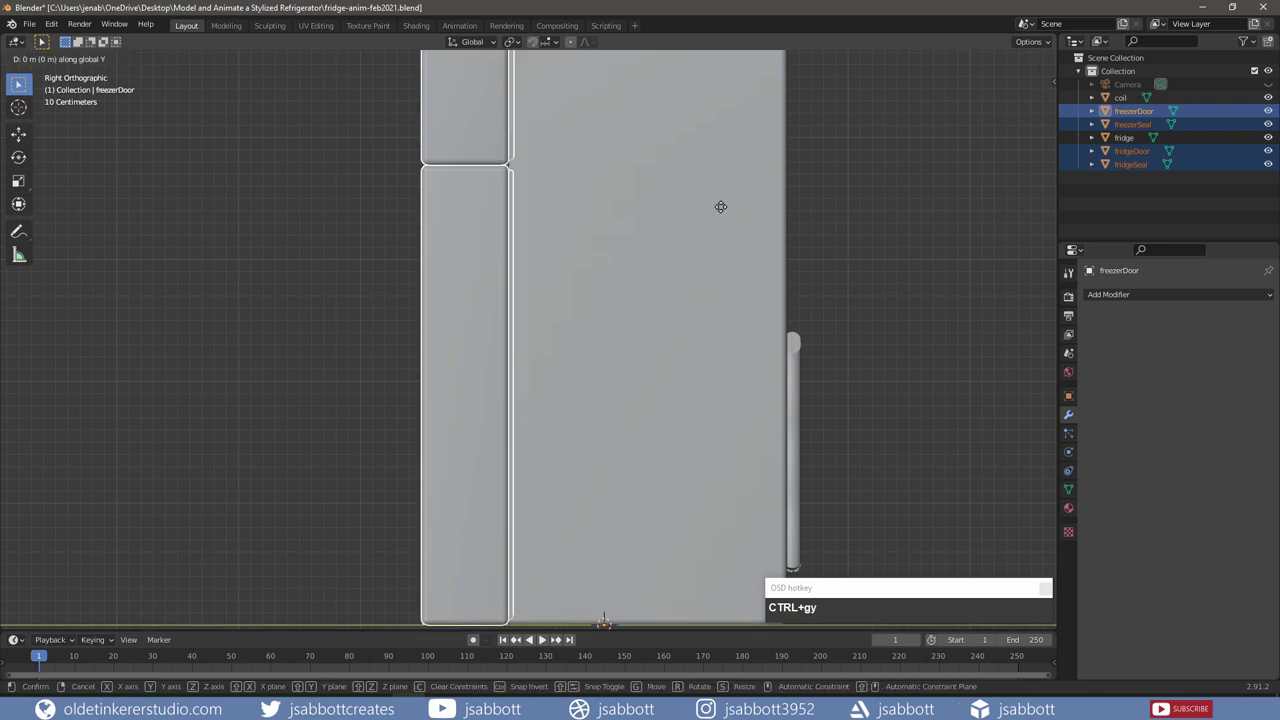
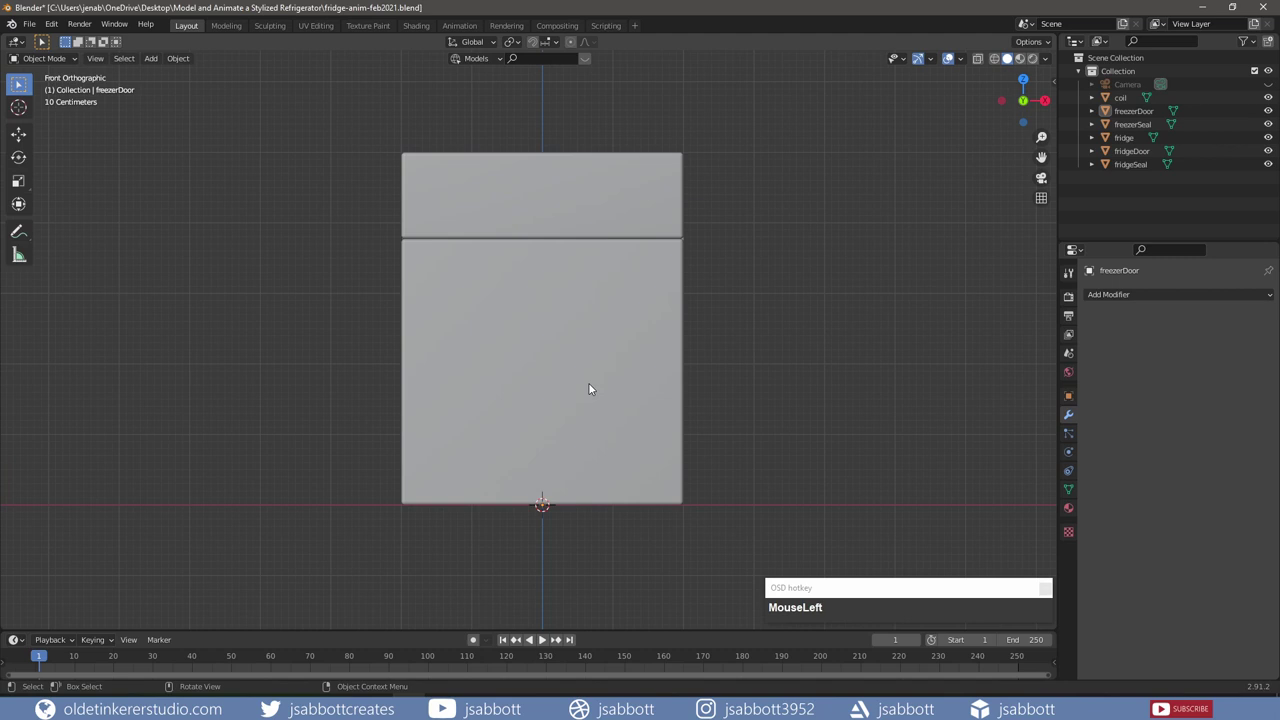
Step: Add a cube, move it in front of the doors and scale it down
key("shift+a")
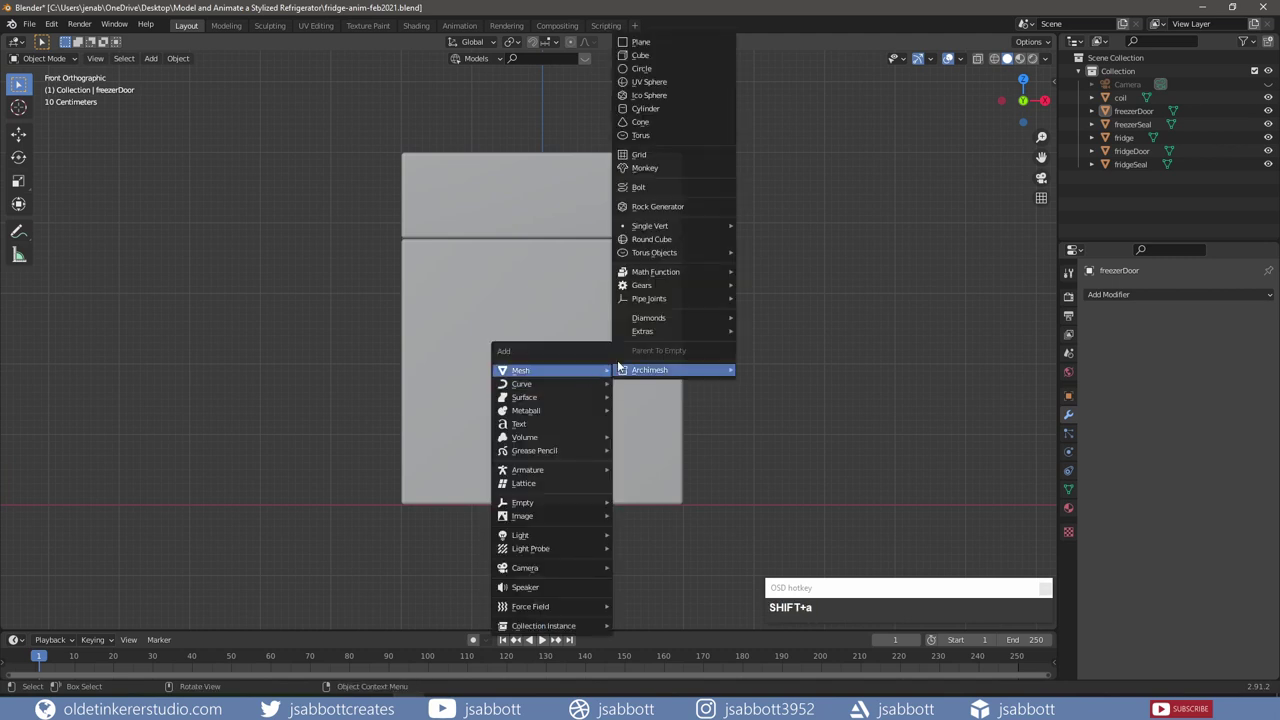
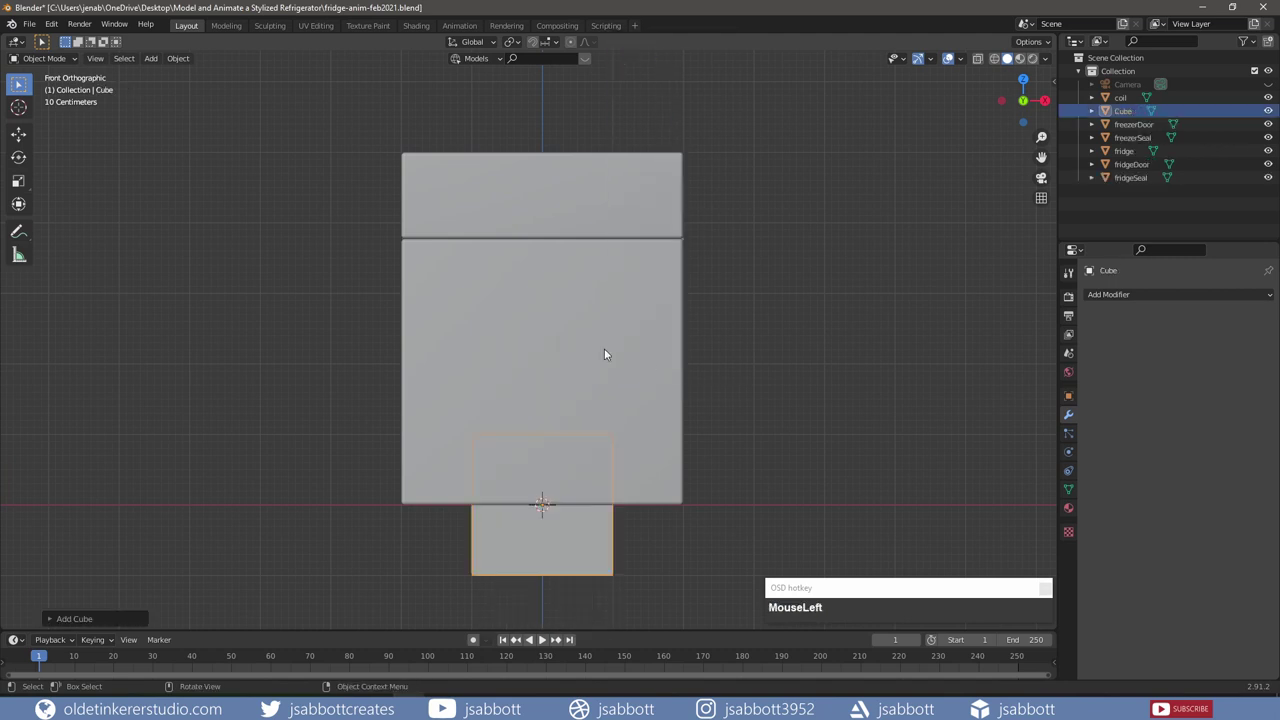
key("g")
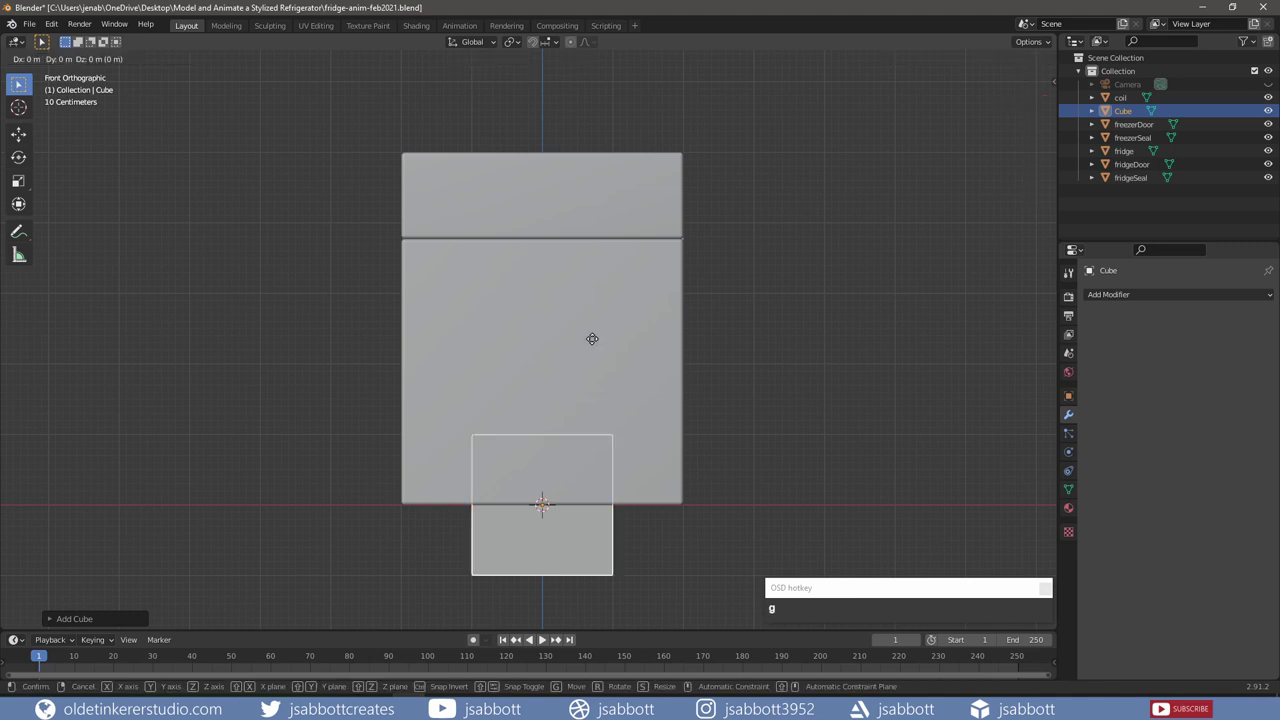
key("s")
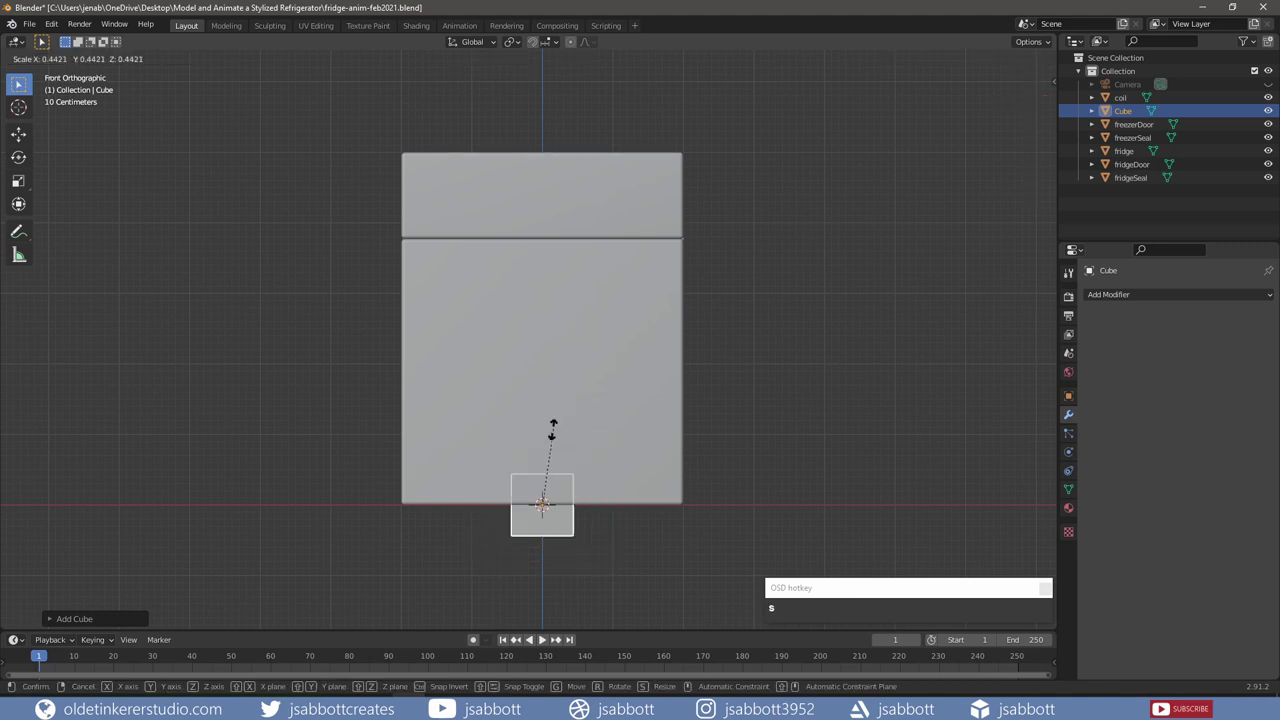
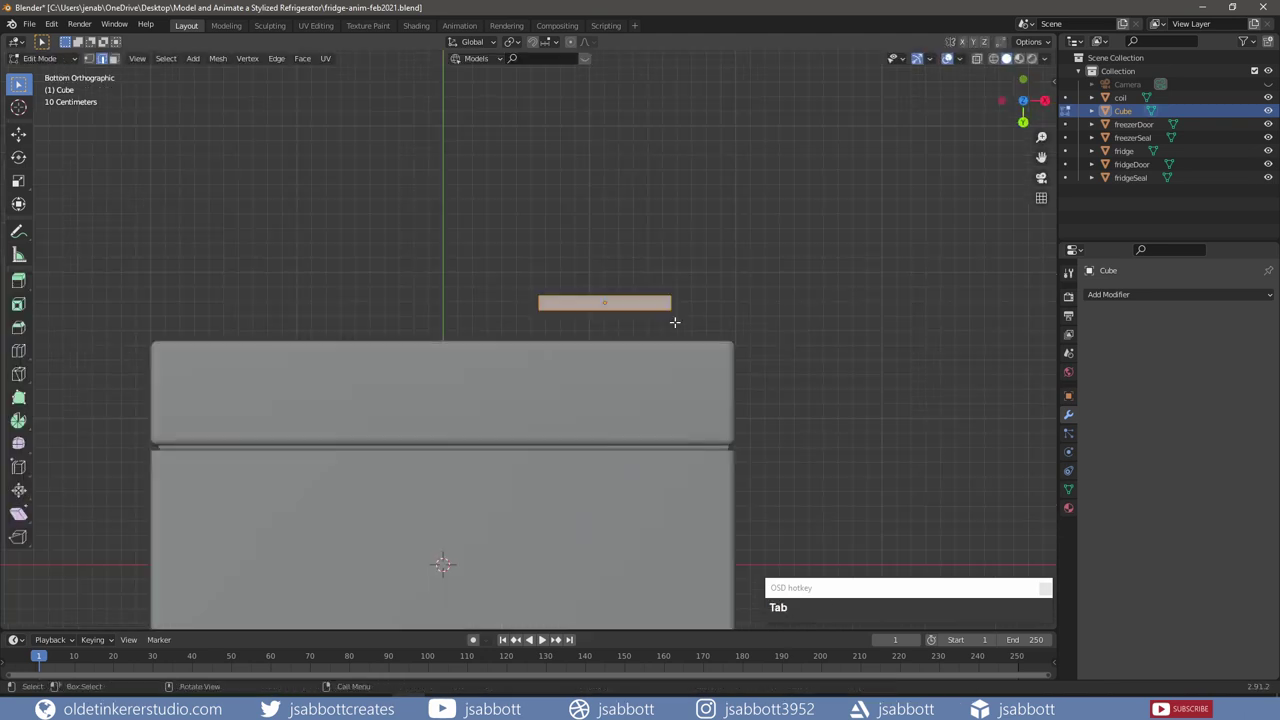
Step: Knife-cut and inset the bar's face, then resize the inset face along X
key("k")
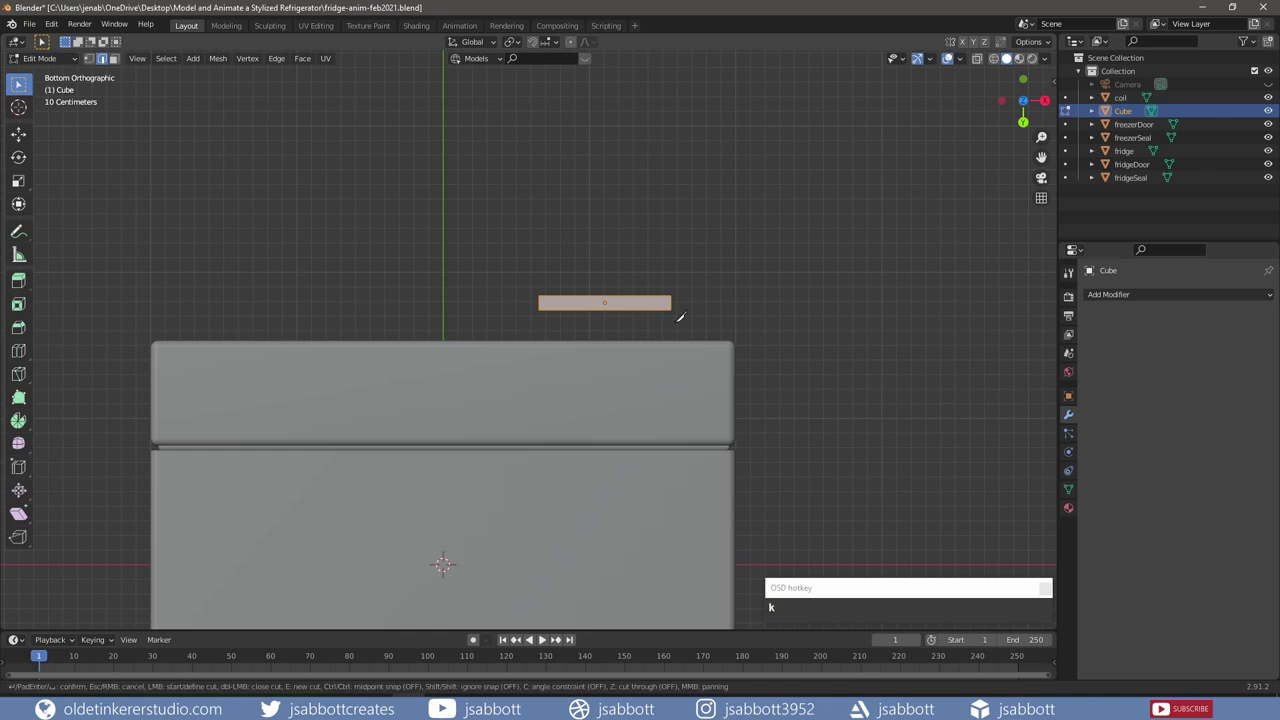
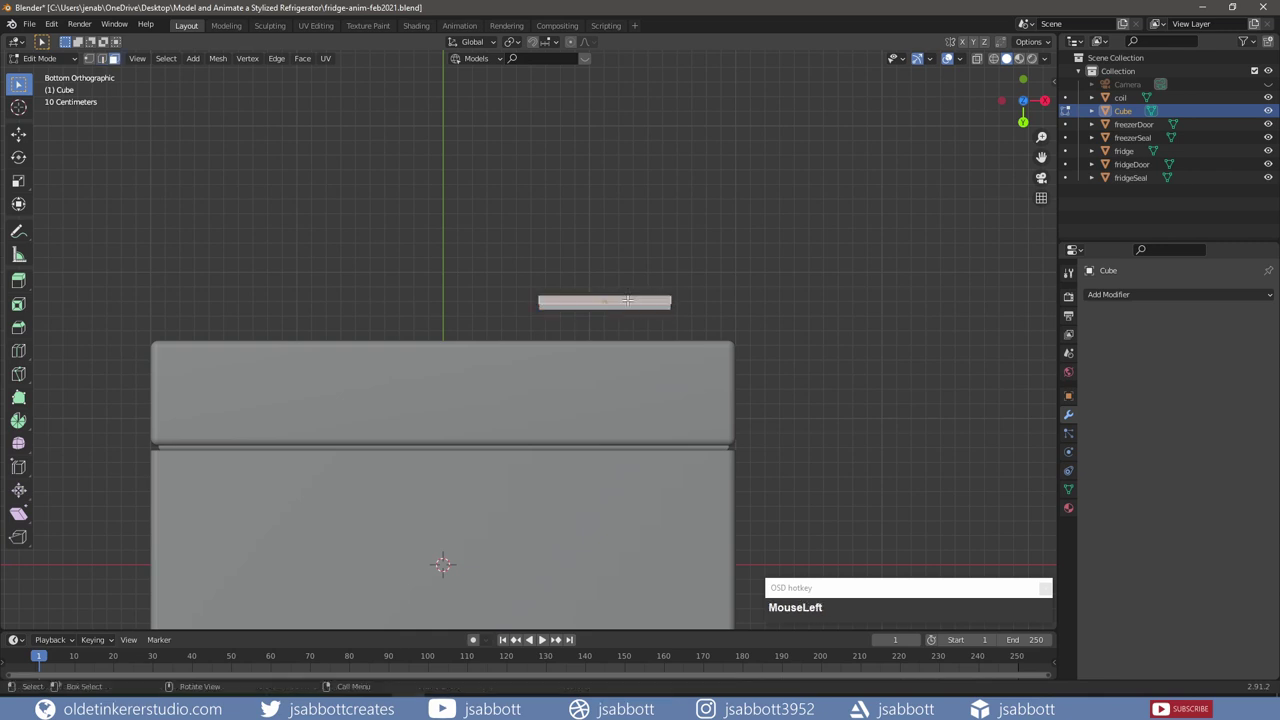
scroll("up", 3)
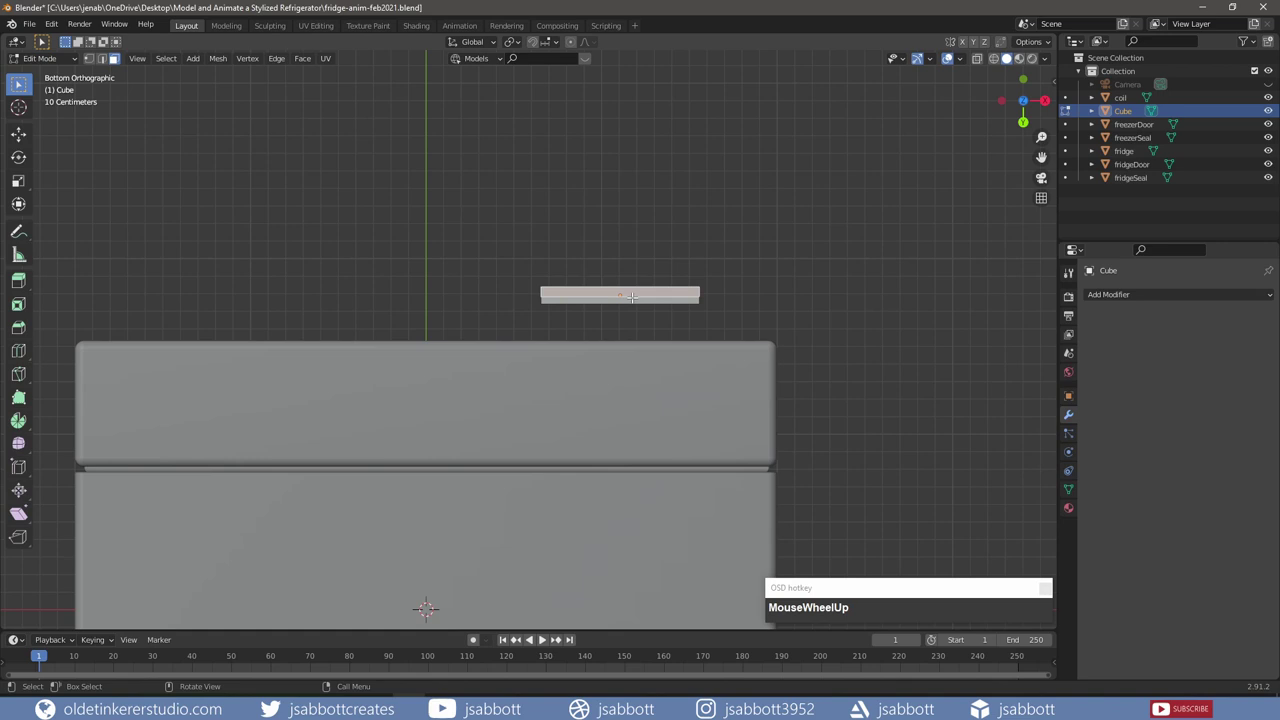
key("i")
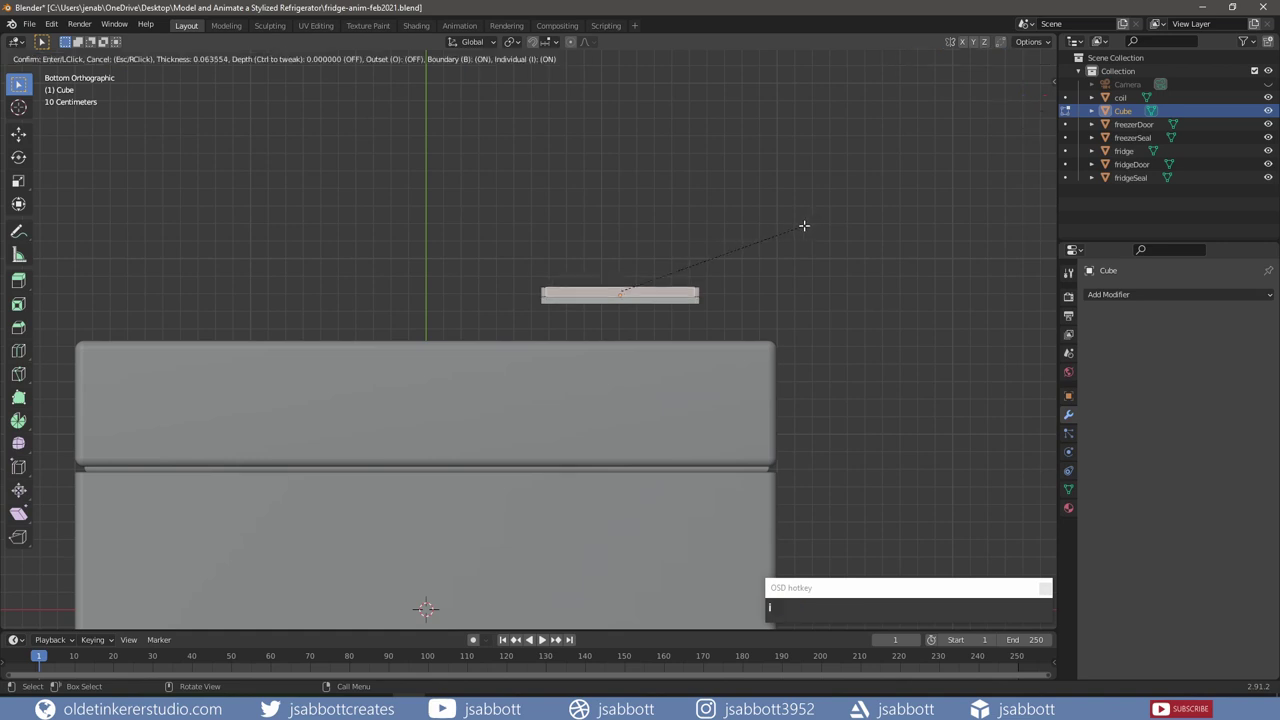
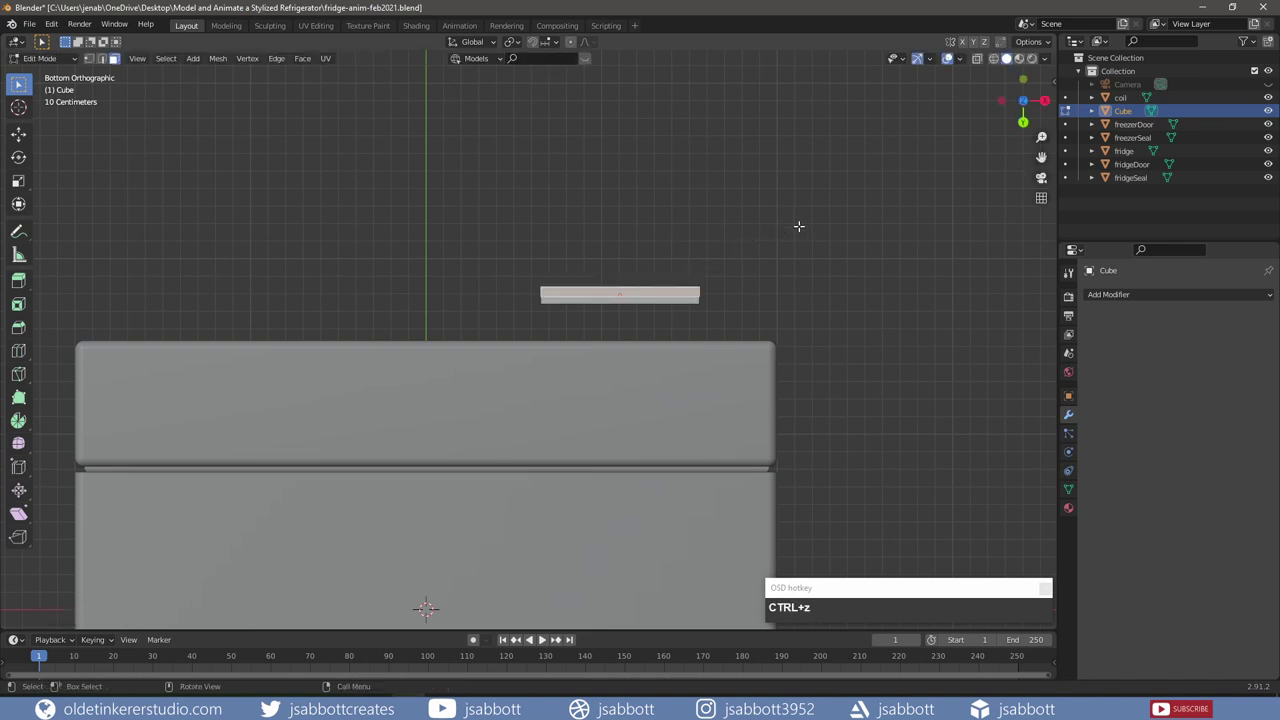
key("ctrl+z")
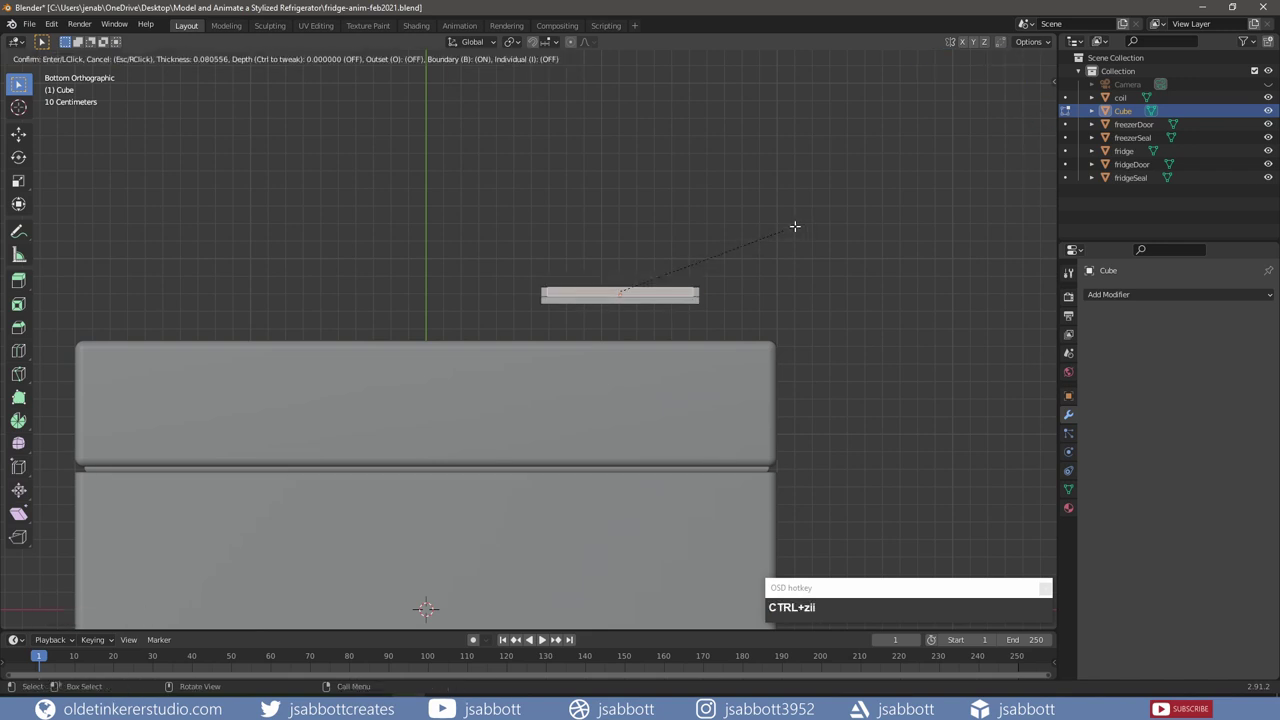
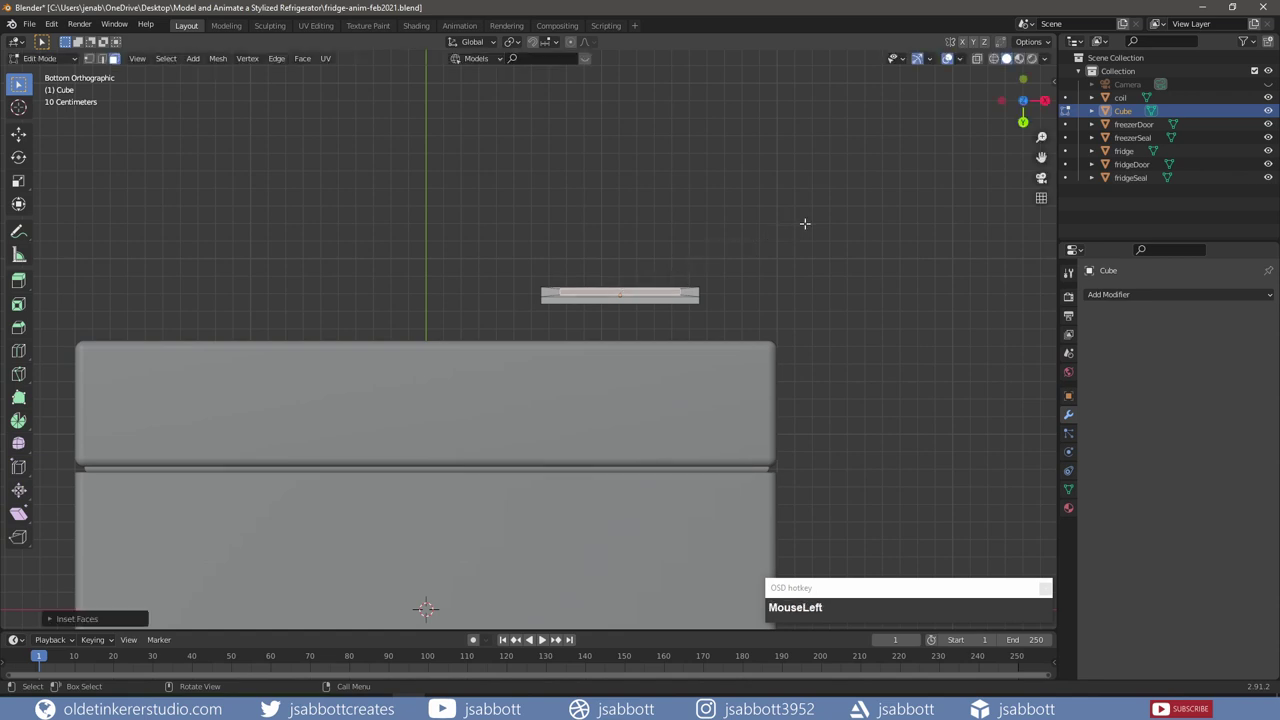
key("s")
key("x")
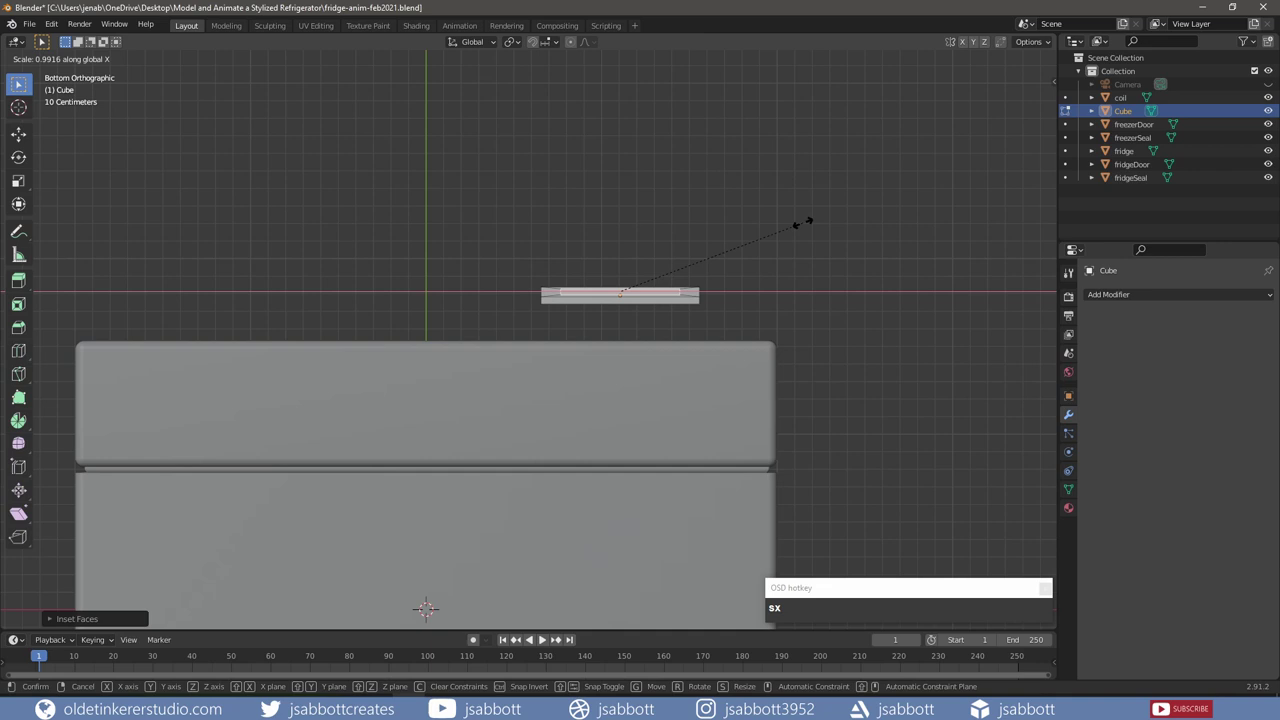
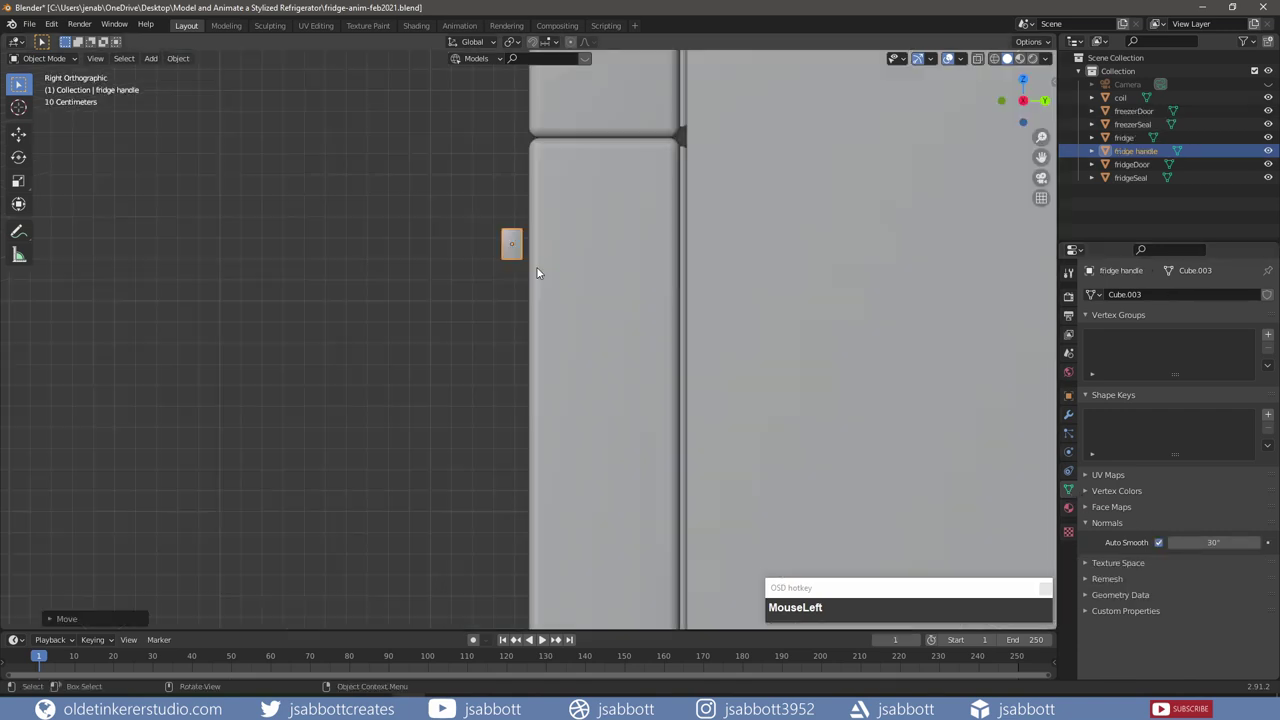
Step: Adjust the fridge handle along Y and select it in front view
key("ctrl+z")
key("g")
key("y")
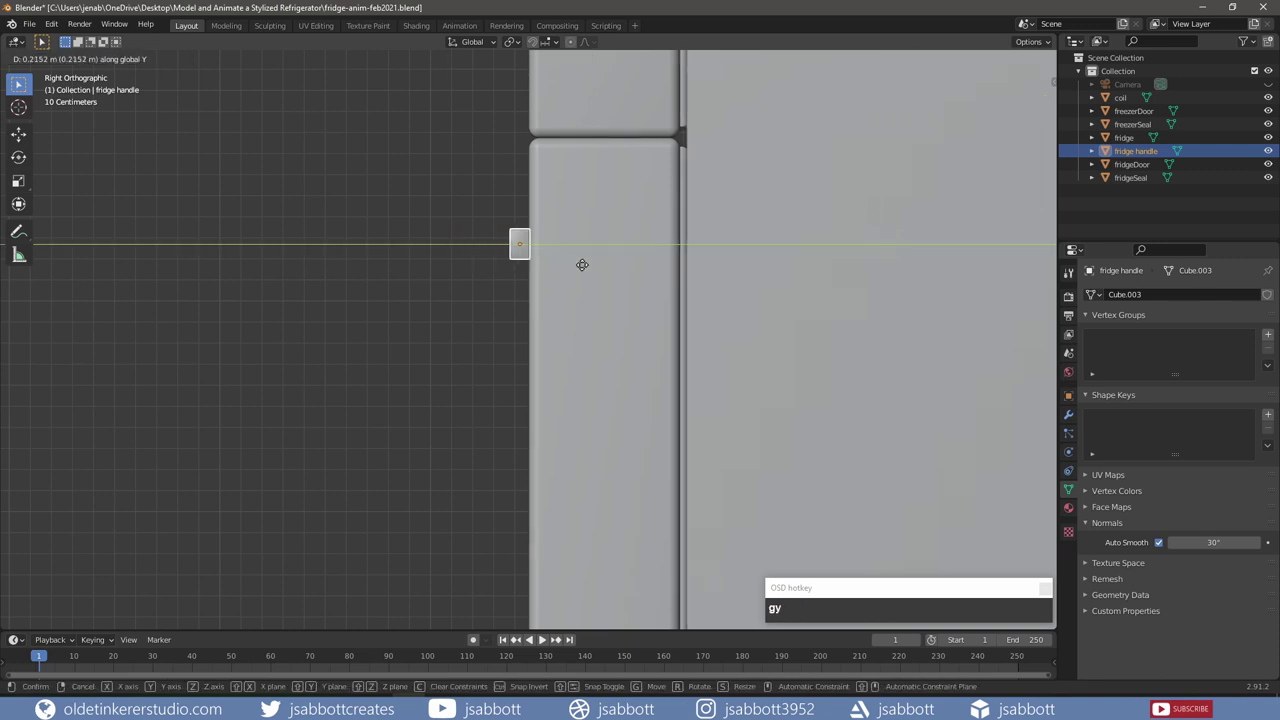
left_click(592, 269)
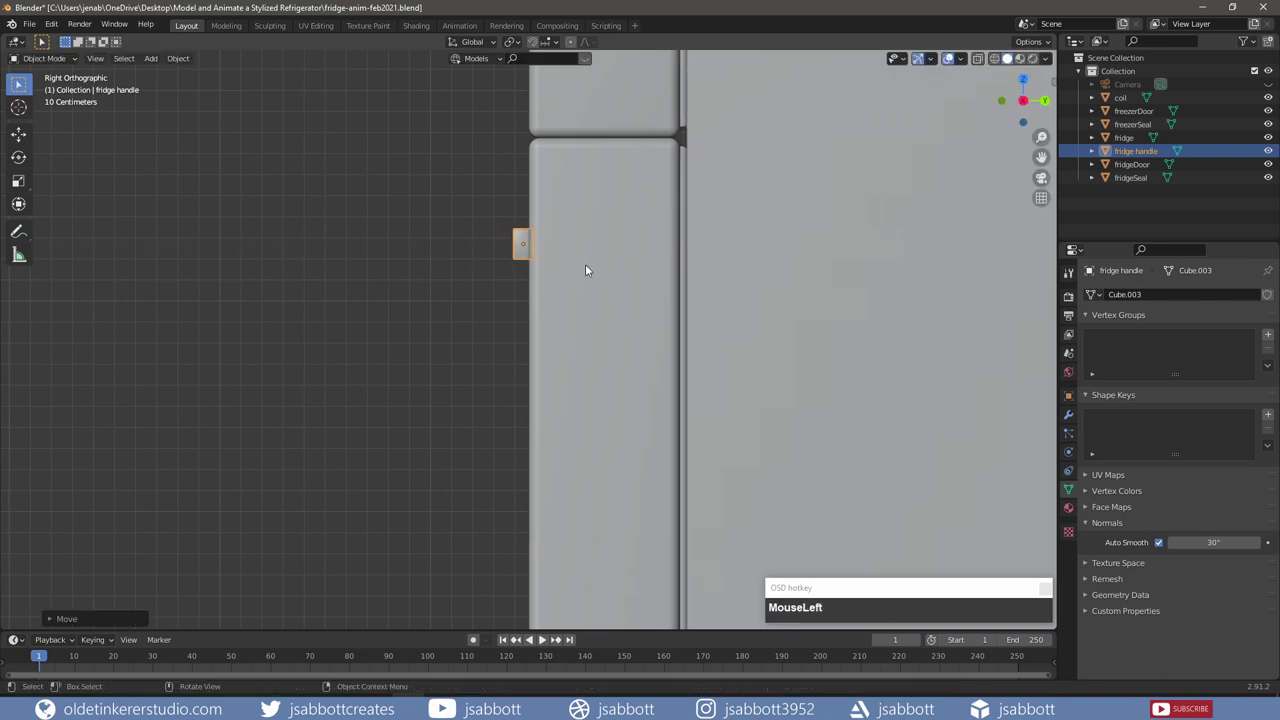
key("KP_1")
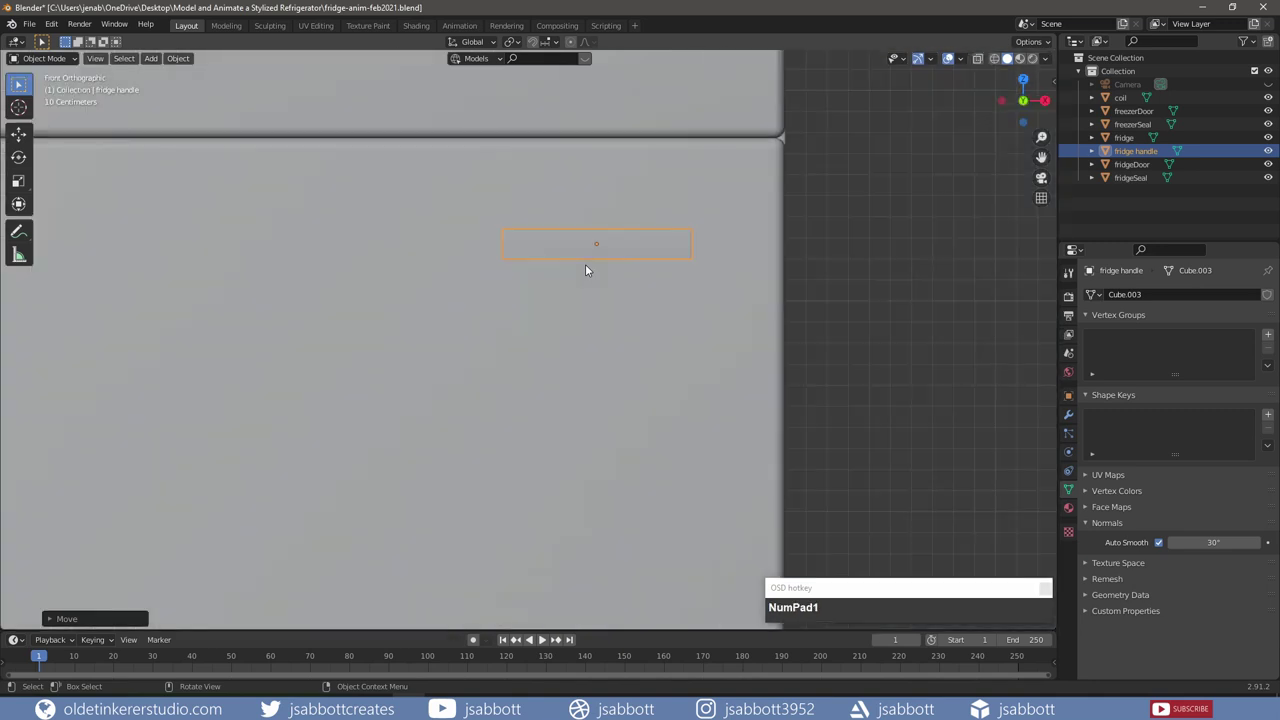
scroll("down", 3)
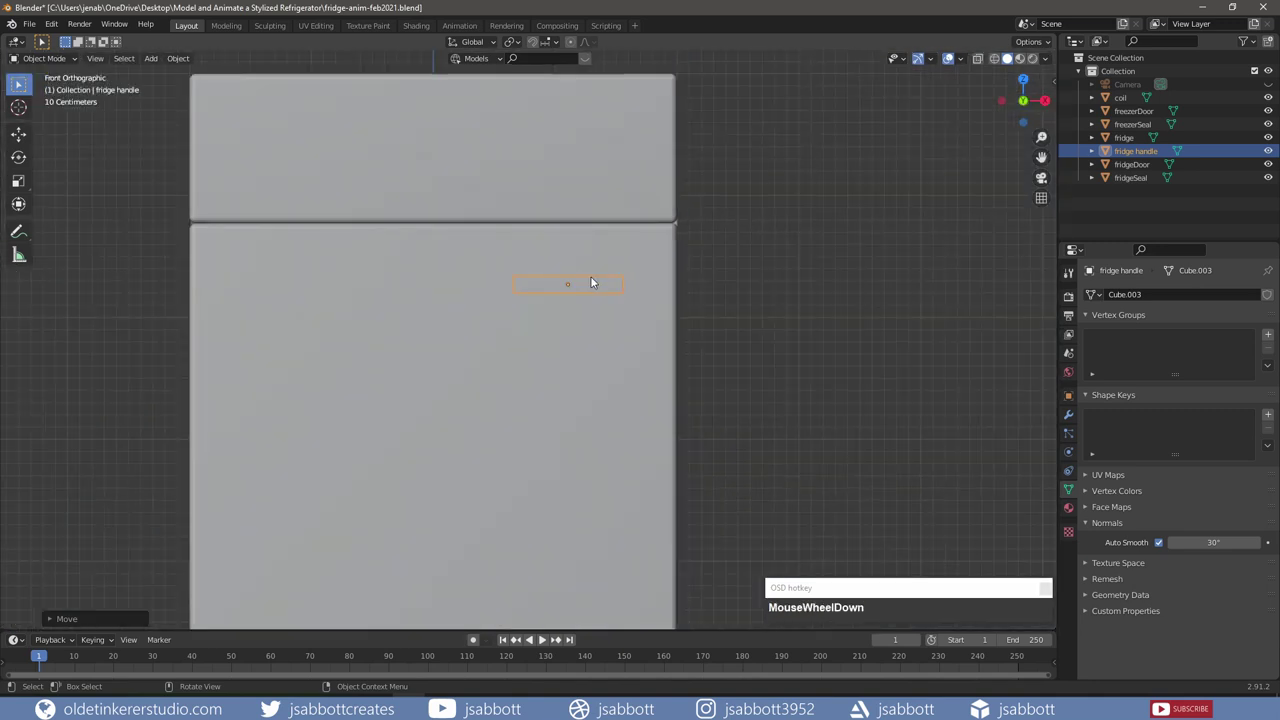
Step: Duplicate the fridge handle and move the copy up along Z onto the freezer door
key("shift+d")
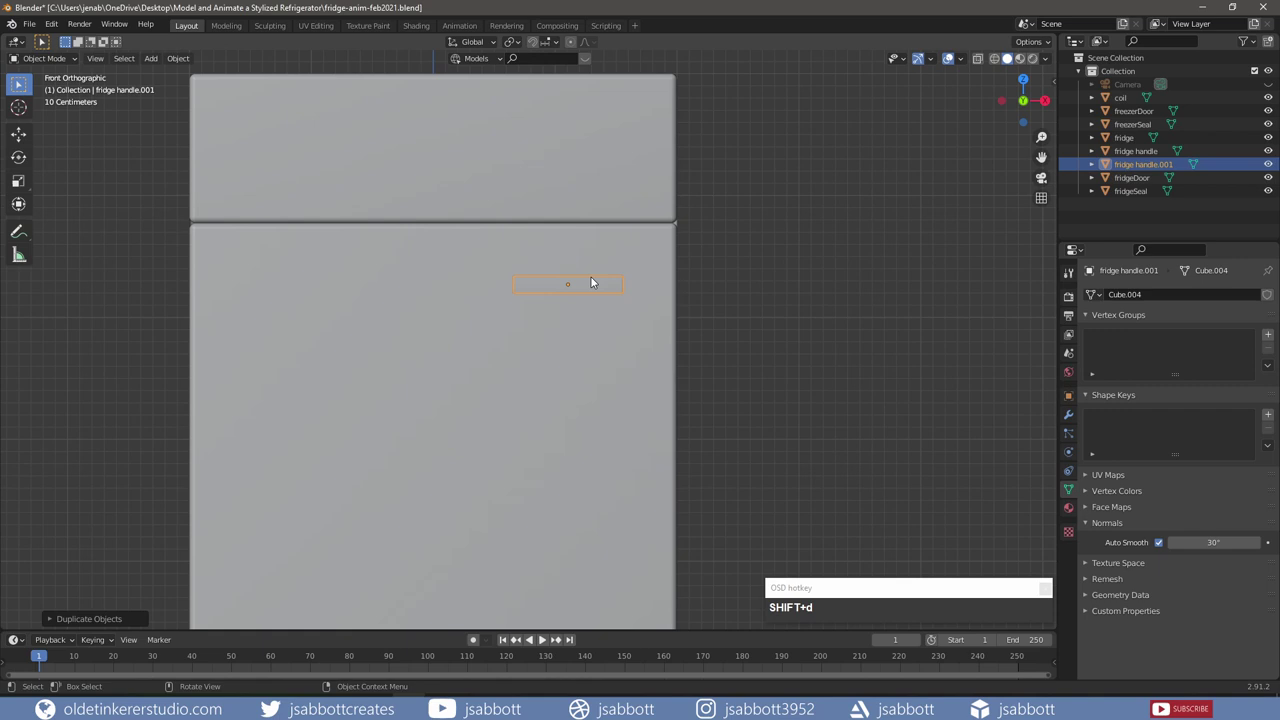
key("g")
key("z")
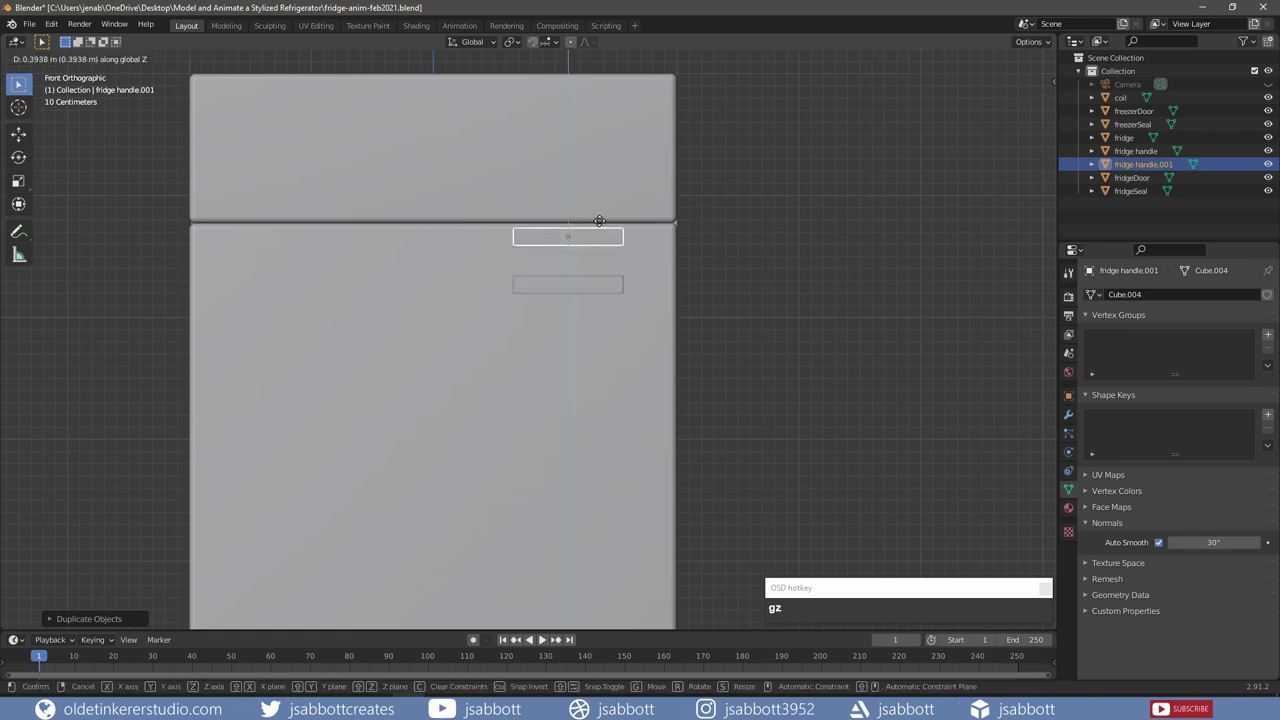
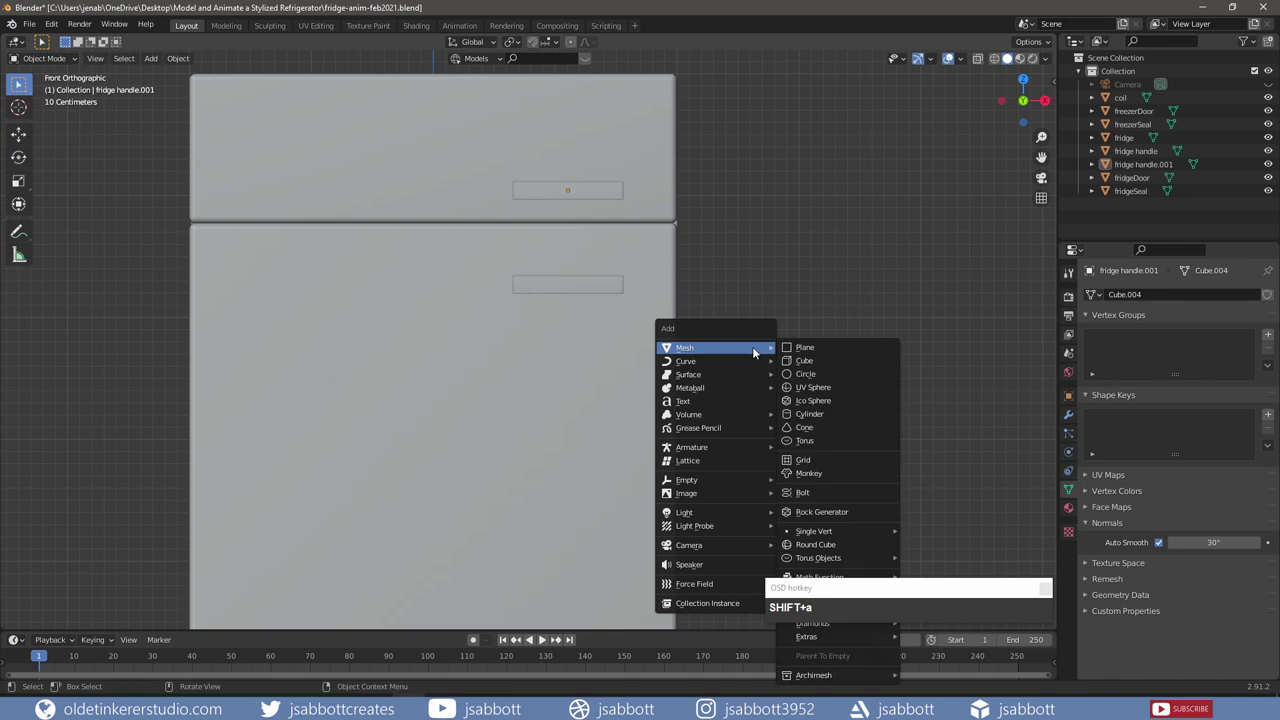
Step: Add a cube, move it along Y onto the door front and flatten it into a plate
left_click_drag(813, 364, 794, 342)
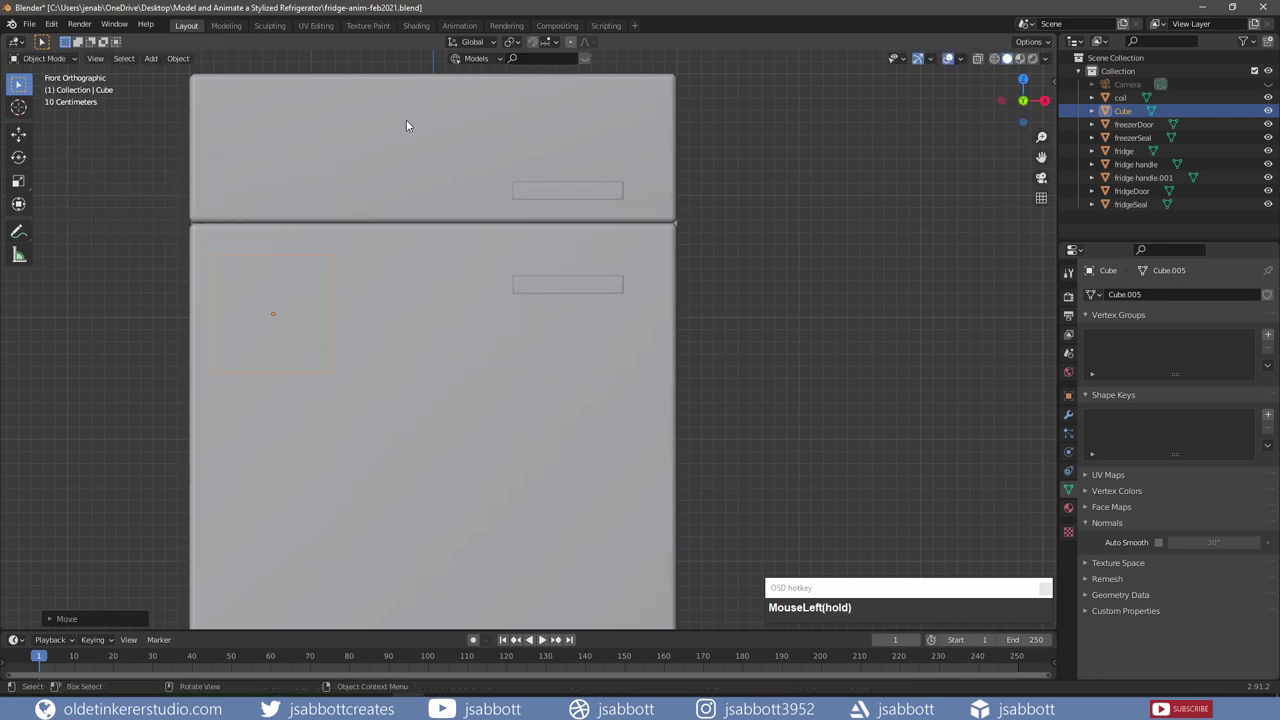
scroll("down", 3)
left_click_drag(220, 329, 310, 357)
key("g")
key("y")
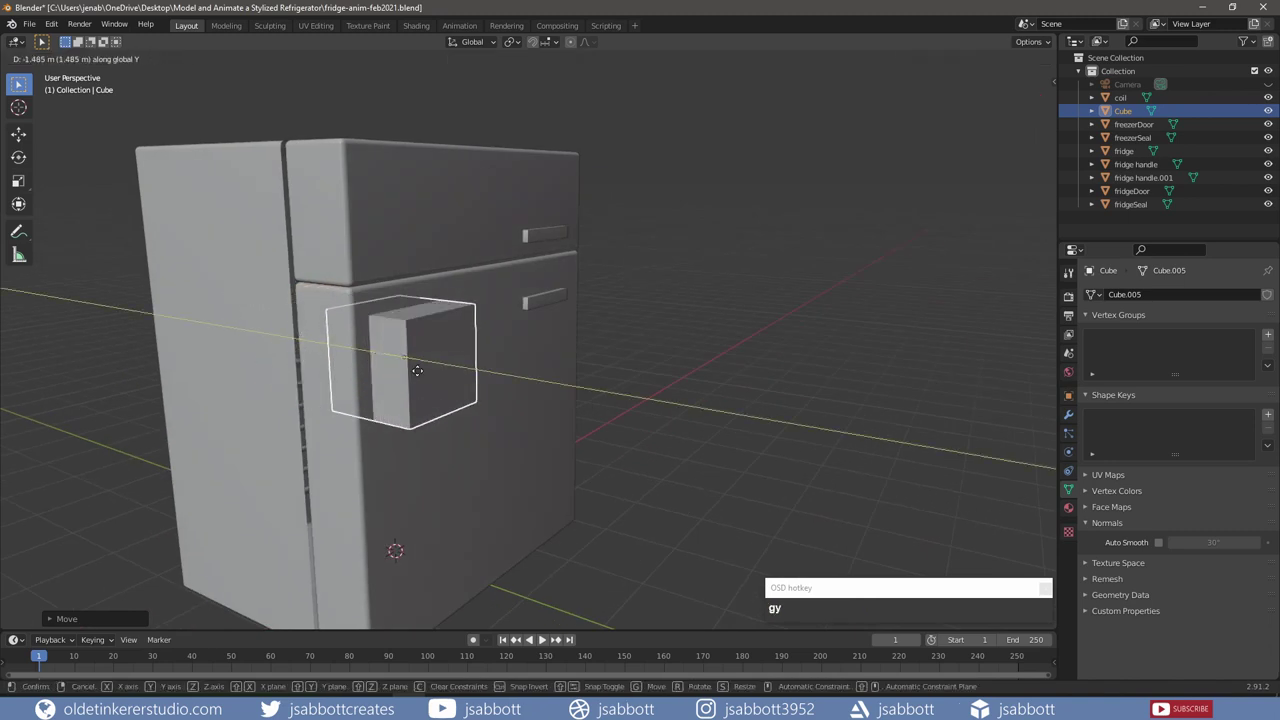
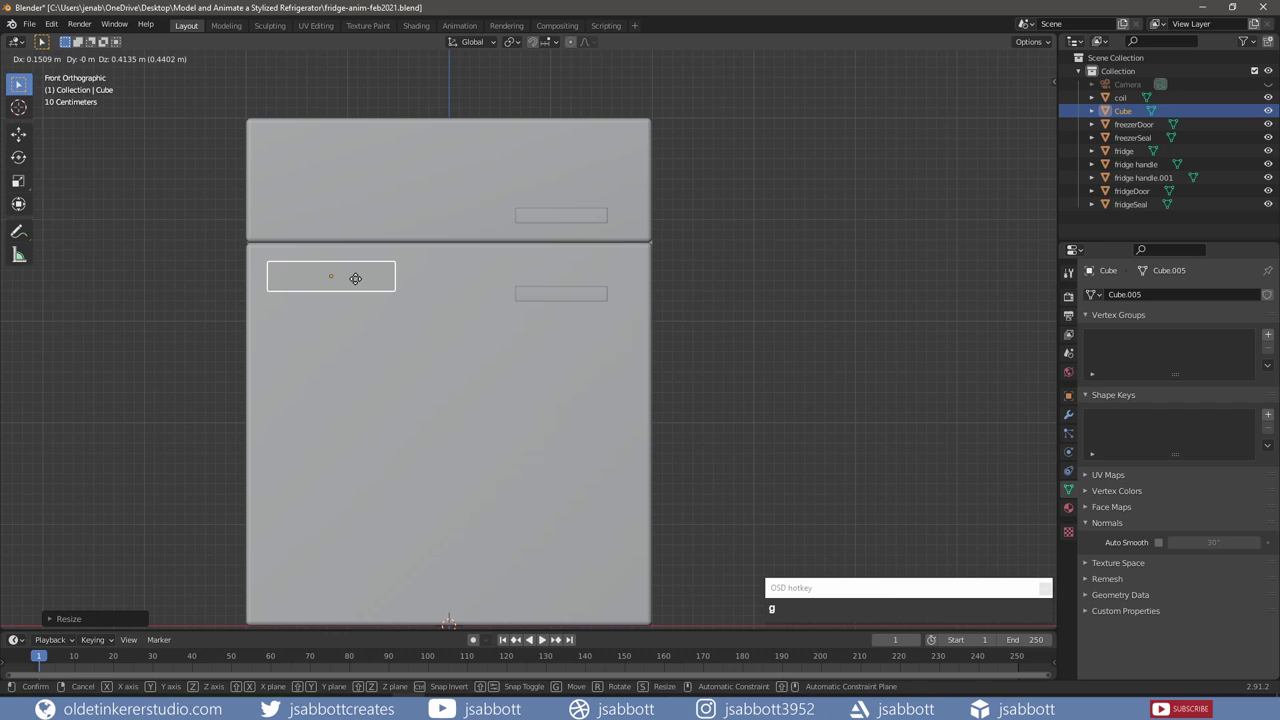
left_click(362, 283)
Step: Apply all transforms to the plate, then inset its face and push it in along Y
key("ctrl+a")
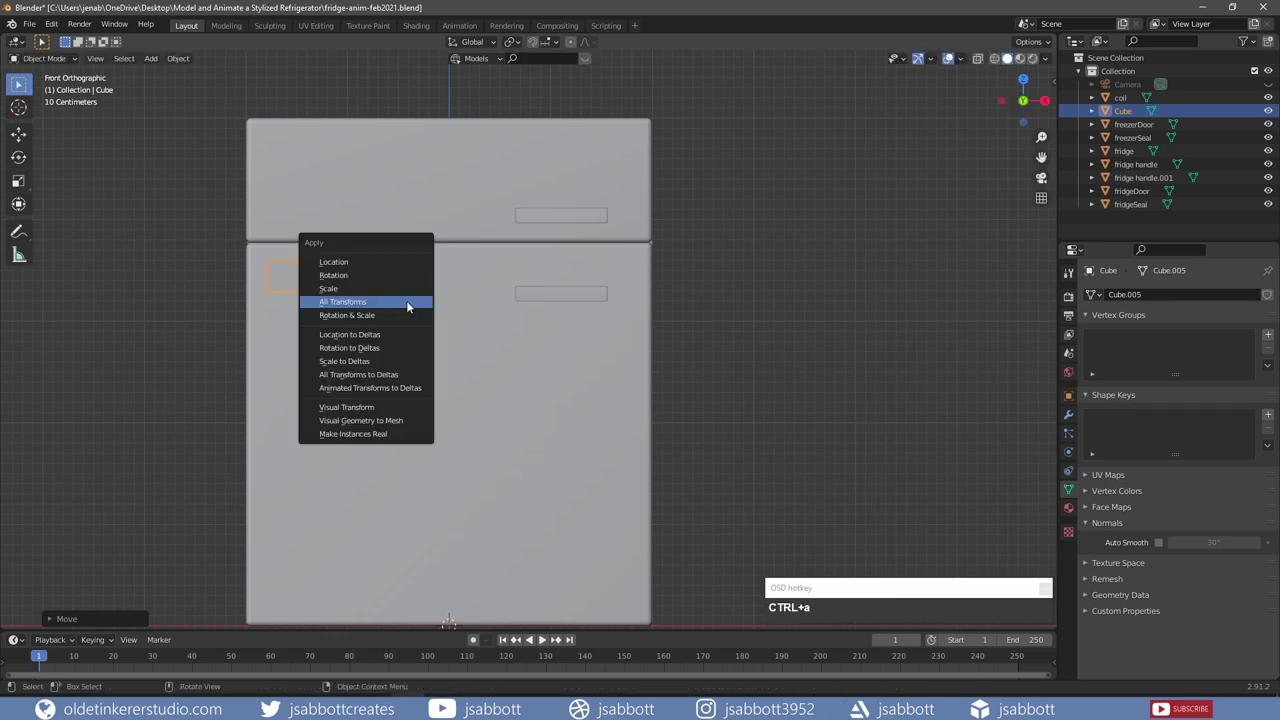
left_click(411, 305)
key("Tab")
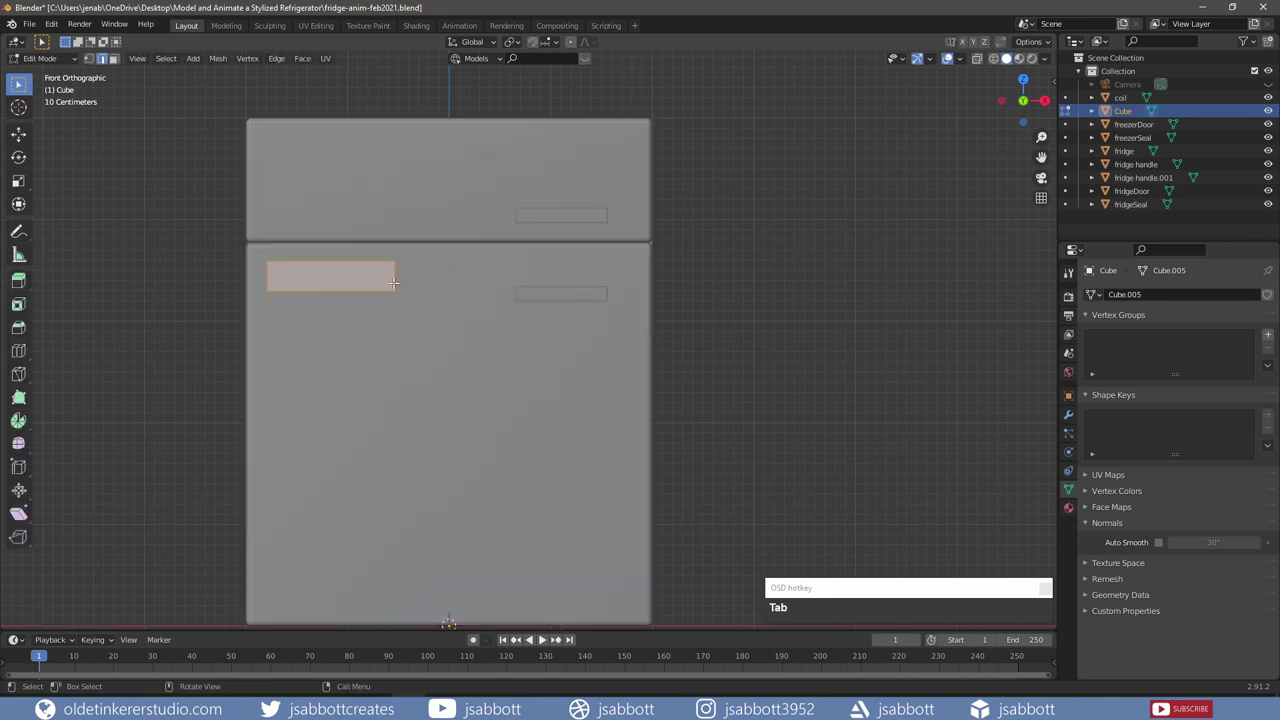
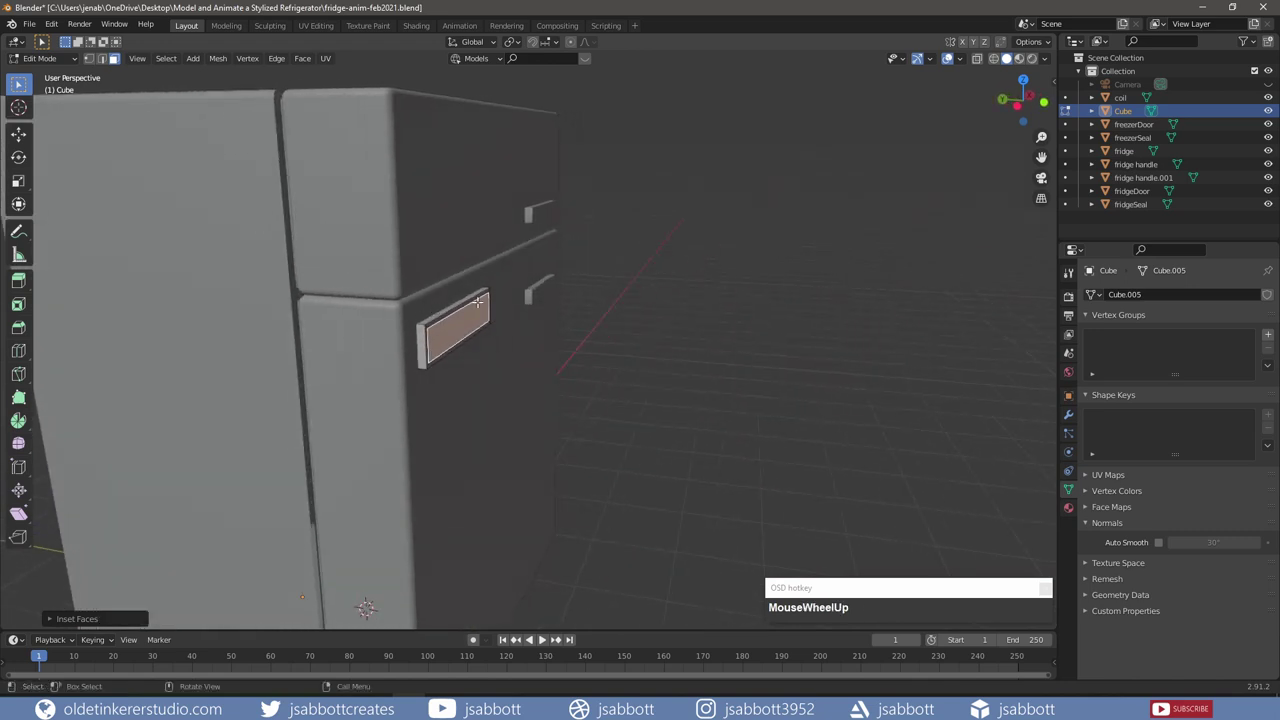
key("e")
key("y")
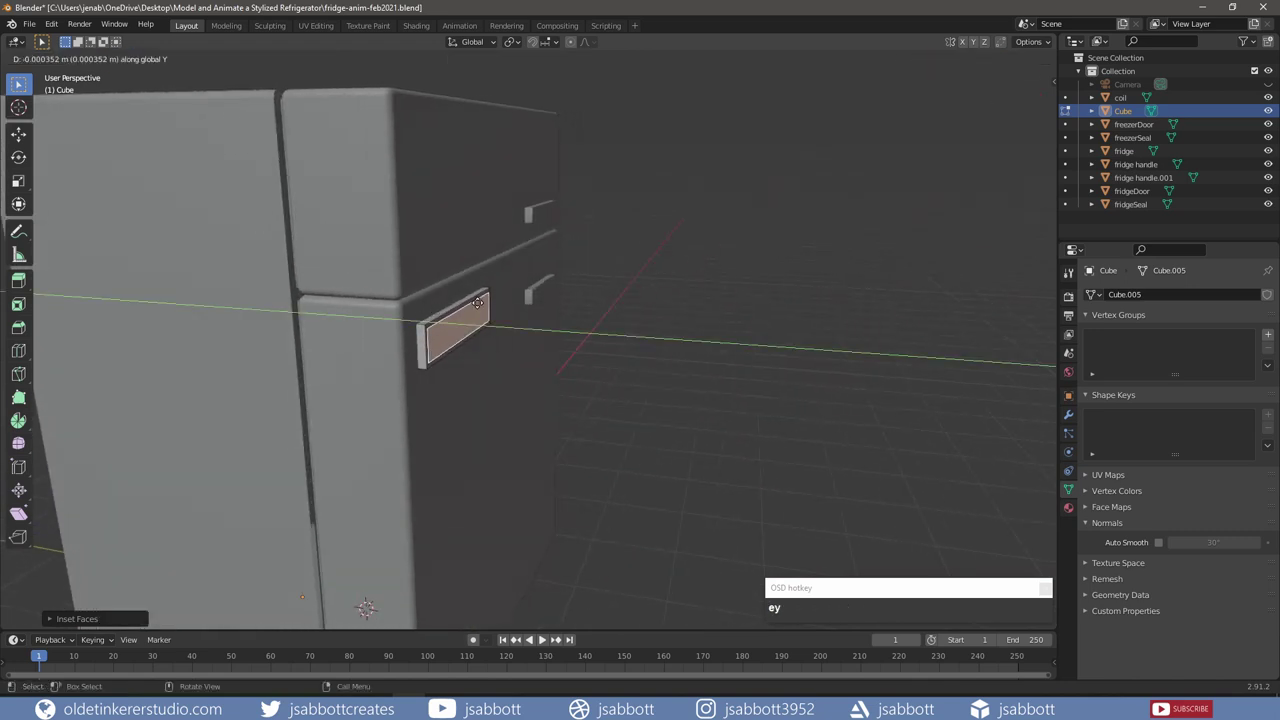
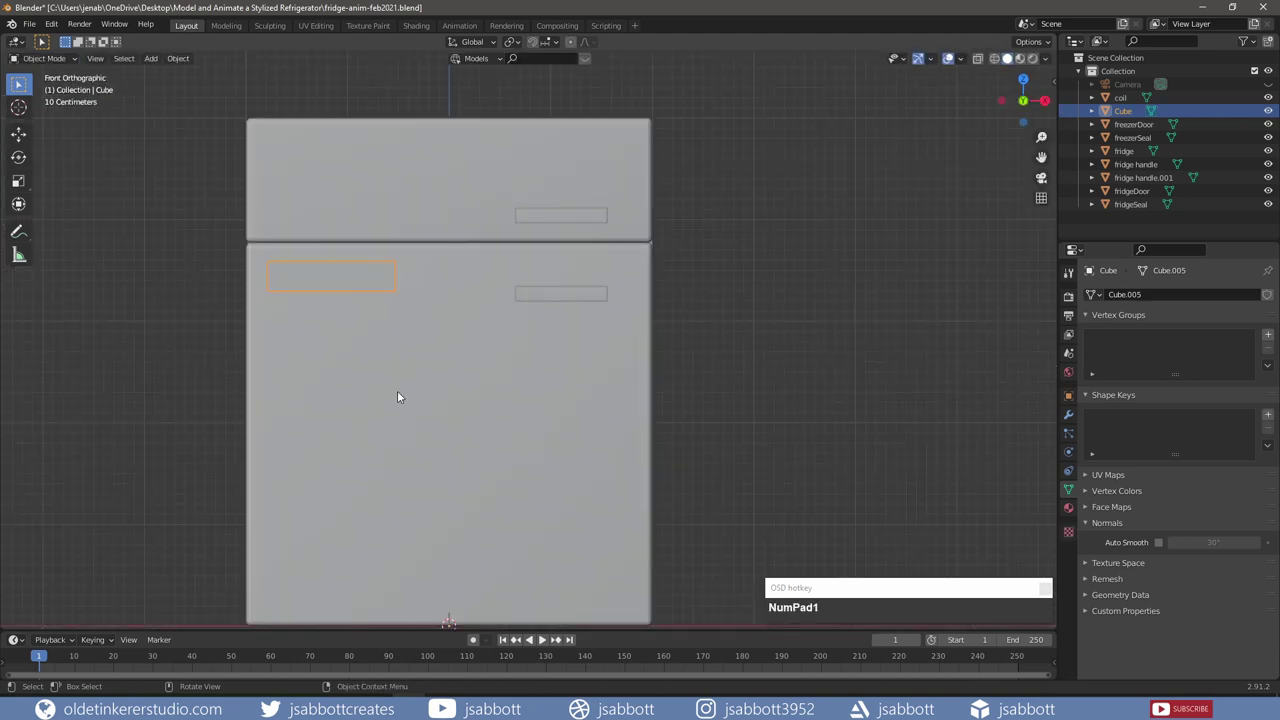
Step: Add a diamond mesh on the plate with an Array modifier, Count 4 and Relative Offset X 1.5
key("shift+a")
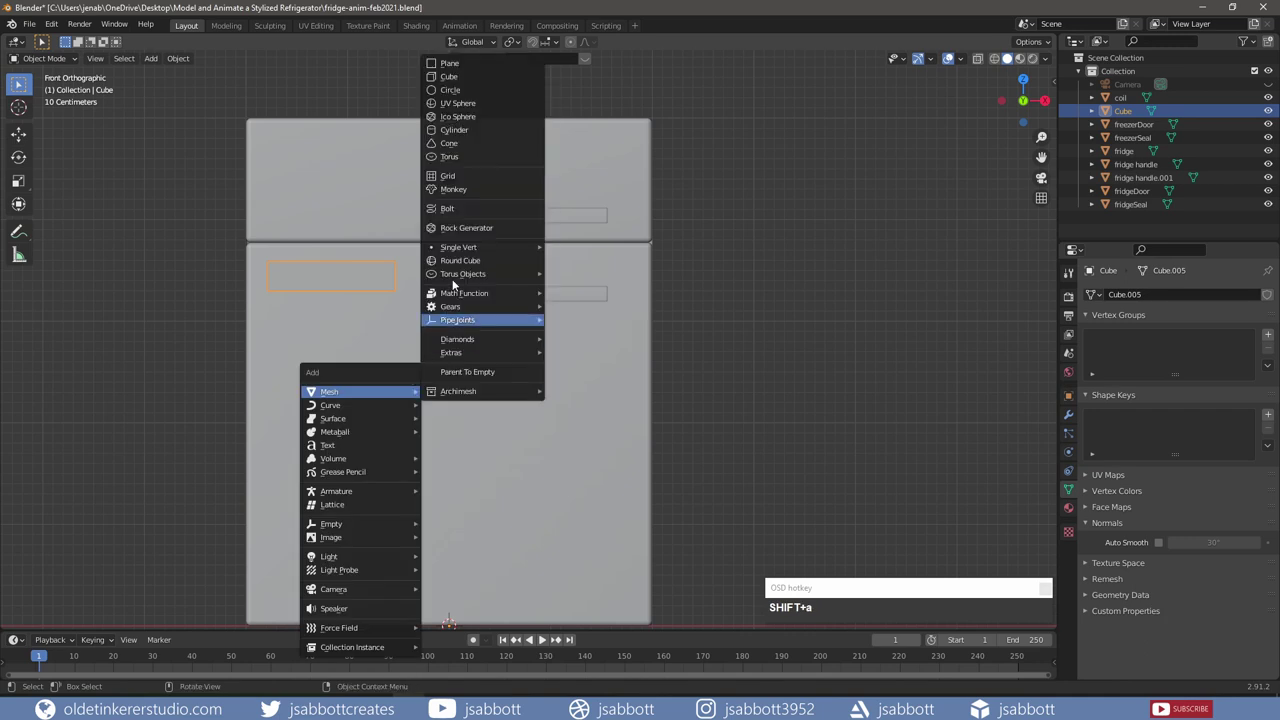
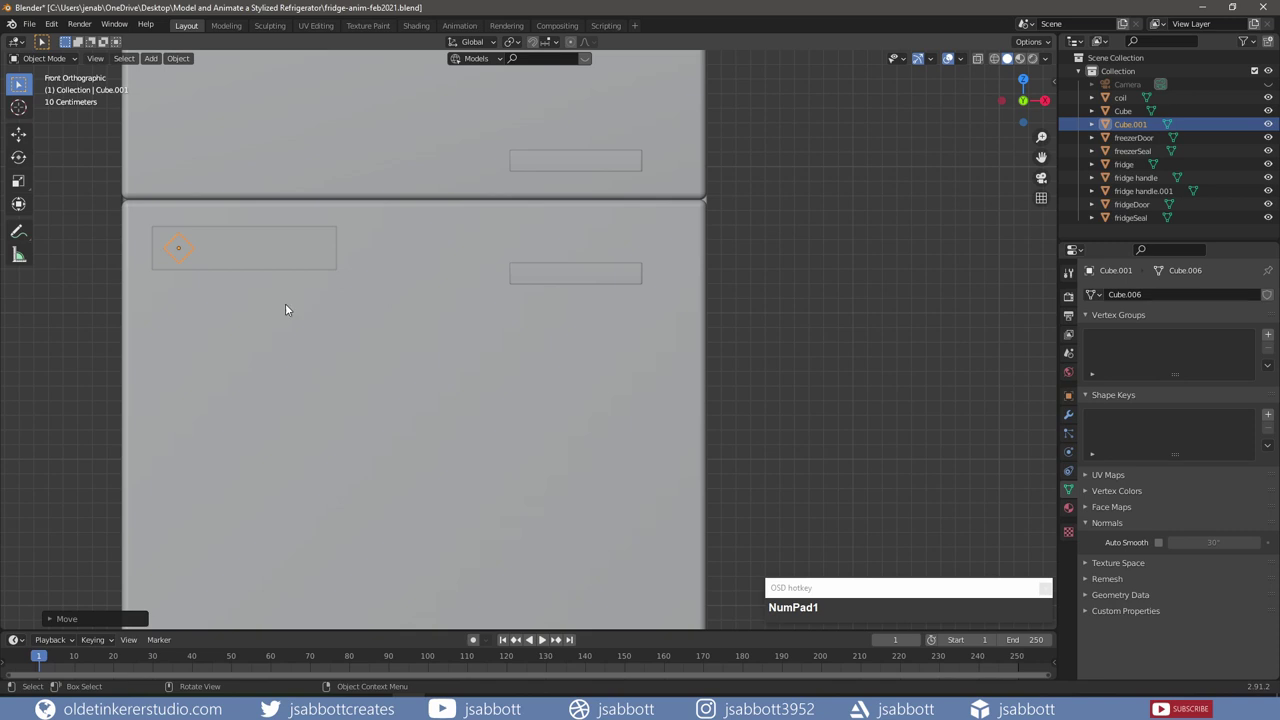
key("ctrl+a")
left_click(342, 315)
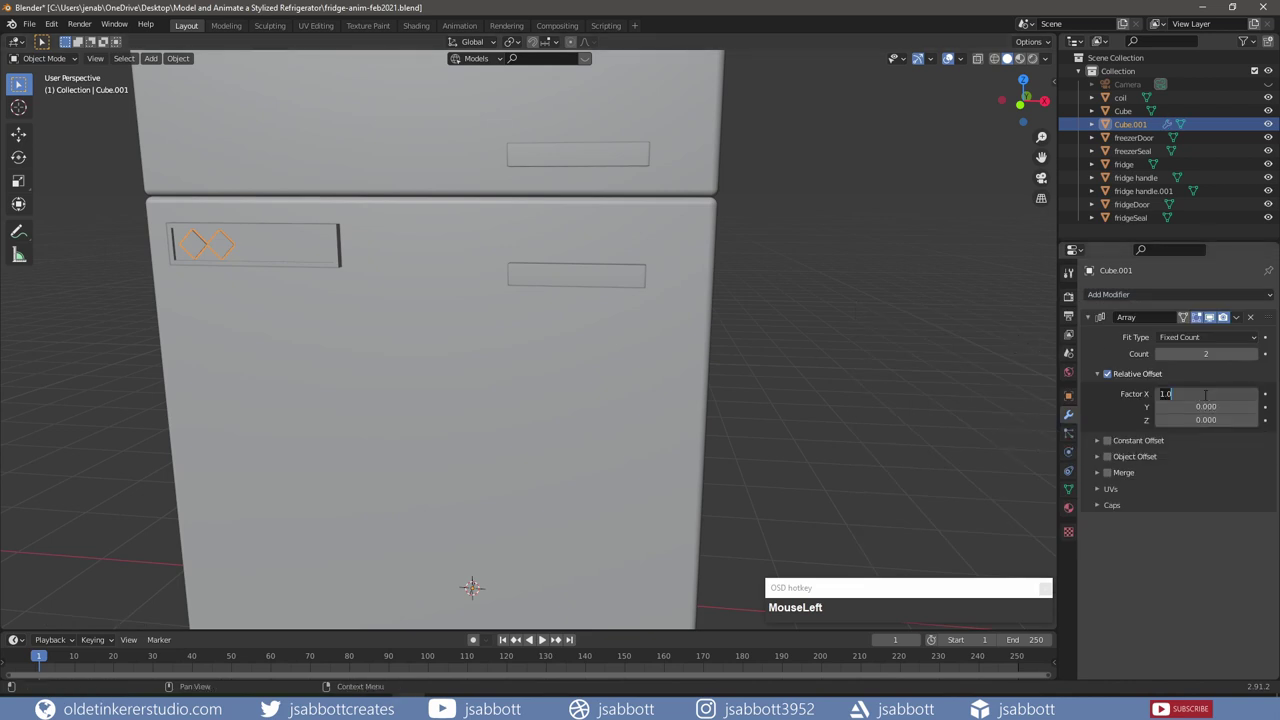
key("KP_1")
key("KP_Decimal")
key("KP_5")
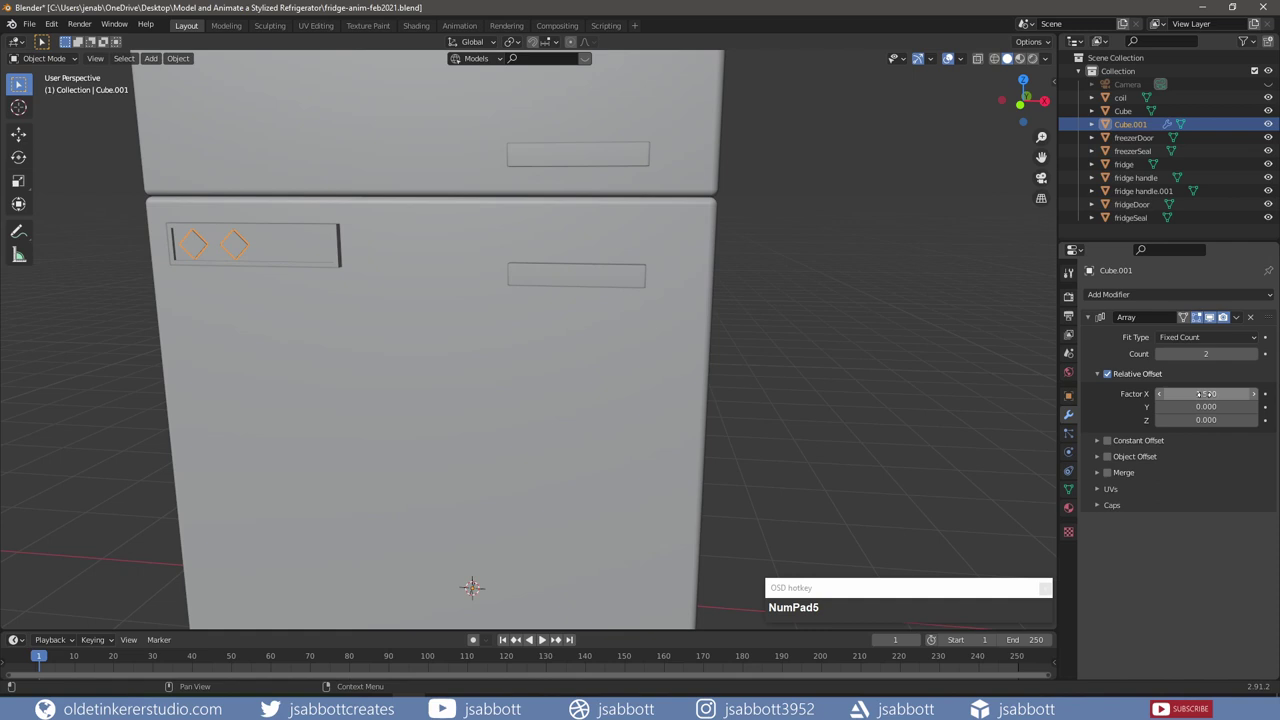
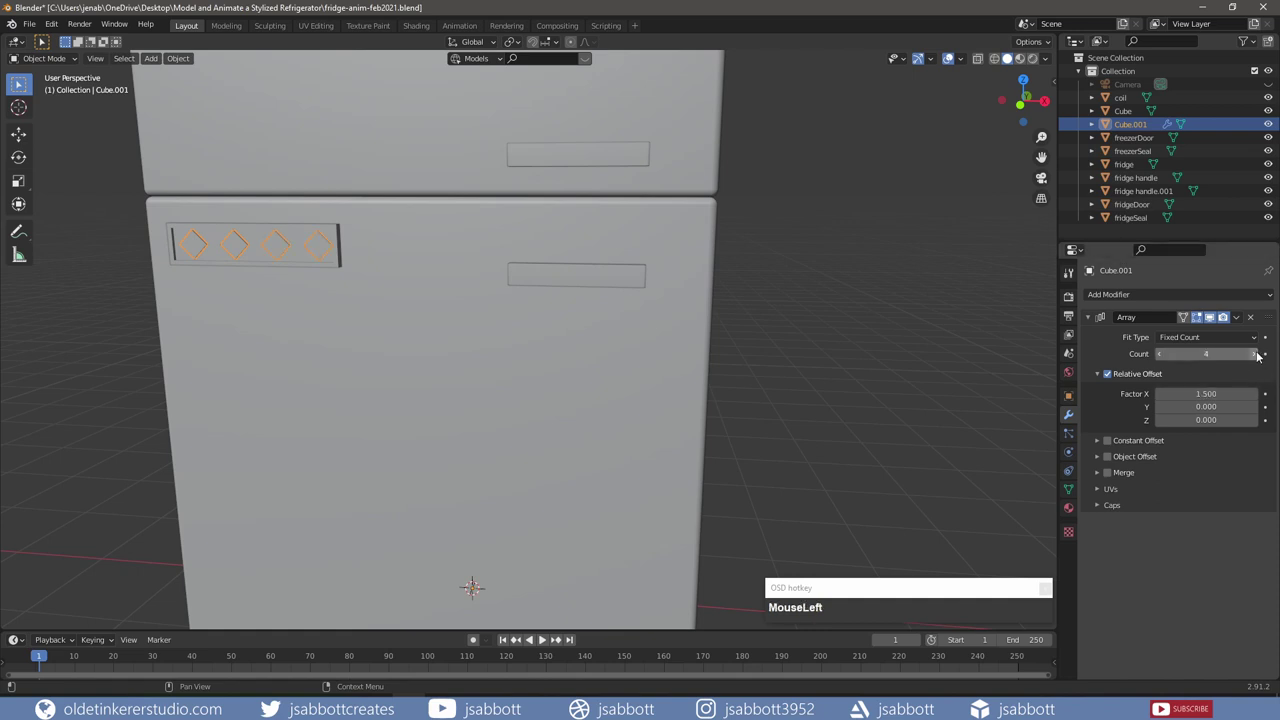
Step: Slide the row of four diamonds sideways along X to centre it on the plate
scroll("down", 3)
scroll("up", 3)
key("g")
key("x")
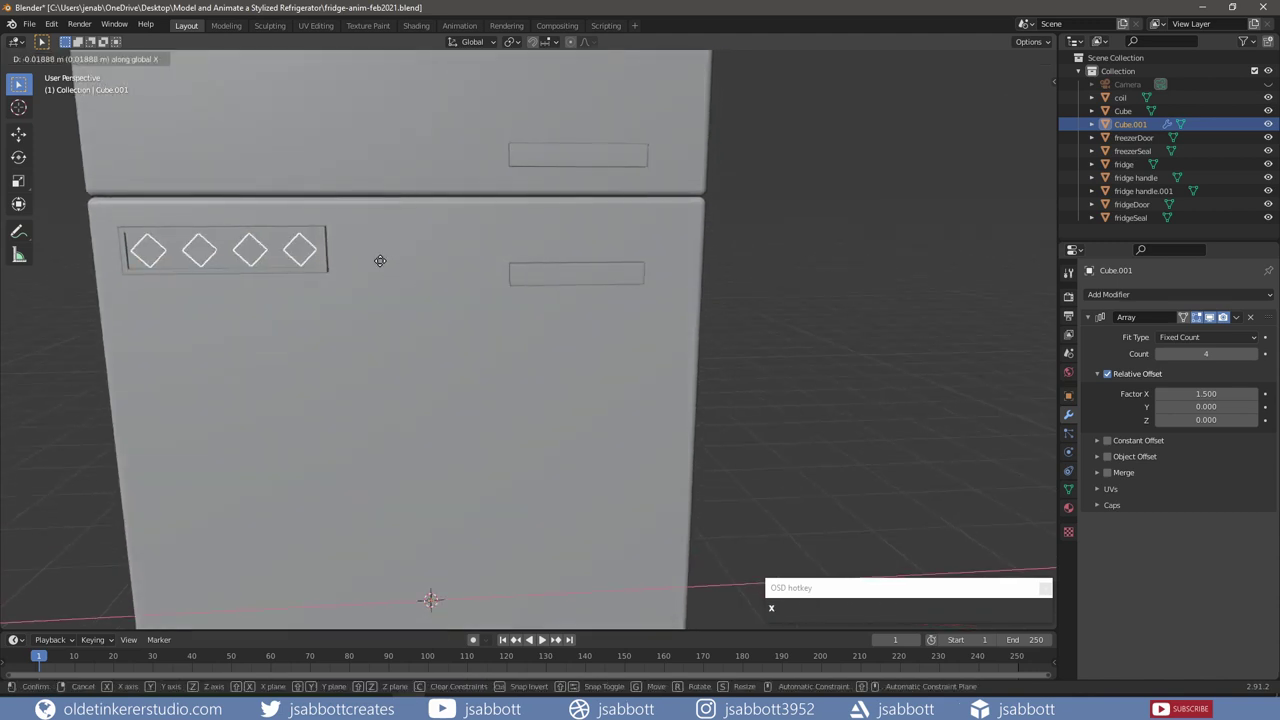
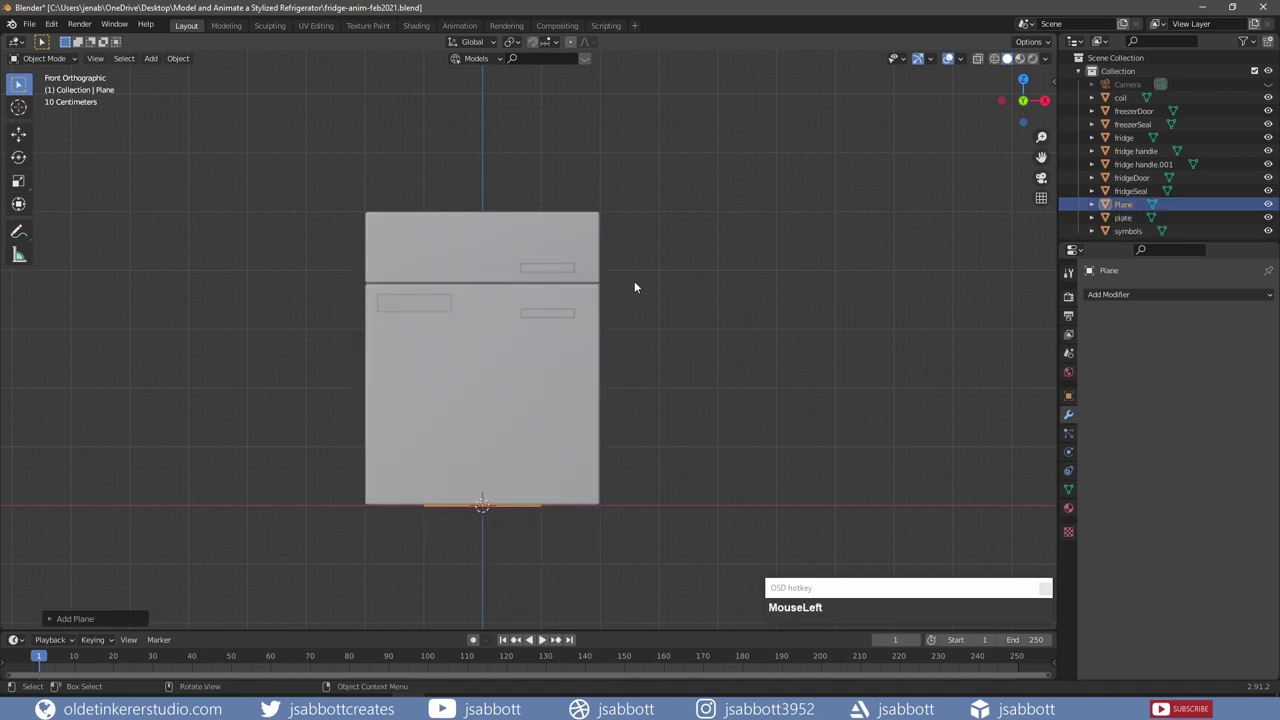
Step: Scale the floor plane up and select its back and left edges in Edit Mode
key("s")
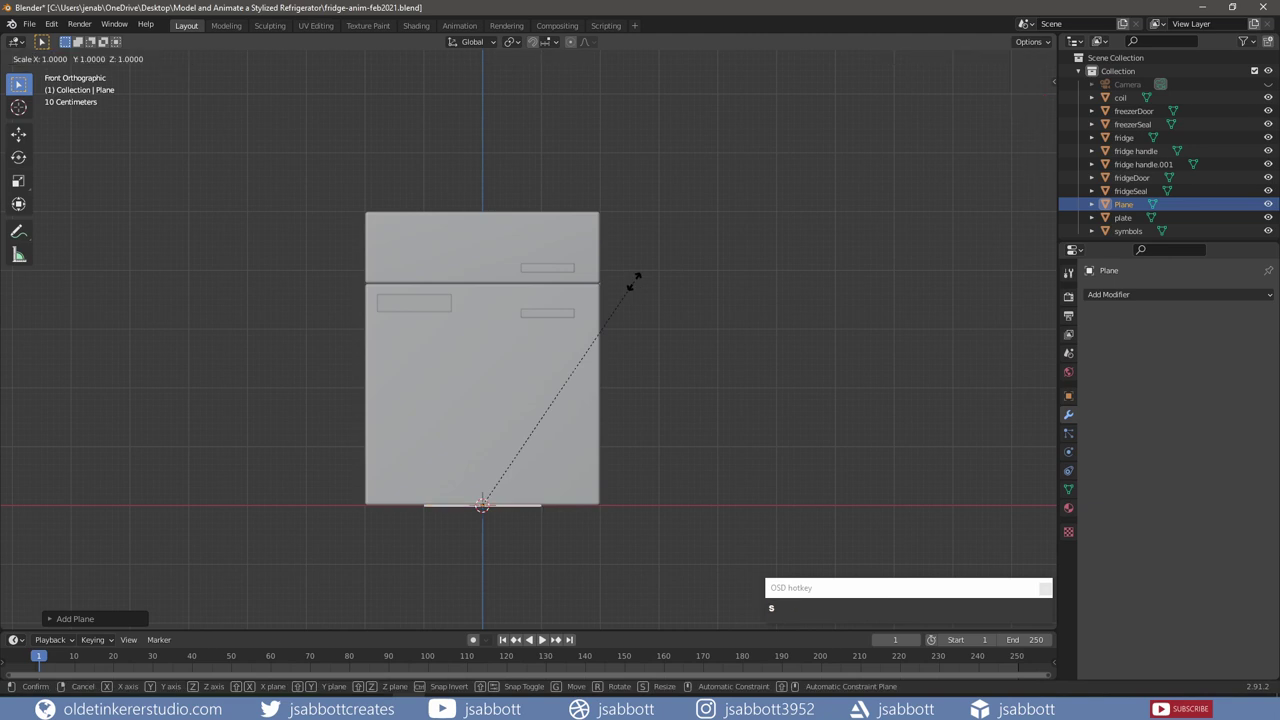
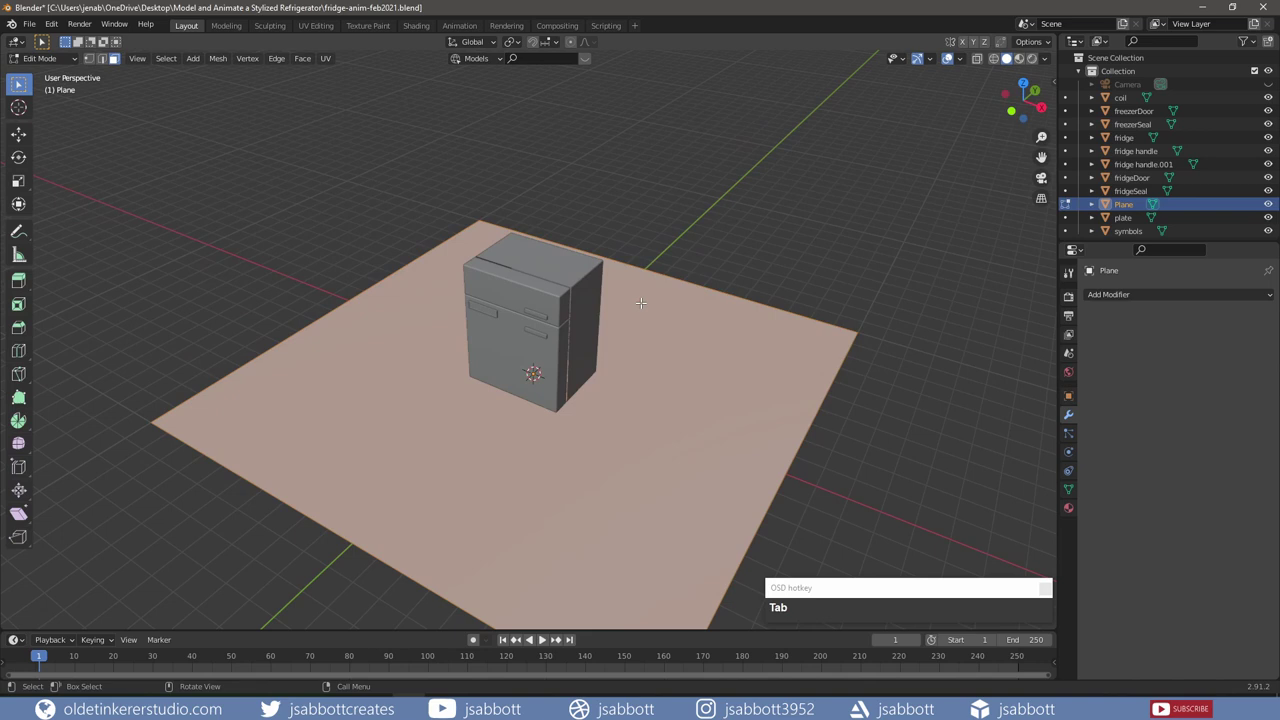
key("2")
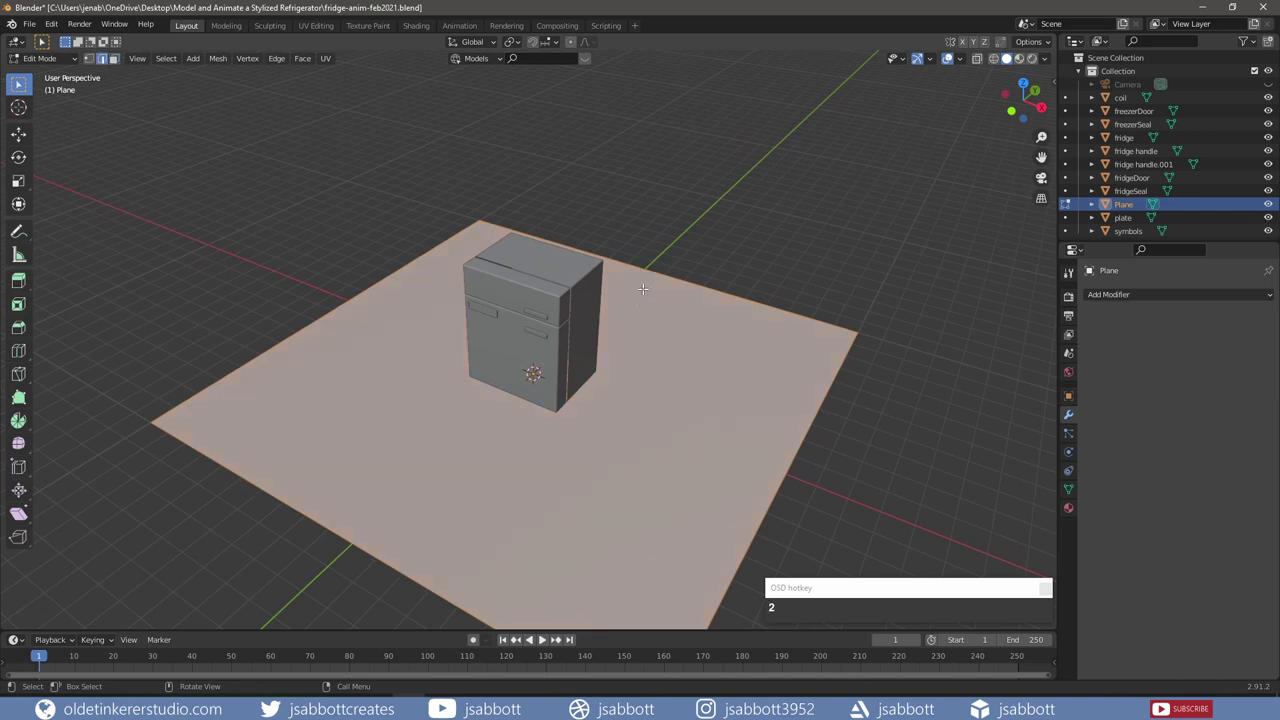
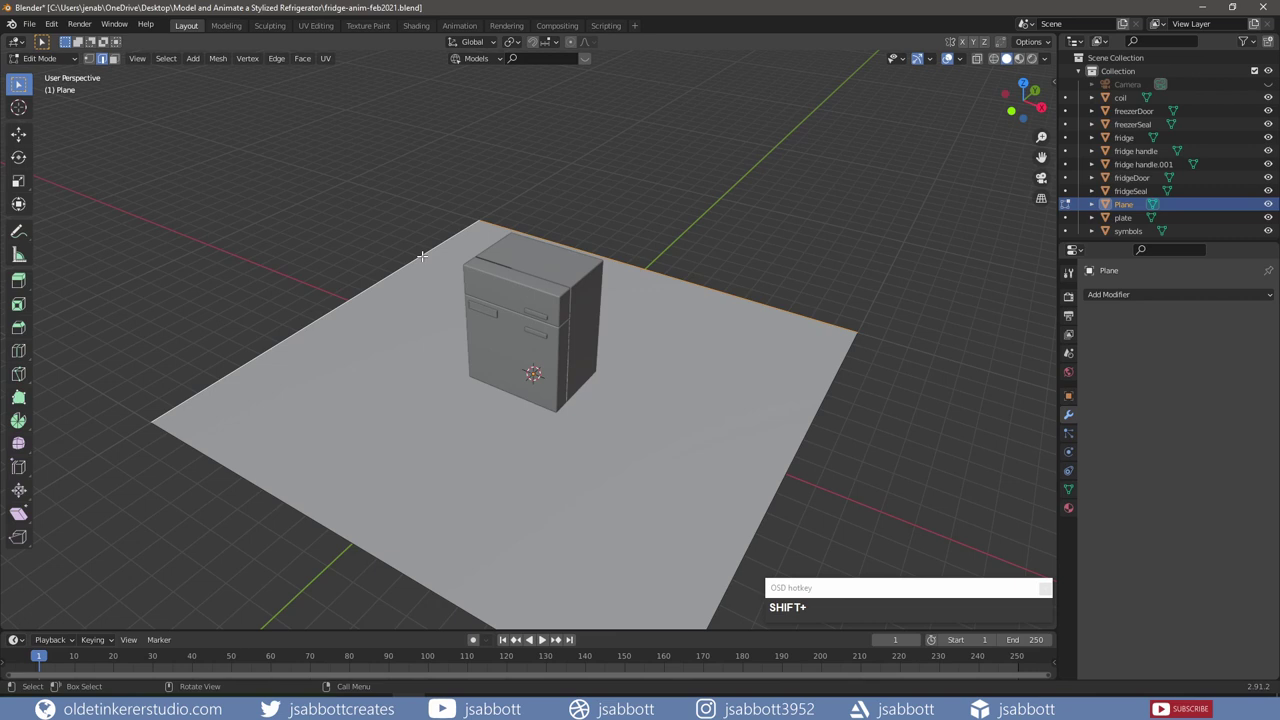
key("e")
key("z")
Step: Extrude the edges up 10 units into walls and bevel the floor-to-wall corners round
key("KP_1")
key("KP_0")
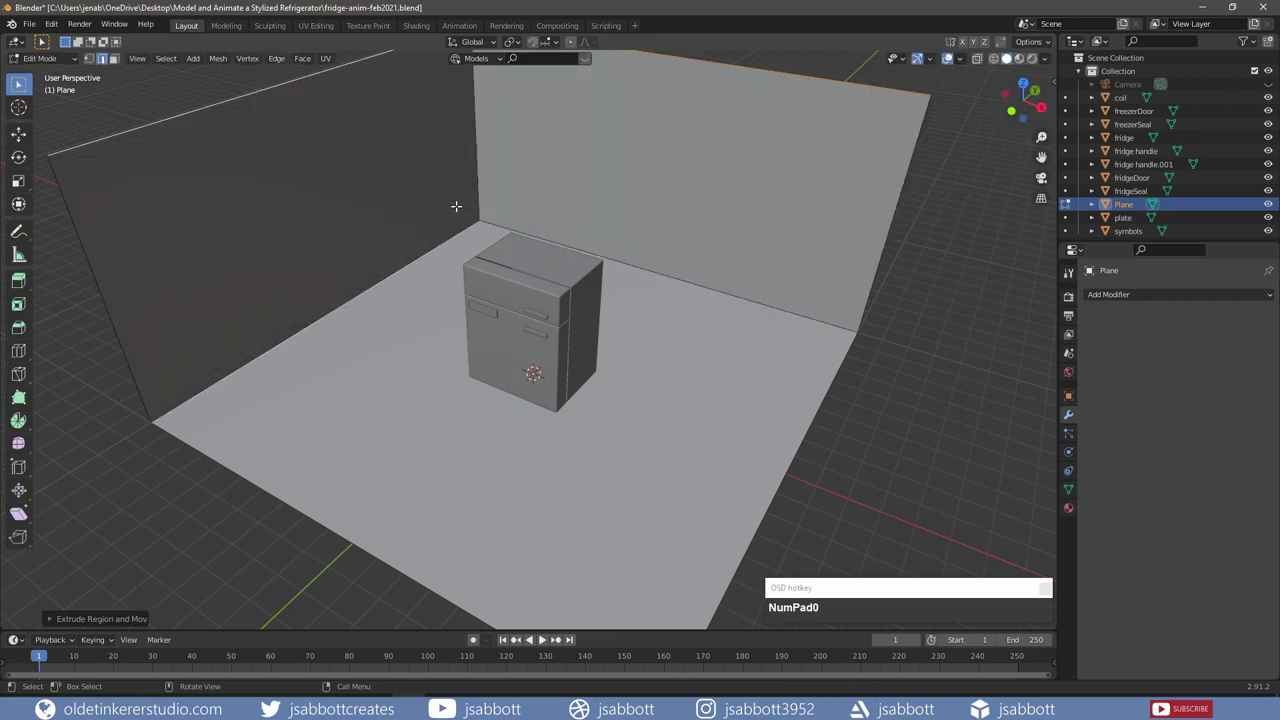
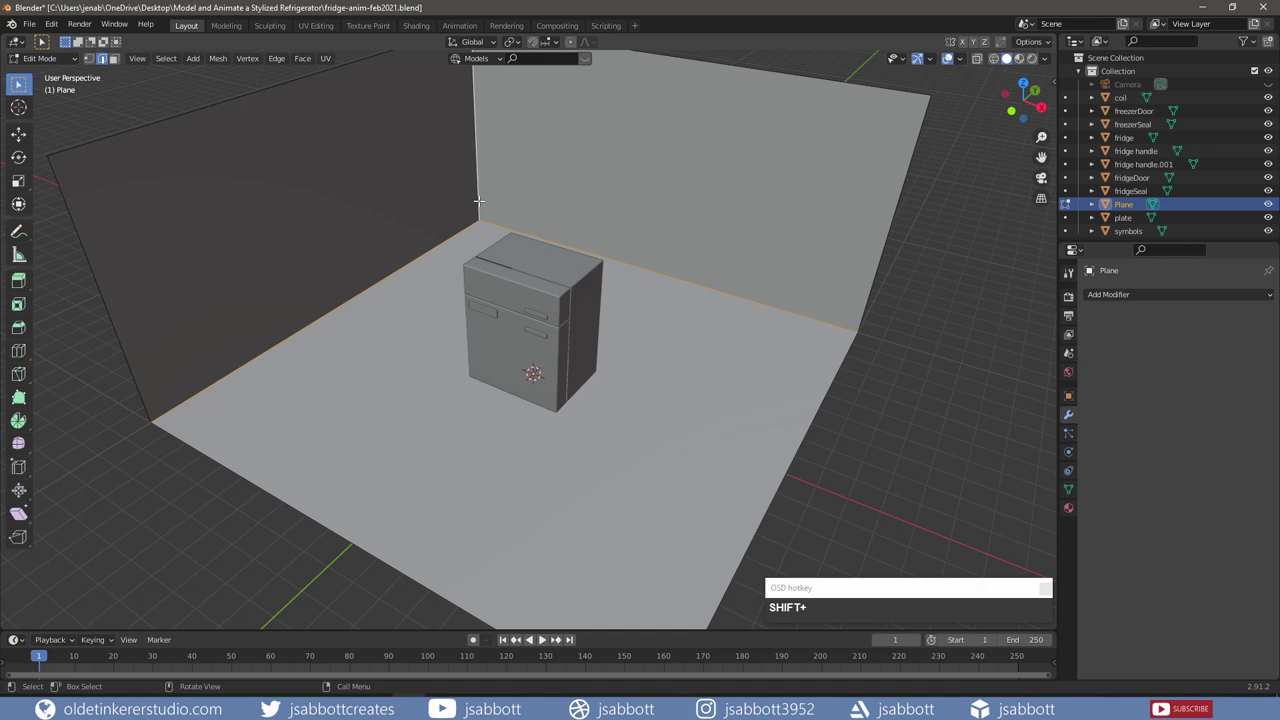
key("ctrl+b")
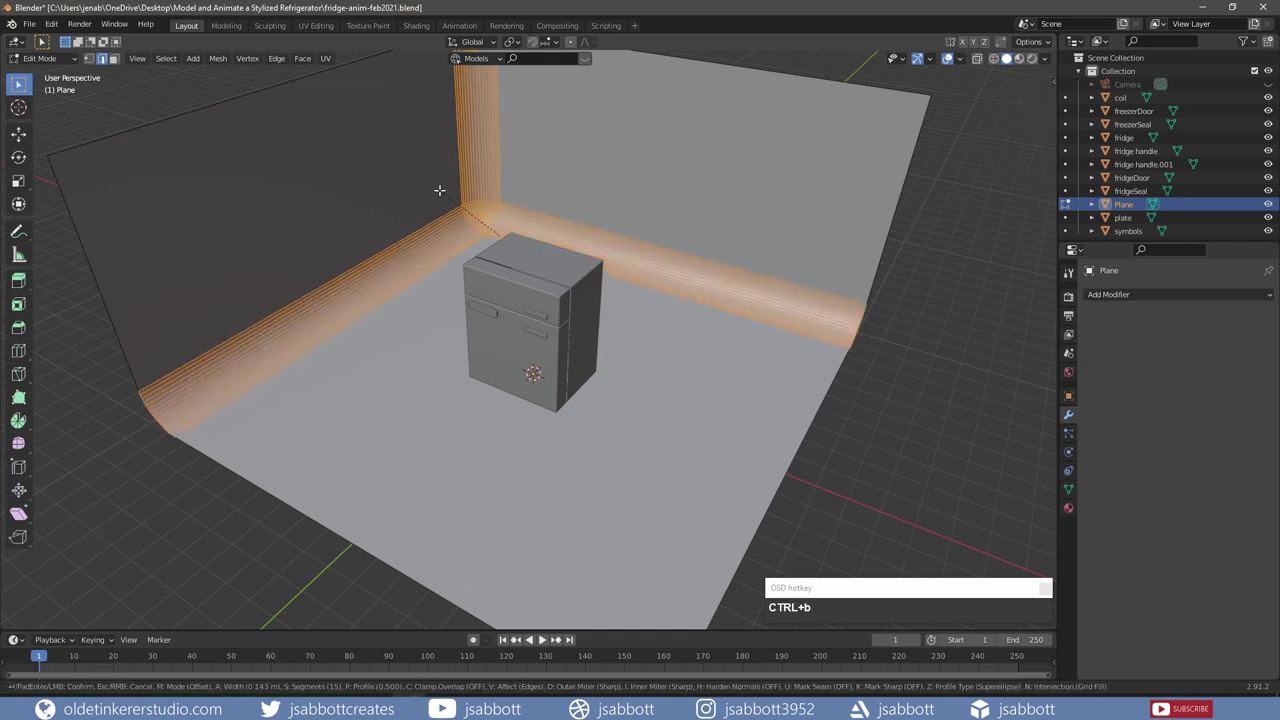
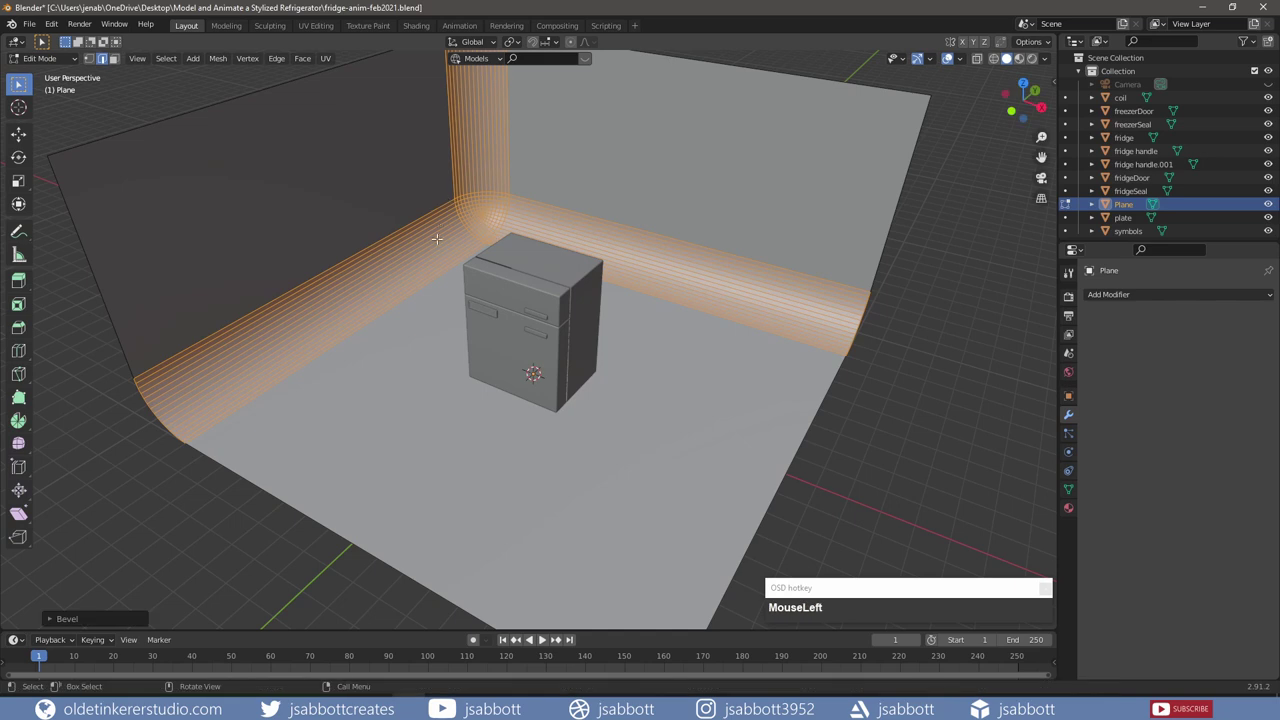
key("Tab")
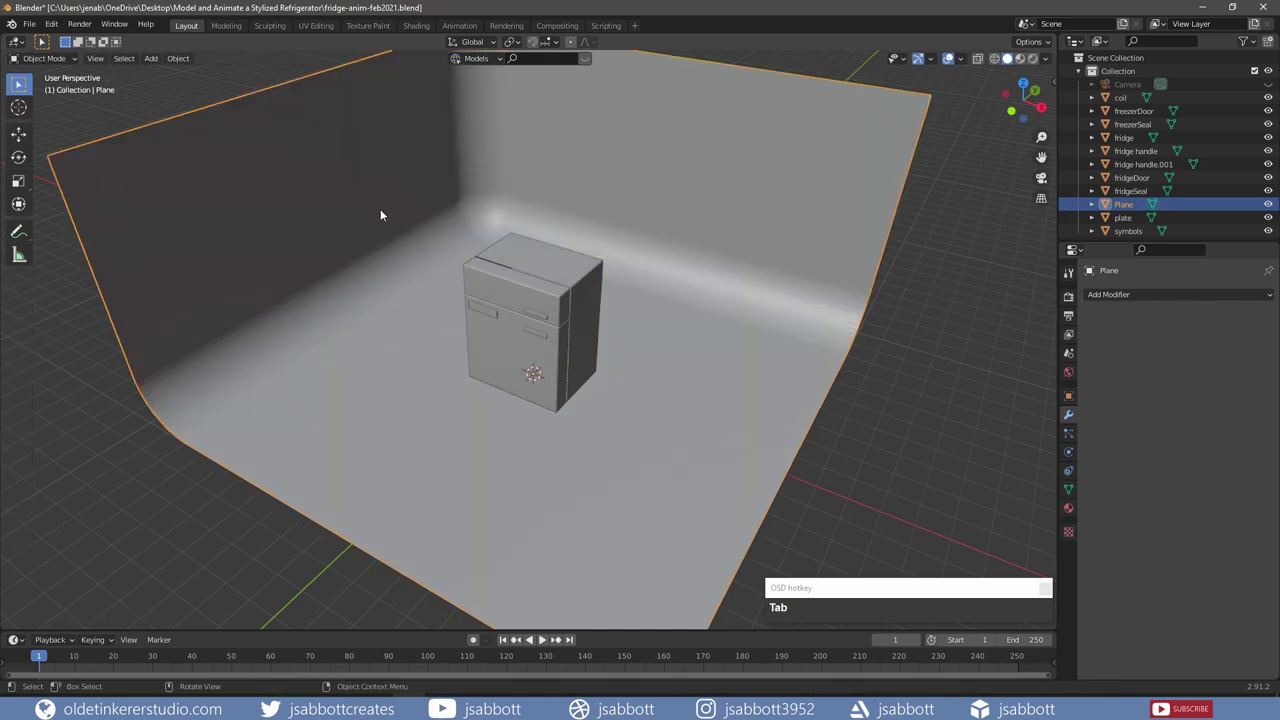
Step: Shade the backdrop smooth and move to the Shading workspace
right_click(384, 213)
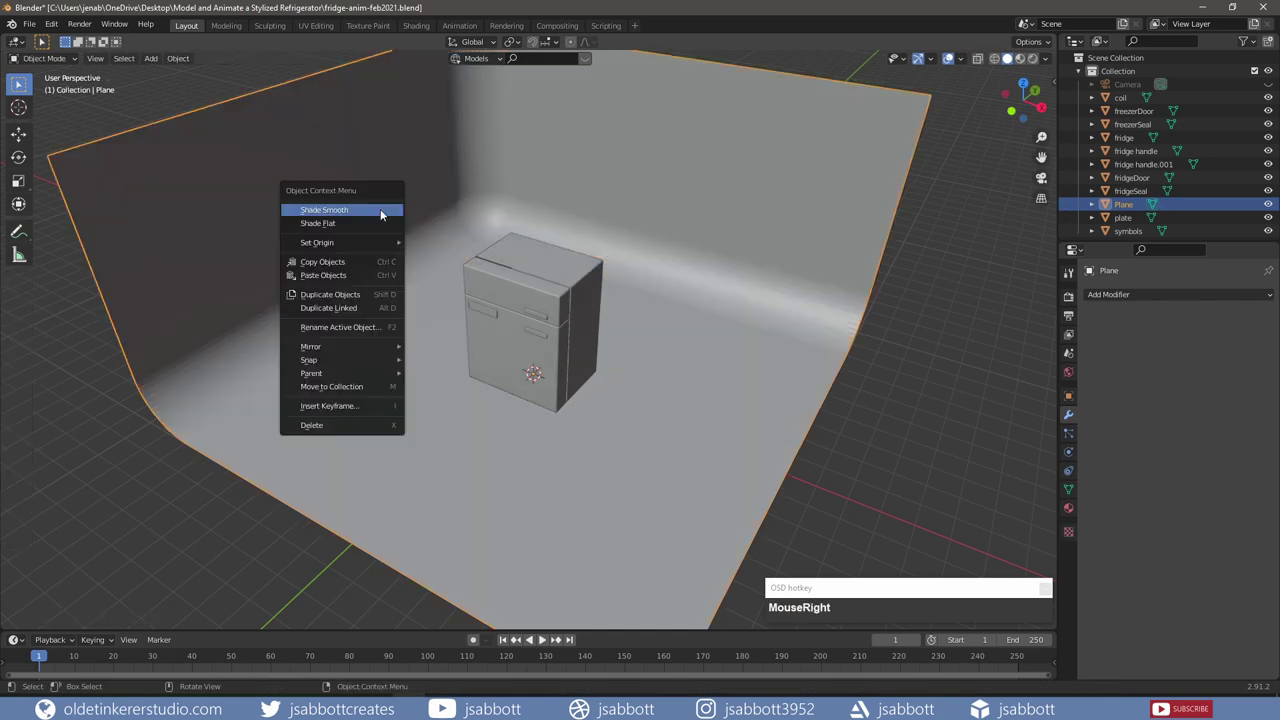
left_click(384, 213)
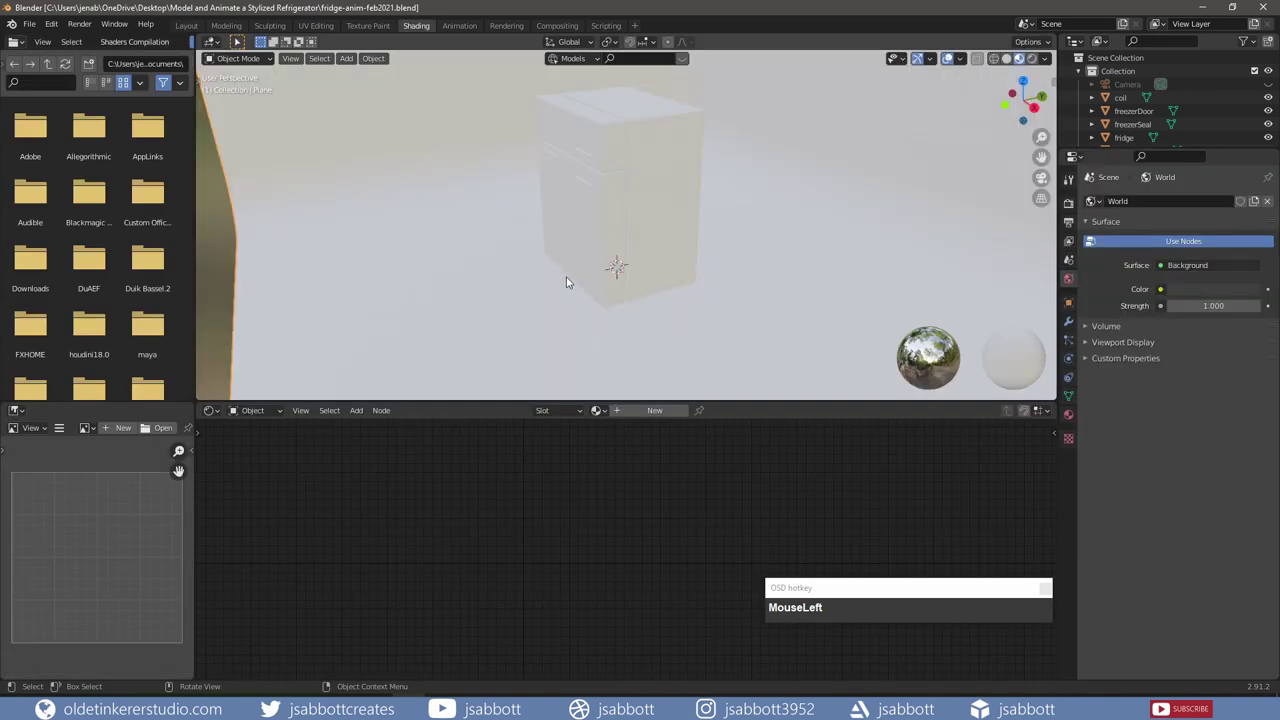
Step: Create a new material on the backdrop and name it bg
left_click_drag(573, 282, 730, 249)
middle_click(774, 231)
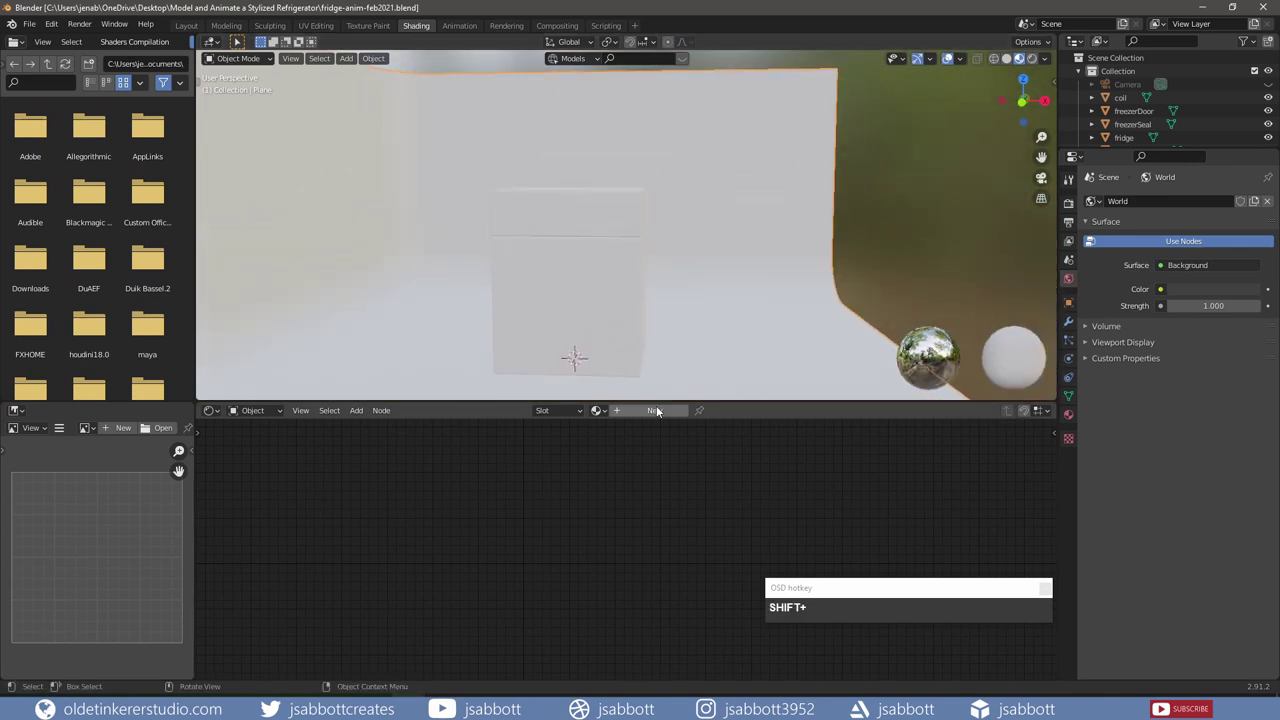
left_click(664, 414)
key("b")
key("g")
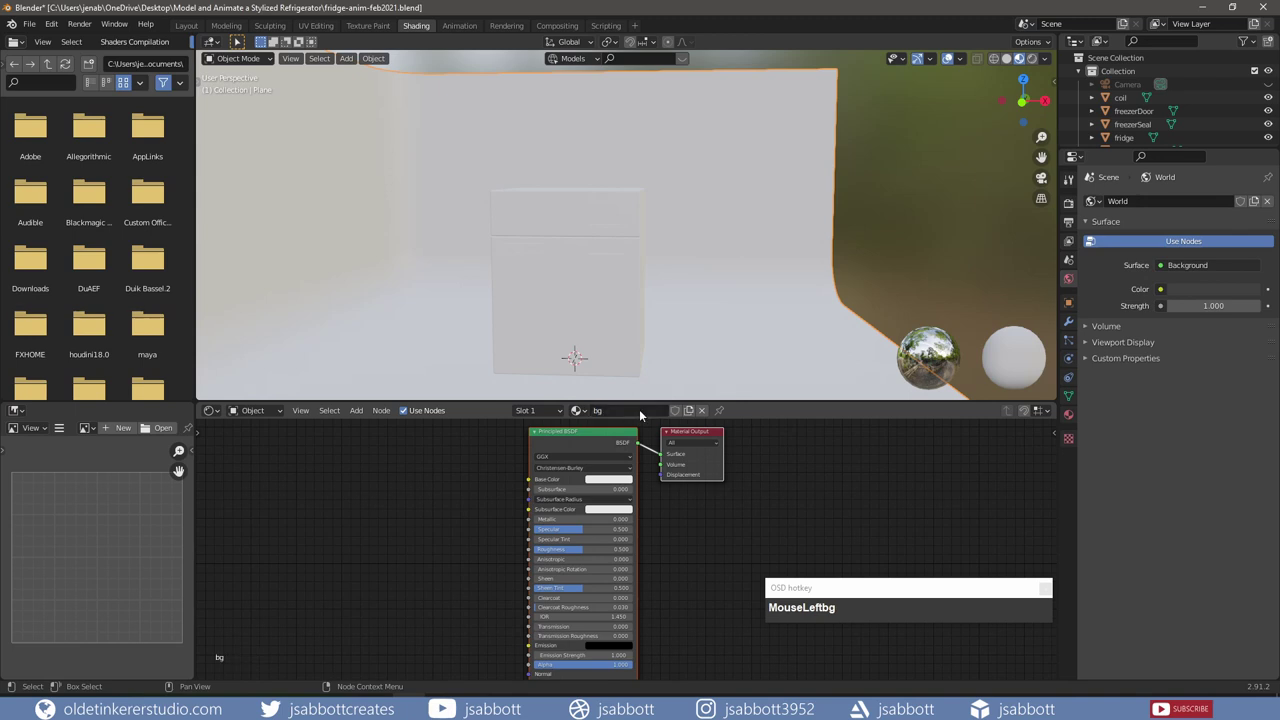
Step: Set bg's base colour to the soft pink hex E7A9D, then select the fridge body
left_click(612, 487)
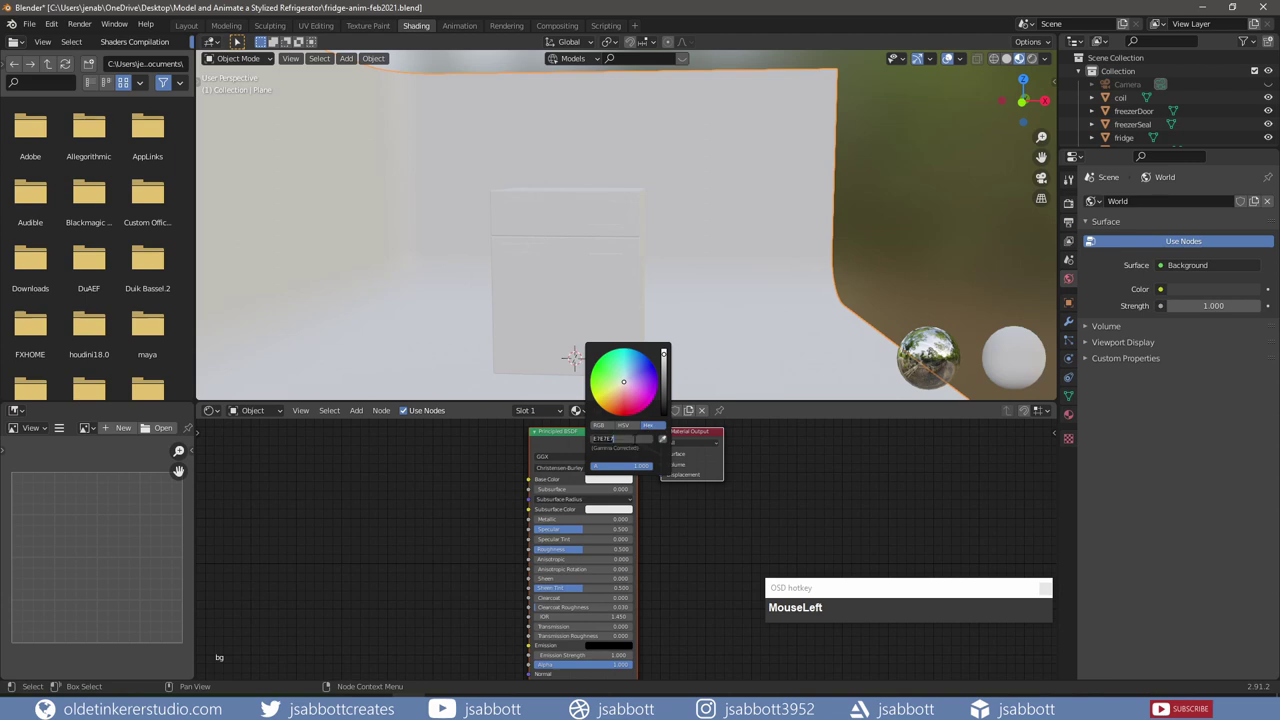
key("e")
key("KP_7")
key("a")
key("KP_9")
key("d")
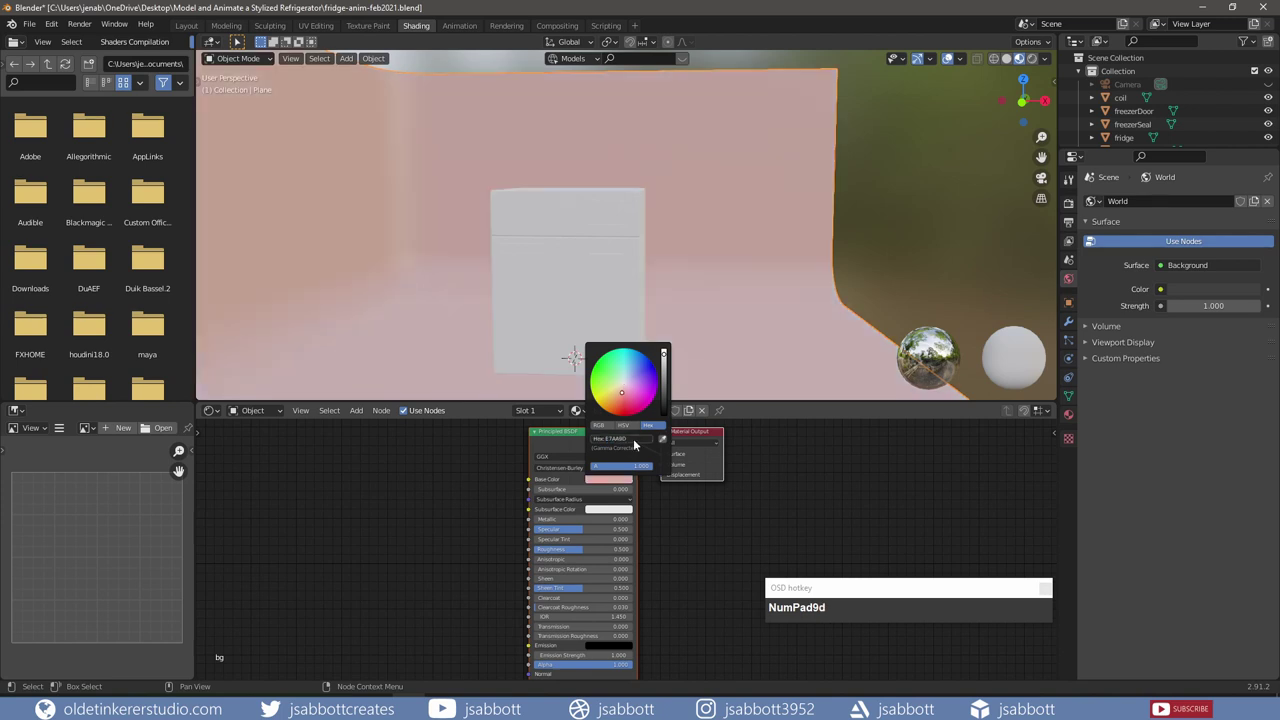
left_click(1127, 138)
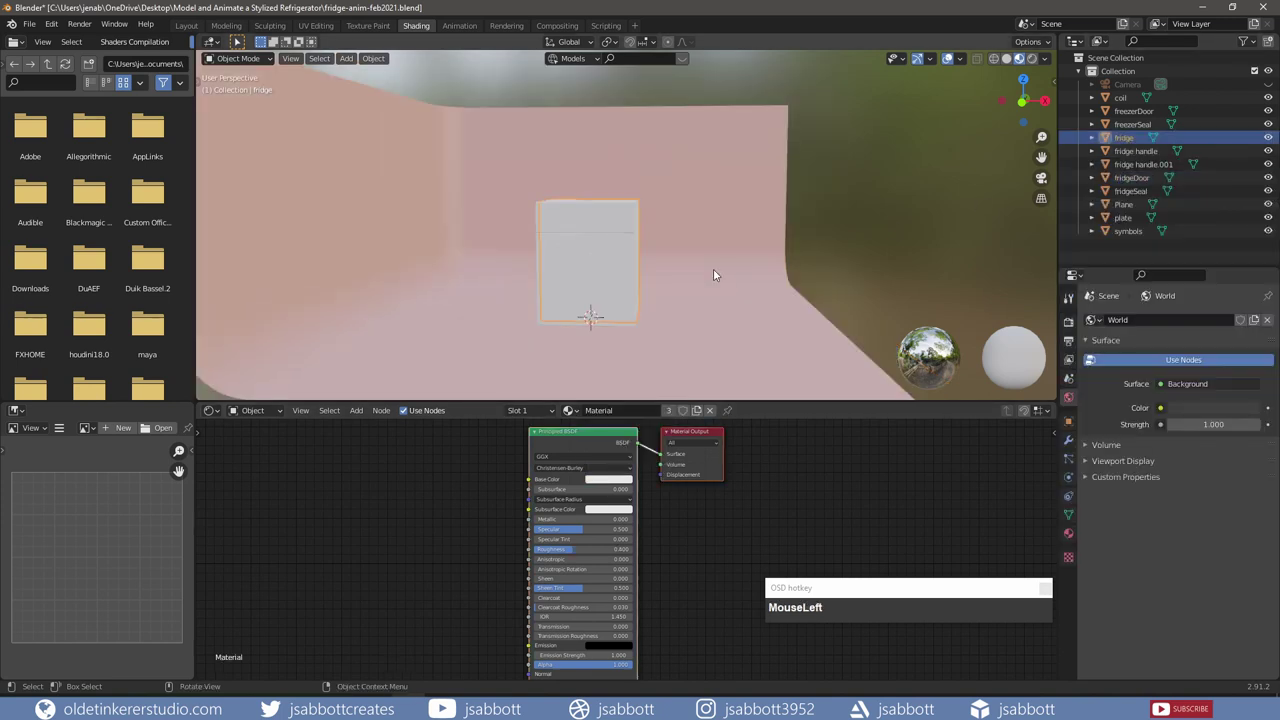
Step: Name the fridge body's material base and start setting its light blue base colour
left_click_drag(733, 280, 631, 414)
key("Return")
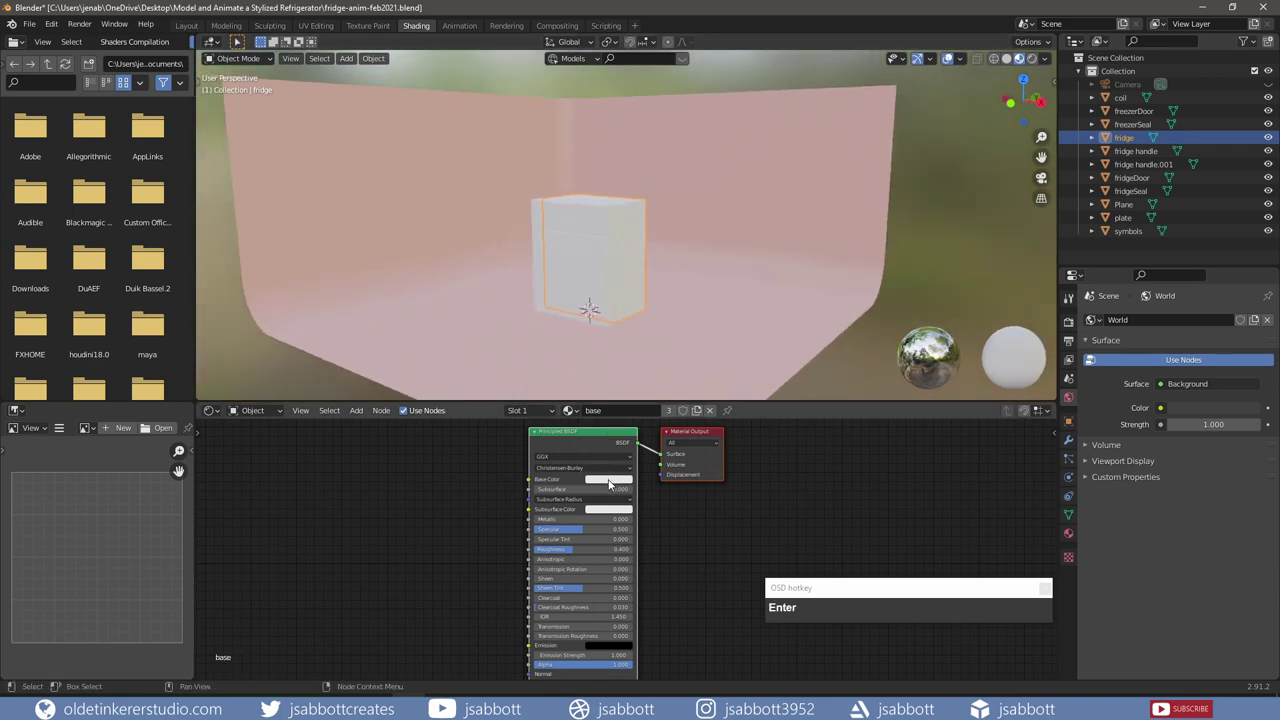
left_click(616, 486)
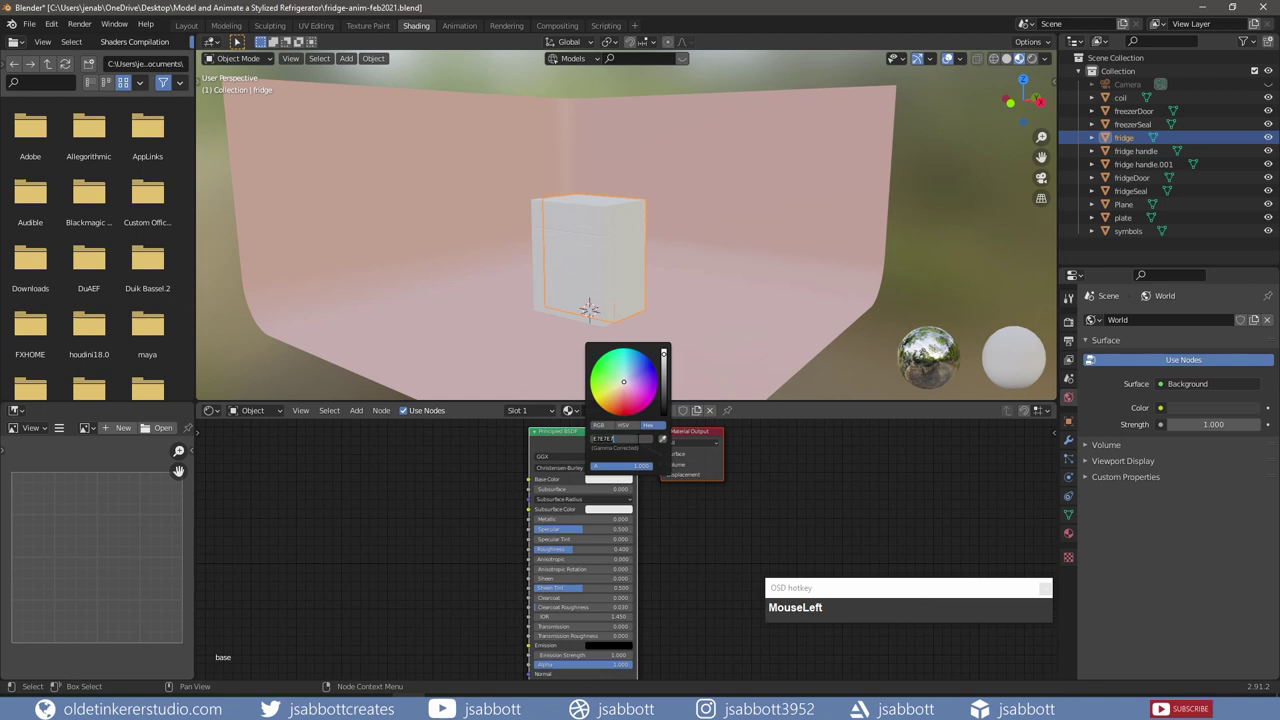
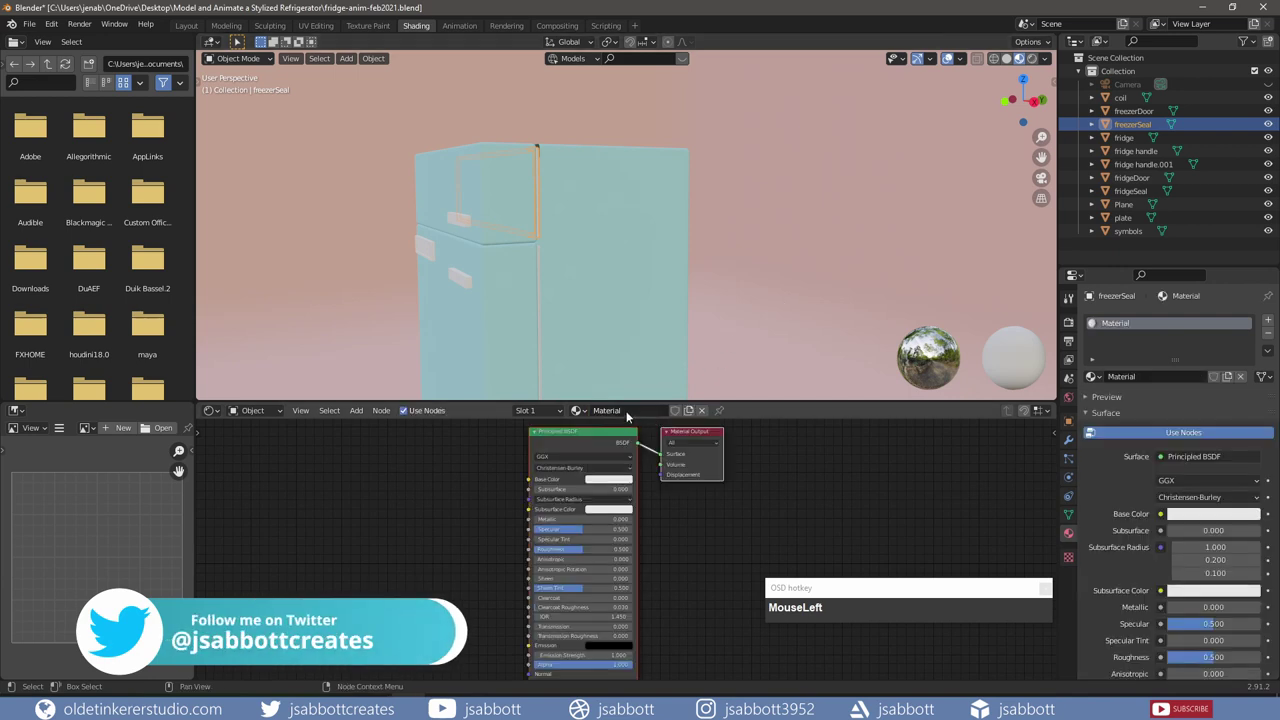
Step: Name the freezer seal's material seal.001 and set its base colour to light grey DADADA
type("MouseLeftseal")
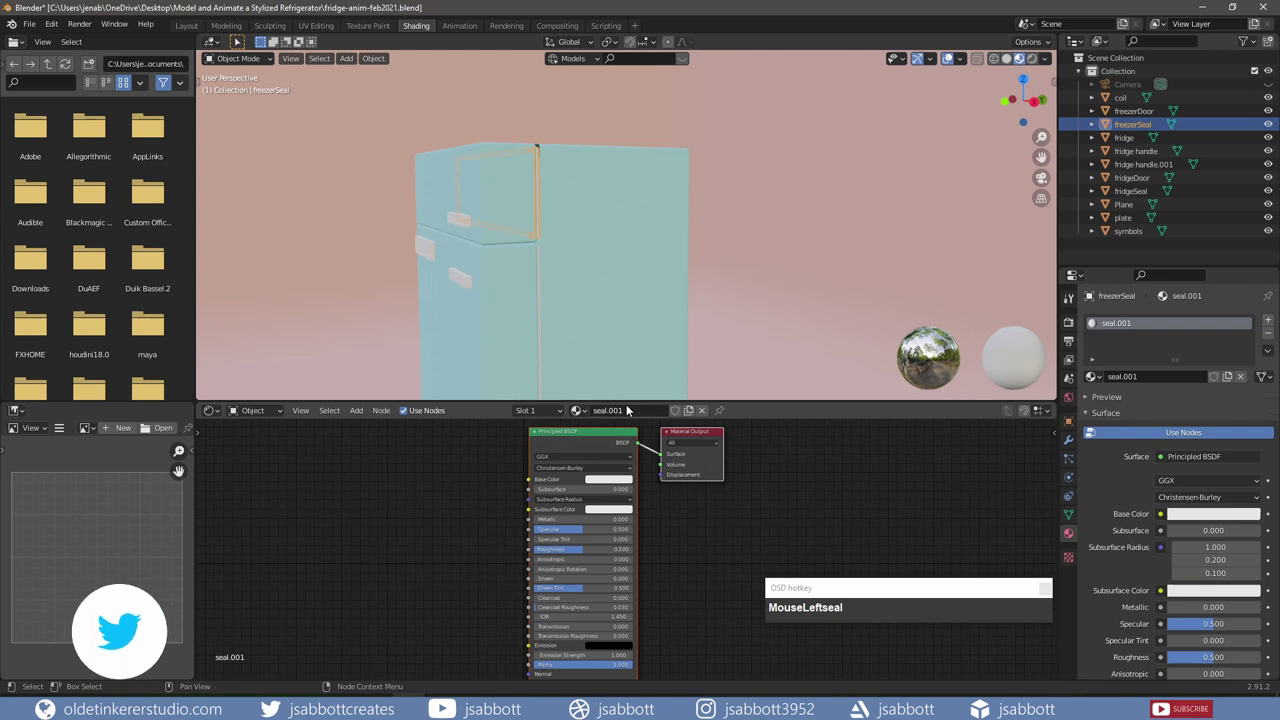
left_click(603, 487)
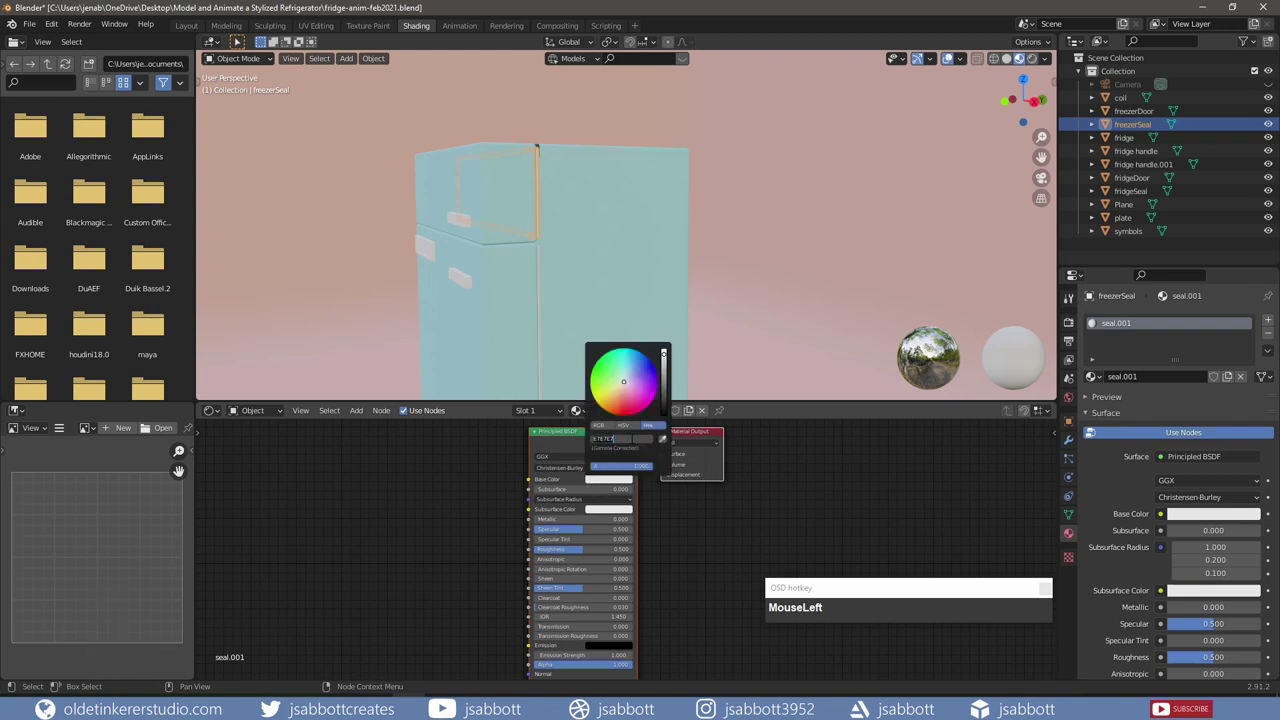
key("d")
type("dadada")
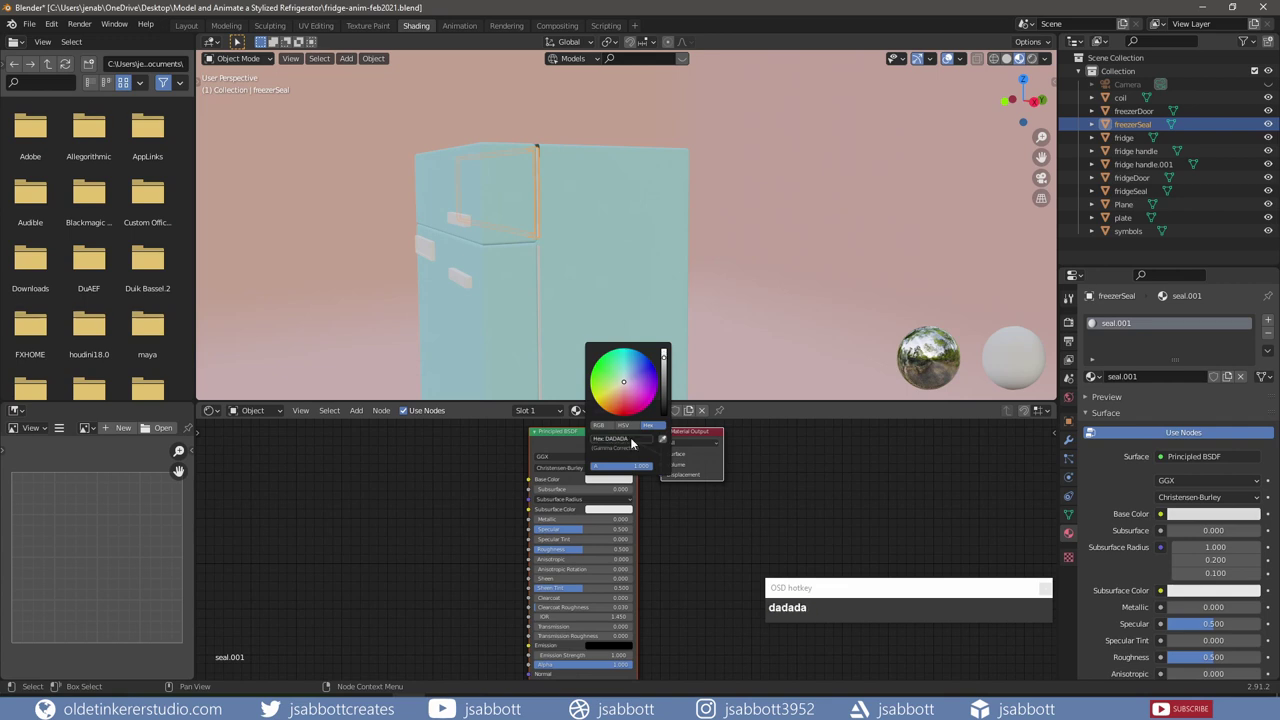
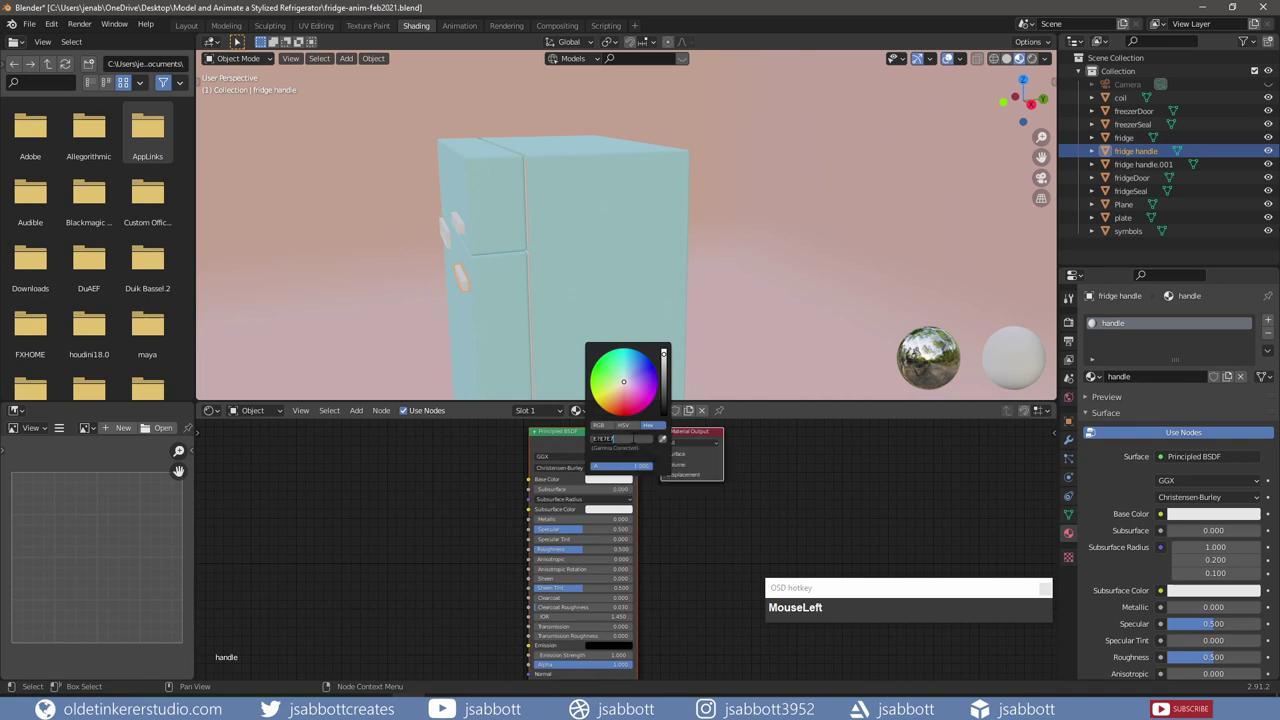
Step: Set the handle material's base colour to grey A1A1A1, then select the second handle
key("a")
key("KP_1")
key("KP_1")
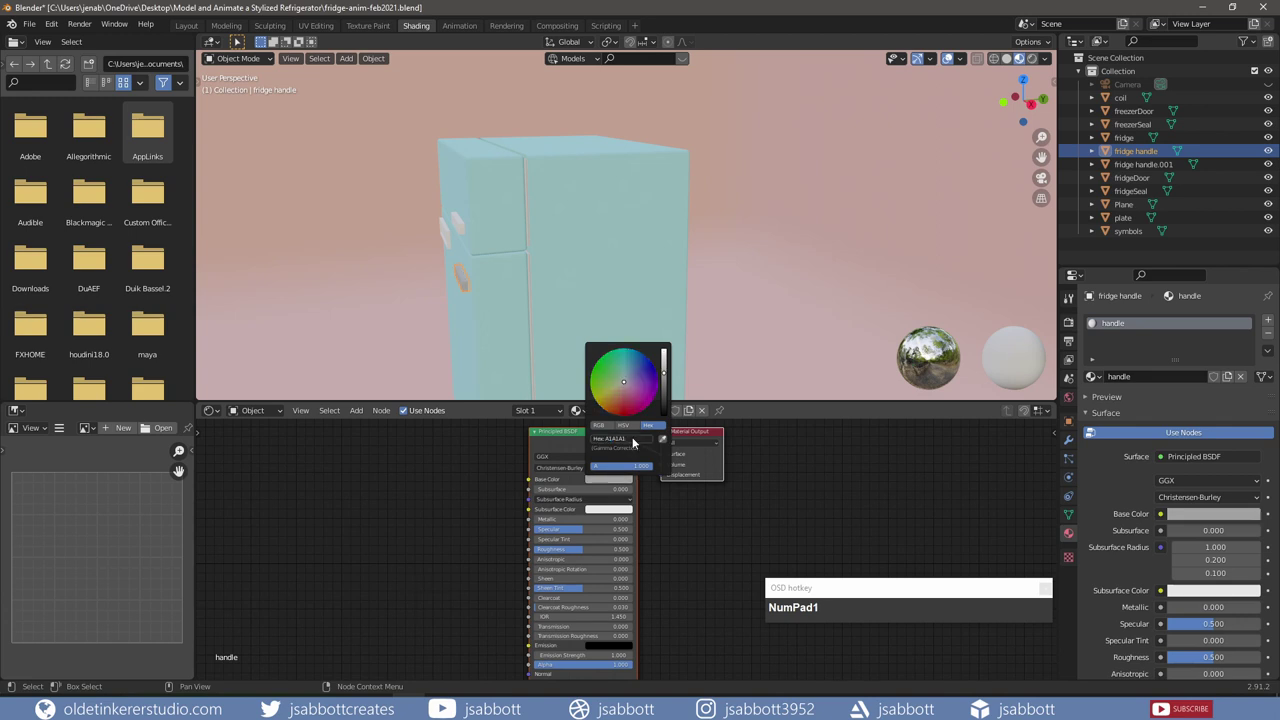
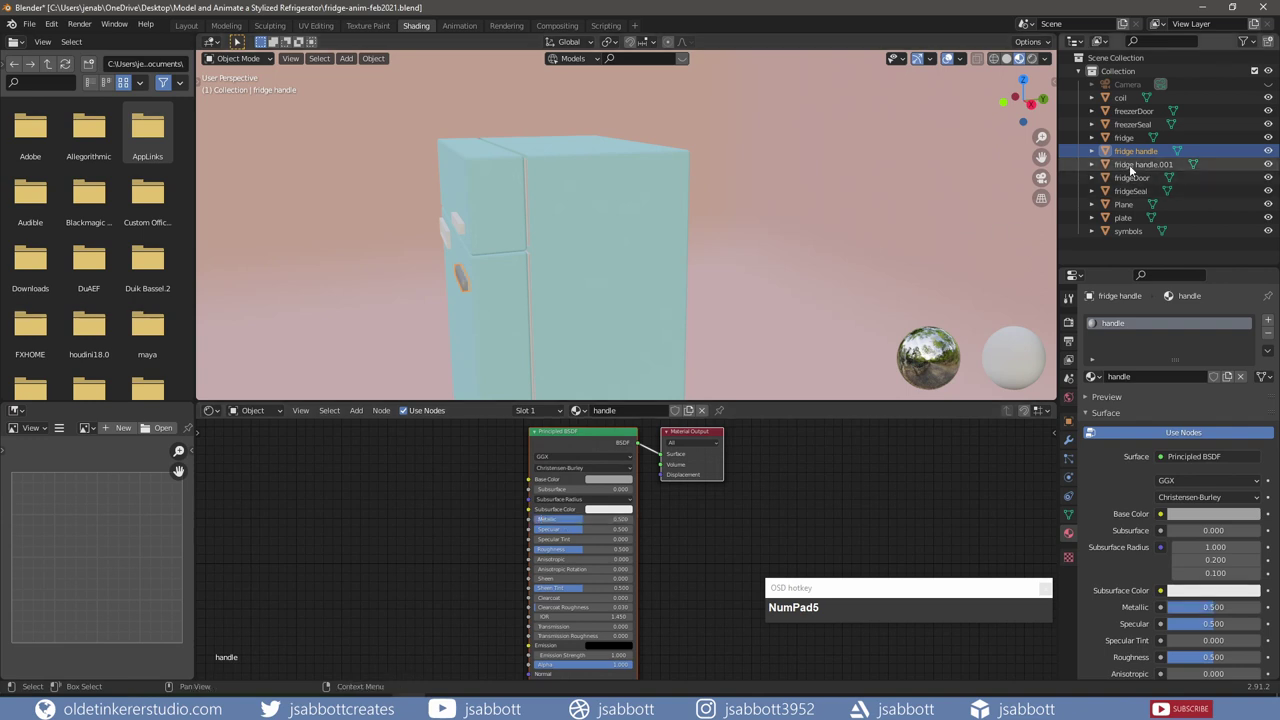
left_click(1137, 170)
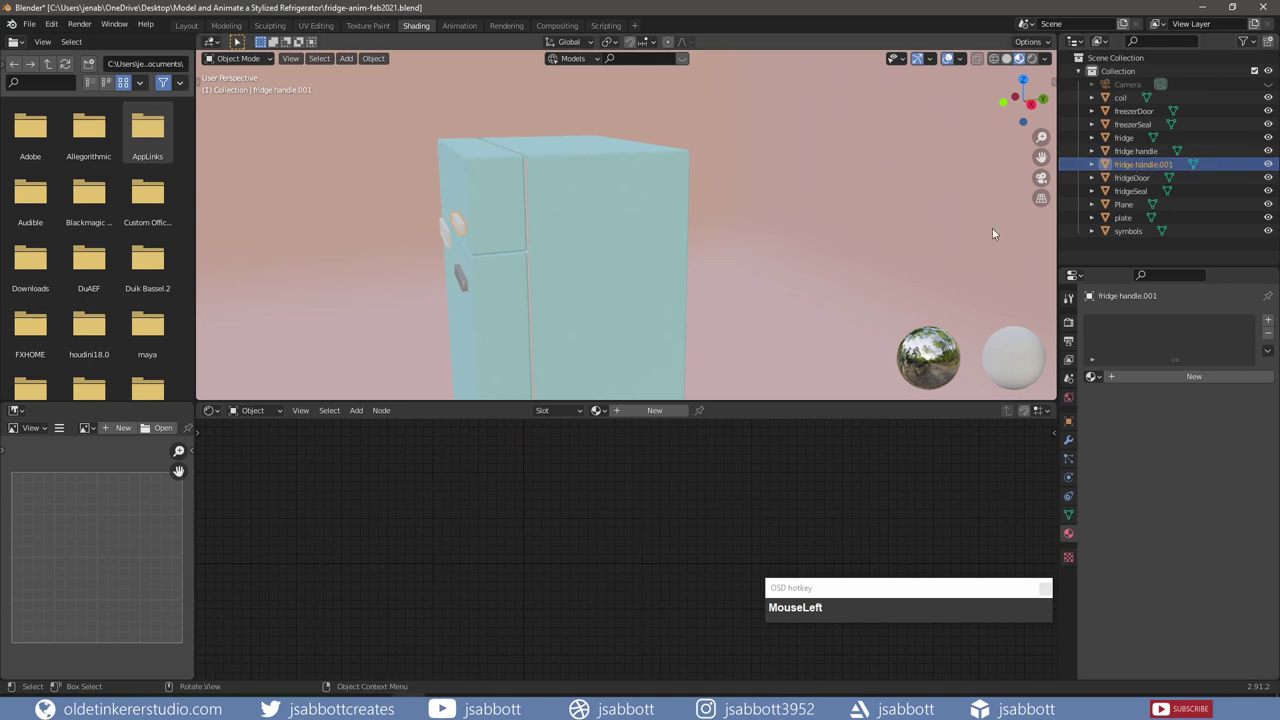
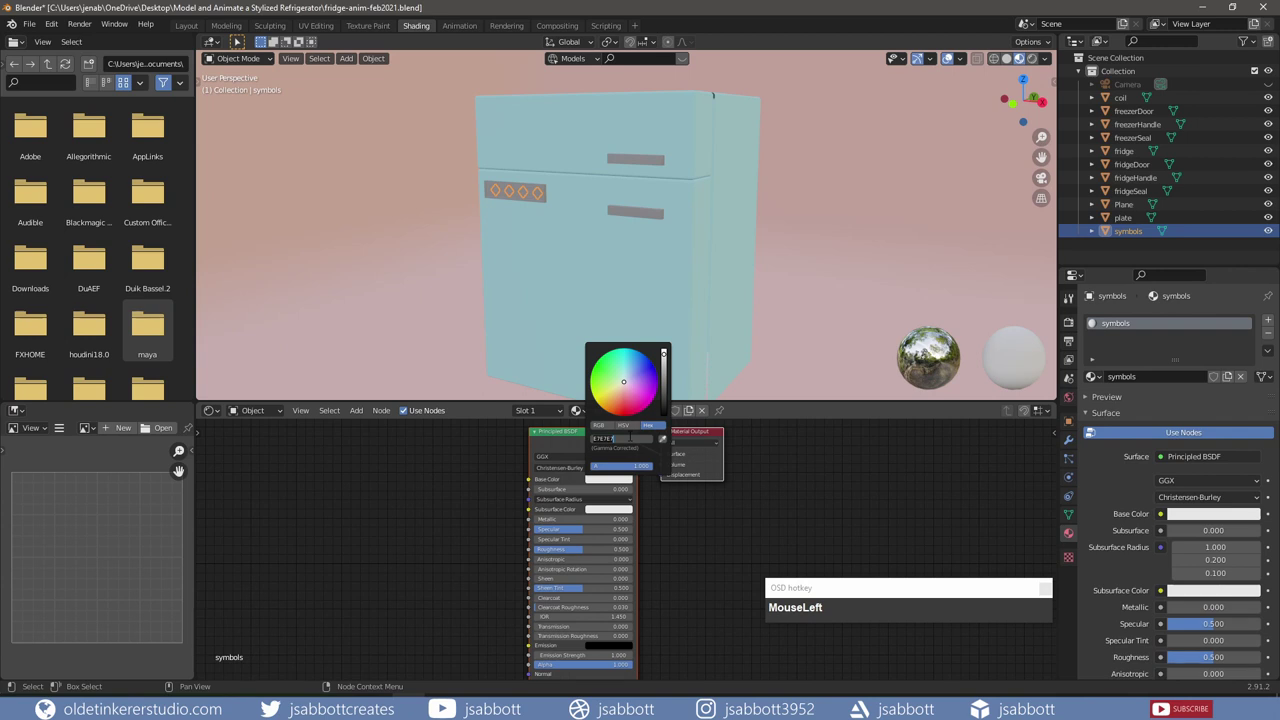
Step: Set the symbols material's base colour to light grey C444
key("c")
key("KP_4")
key("KP_4")
key("KP_4")
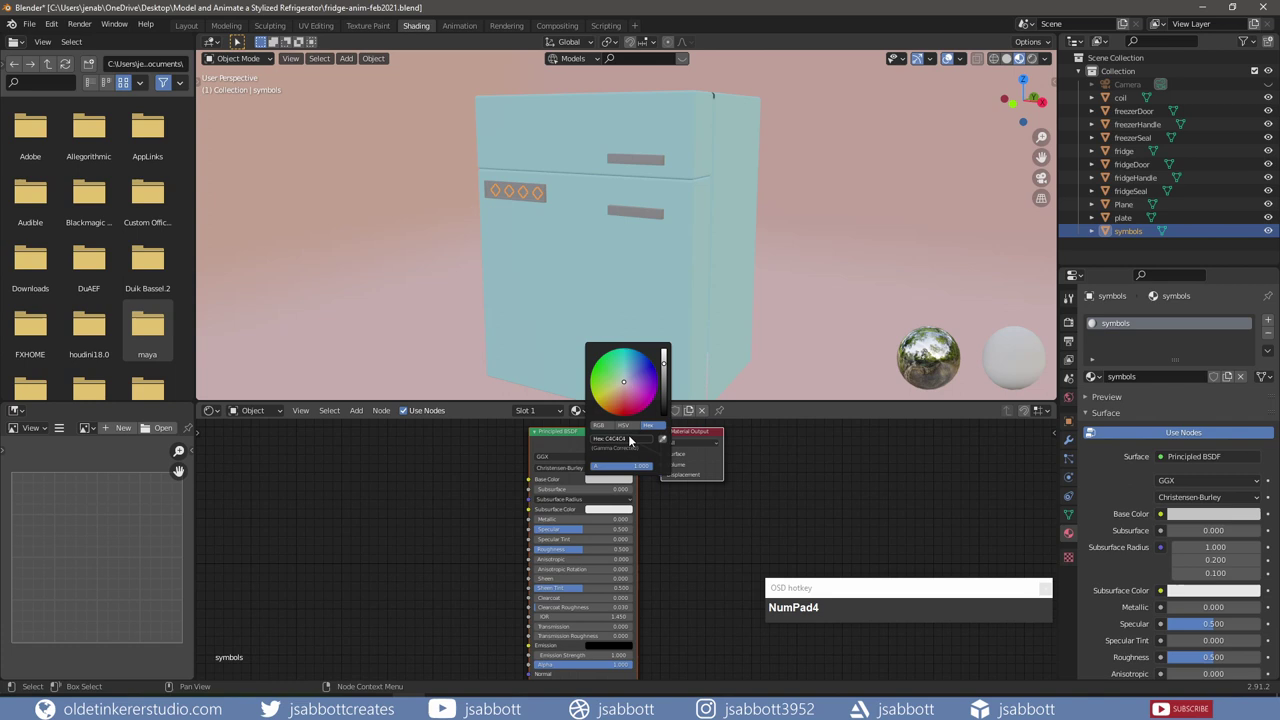
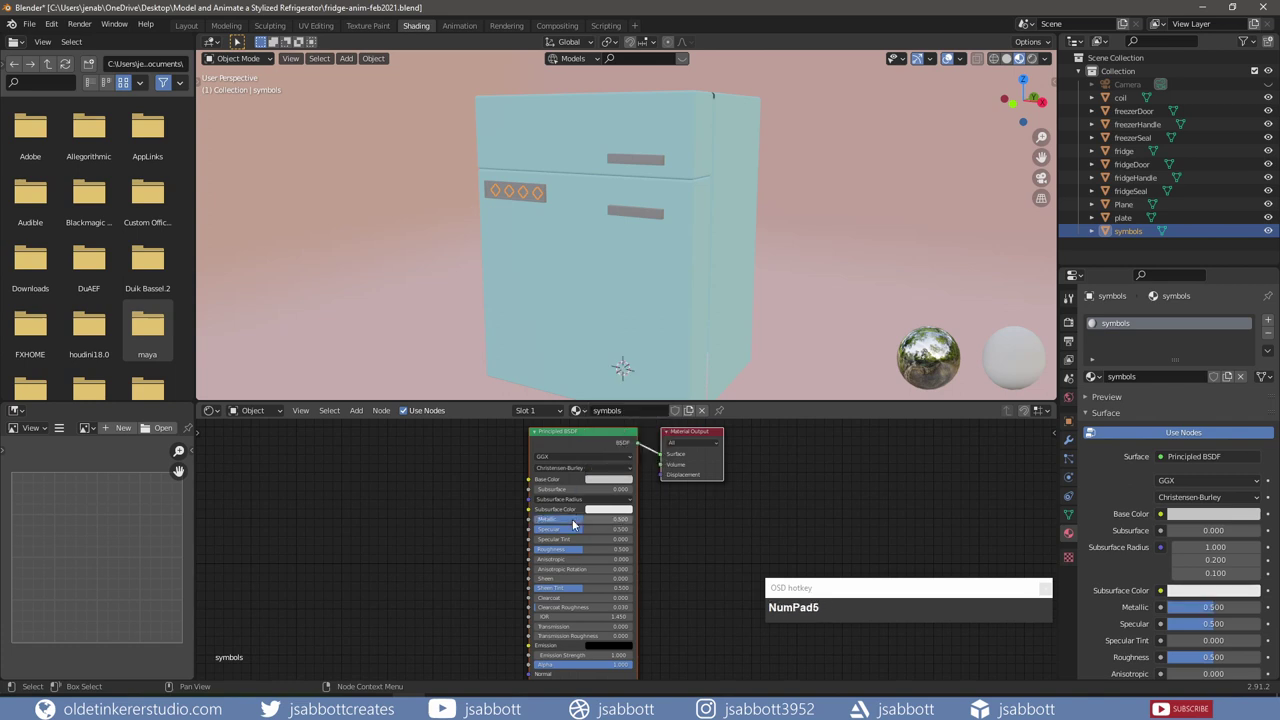
Step: Return to the Layout workspace and inspect the fridge body's mesh from several angles
left_click(707, 367)
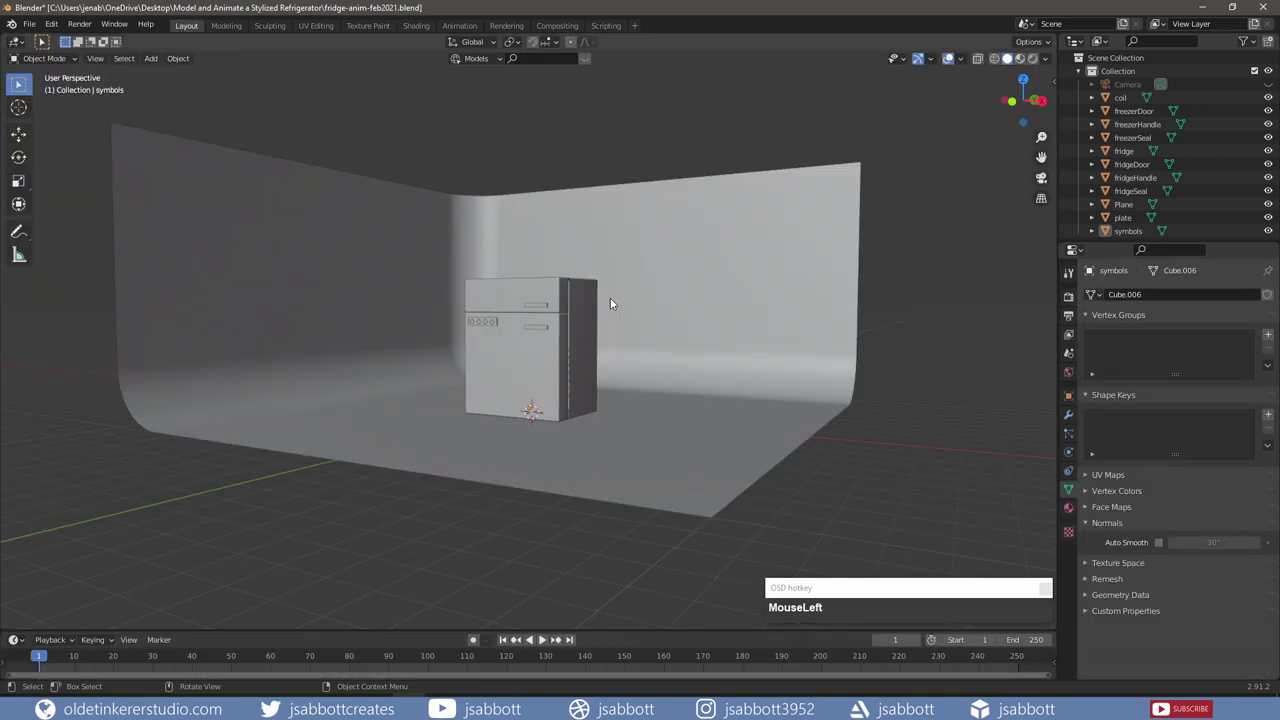
scroll("up", 3)
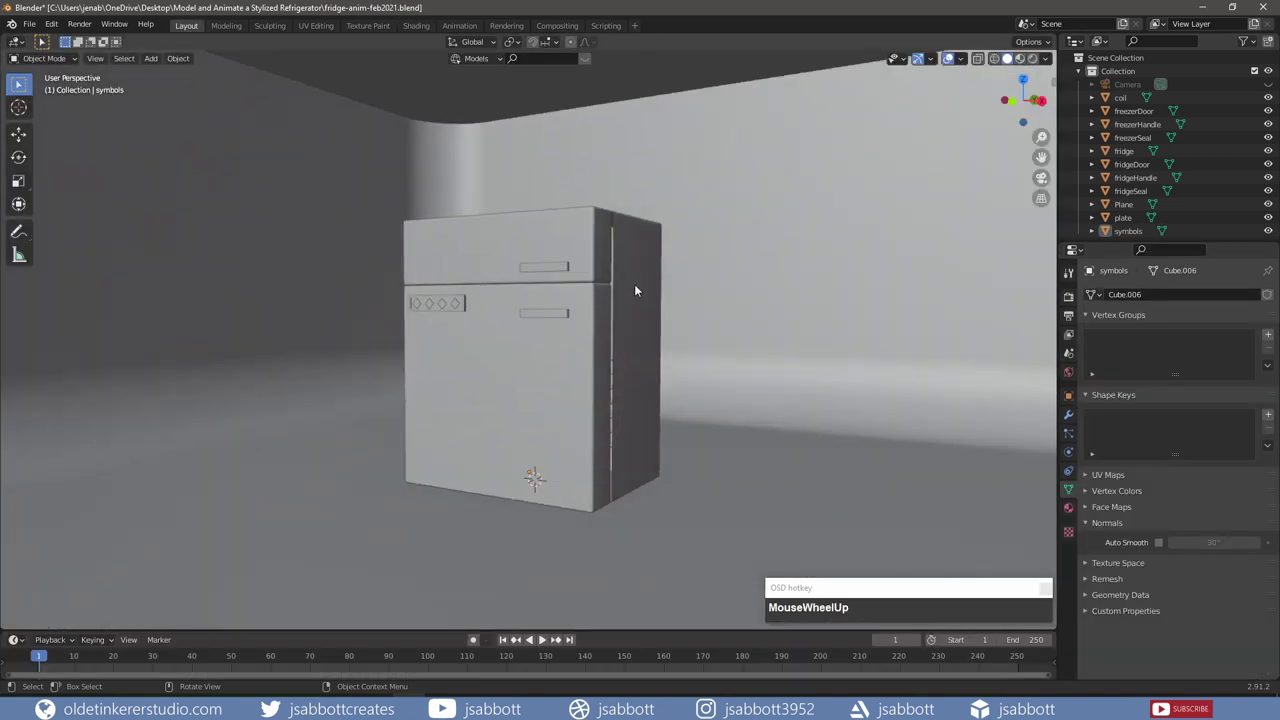
scroll("down", 3)
left_click_drag(1272, 111, 1258, 212)
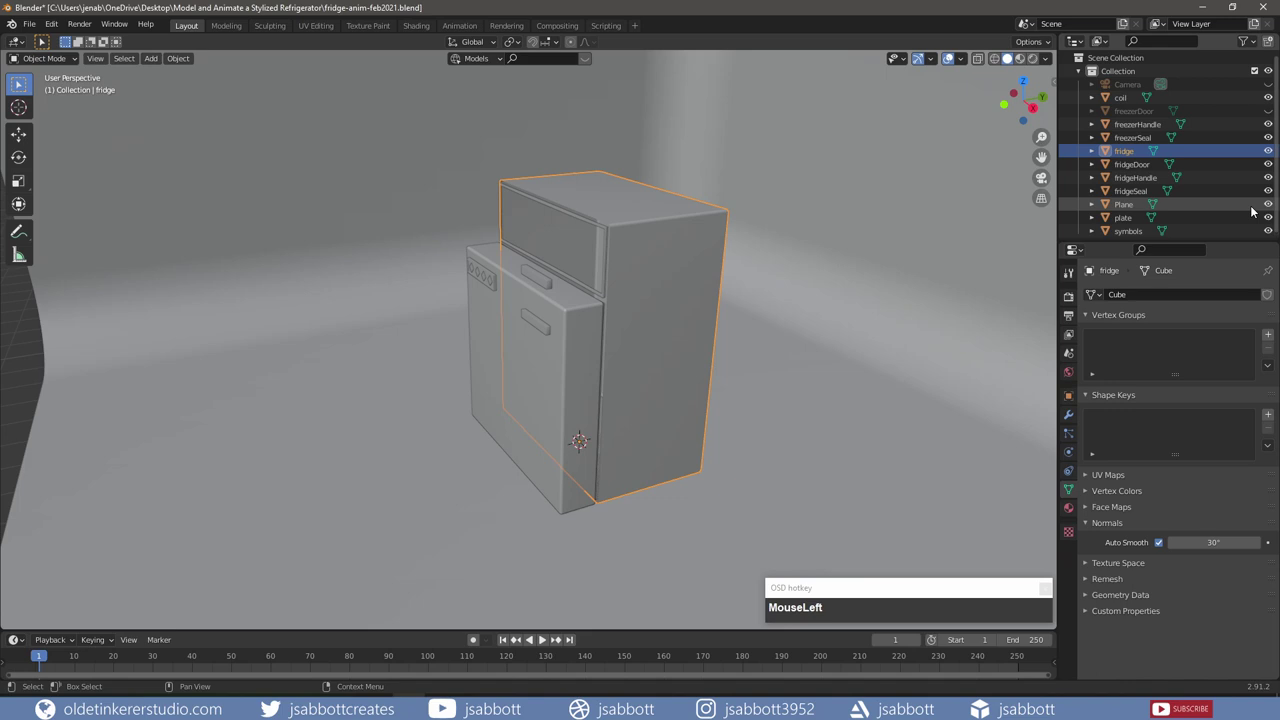
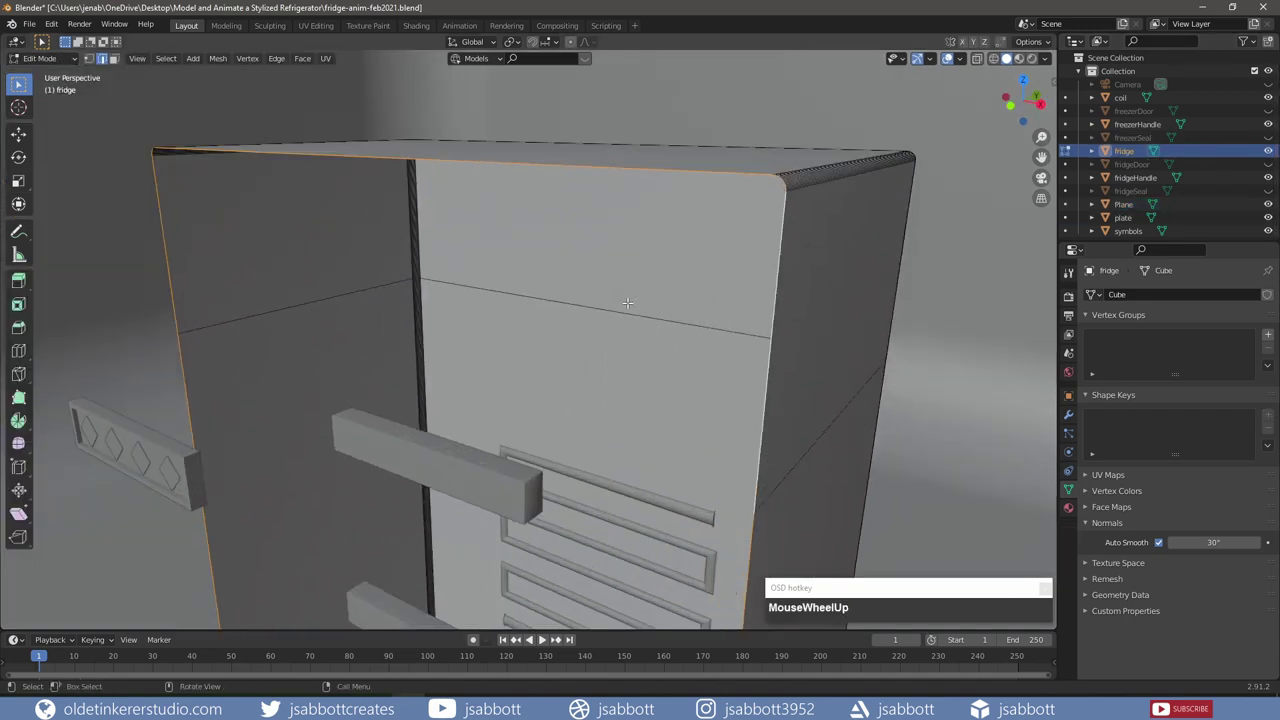
scroll("down", 3)
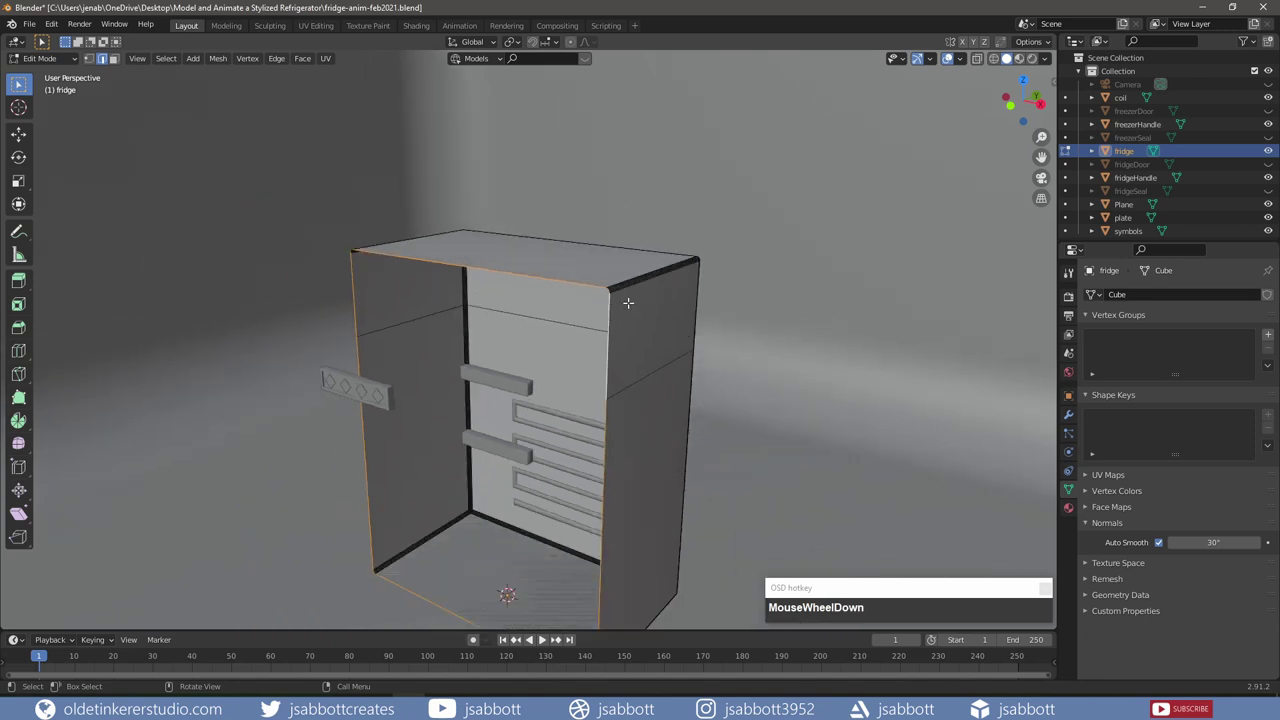
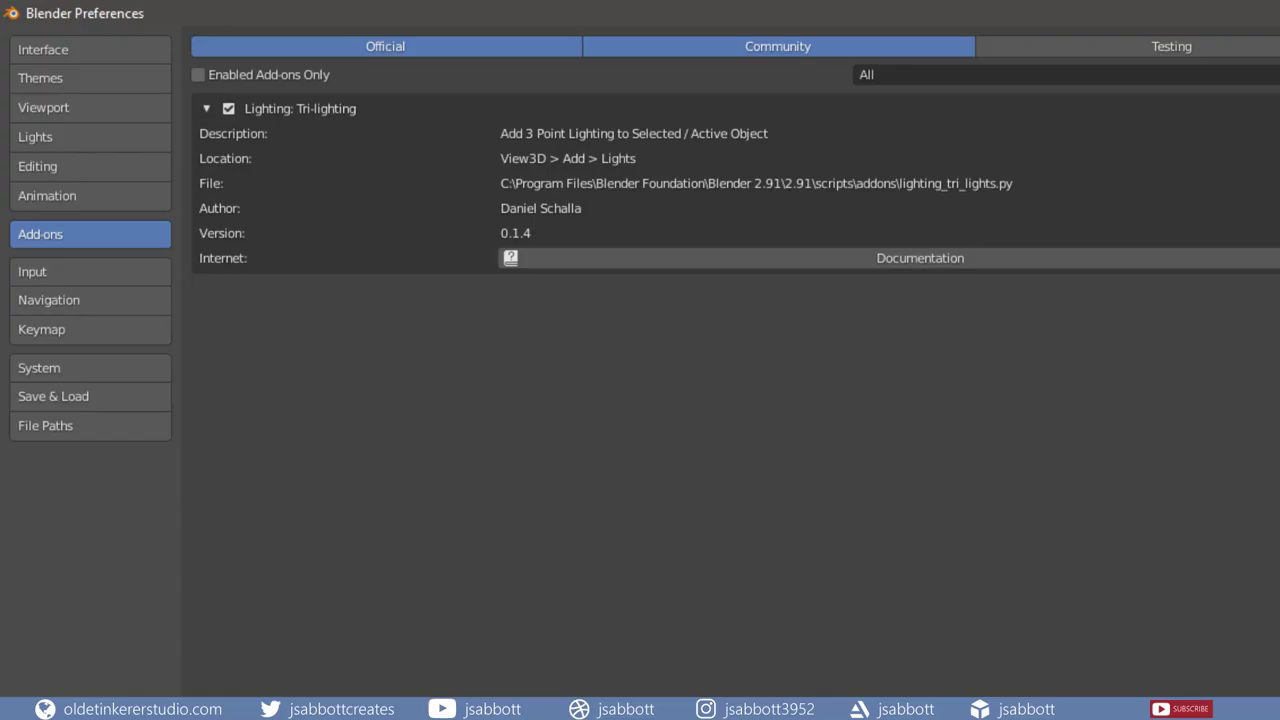
Step: Add a three-point lighting rig of area lamps around the fridge
middle_click(796, 273)
key("shift+a")
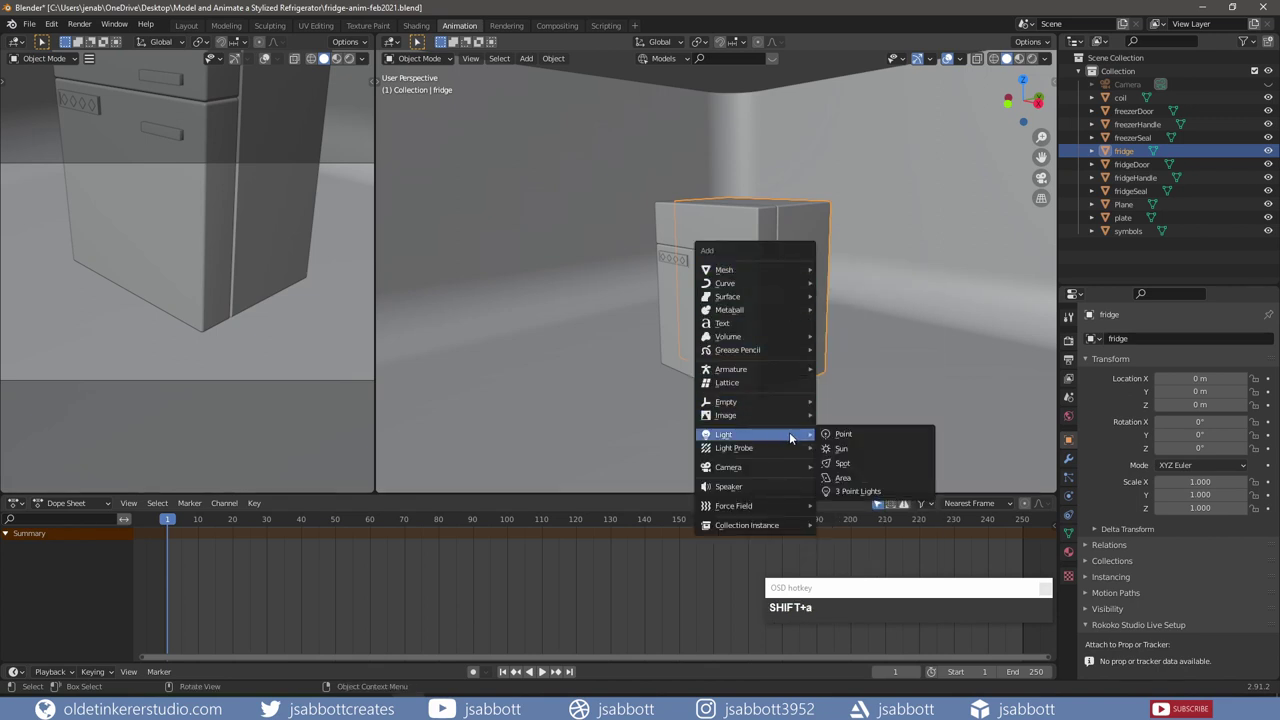
left_click(863, 494)
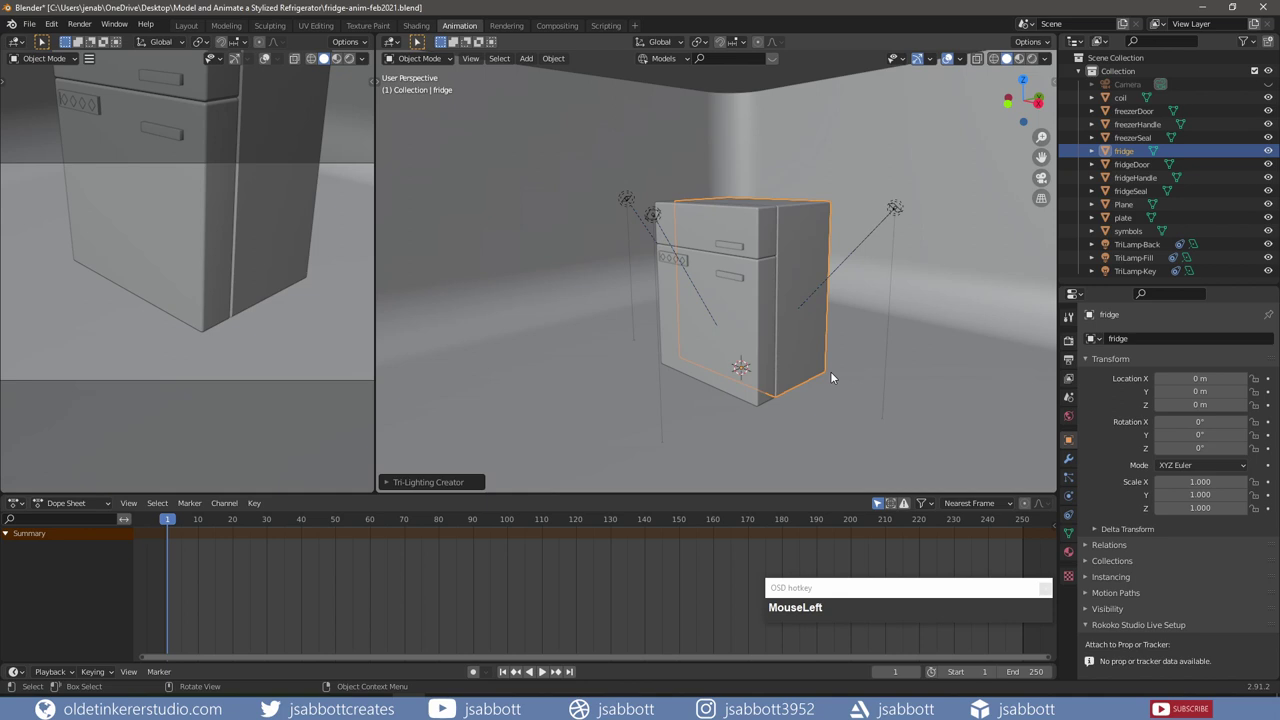
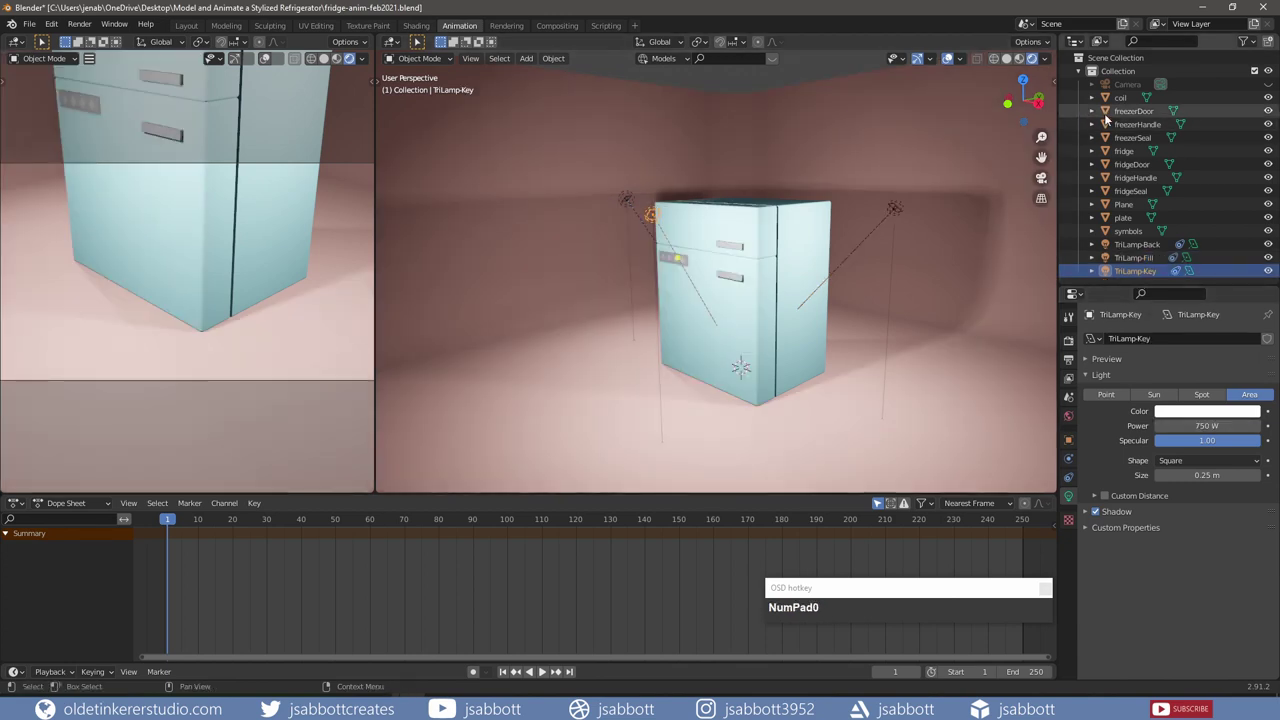
Step: Select all fridge parts from coil to symbols in the Outliner and join them with Ctrl+J
left_click(1123, 102)
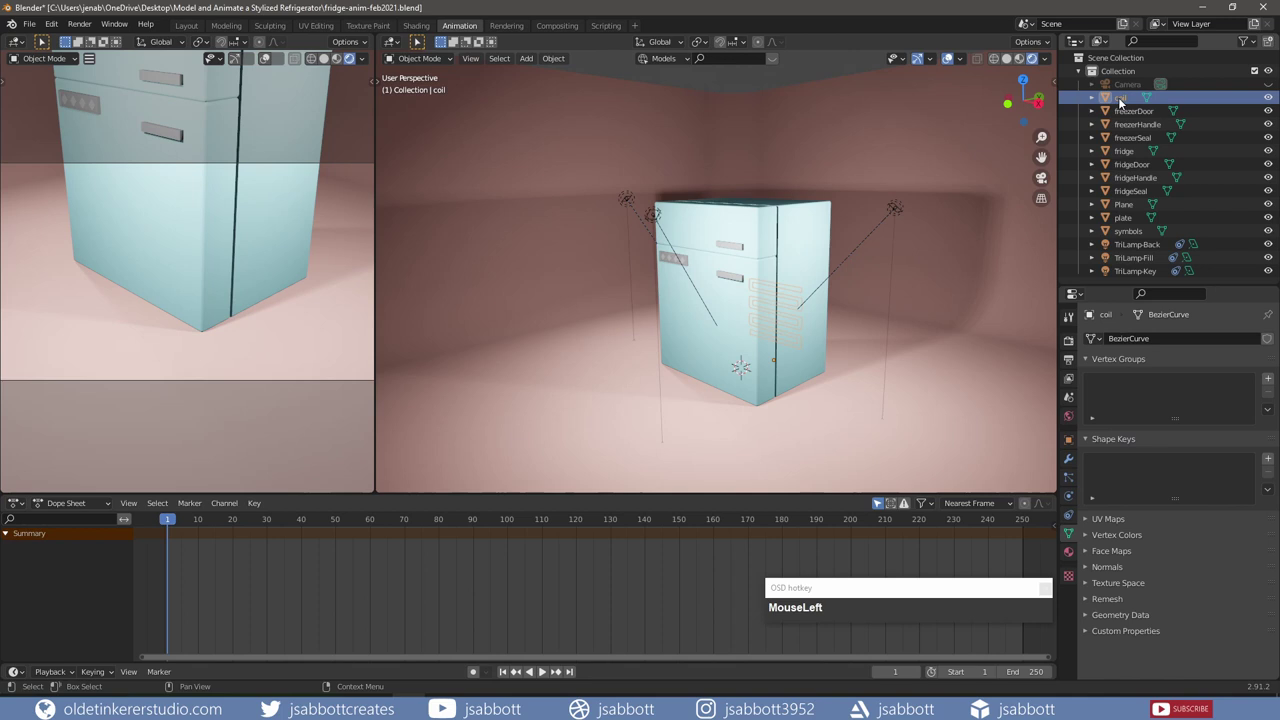
left_click(1145, 194)
left_click(1139, 220)
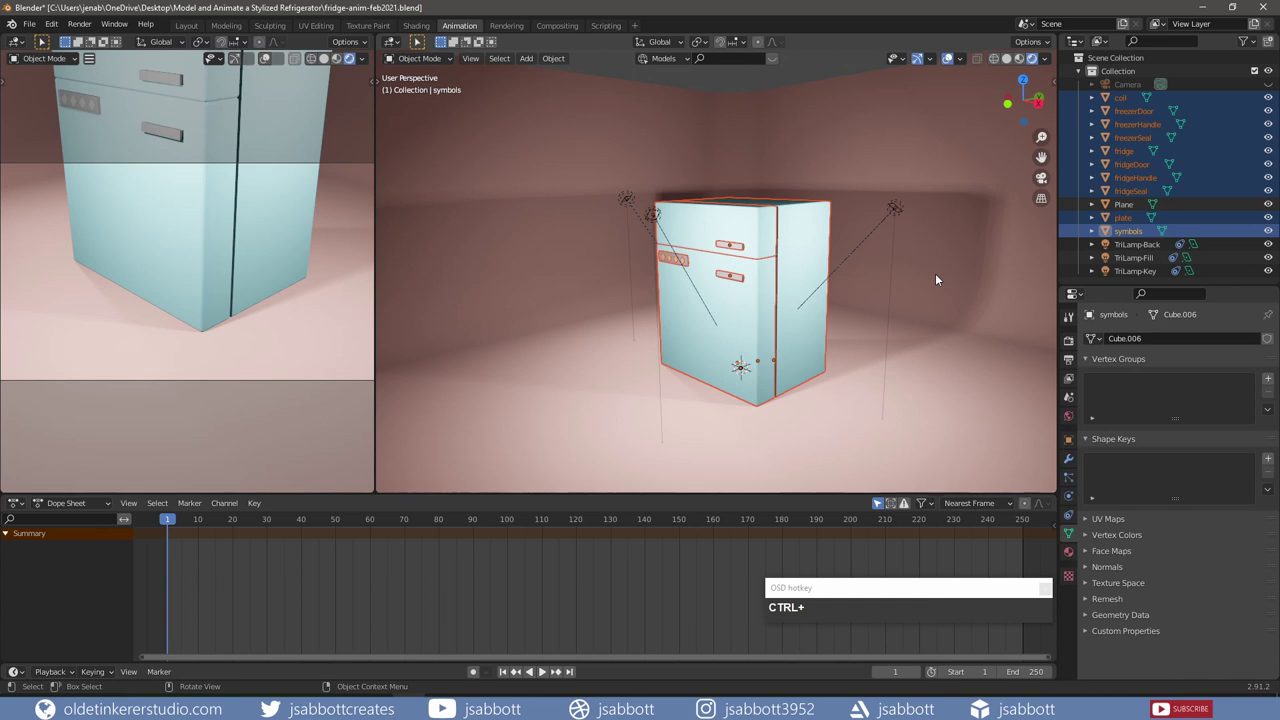
key("ctrl+j")
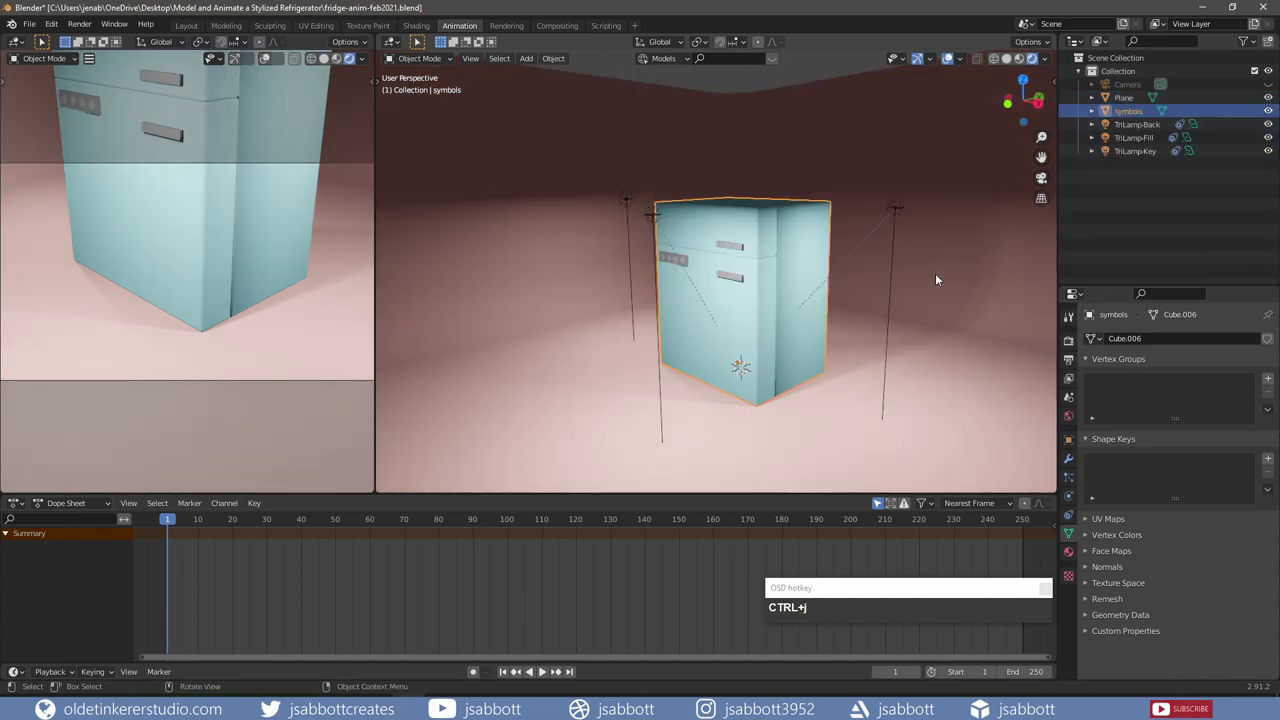
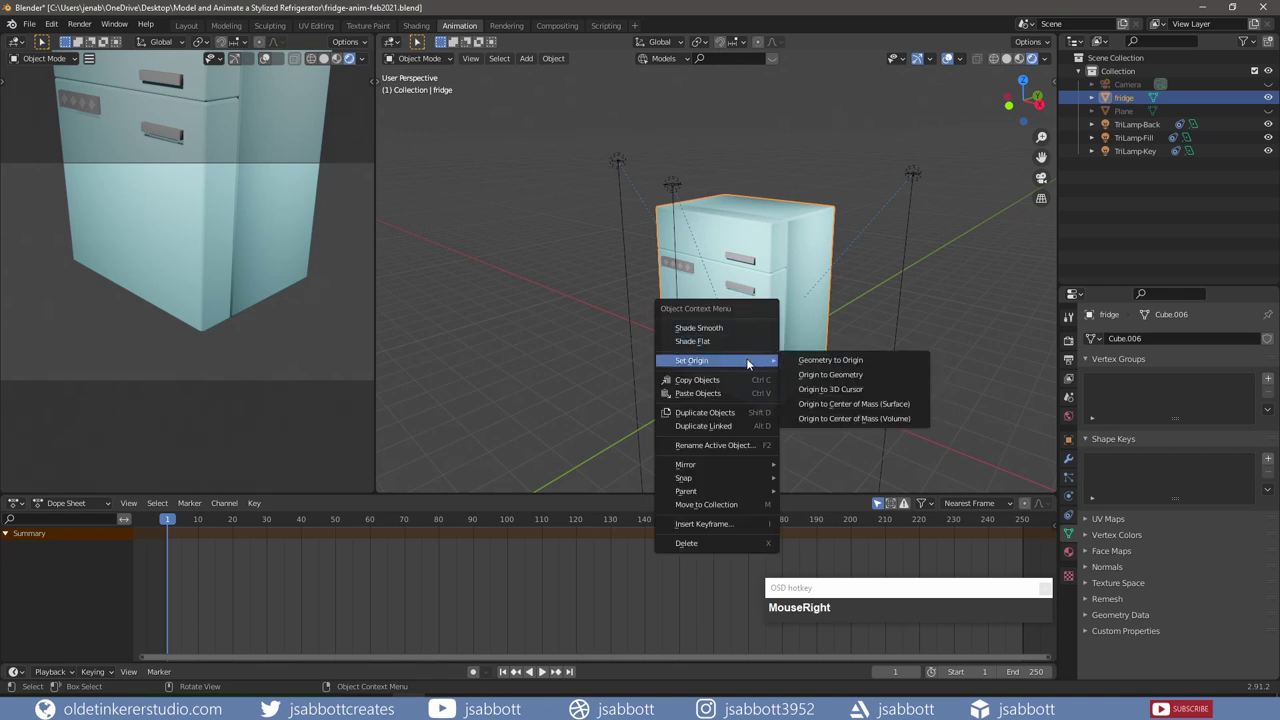
Step: Reset the fridge's origin and adjust the sidebar View options
left_click(831, 389)
key("n")
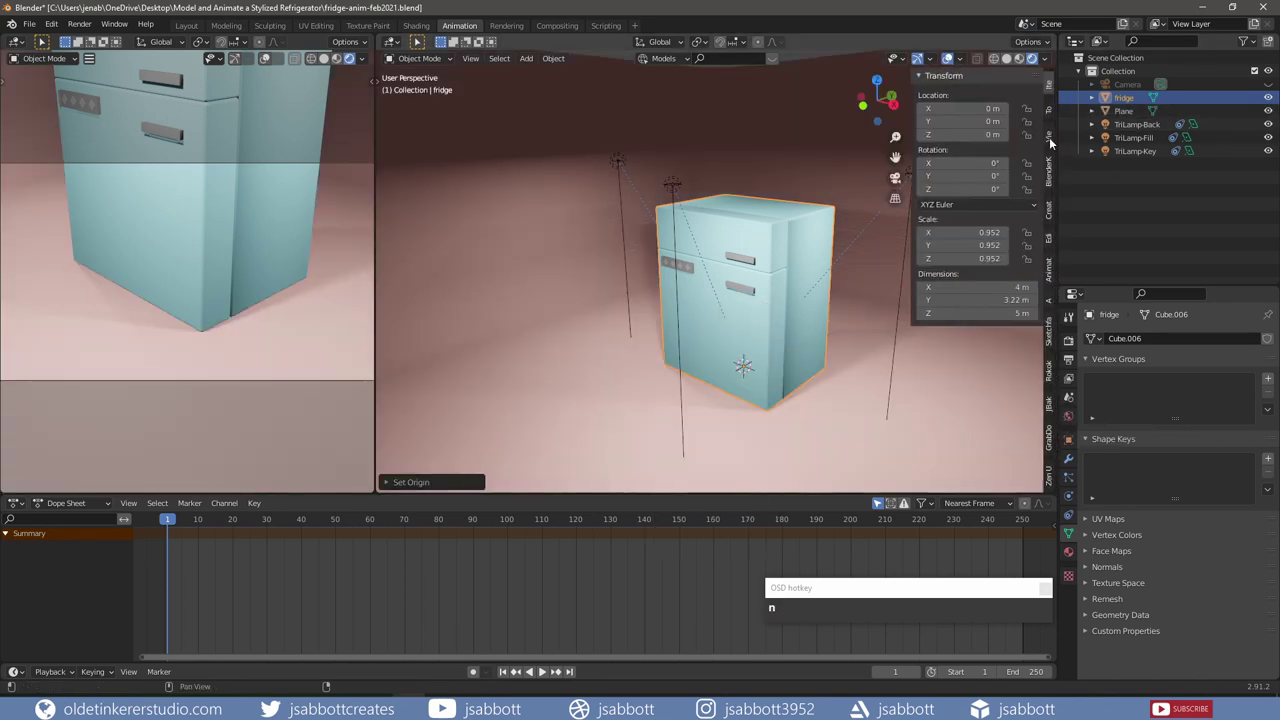
left_click(1057, 144)
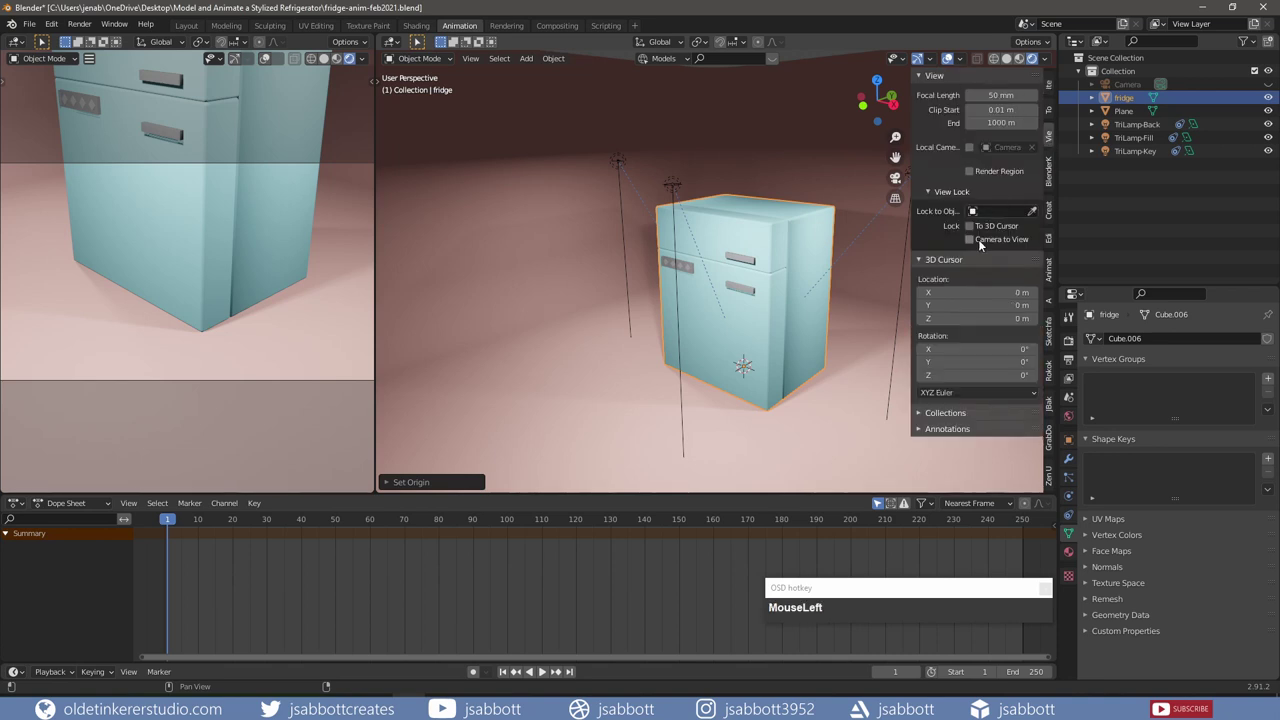
key("n")
left_click(882, 349)
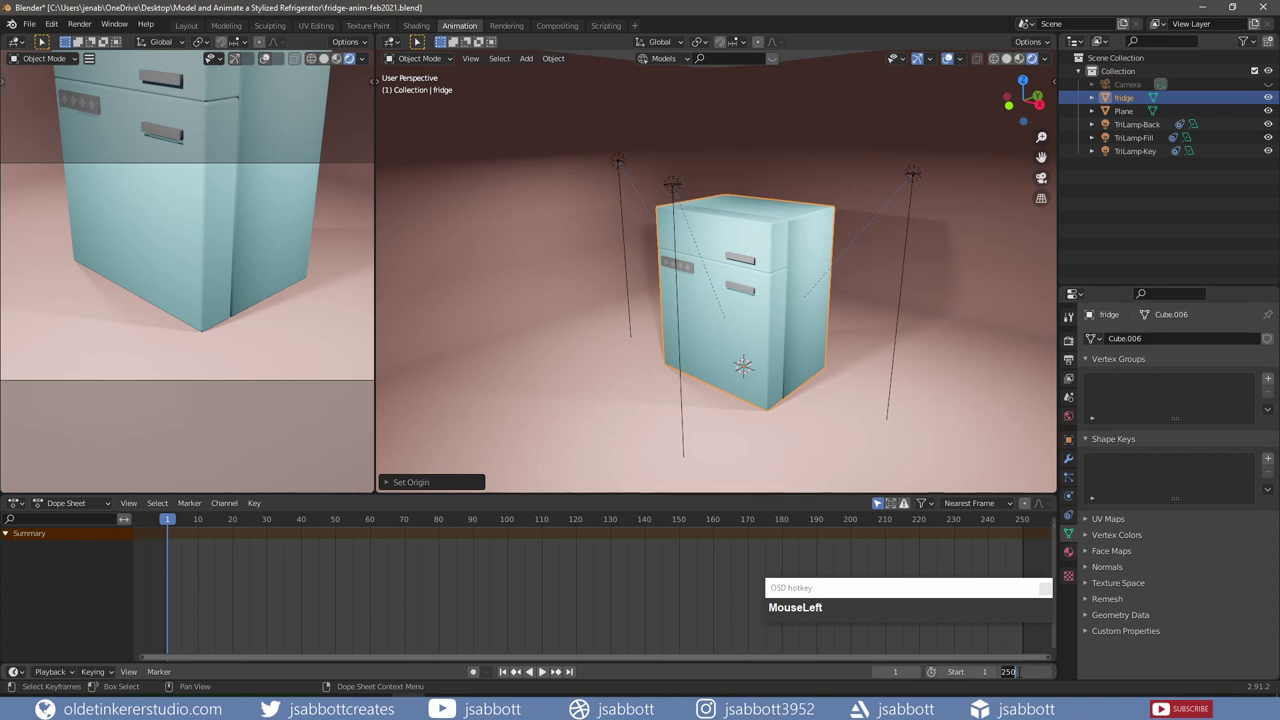
Step: Set the animation's end frame to 90 and look through the scene camera
key("KP_9")
key("KP_0")
middle_click(771, 295)
key("KP_0")
scroll("down", 3)
middle_click(714, 223)
middle_click(766, 247)
scroll("down", 3)
middle_click(760, 251)
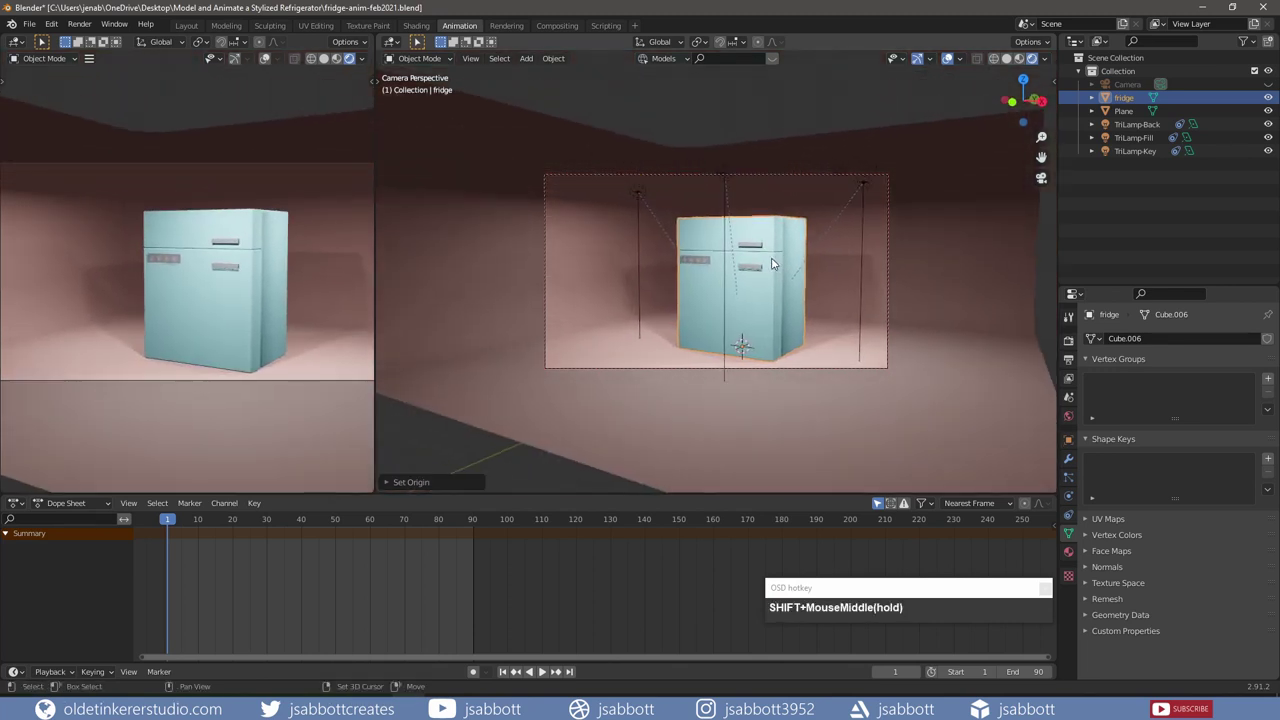
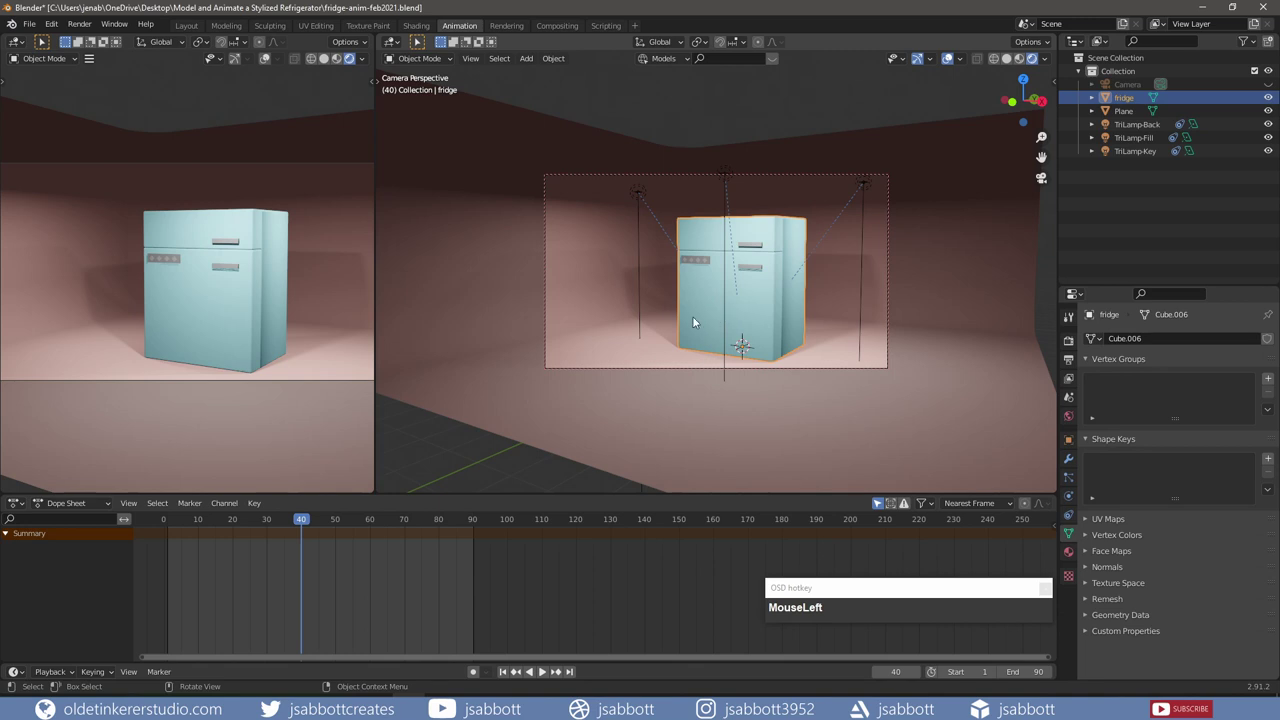
Step: Key the fridge's full scale at frame 40 and a scale of 0 at frame 1
key("i")
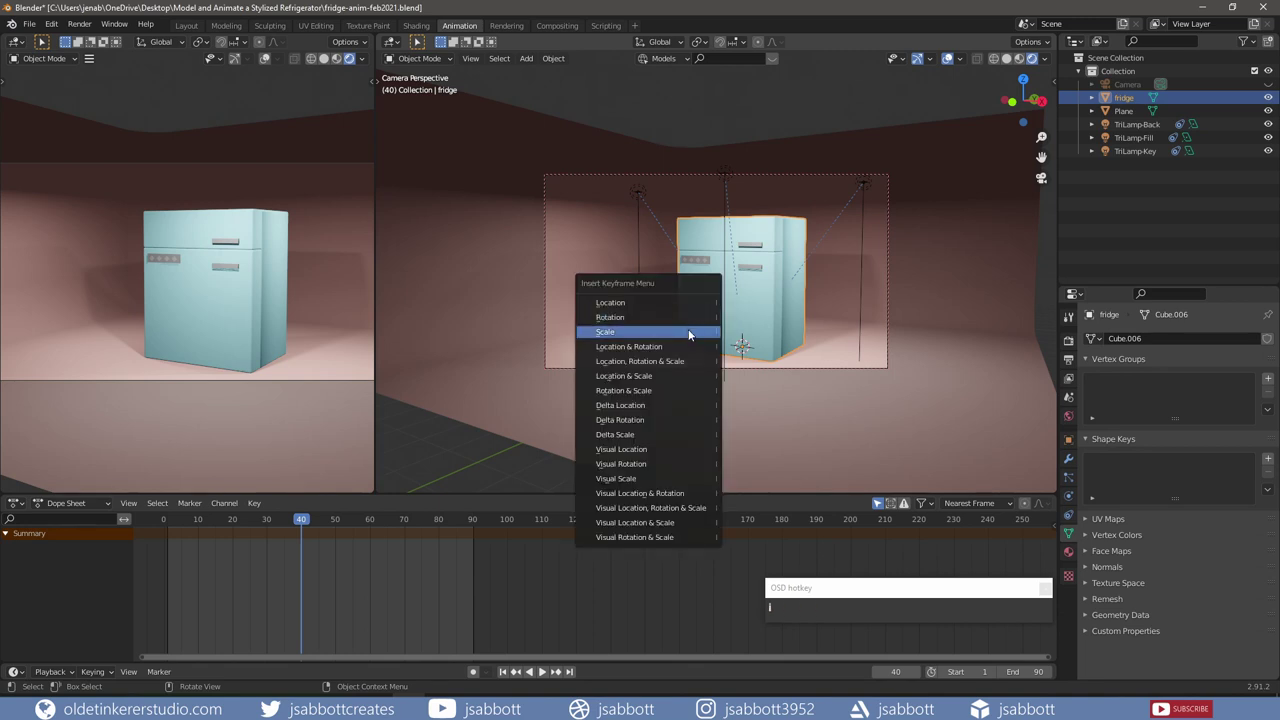
left_click(694, 340)
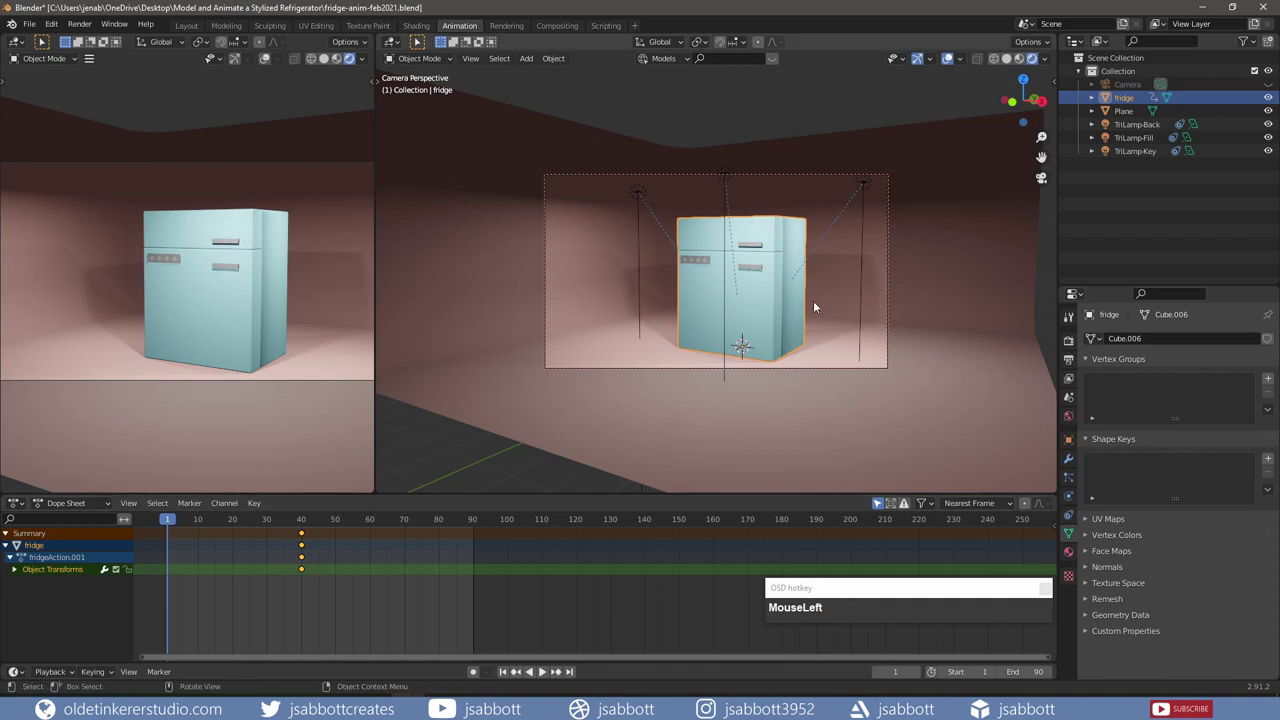
key("s")
key("KP_0")
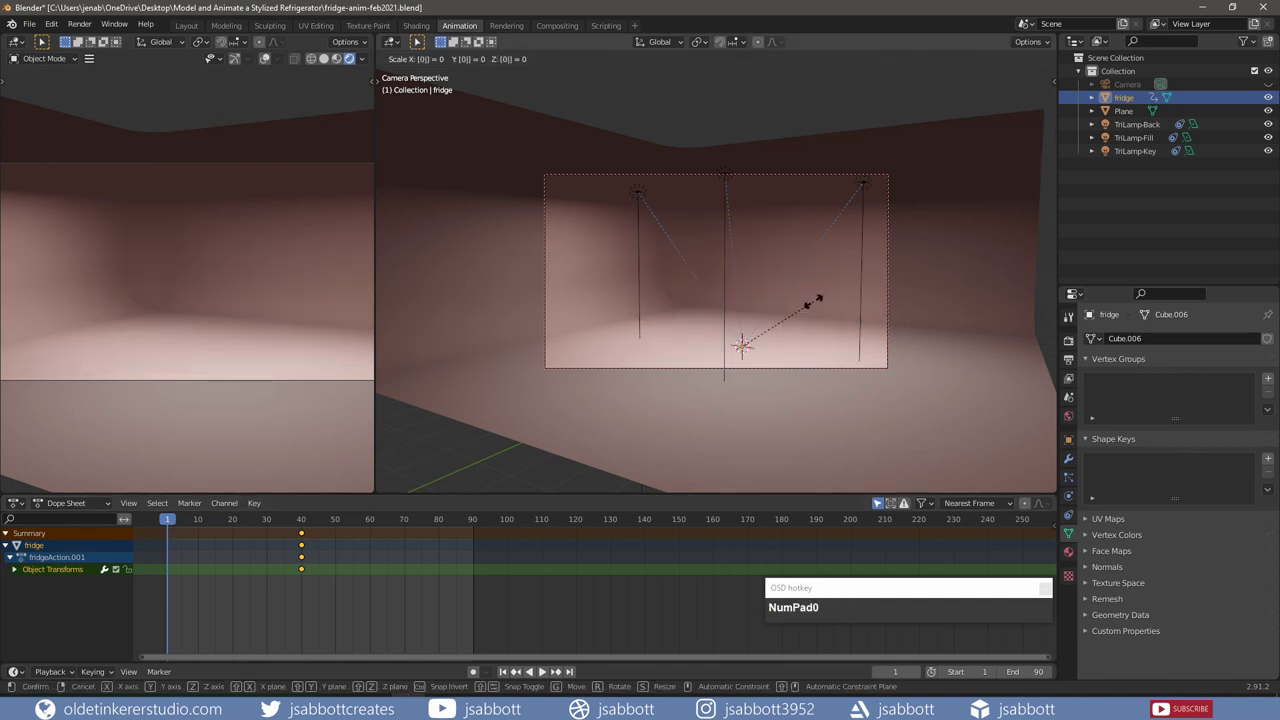
key("i")
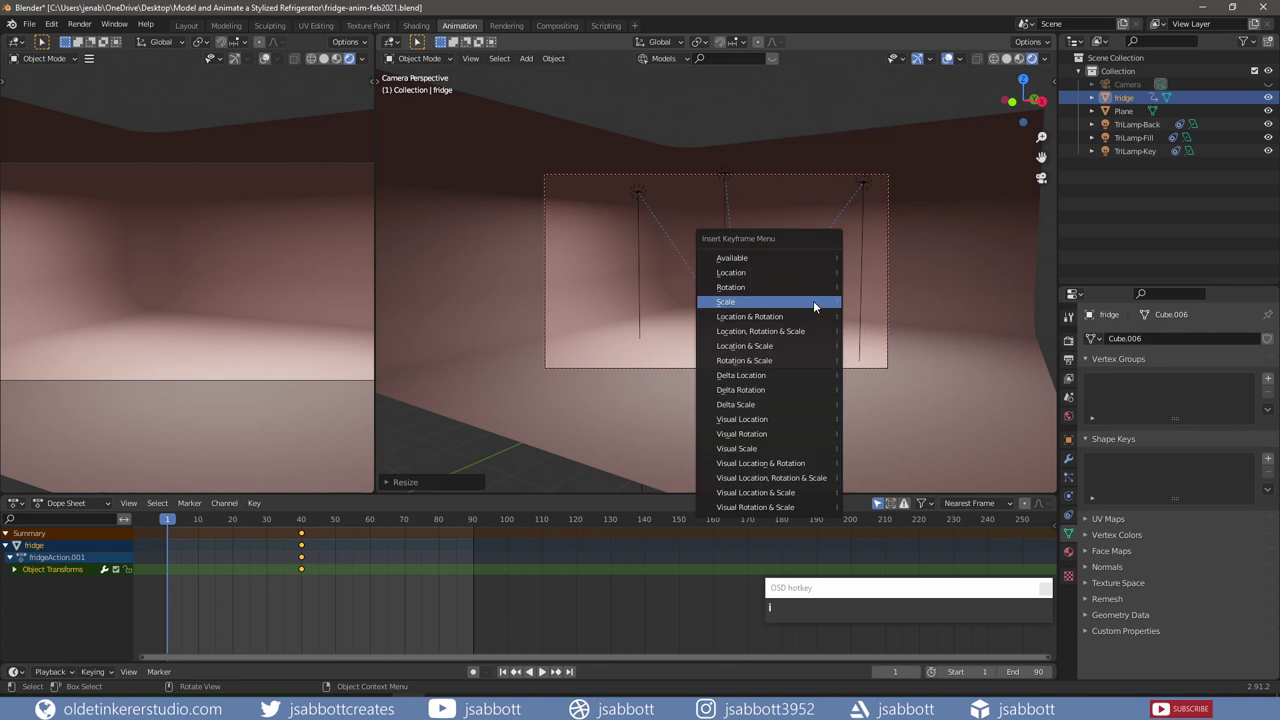
Step: At frame 38 scale the fridge by 1.2 and key the overshoot, then return to frame 1
left_click_drag(821, 308, 333, 530)
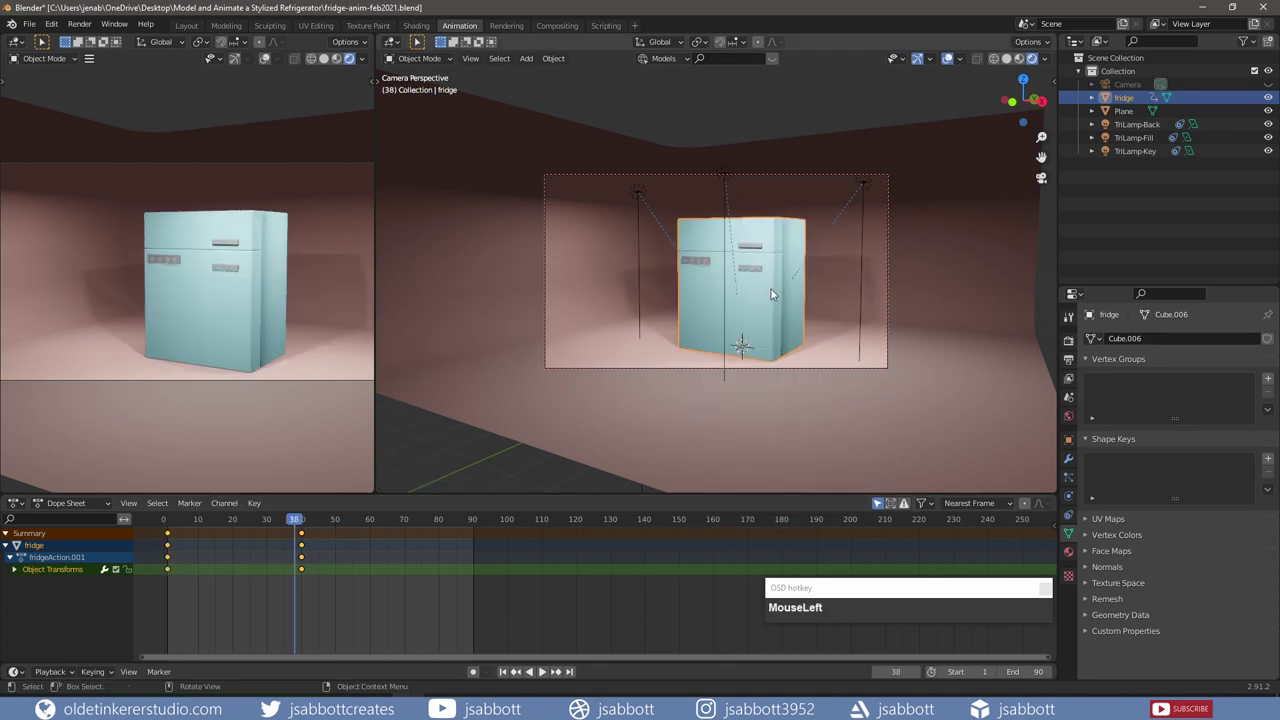
key("s")
key("KP_1")
key("KP_Decimal")
key("KP_2")
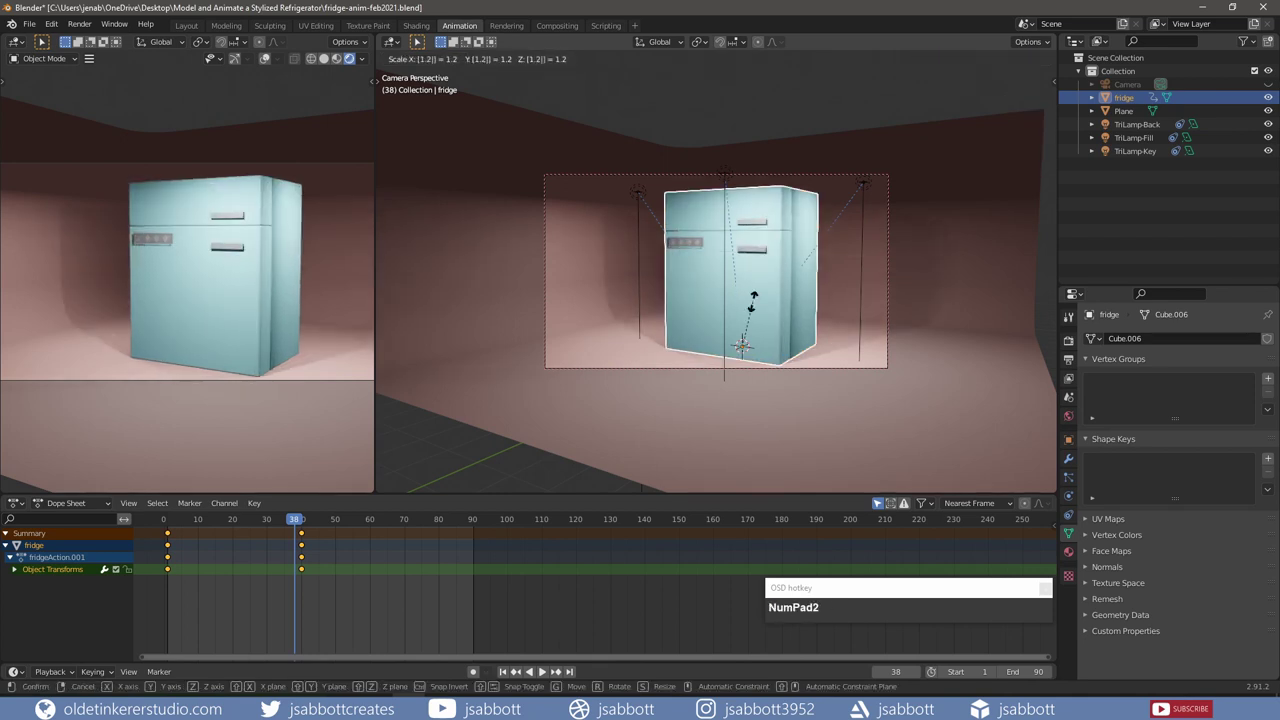
key("i")
left_click_drag(757, 305, 751, 321)
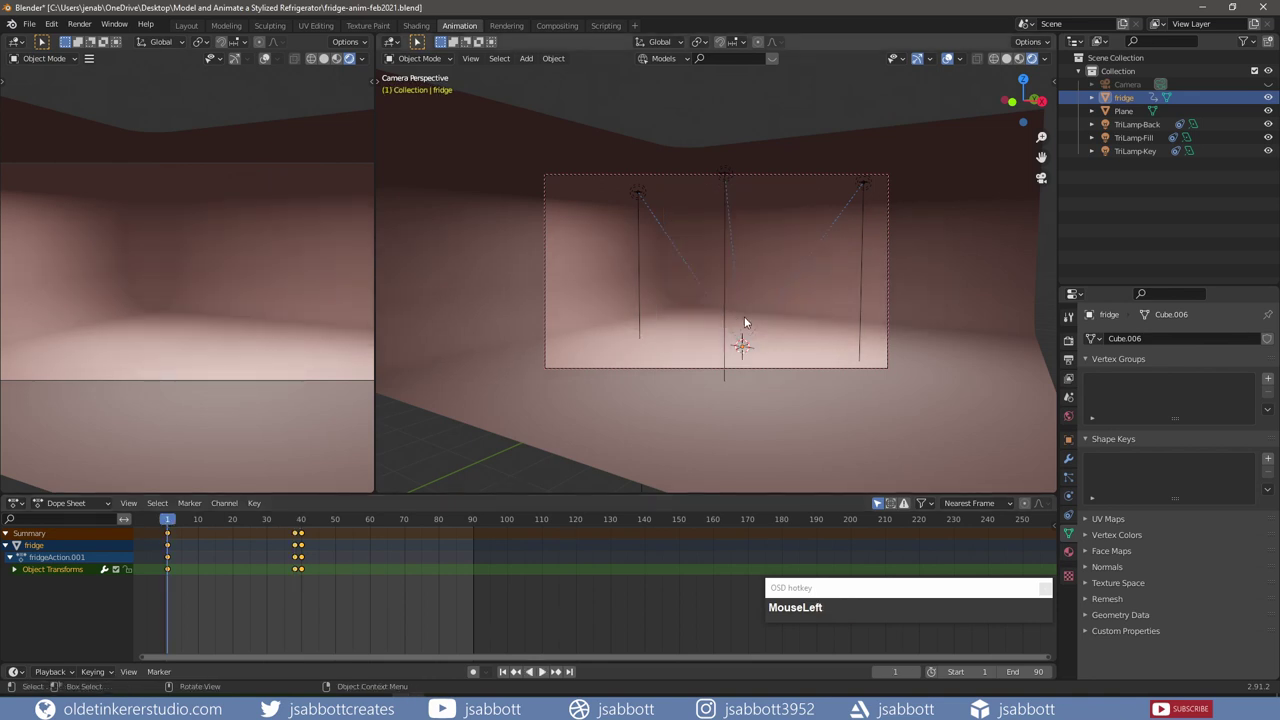
Step: Key the fridge's rotation at frame 1 and a 360° Z turn at frame 40
key("i")
left_click_drag(748, 308, 597, 365)
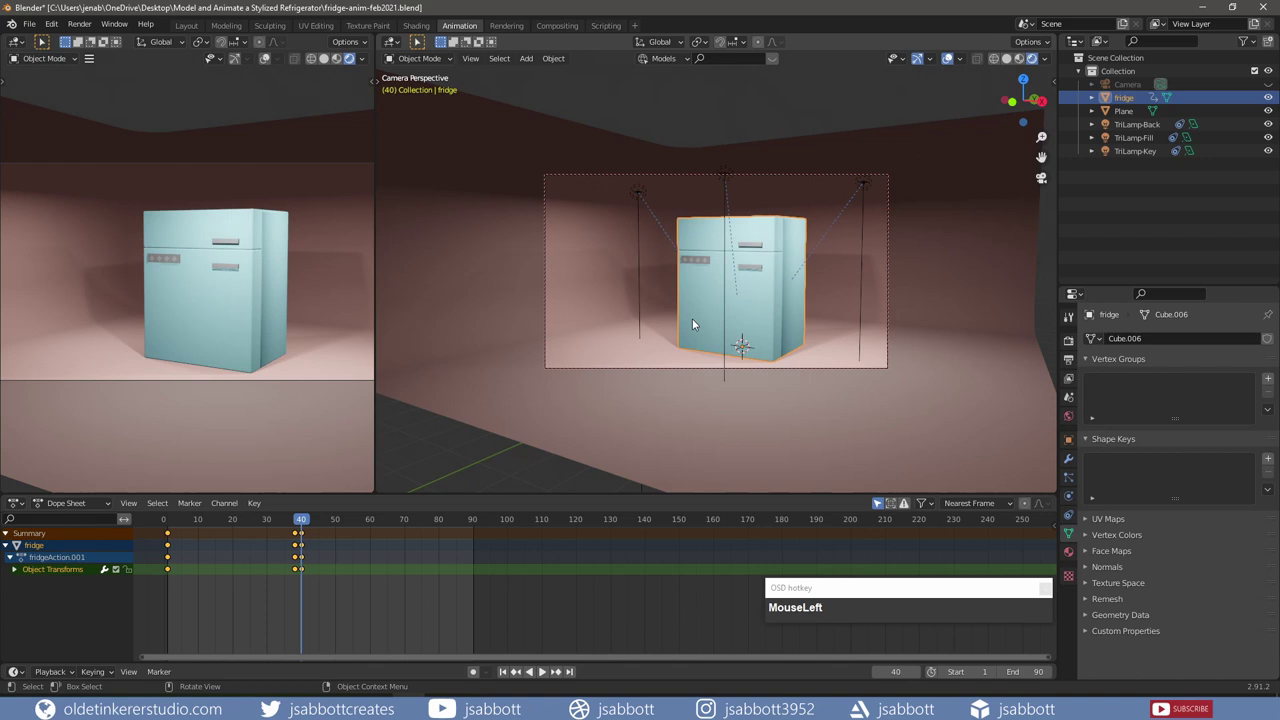
key("r")
key("z")
key("KP_3")
key("KP_6")
key("KP_0")
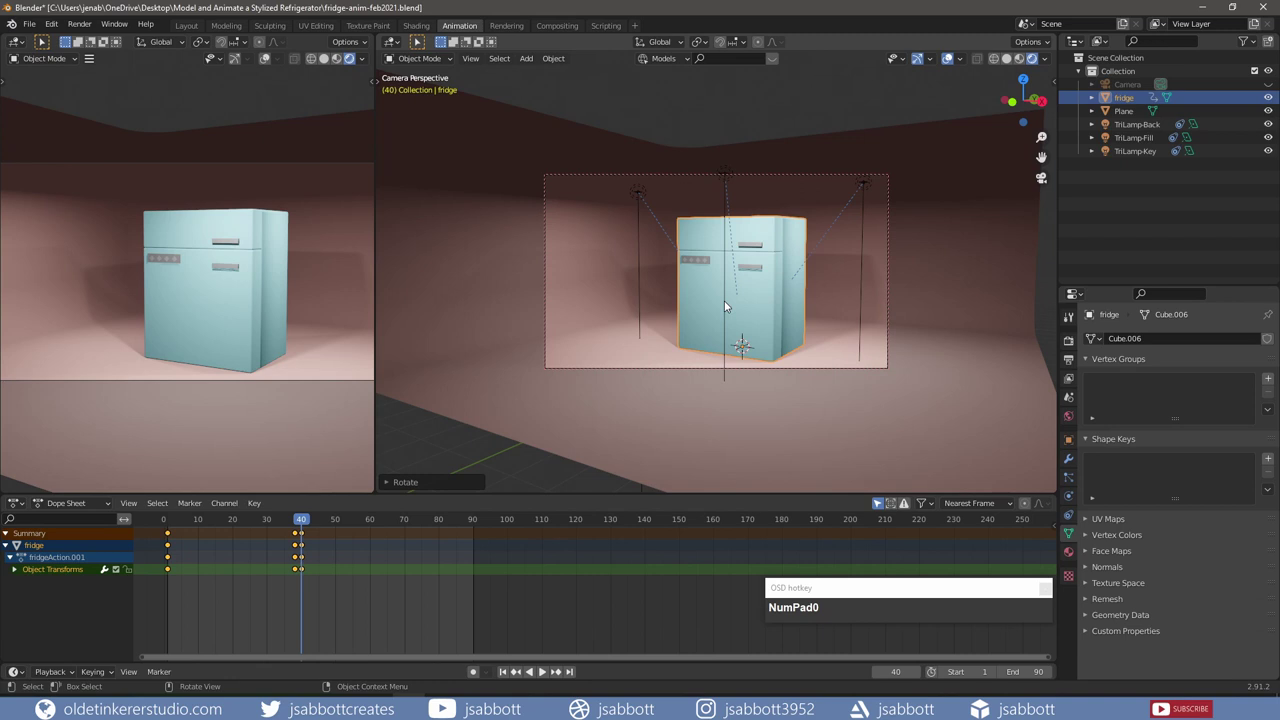
key("i")
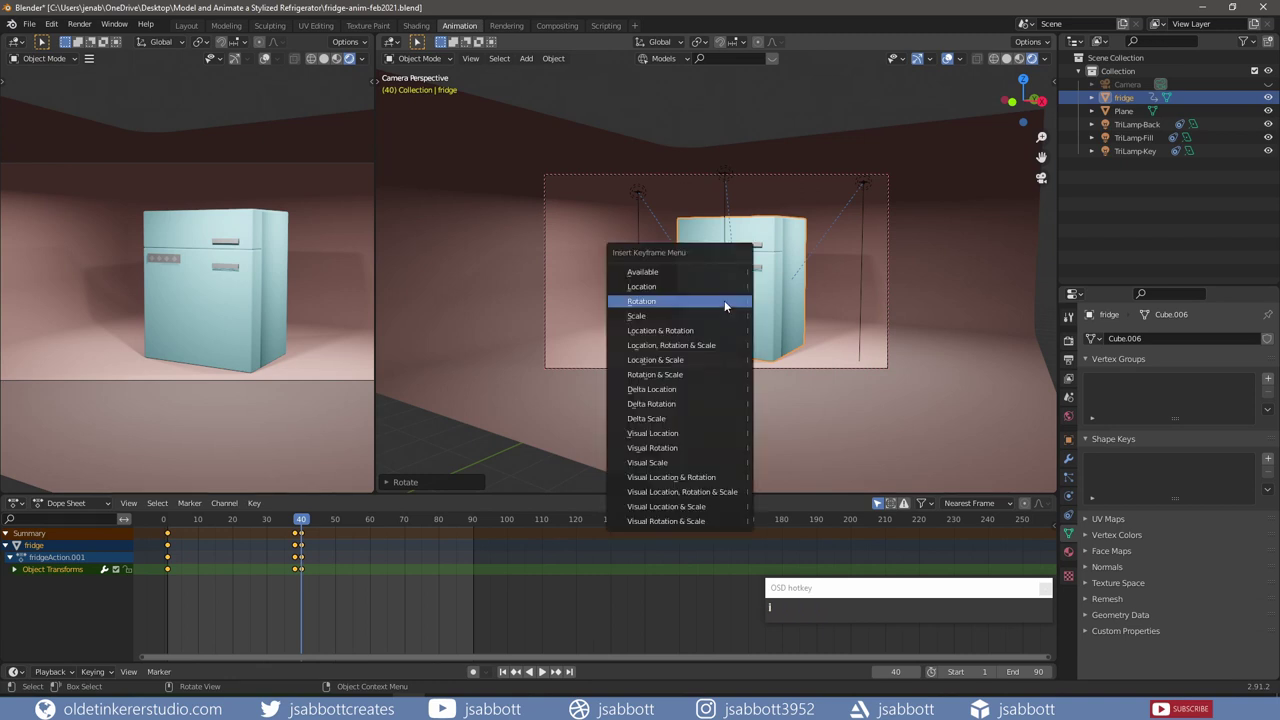
Step: Copy keyframes to around frame 50 for a bounce and key the final pose at frame 90
left_click_drag(732, 307, 310, 538)
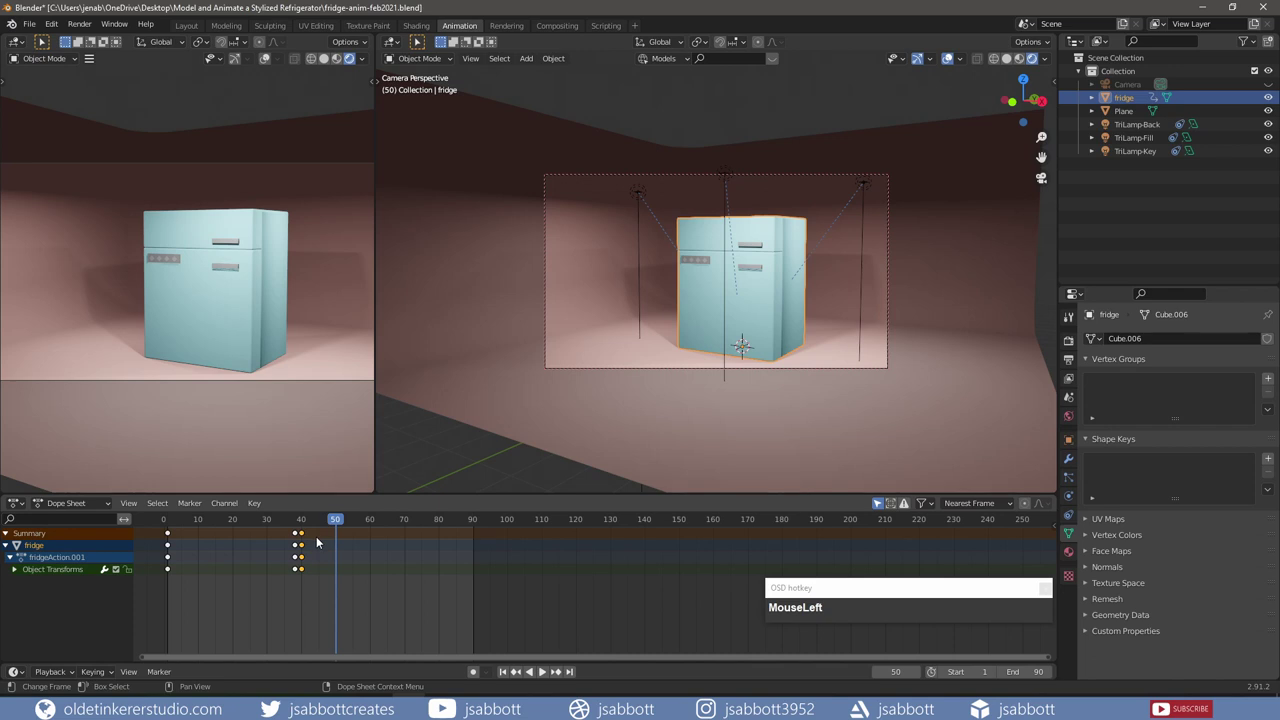
key("ctrl+c")
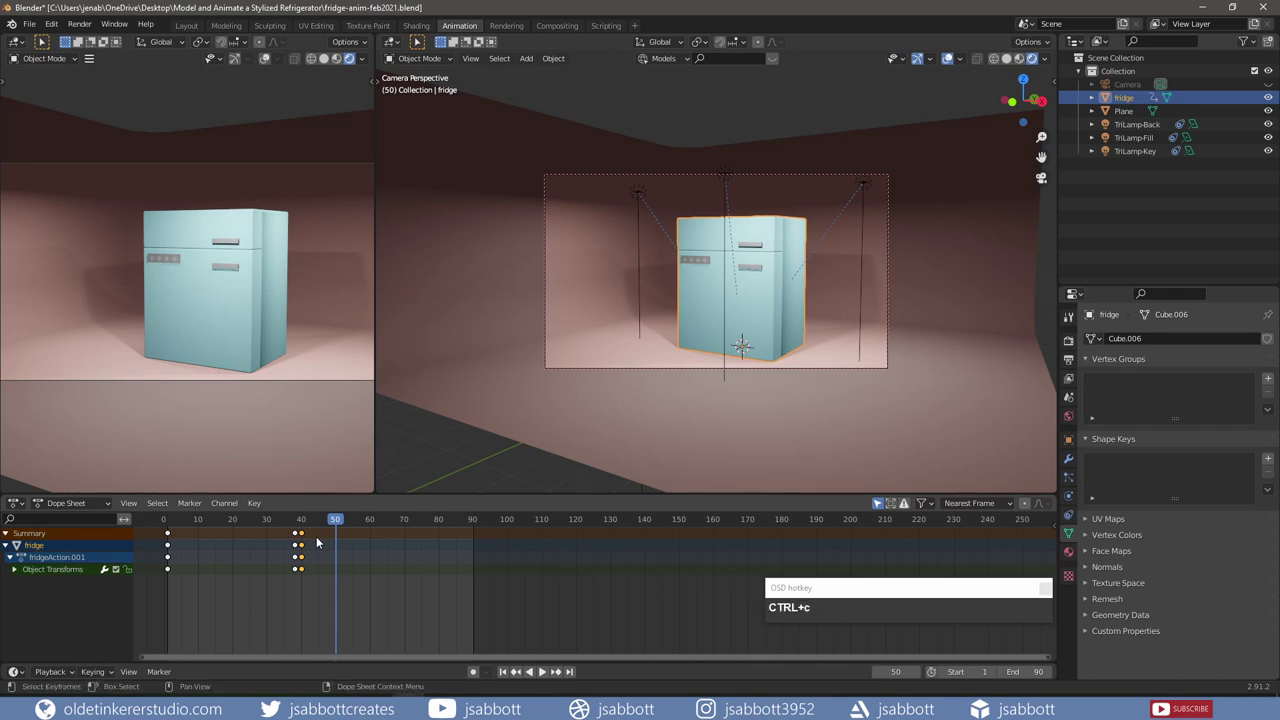
key("ctrl+v")
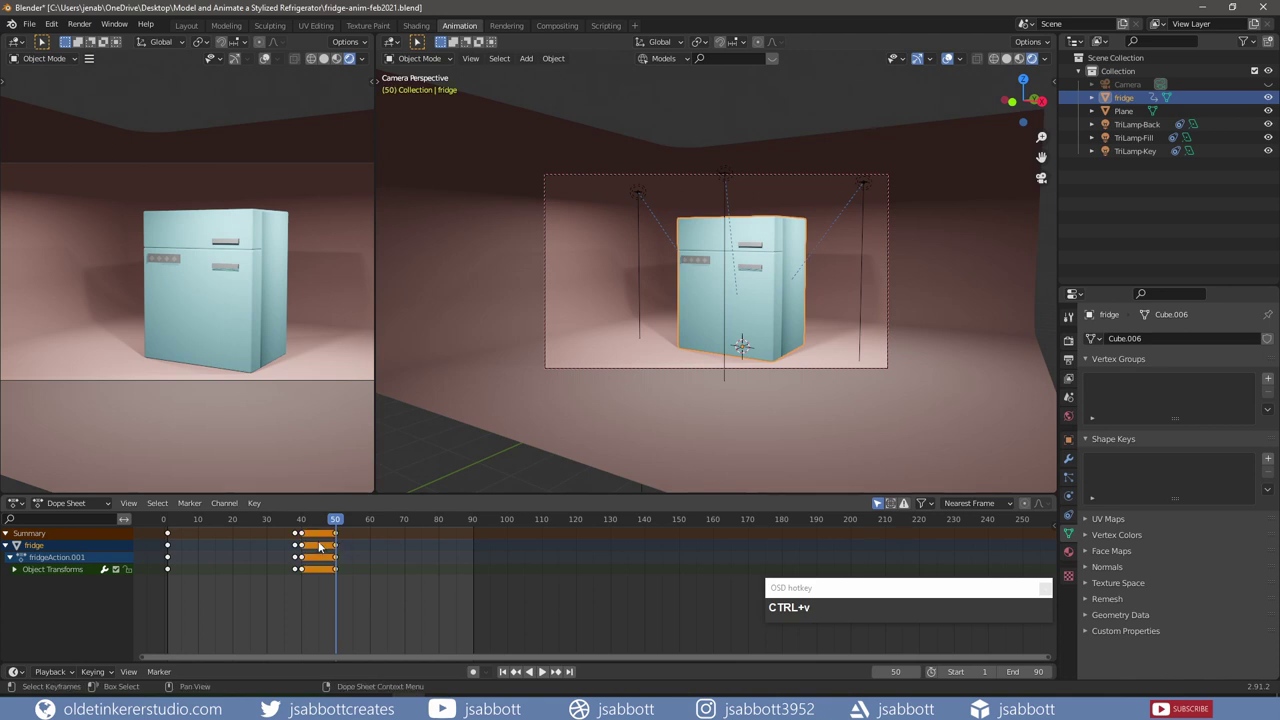
left_click_drag(348, 525, 347, 562)
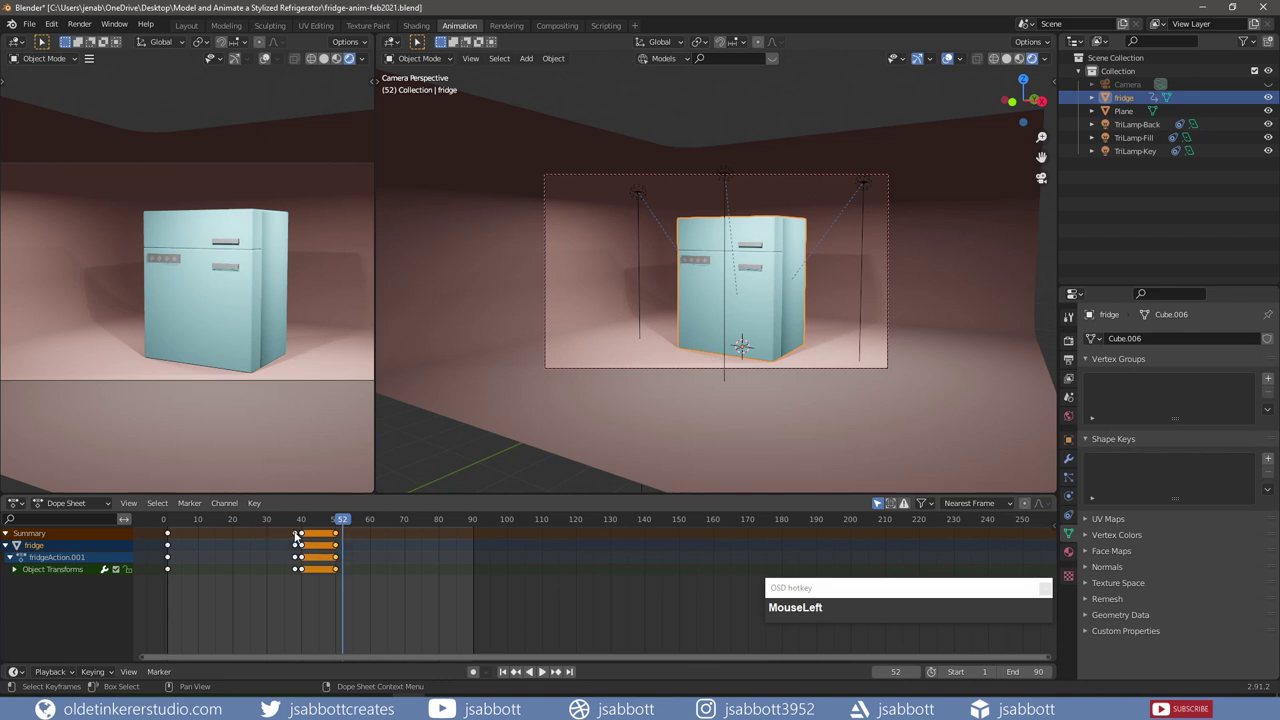
key("ctrl+c")
key("ctrl+v")
left_click_drag(471, 524, 228, 554)
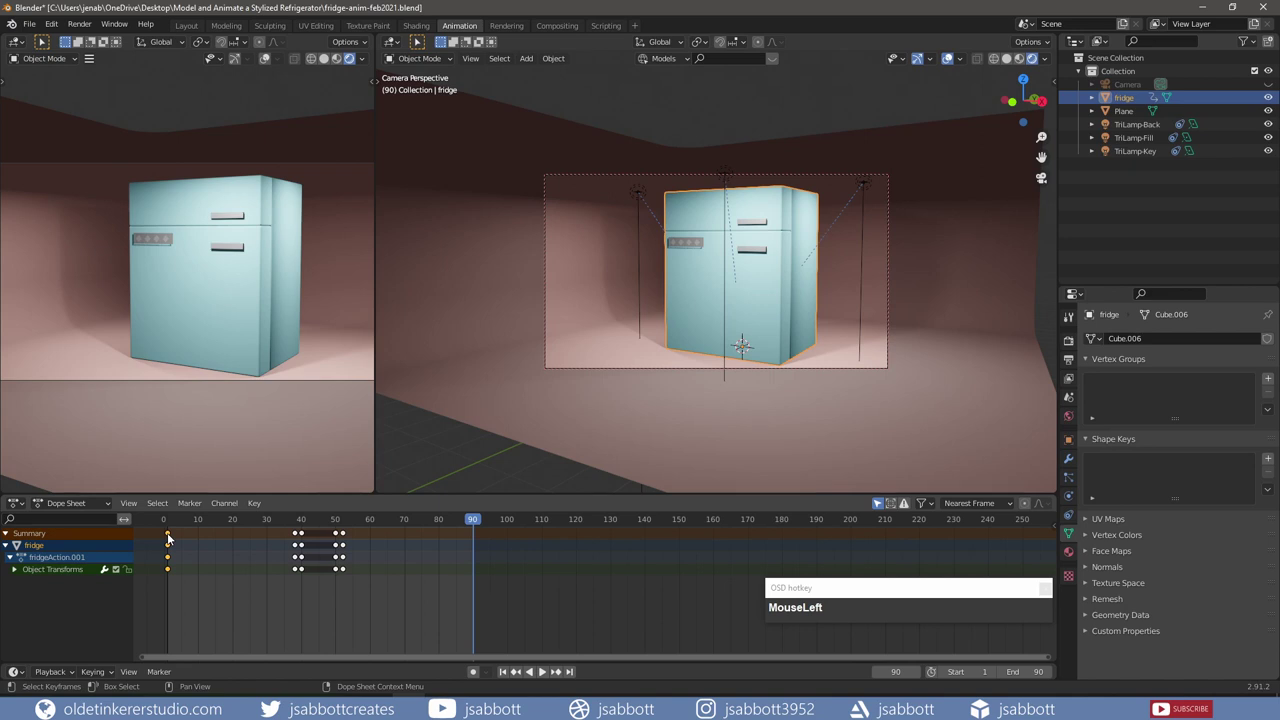
key("ctrl+c")
Step: Stop the preview, return to frame 1 and set render samples to 100
key("ctrl+v")
left_click_drag(508, 675, 544, 675)
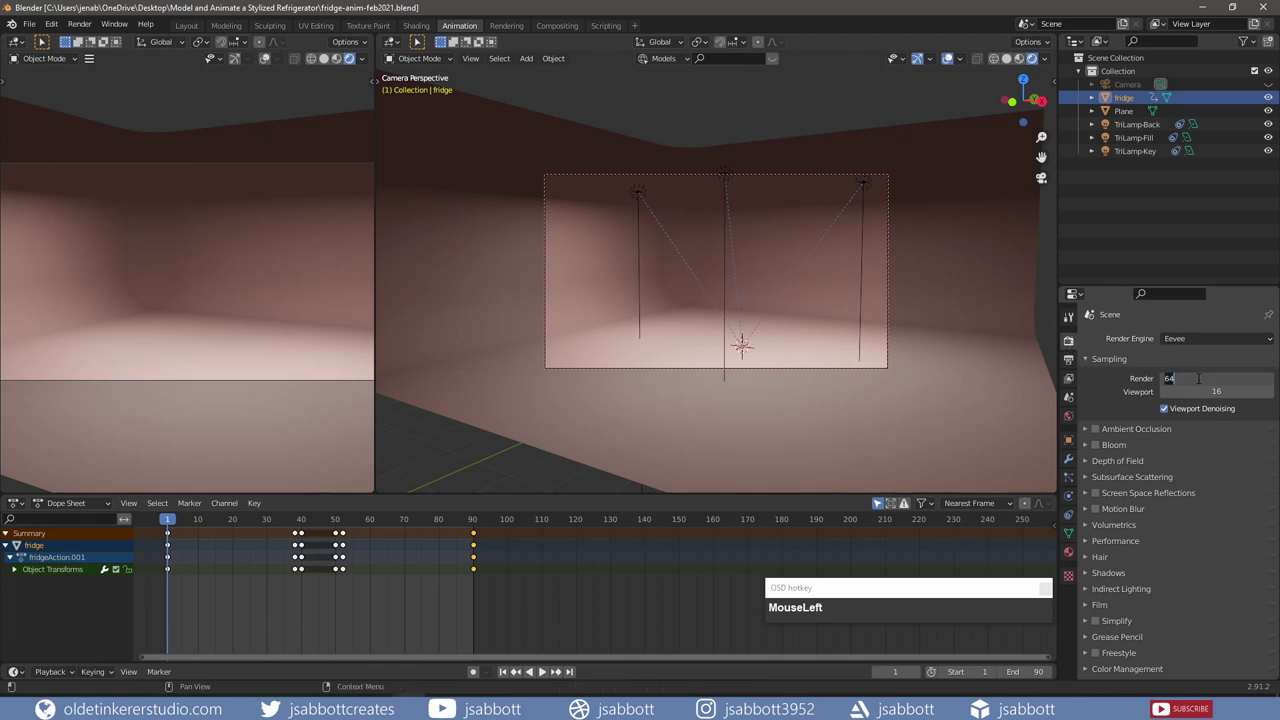
key("KP_1")
key("KP_0")
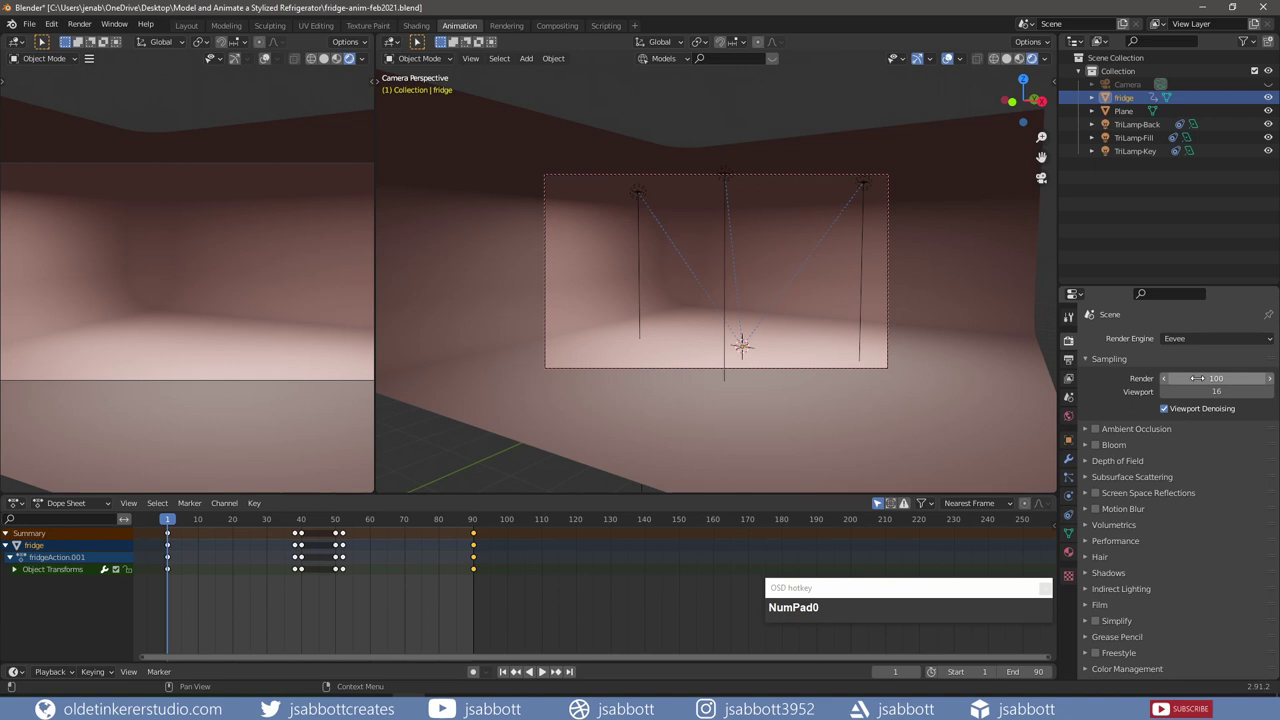
Step: Check output settings (1920x1080, frames 1–90, FFmpeg video) and start rendering the animation
left_click(1105, 451)
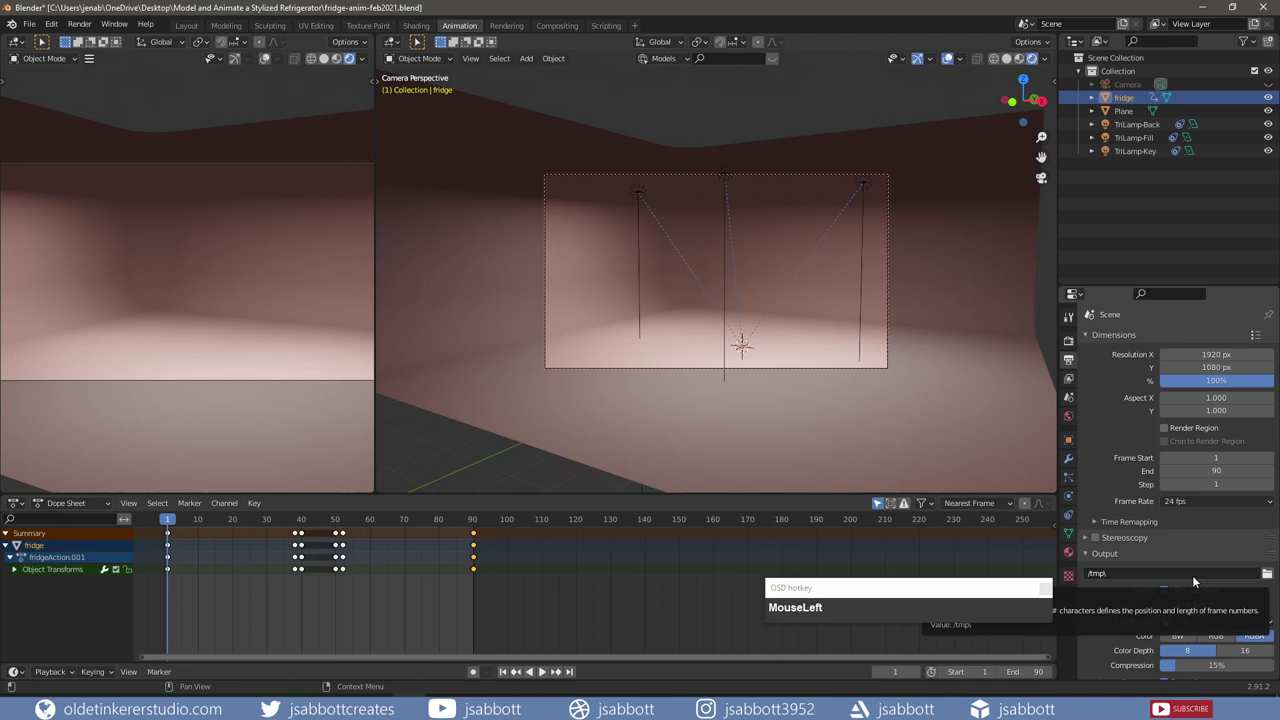
scroll("down", 3)
left_click(1201, 563)
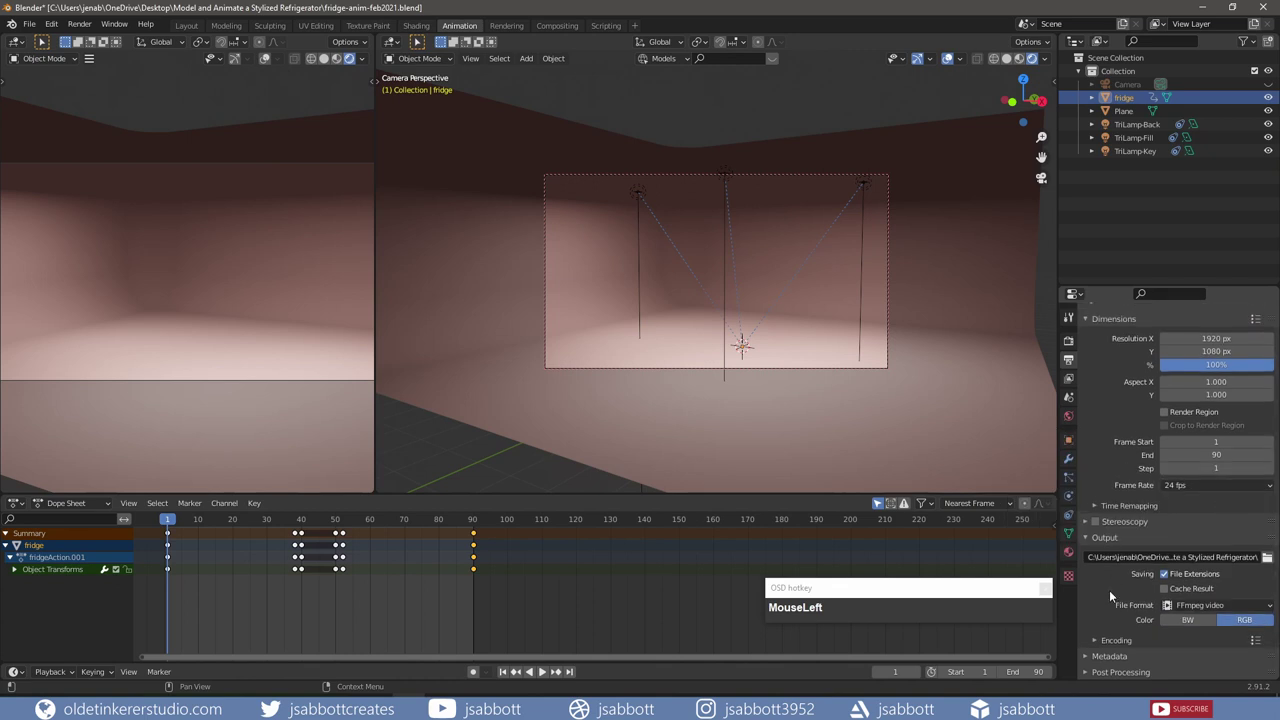
scroll("down", 3)
left_click_drag(1188, 561, 131, 270)
scroll("down", 3)
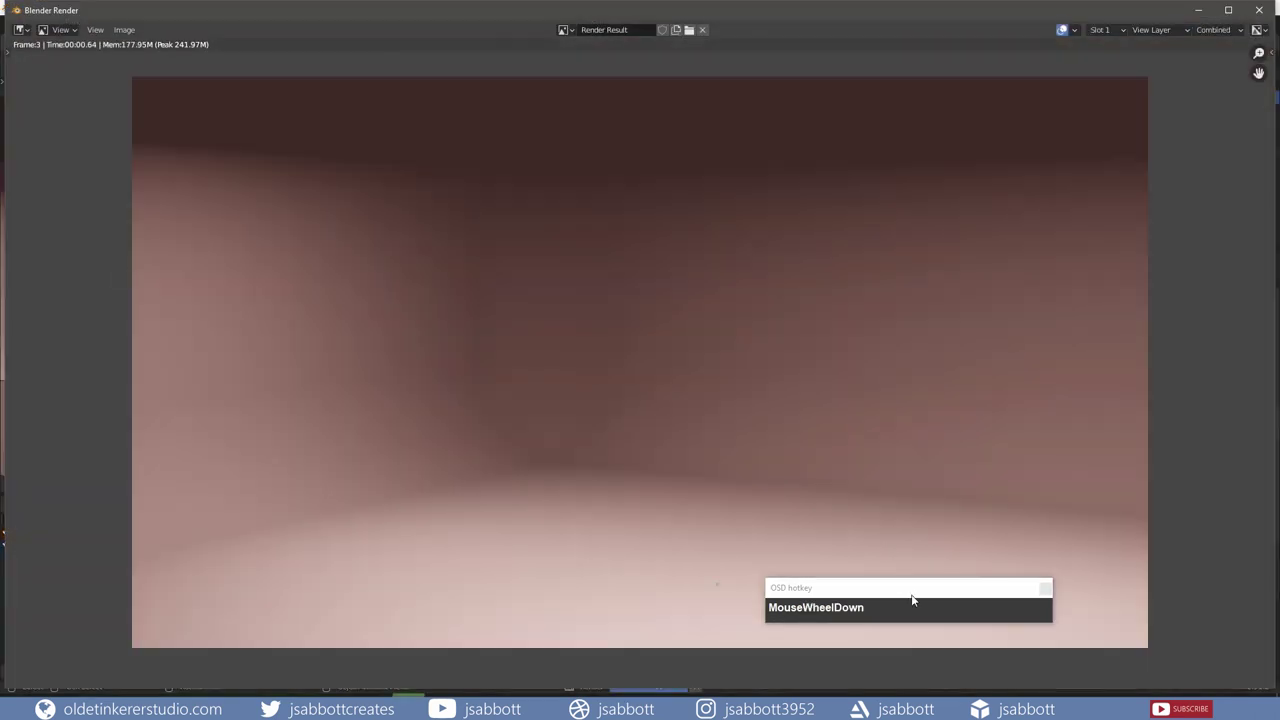